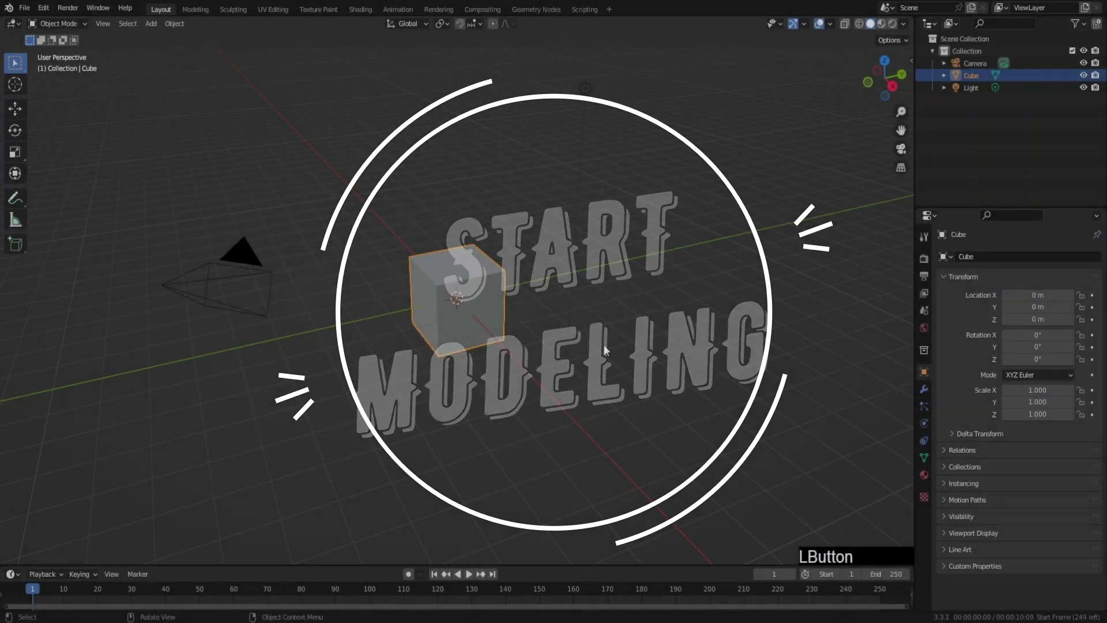
Delete the default cube, camera and light from the scene.
key("a")
key("x")
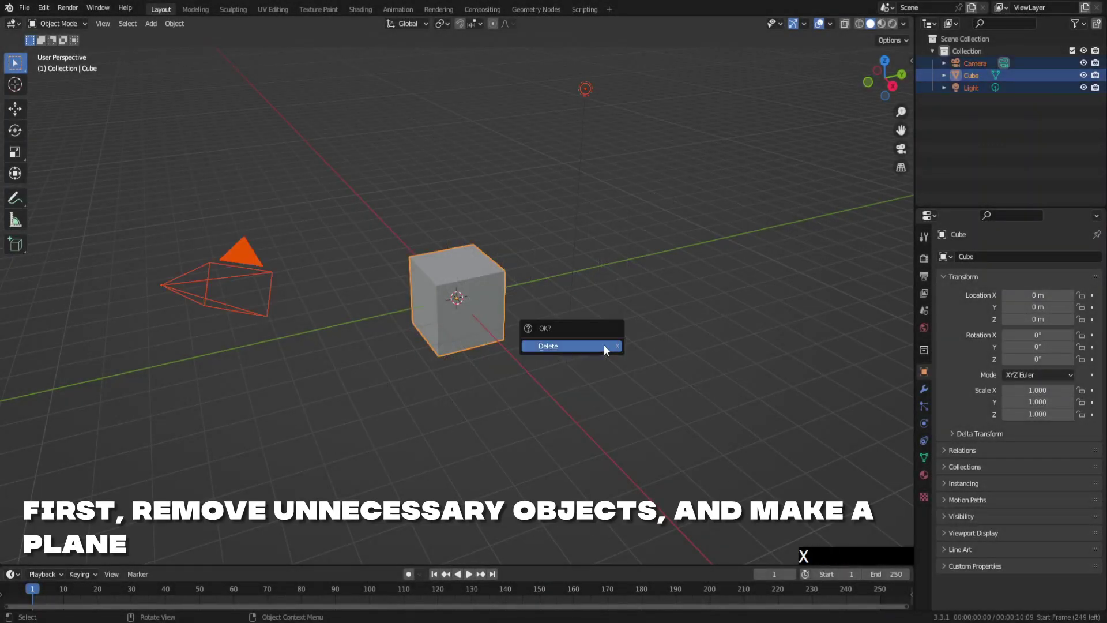
left_click(606, 349)
Add a plane and scale it up to about 4.9 as the base.
key("shift+a")
left_click(552, 288)
key("s")
key("4")
left_click(487, 360)
key("s")
left_click(499, 372)
middle_click(519, 383)
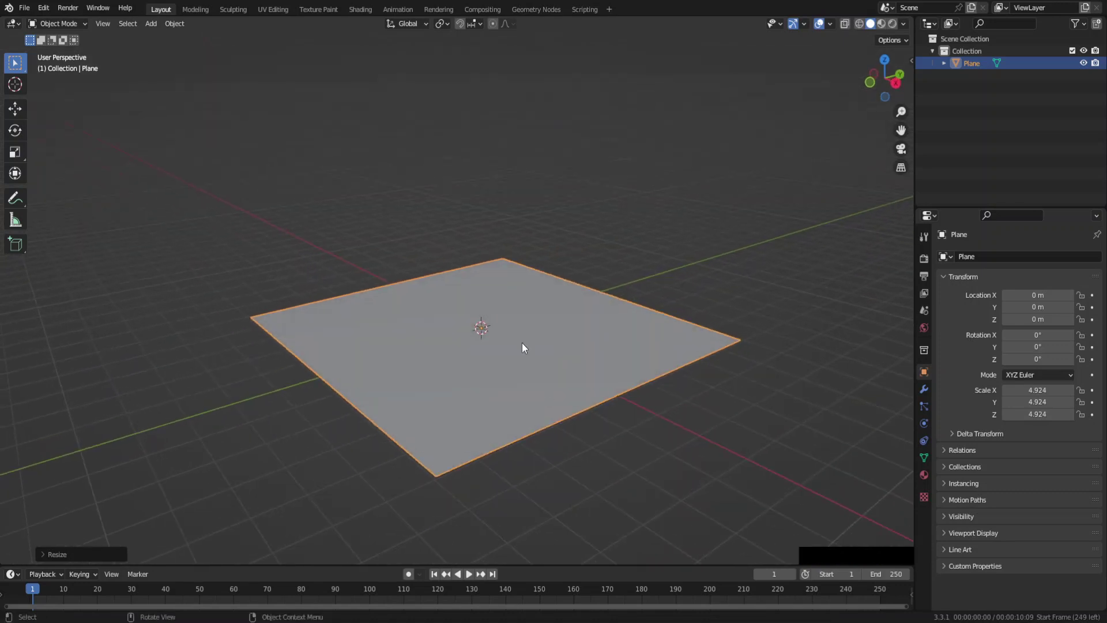
Add a cube, enlarge it and raise it along Z above the plane.
key("shift+a")
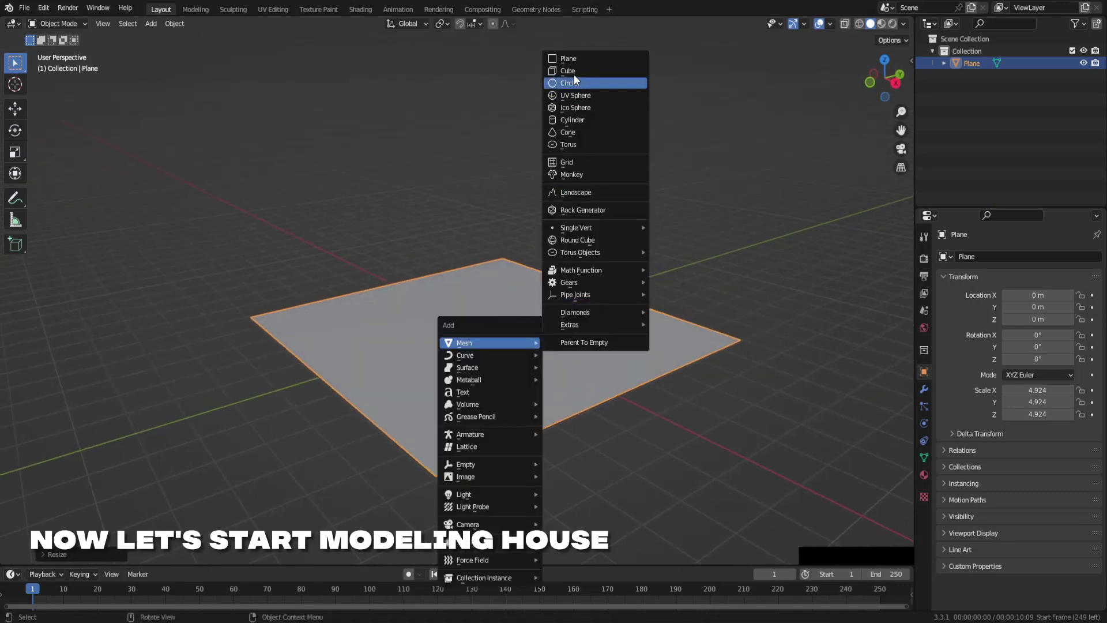
left_click(578, 74)
key("s")
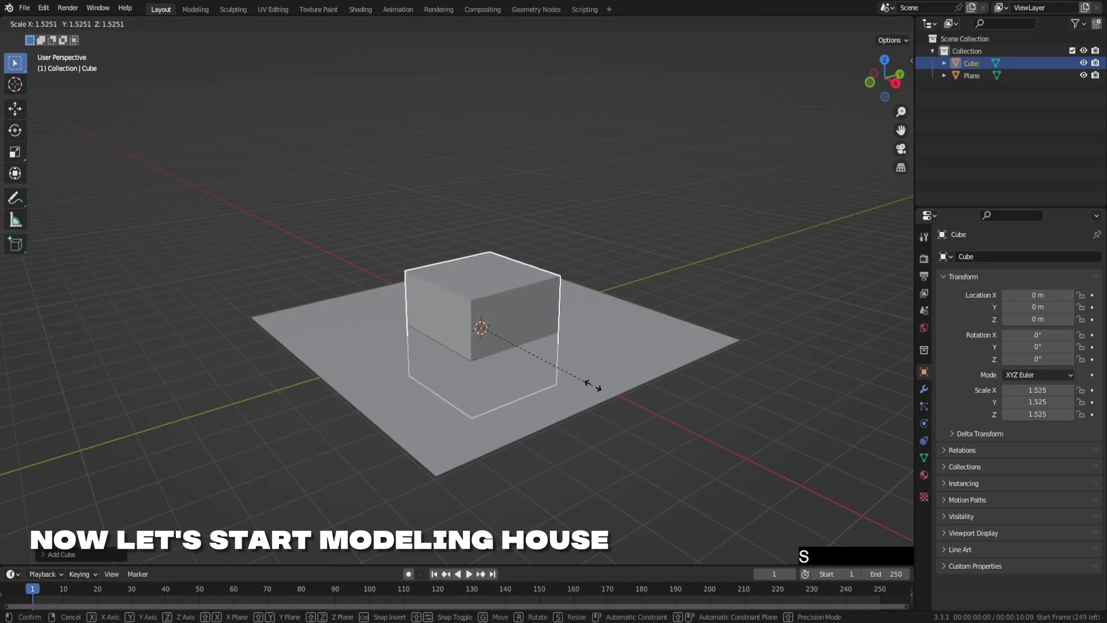
left_click(597, 390)
key("g")
key("z")
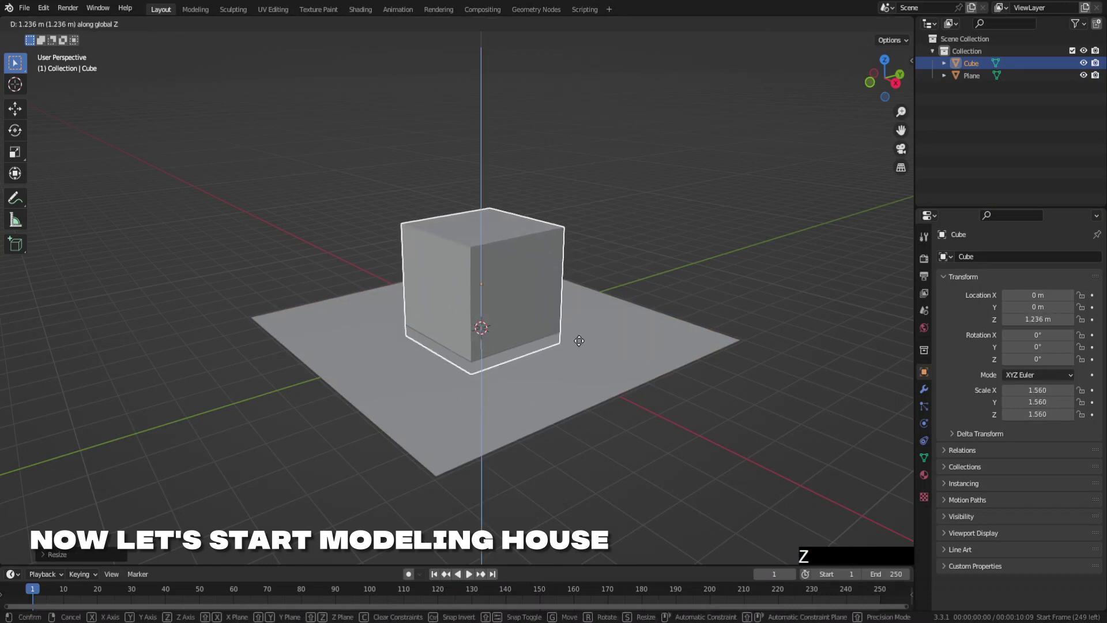
left_click(570, 336)
Scale the cube to about 2.23 and settle it at 2.16 m on the plane, ready for mesh editing.
key("s")
left_click(609, 359)
key("g")
key("z")
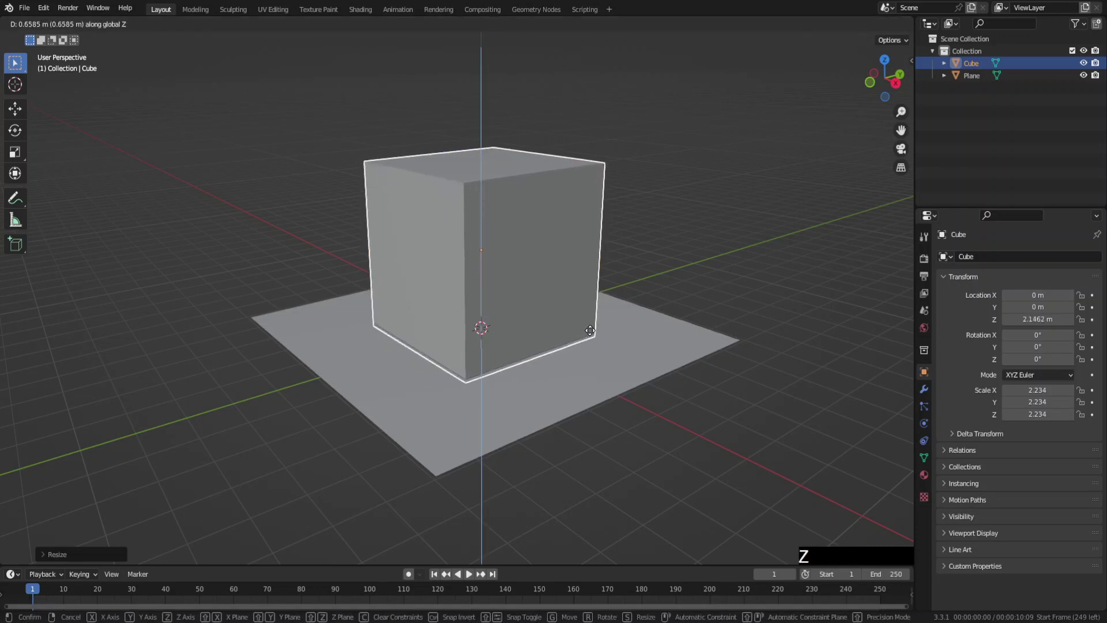
left_click(592, 335)
key("Tab")
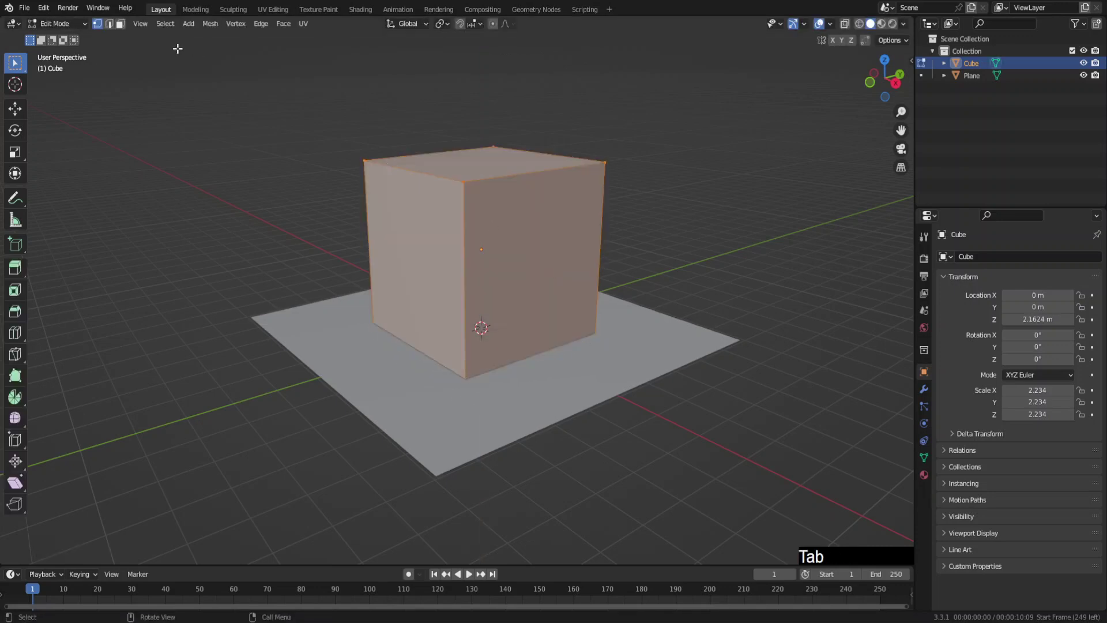
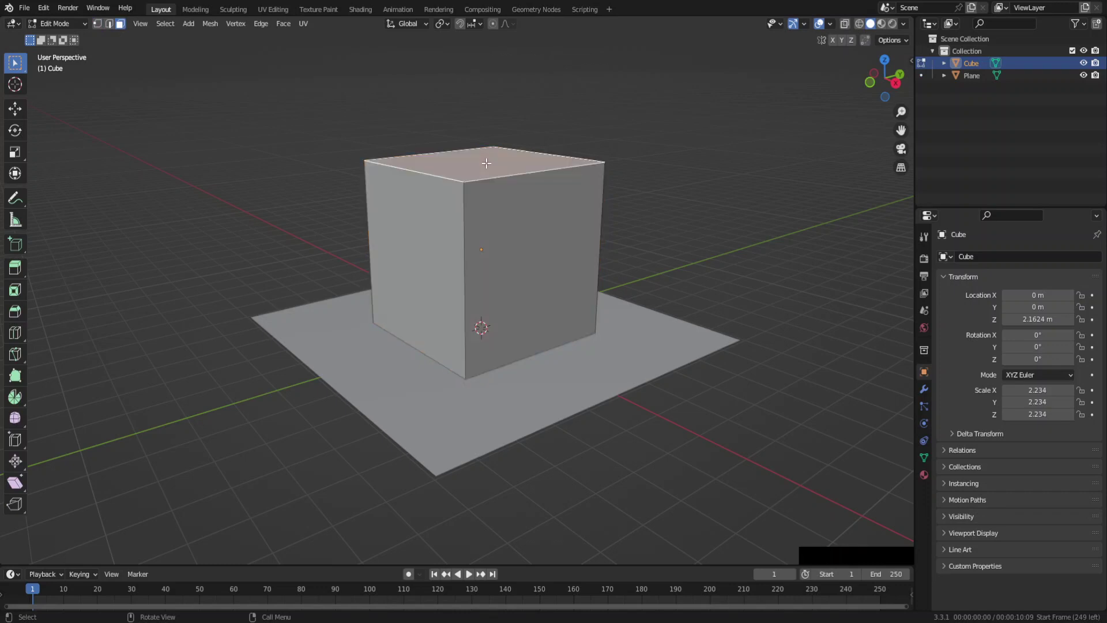
Lower the top face along Z, then raise the centre edge into a roof ridge.
key("g")
key("z")
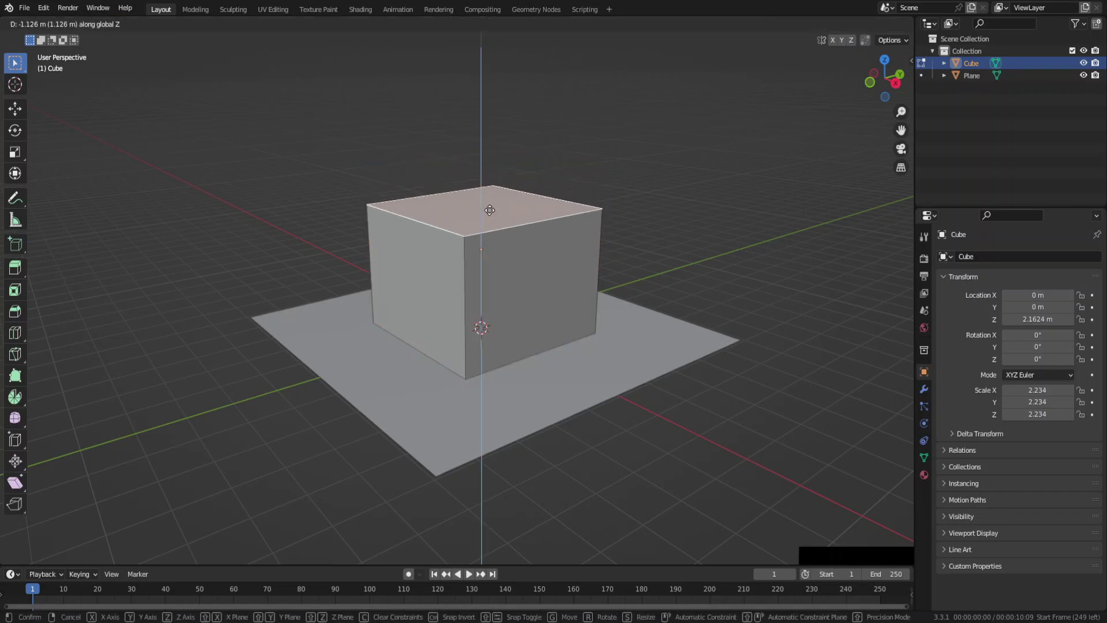
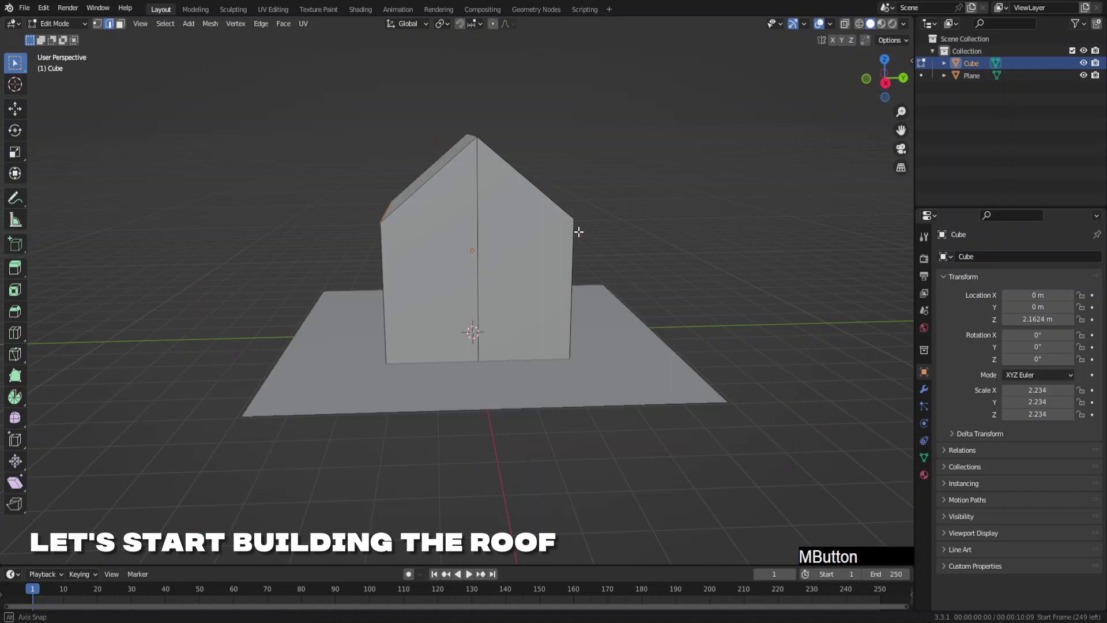
key("g")
key("z")
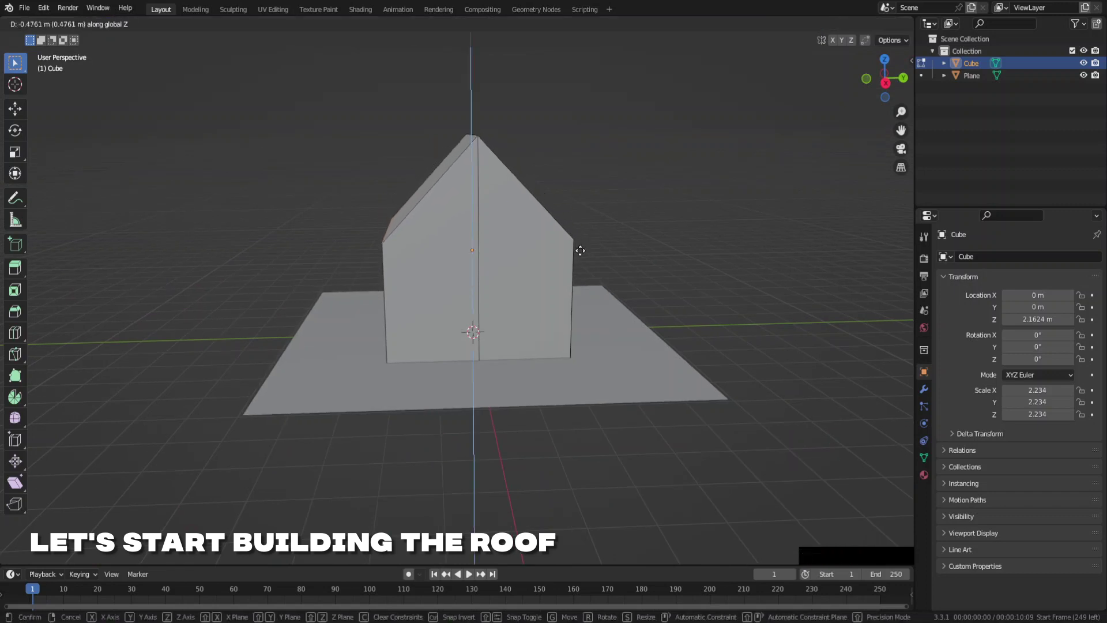
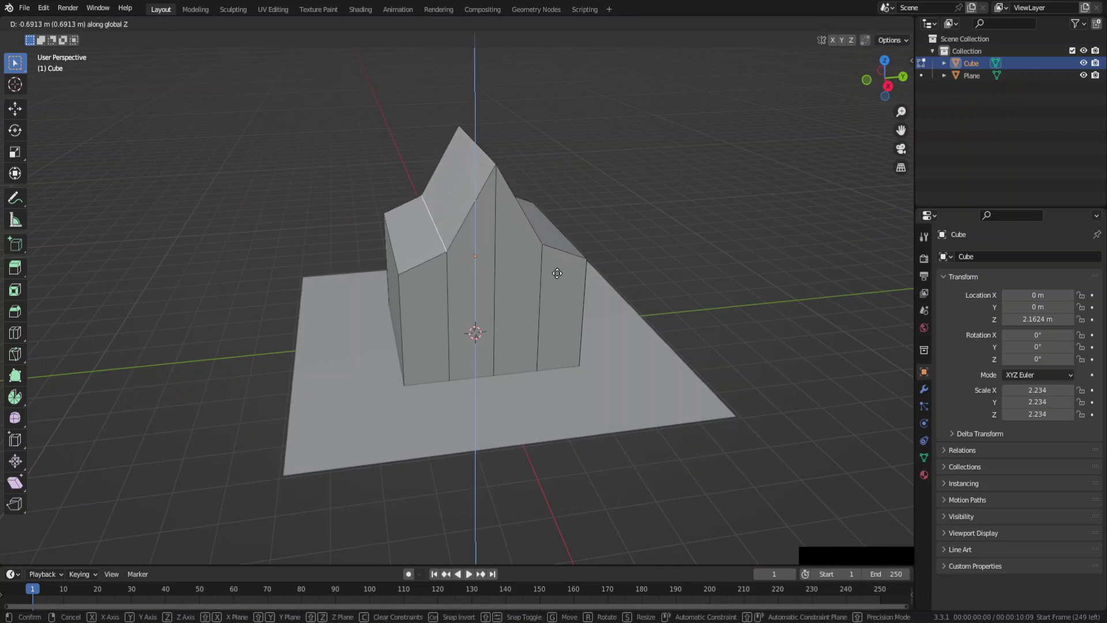
Bevel the selected roof edges into curved, swooping slopes.
left_click(561, 271)
key("ctrl+b")
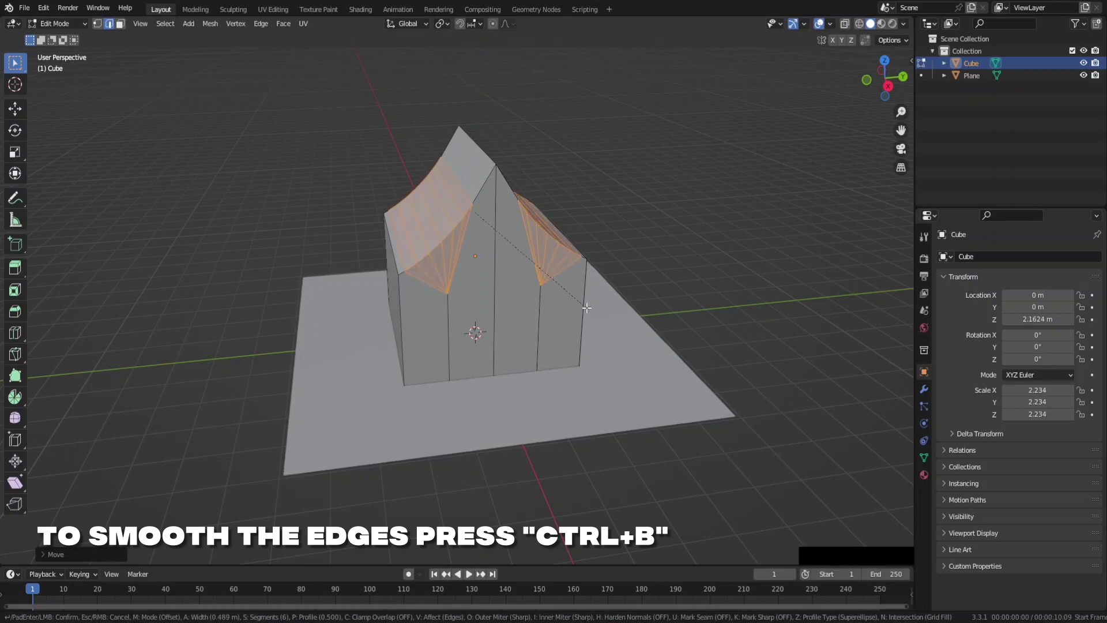
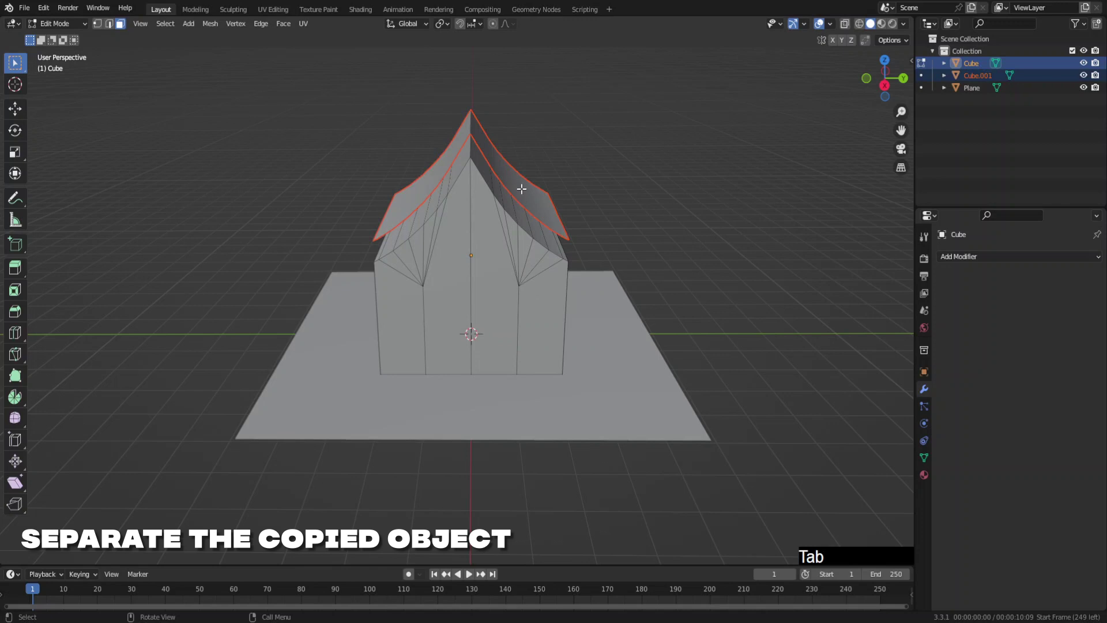
Reset the roof piece's origin and stretch it wider along X.
left_click(530, 206)
middle_click(529, 258)
key("s")
key("x")
right_click(578, 281)
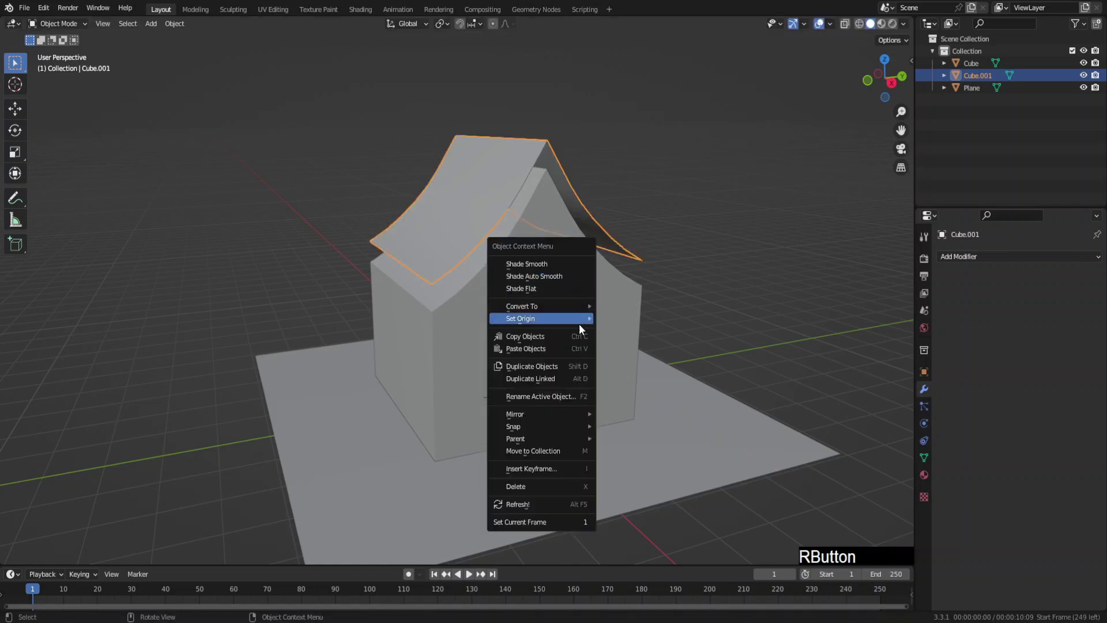
left_click(614, 335)
key("s")
key("x")
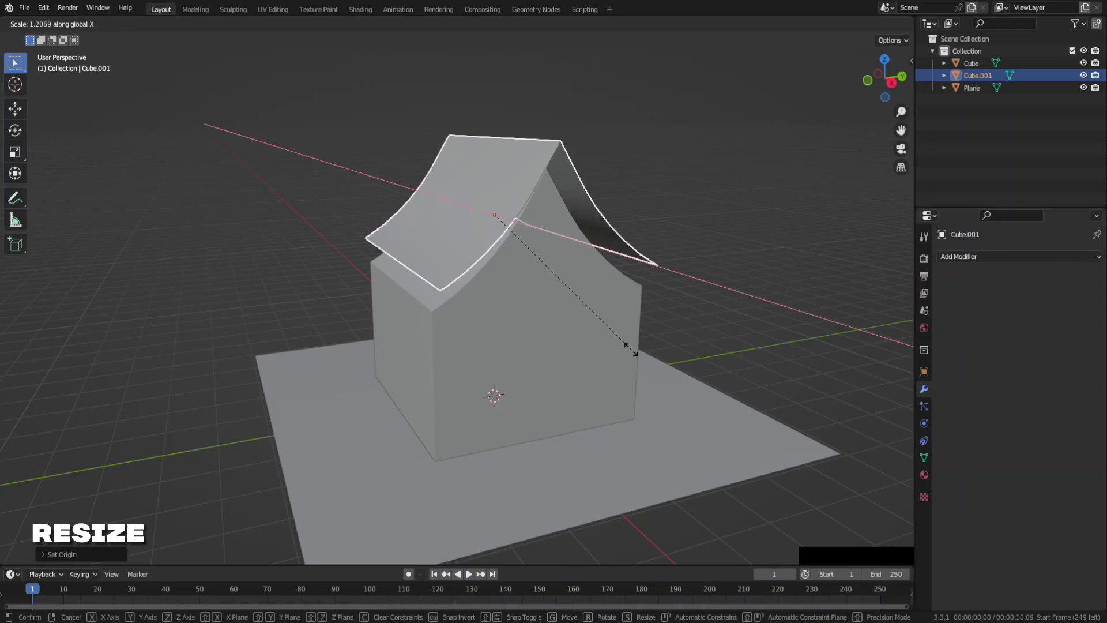
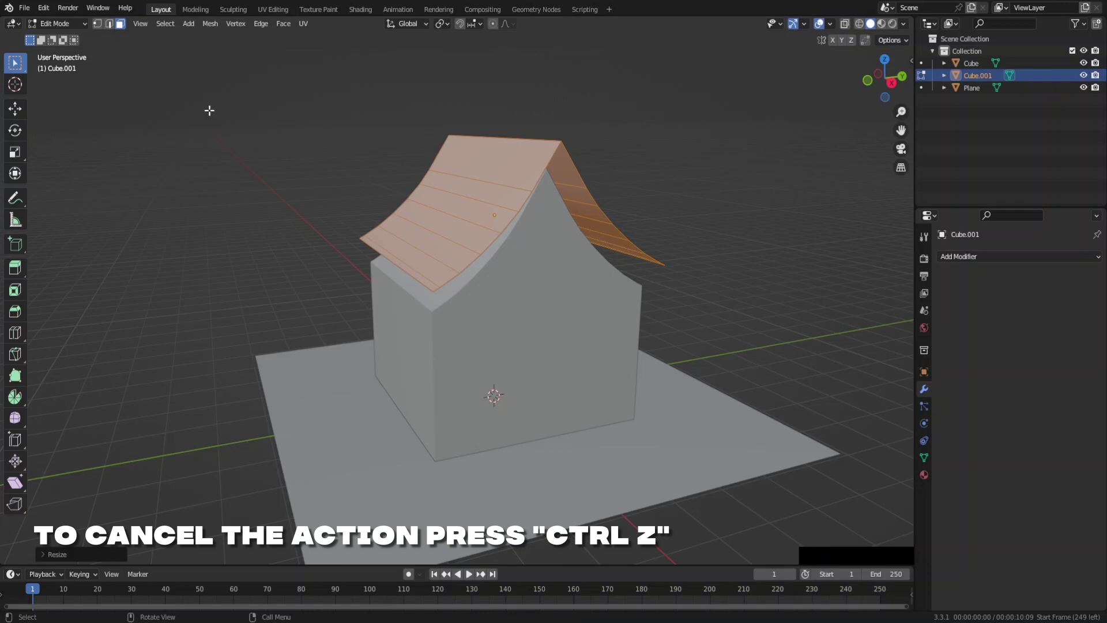
Thicken the roof and round its edges with a three-segment Bevel modifier.
left_click(116, 32)
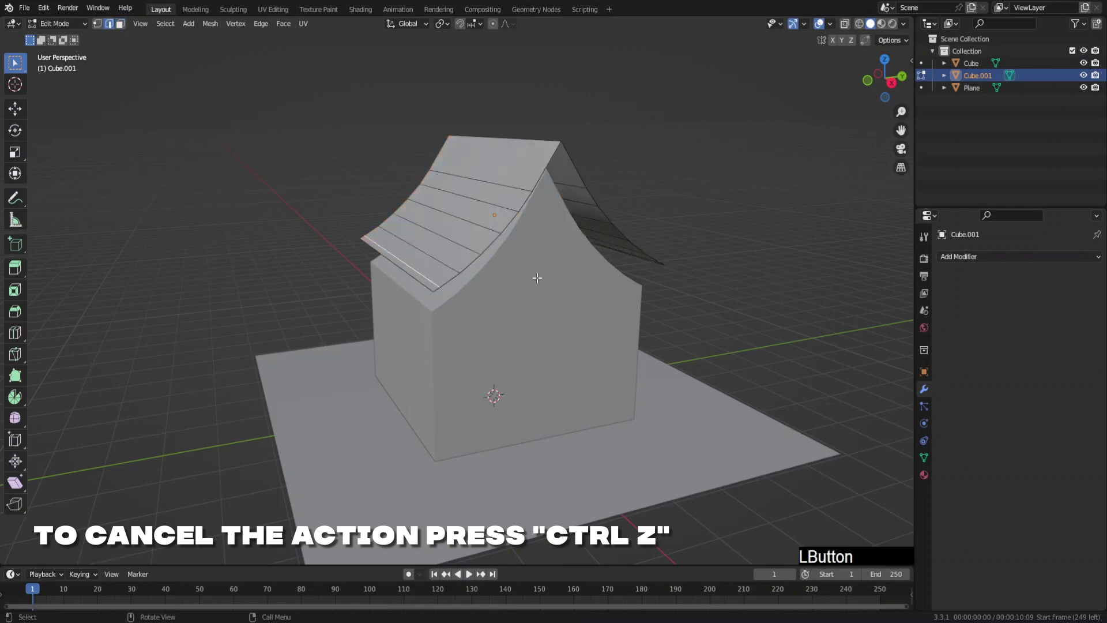
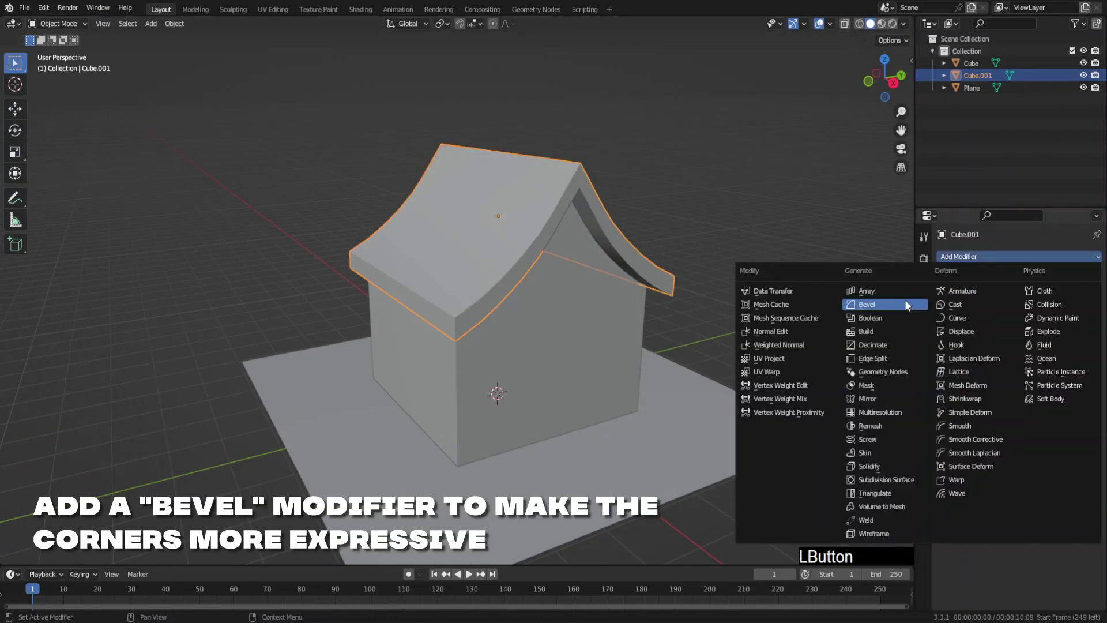
left_click(1087, 369)
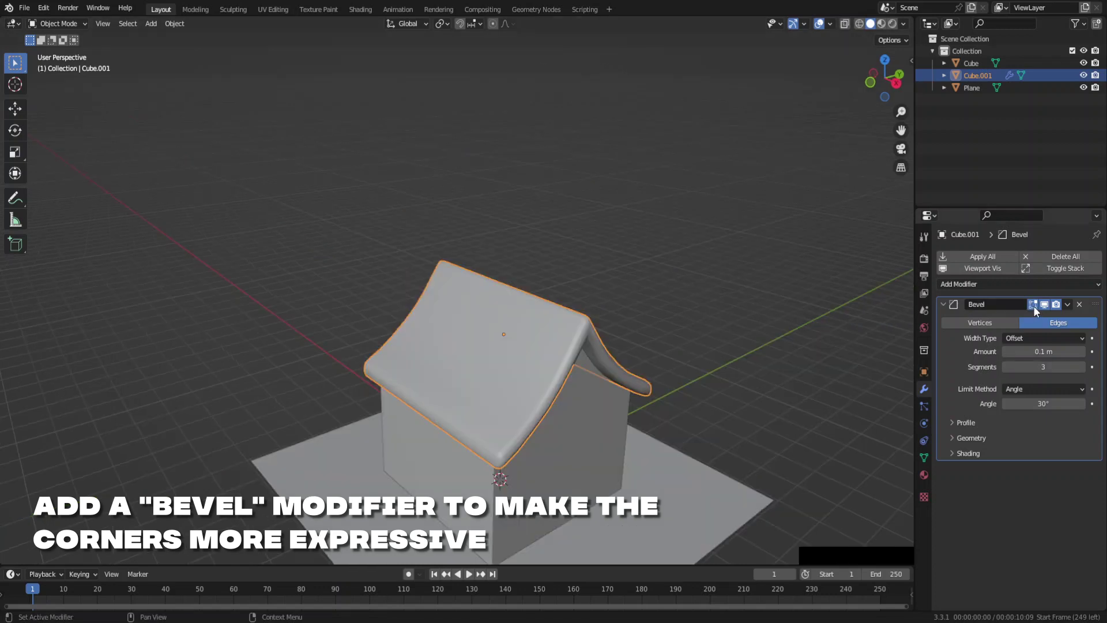
key("Tab")
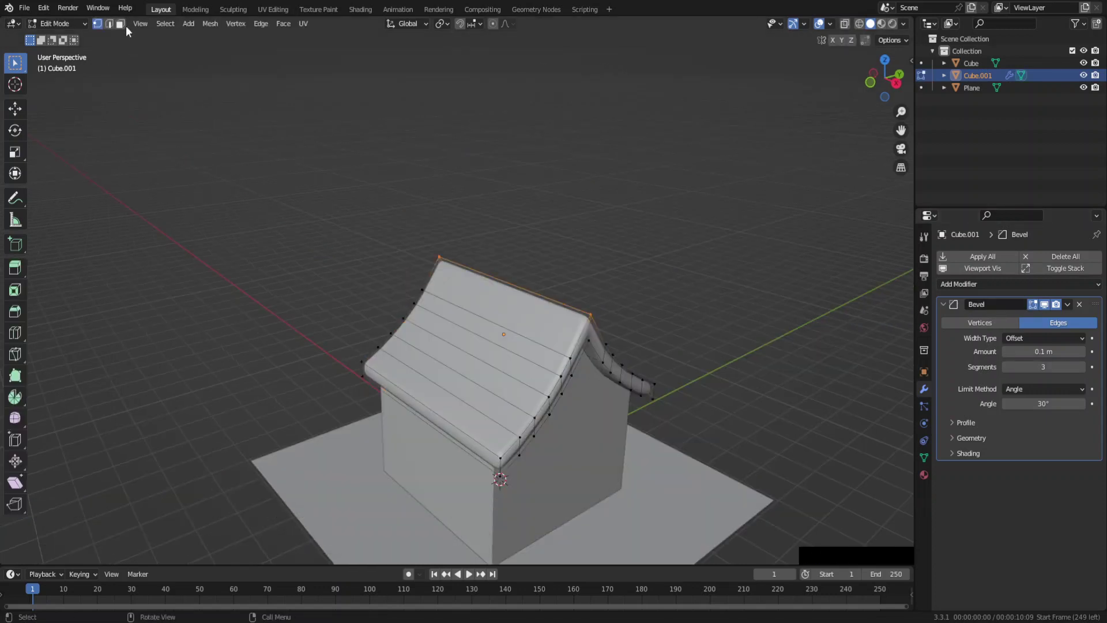
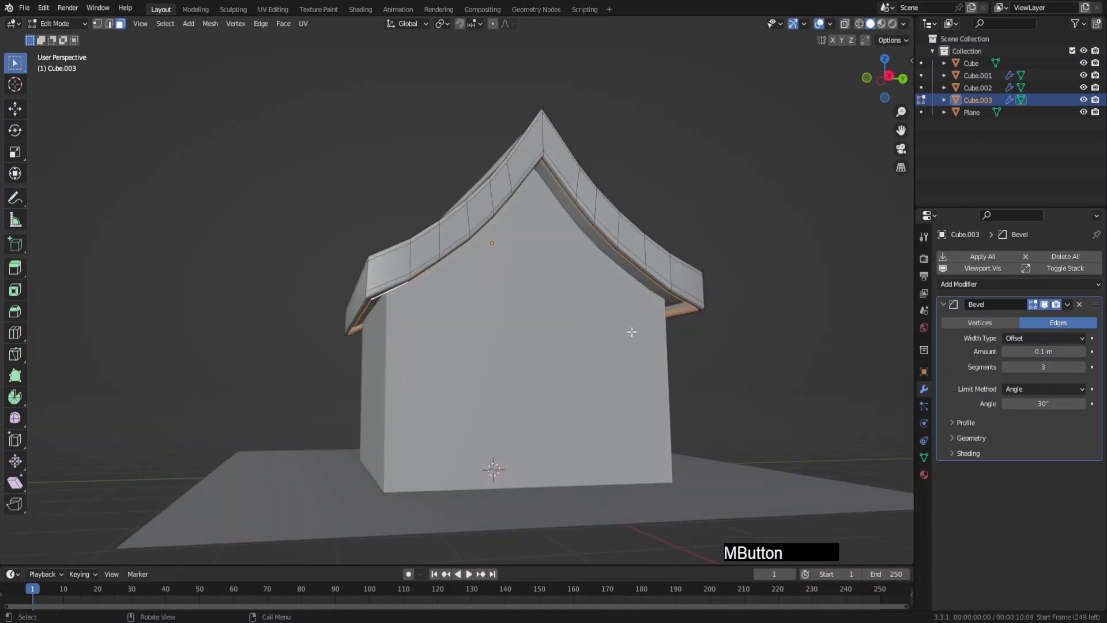
Extrude and scale the roof trim outward into overhanging eaves.
key("e")
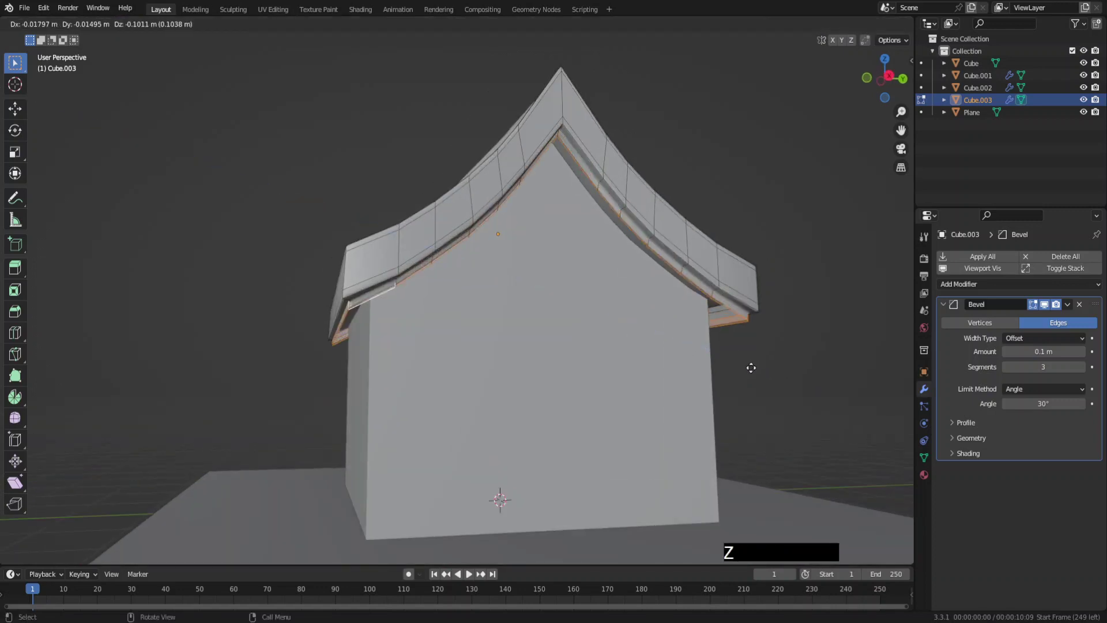
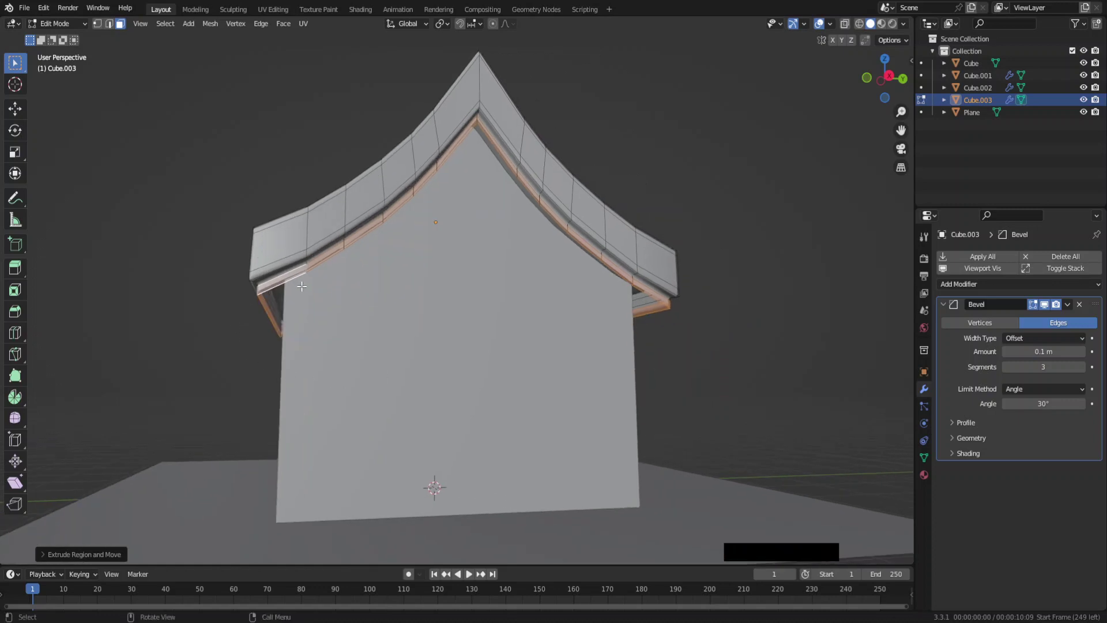
key("e")
key("s")
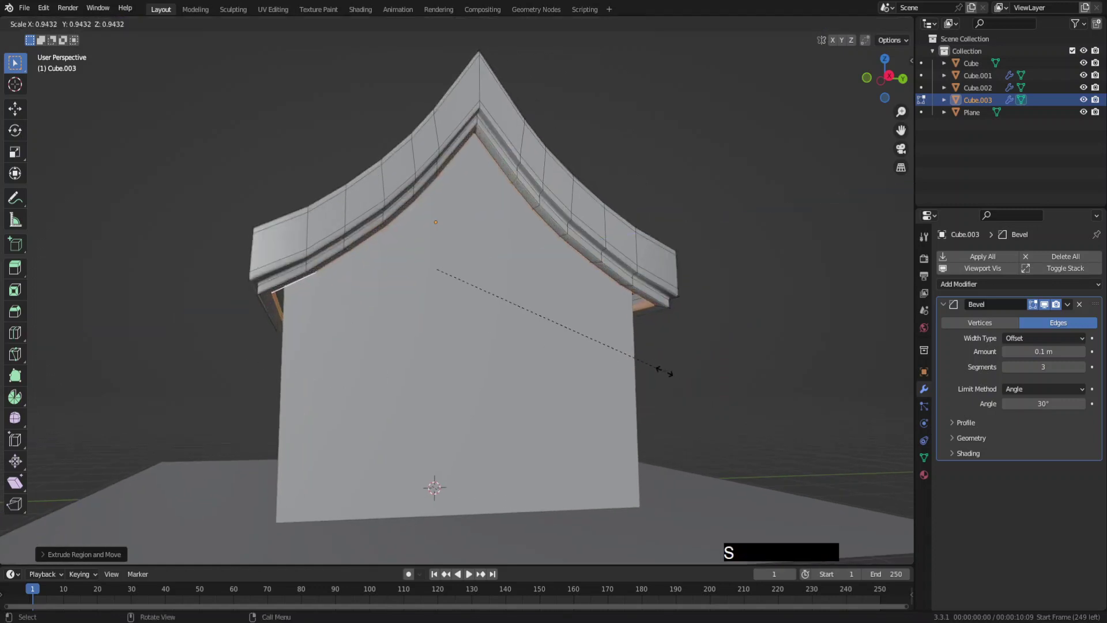
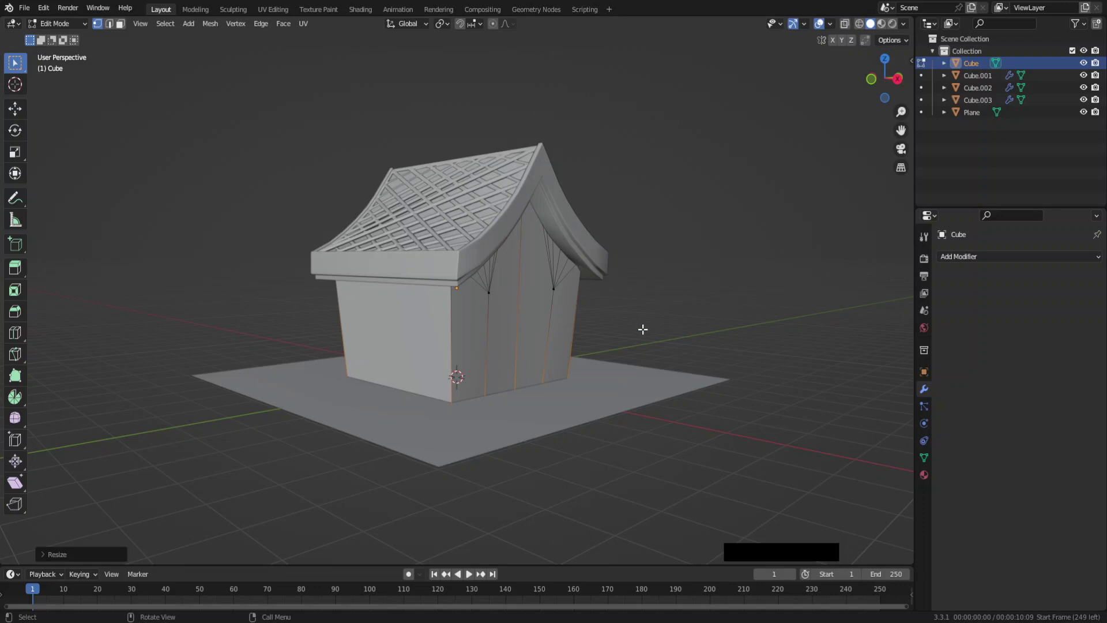
key("Tab")
left_click(650, 322)
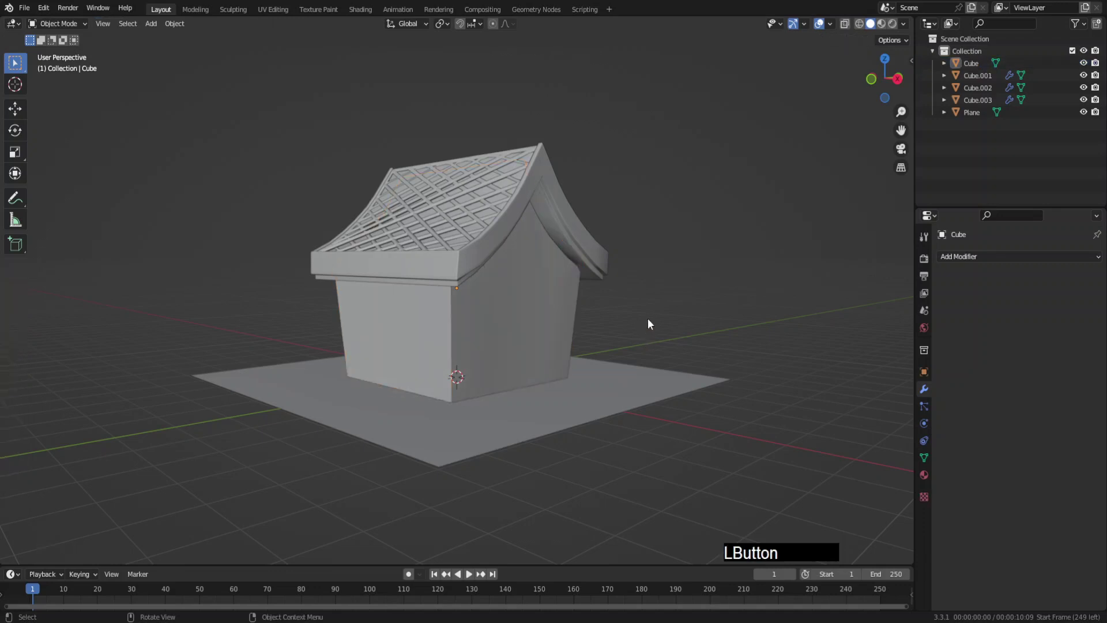
Save the .blend file with the lattice-roofed house.
key("F6")
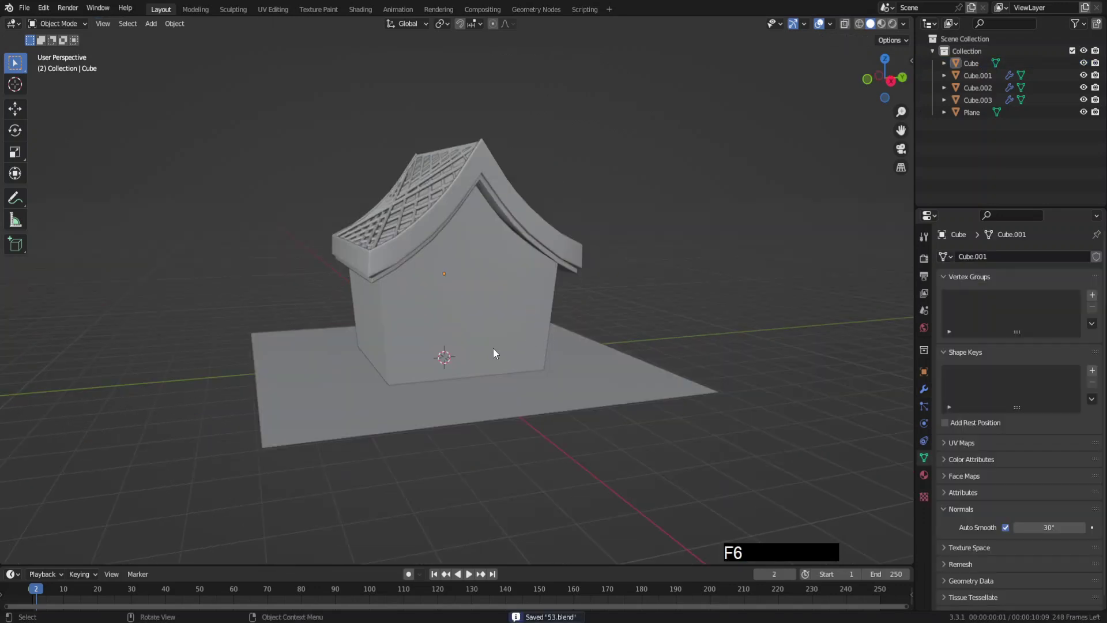
key("shift+a")
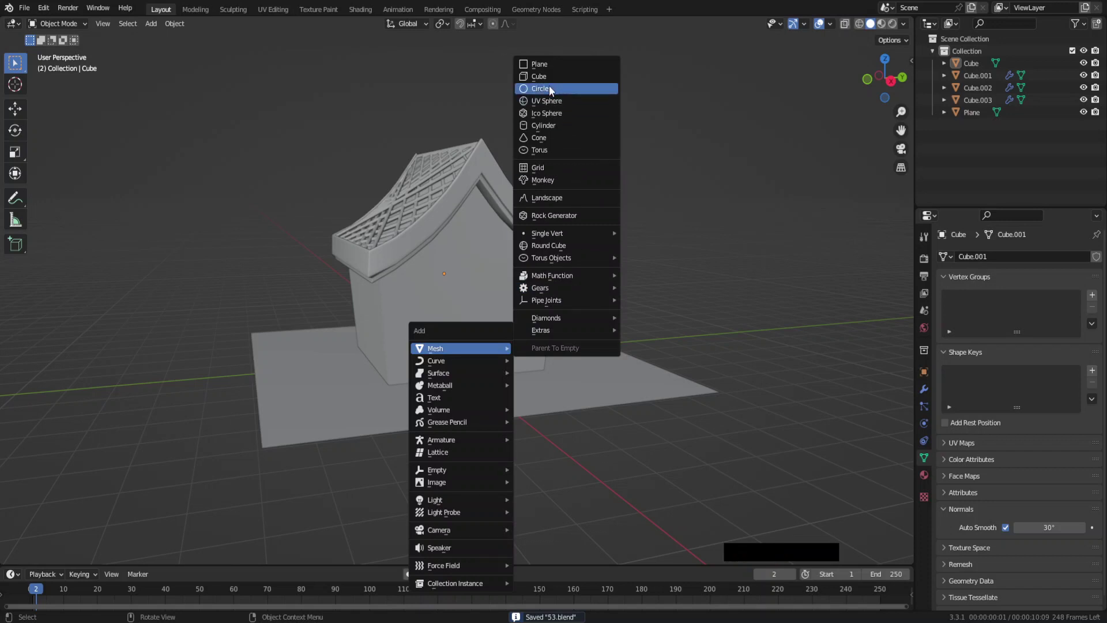
Add a small cube and size and position it as a door block on the front wall.
left_click(550, 83)
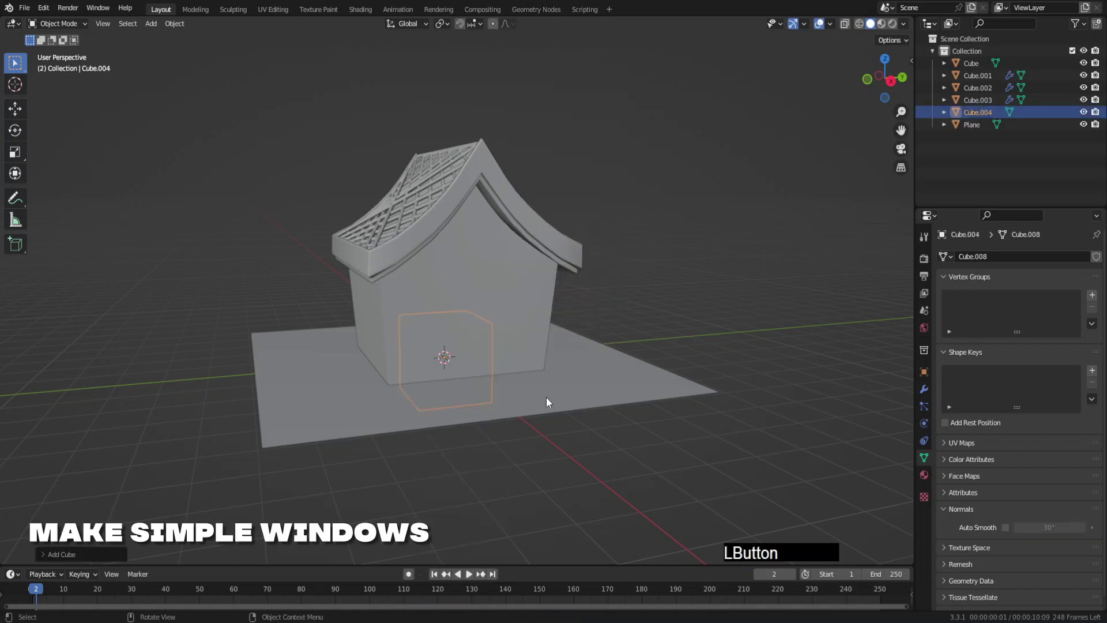
key("g")
key("y")
left_click(474, 416)
key("g")
key("z")
left_click(451, 372)
middle_click(440, 381)
key("s")
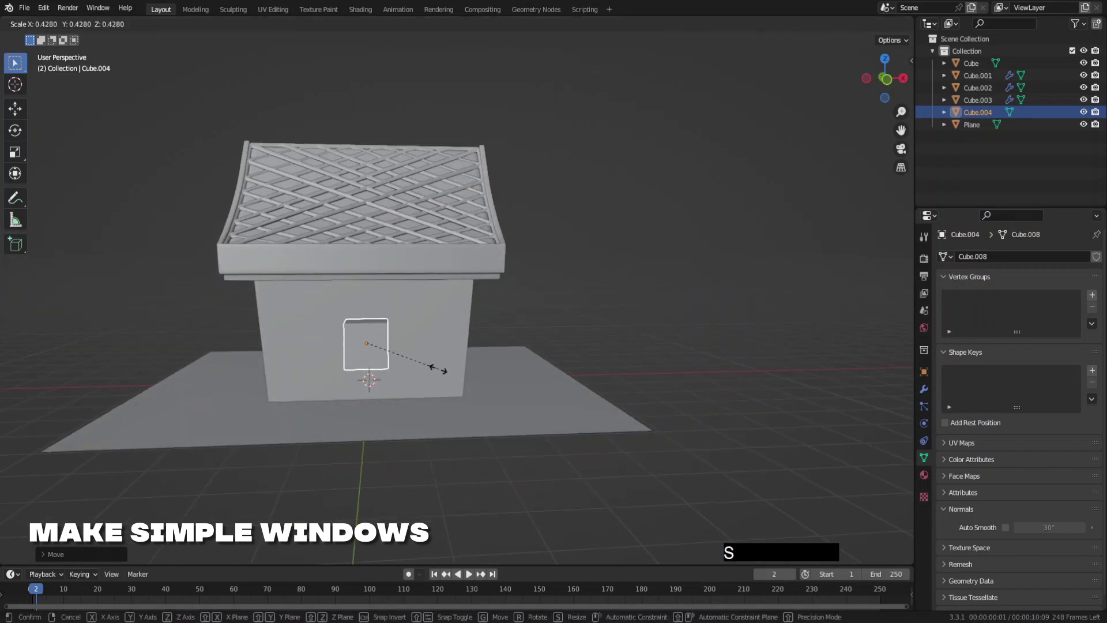
left_click(441, 373)
View the house straight on from the front in orthographic view.
key("KP_1")
middle_click(397, 348)
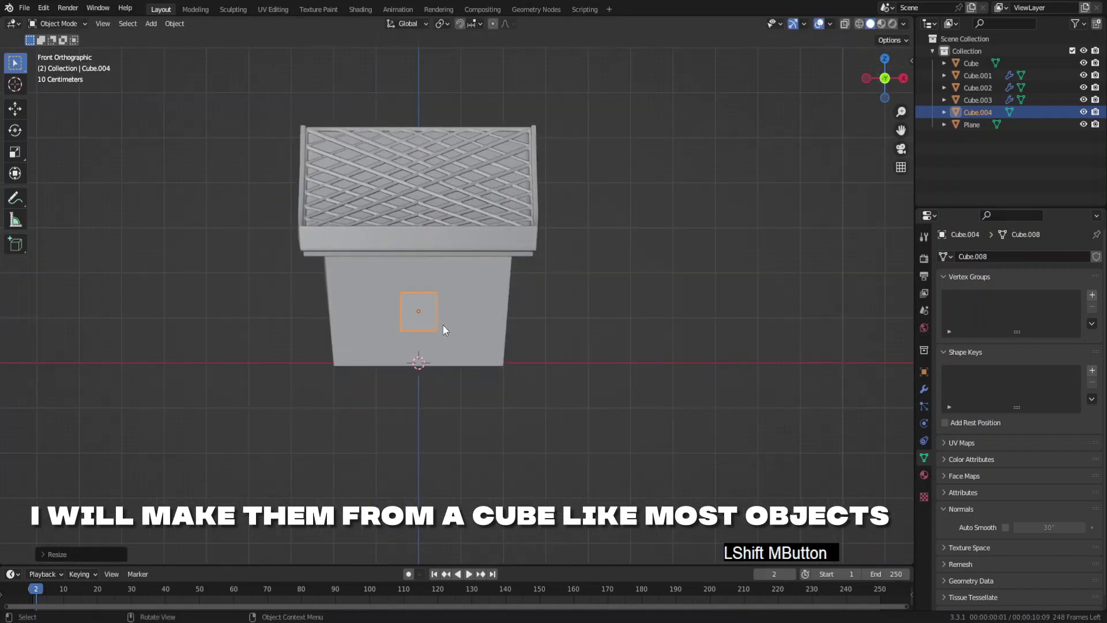
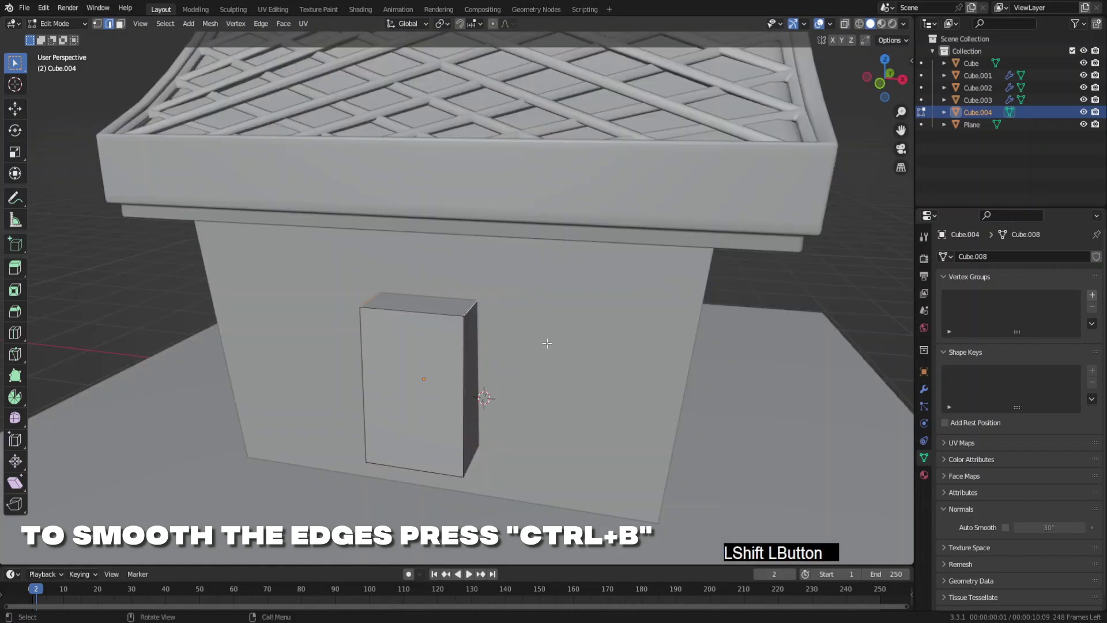
key("KP_1")
Bevel the block's top edges into an arch and place it on the wall's left.
key("ctrl+b")
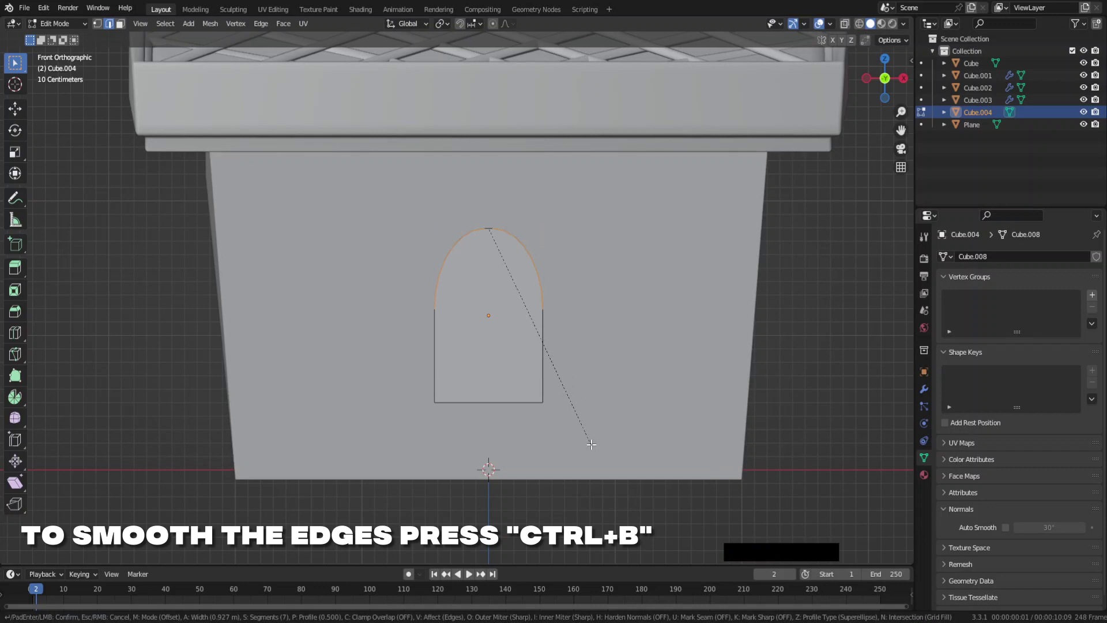
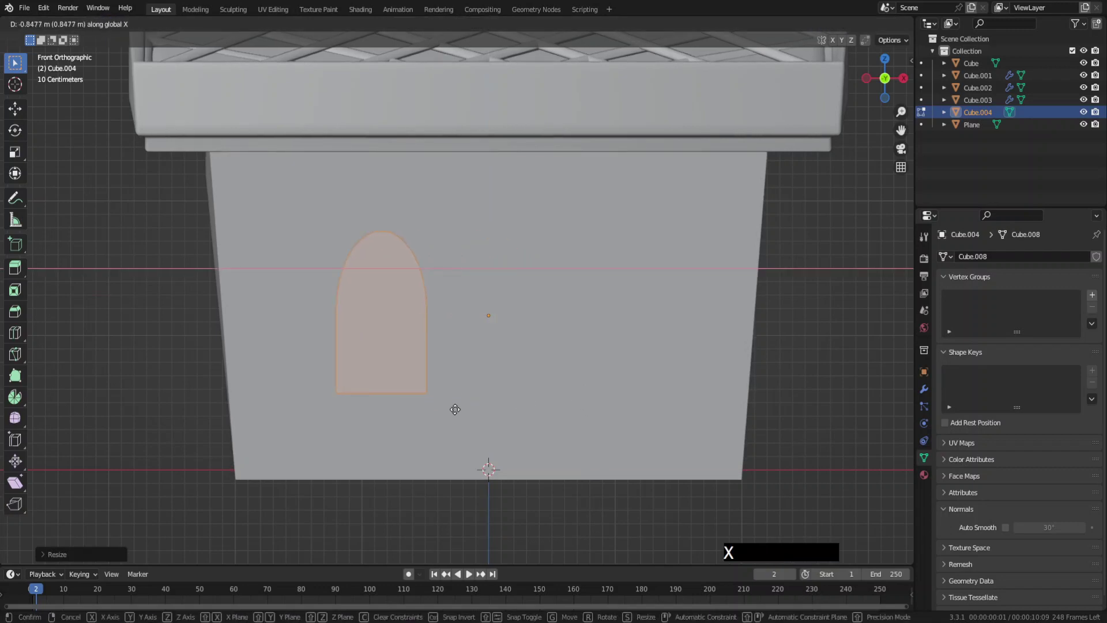
left_click(423, 415)
Duplicate the arch to the wall's right and move the left arch toward the centre.
key("g")
key("z")
left_click(424, 392)
key("shift+d")
key("x")
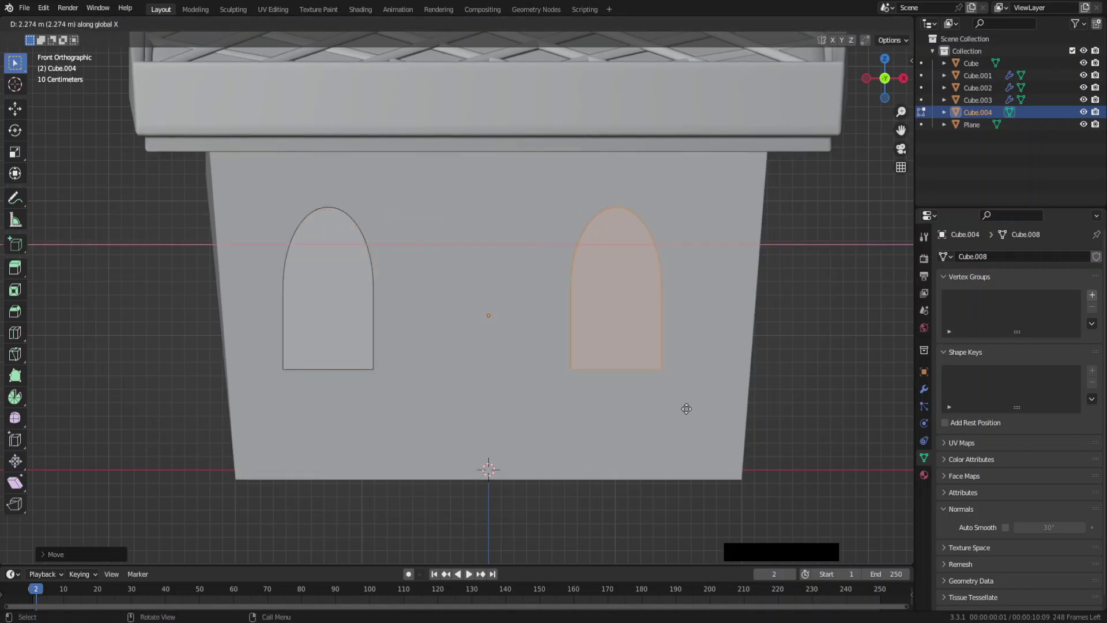
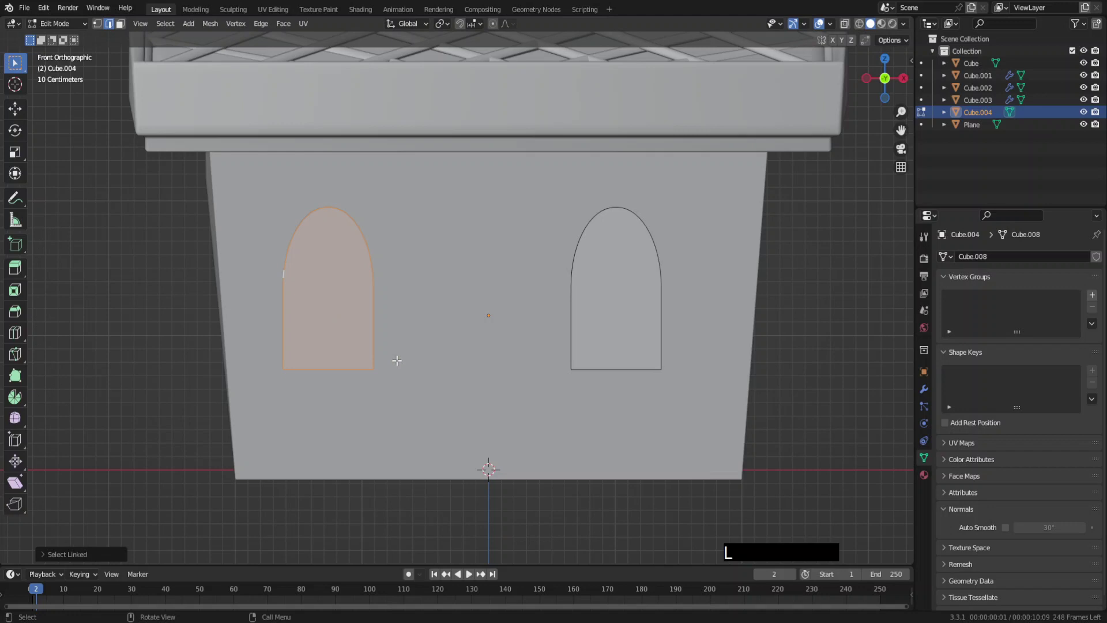
key("g")
key("x")
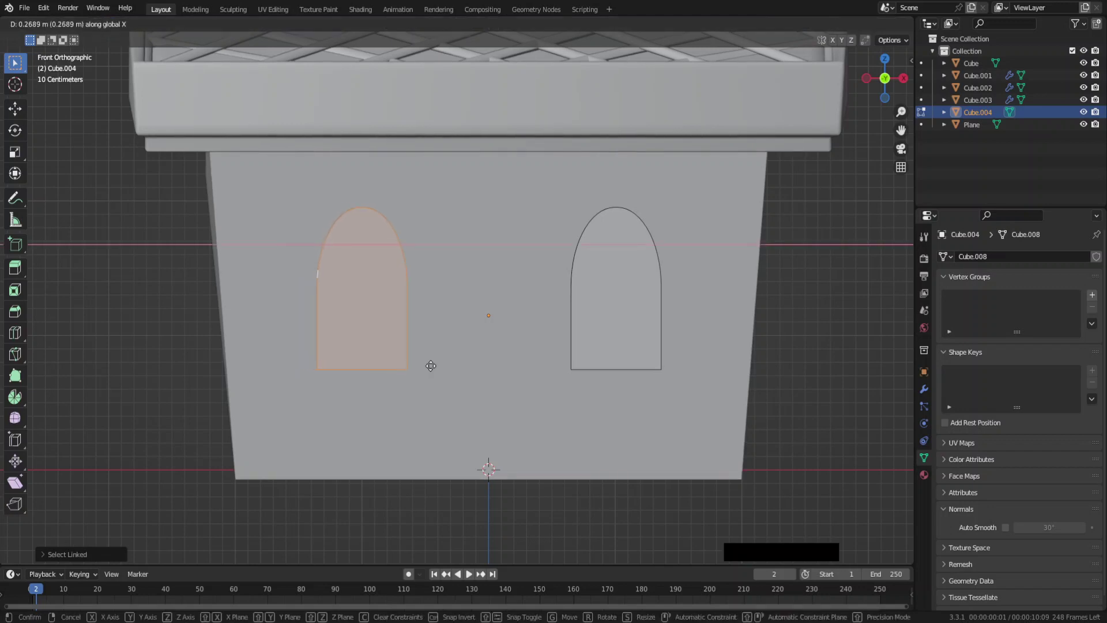
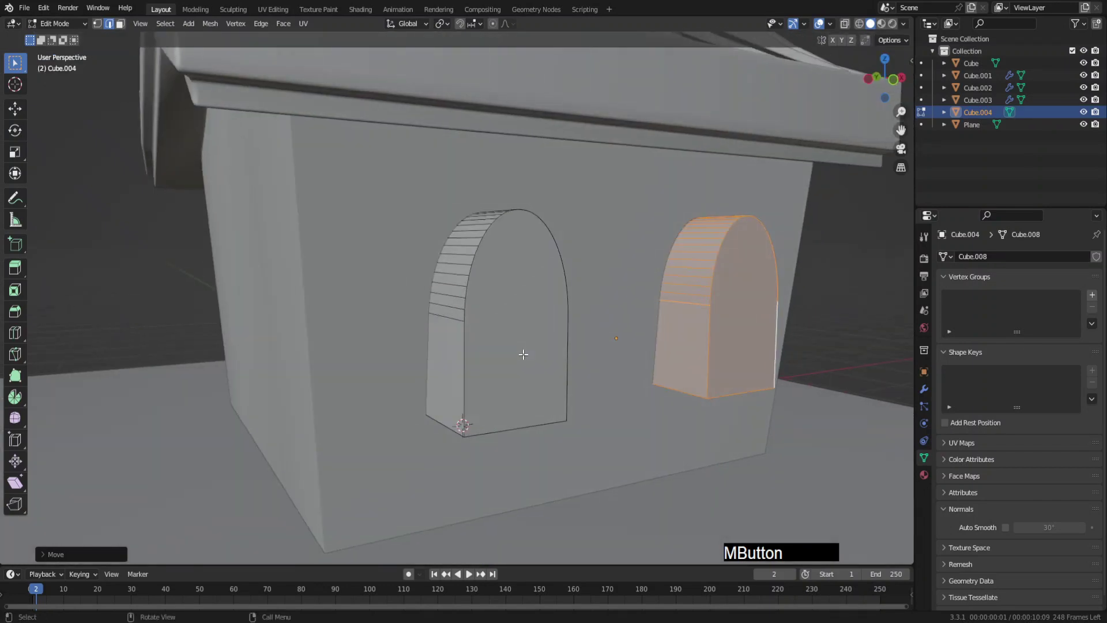
Shade both arched windows smooth in Object Mode.
key("Tab")
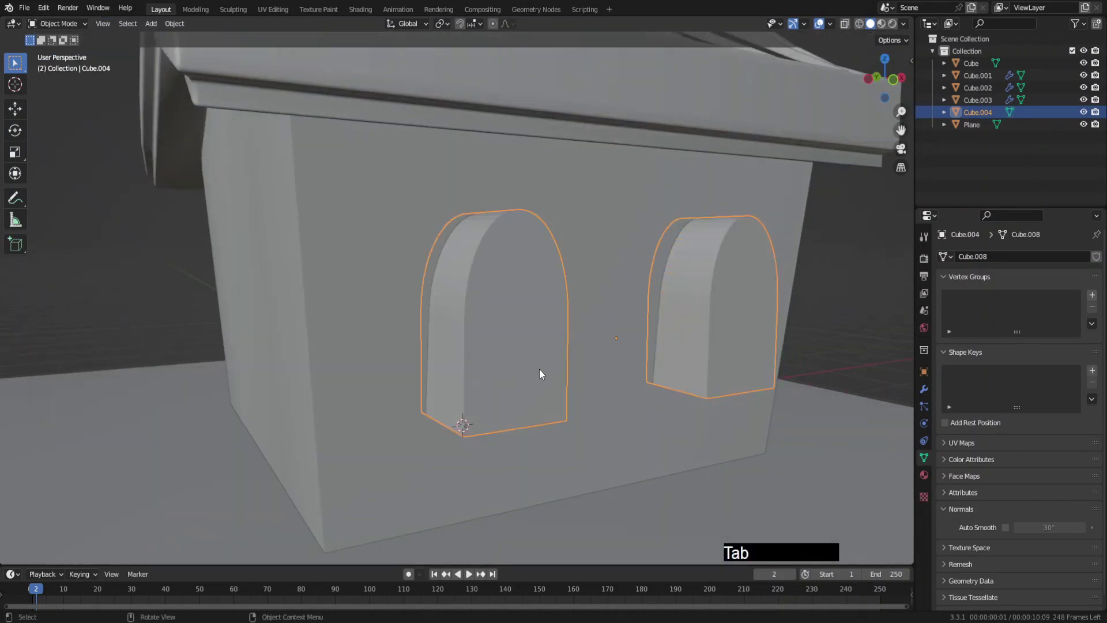
right_click(499, 357)
left_click(488, 345)
middle_click(580, 372)
Nudge the windows along X and view the house from the side.
key("g")
key("x")
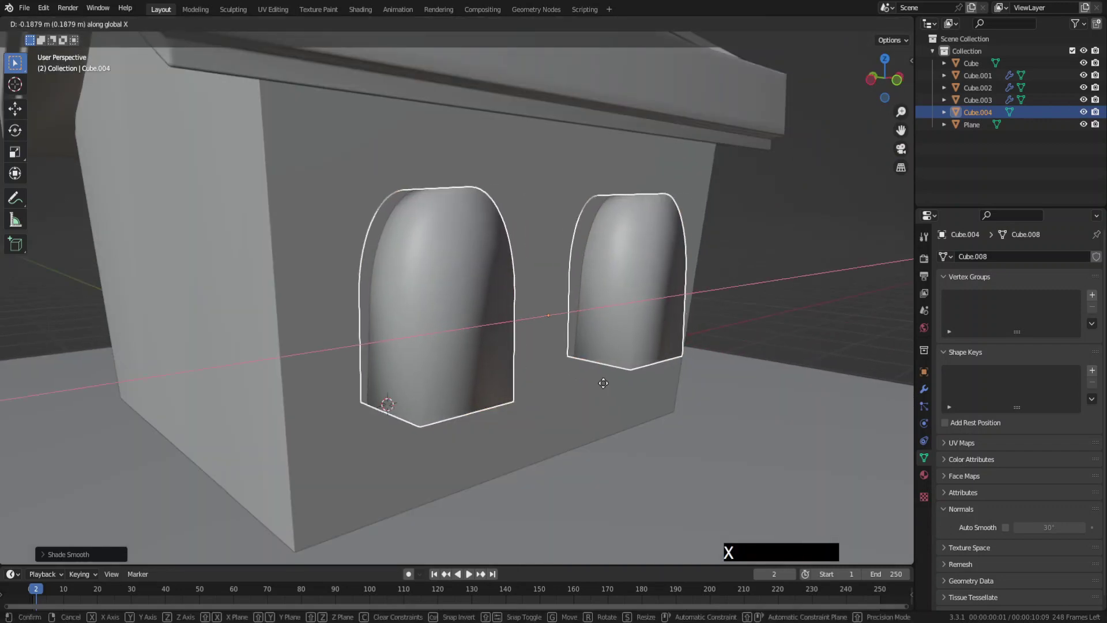
left_click(597, 386)
right_click(473, 351)
left_click(462, 375)
key("KP_3")
middle_click(395, 331)
Tilt the windows about 5° to match the wall slope and slide them along Y.
key("r")
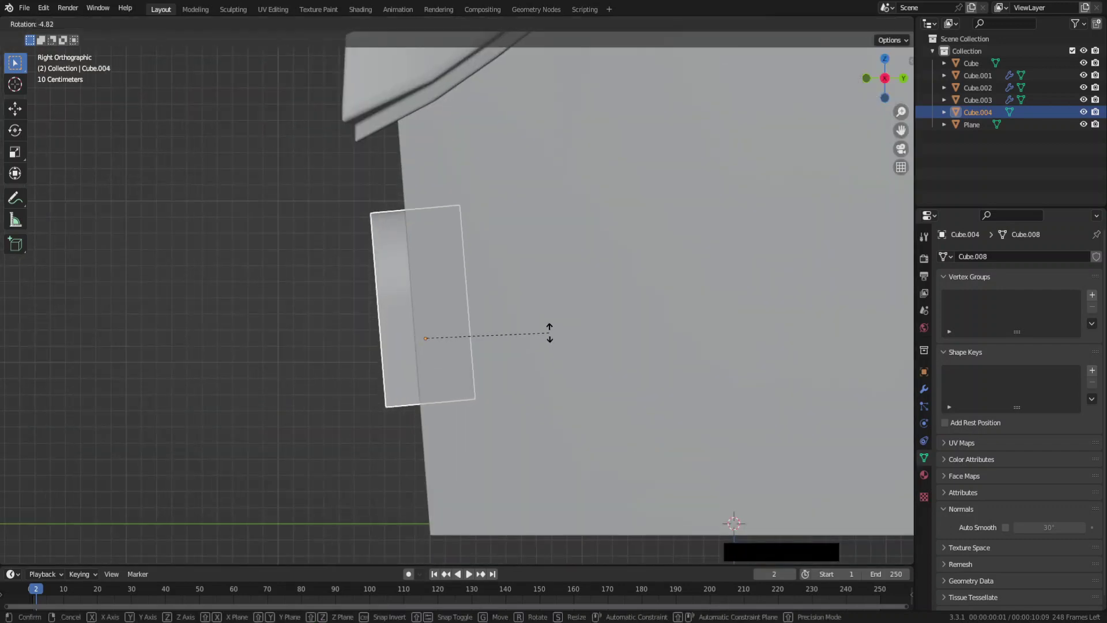
left_click(551, 337)
key("g")
key("y")
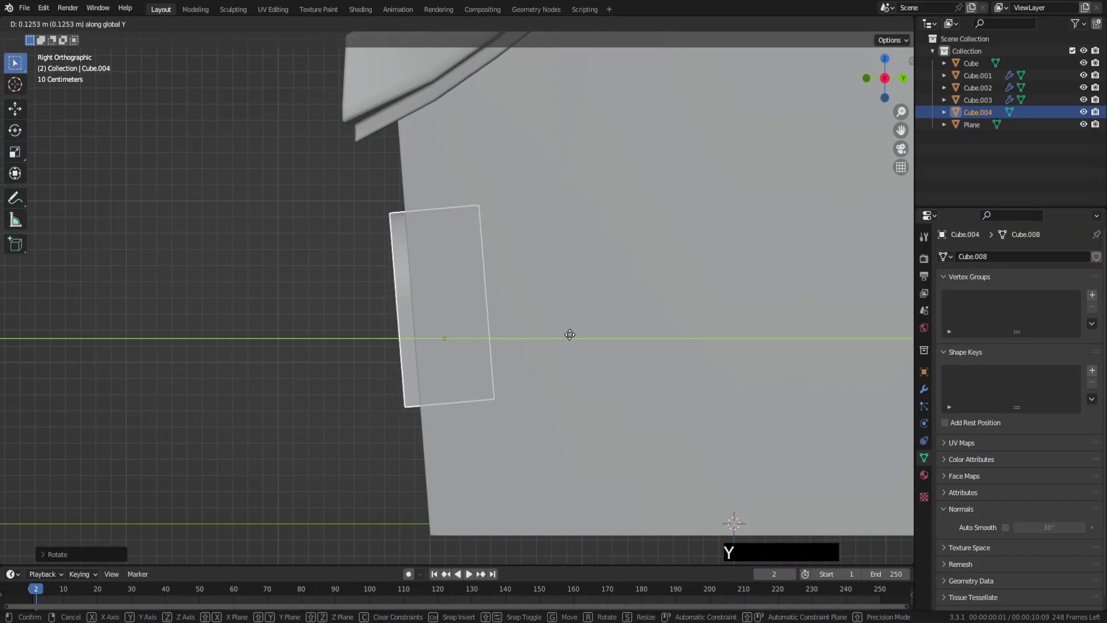
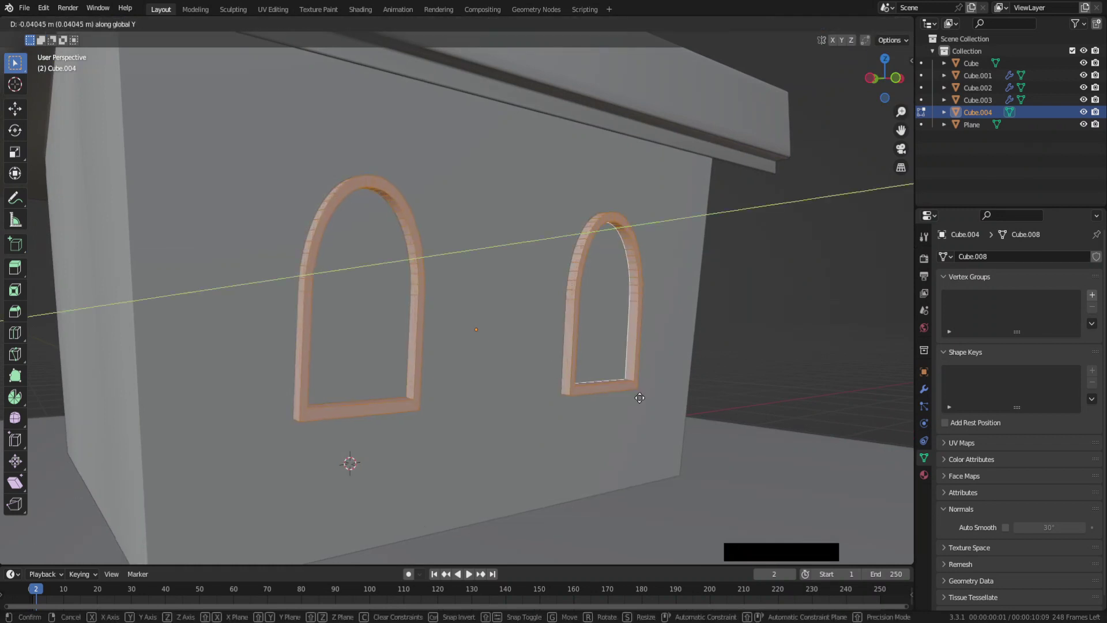
Select the window's inner face and extrude the crossbar pieces outward.
left_click(645, 401)
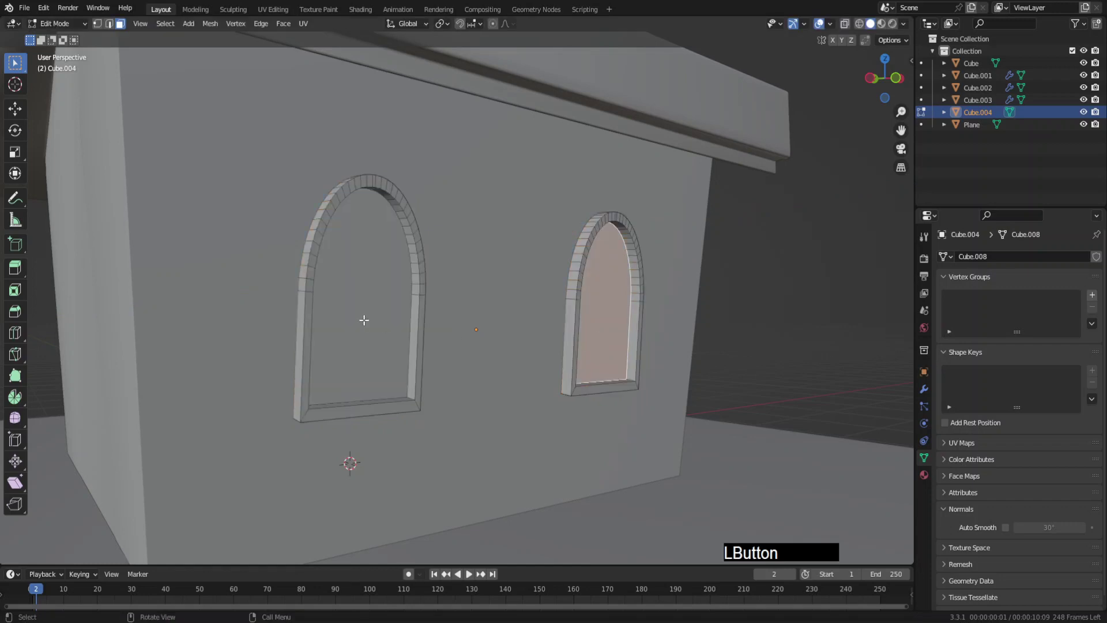
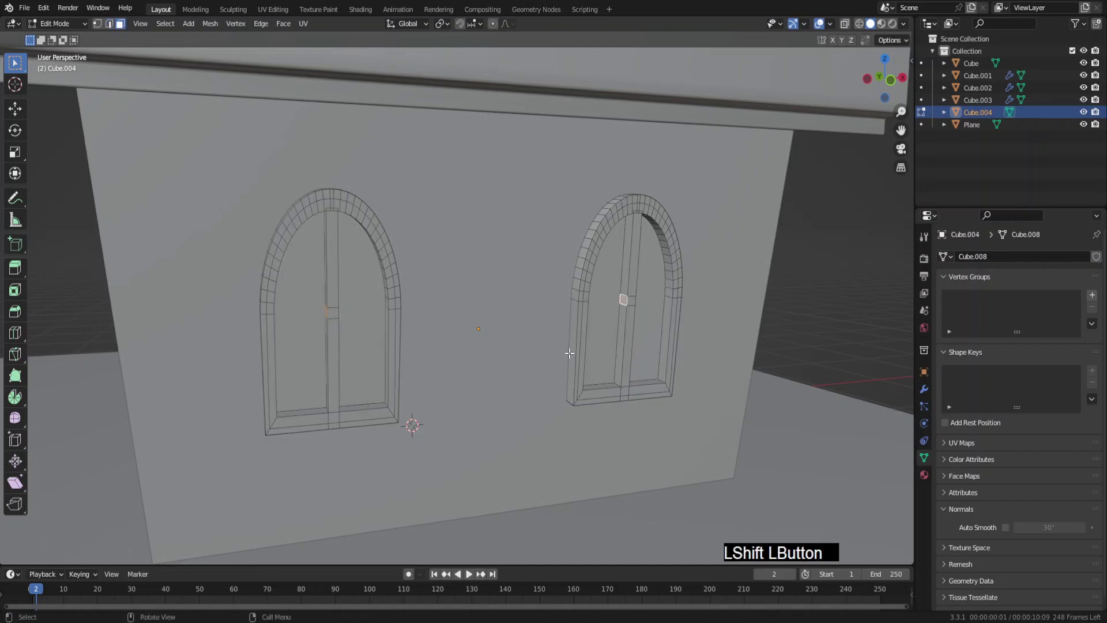
key("e")
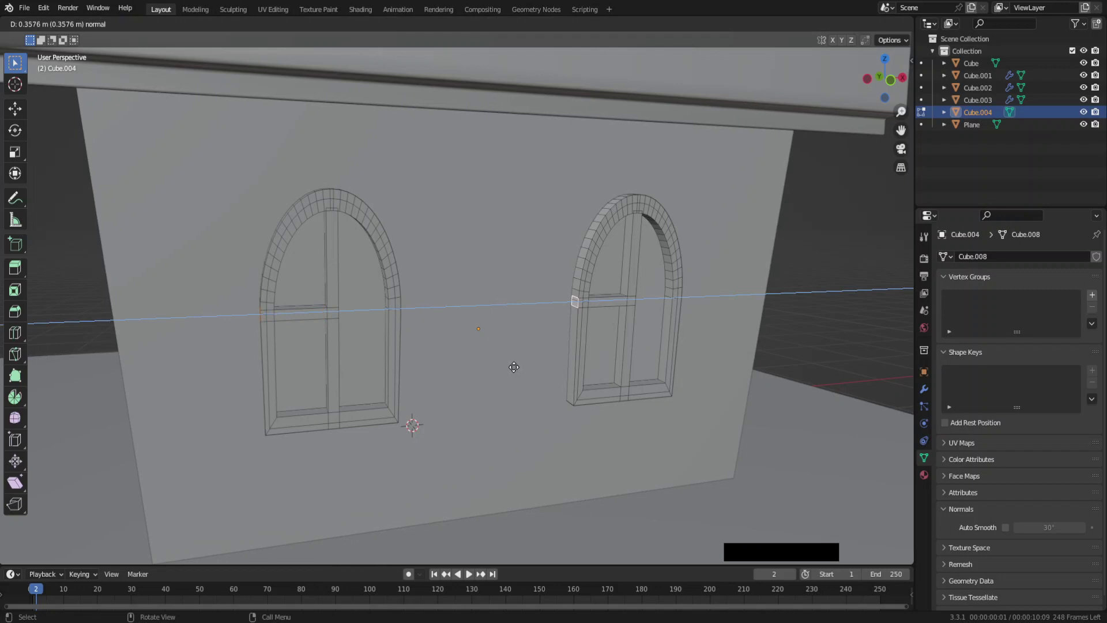
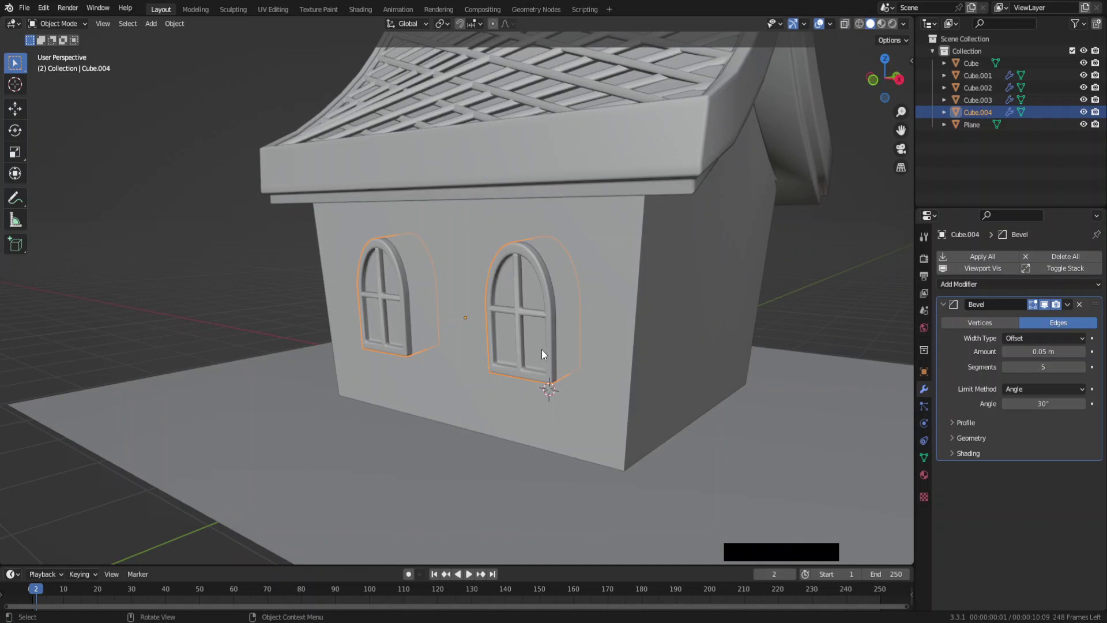
Deselect the finished windows and bring up the Add > Mesh list for a new shape.
middle_click(542, 372)
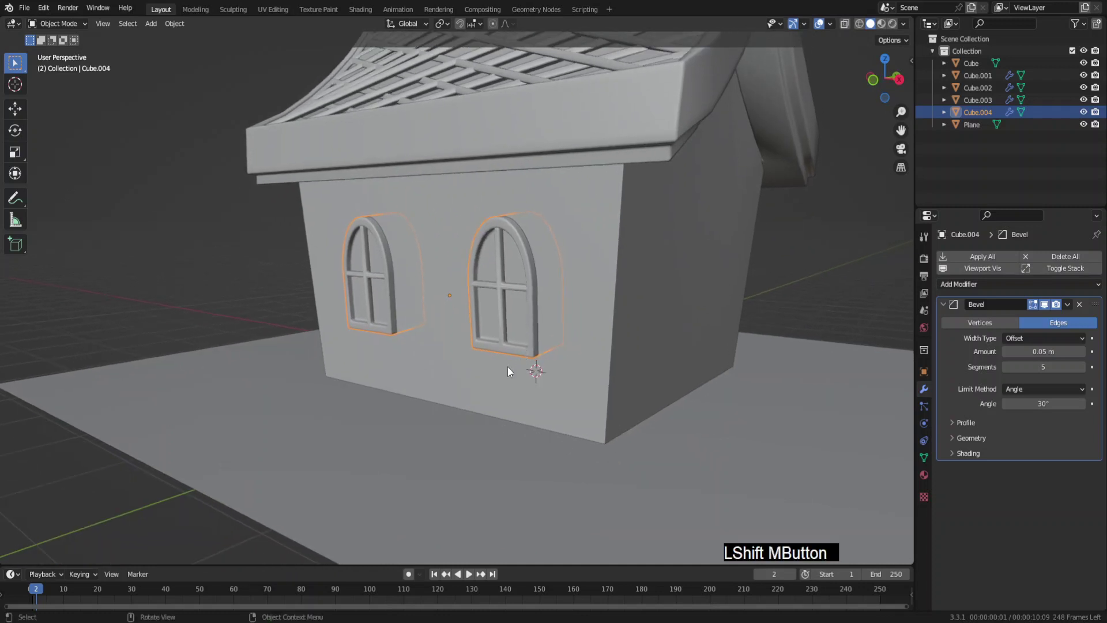
left_click(101, 285)
middle_click(589, 366)
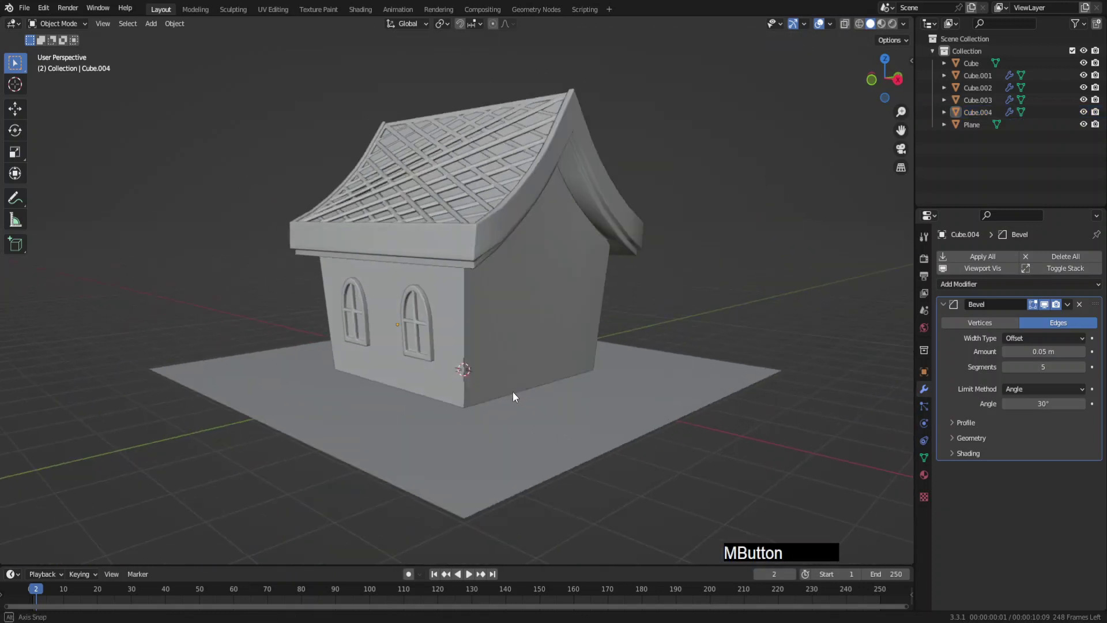
key("F6")
key("shift+a")
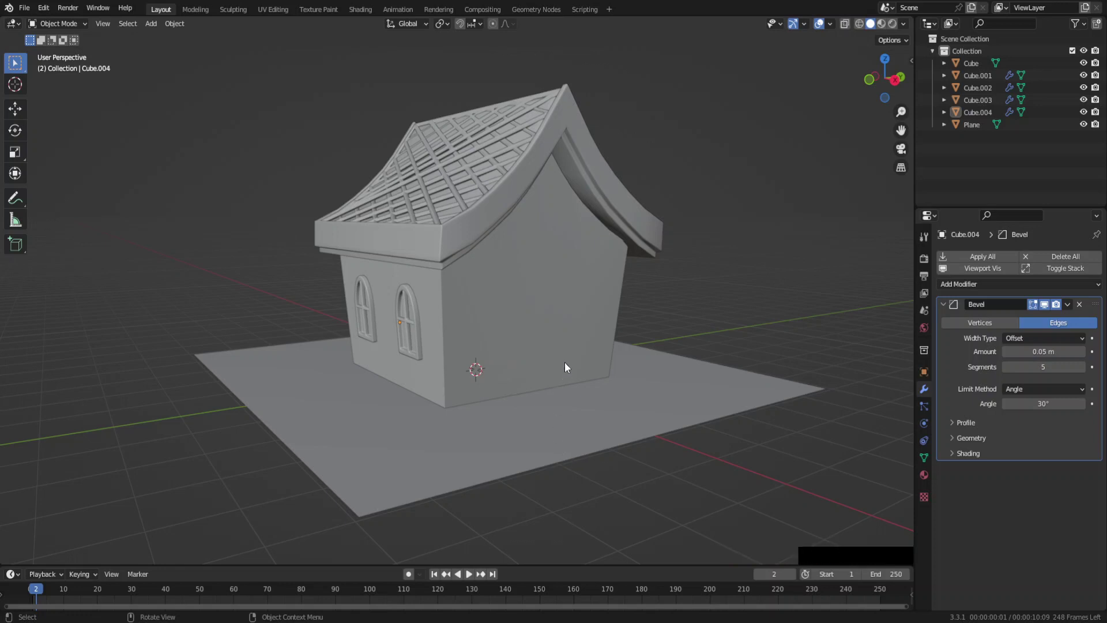
key("shift+a")
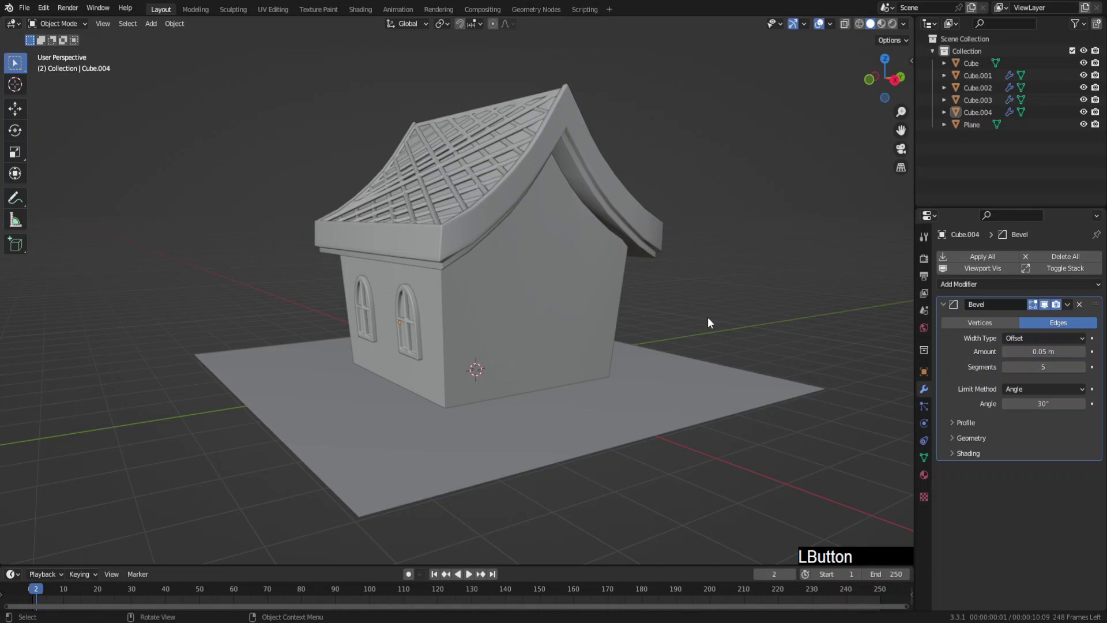
key("shift+a")
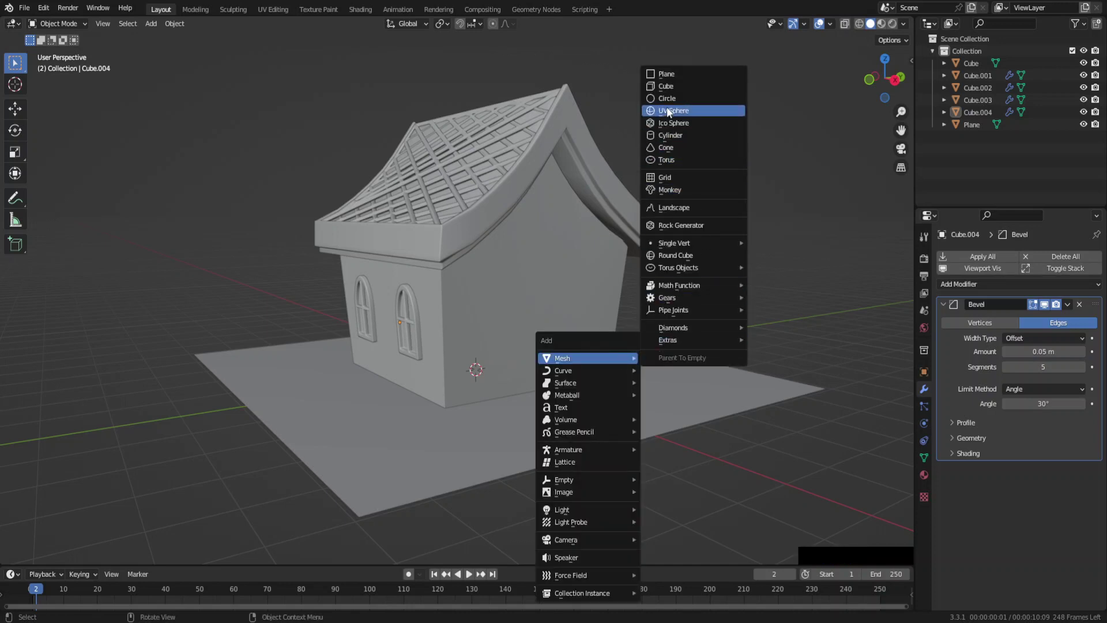
Add a circle, resize it to column thickness in top view and place it at the front corner.
left_click(671, 105)
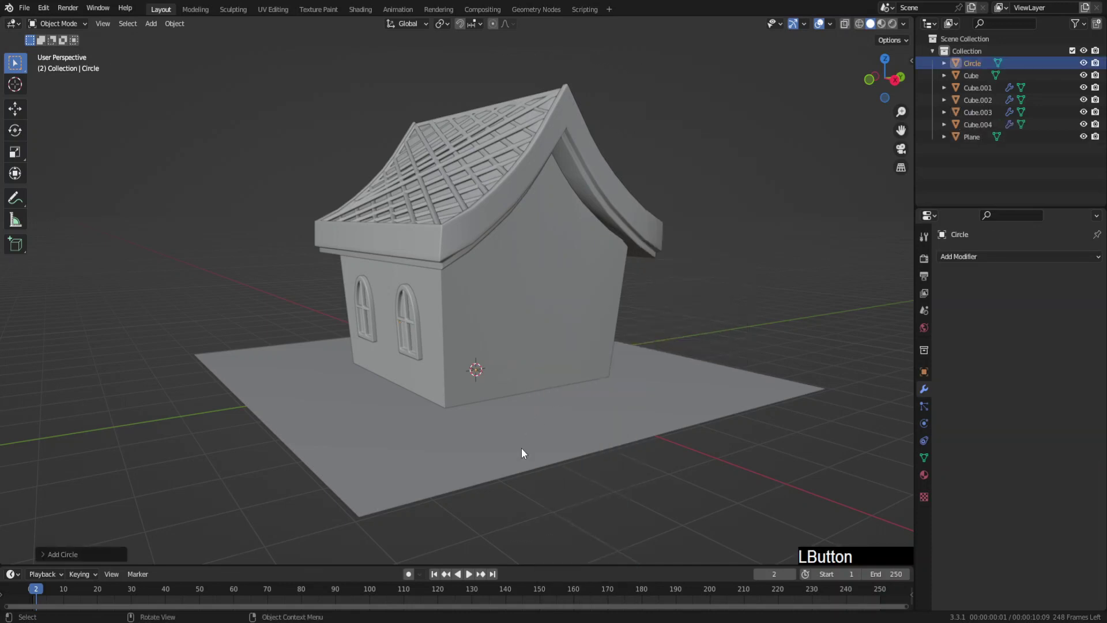
key("alt+z")
key("s")
left_click(503, 411)
key("KP_7")
key("g")
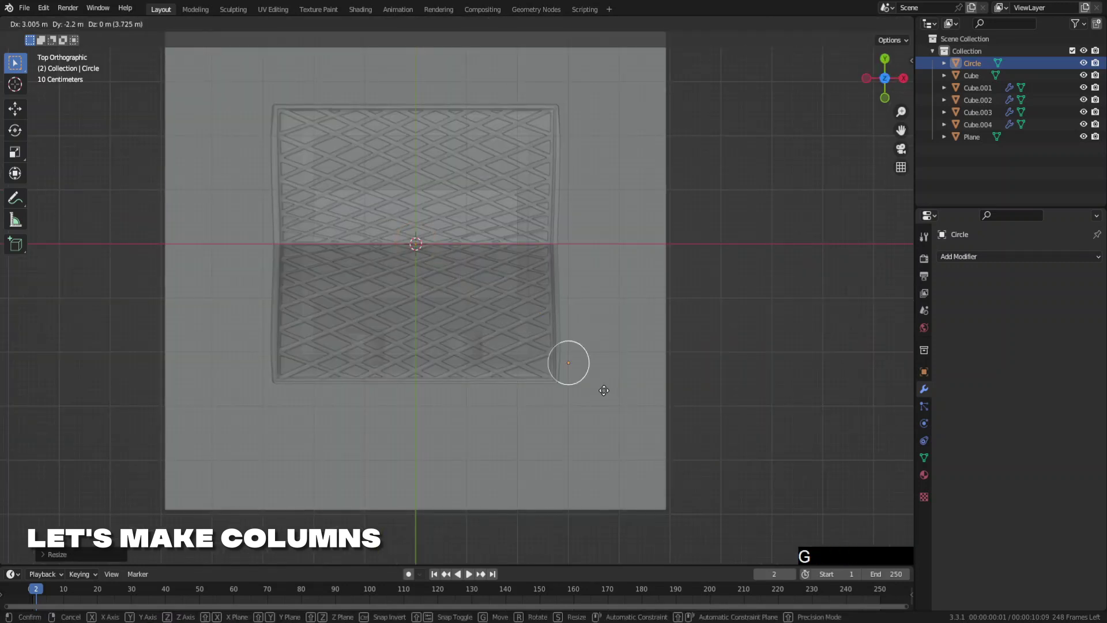
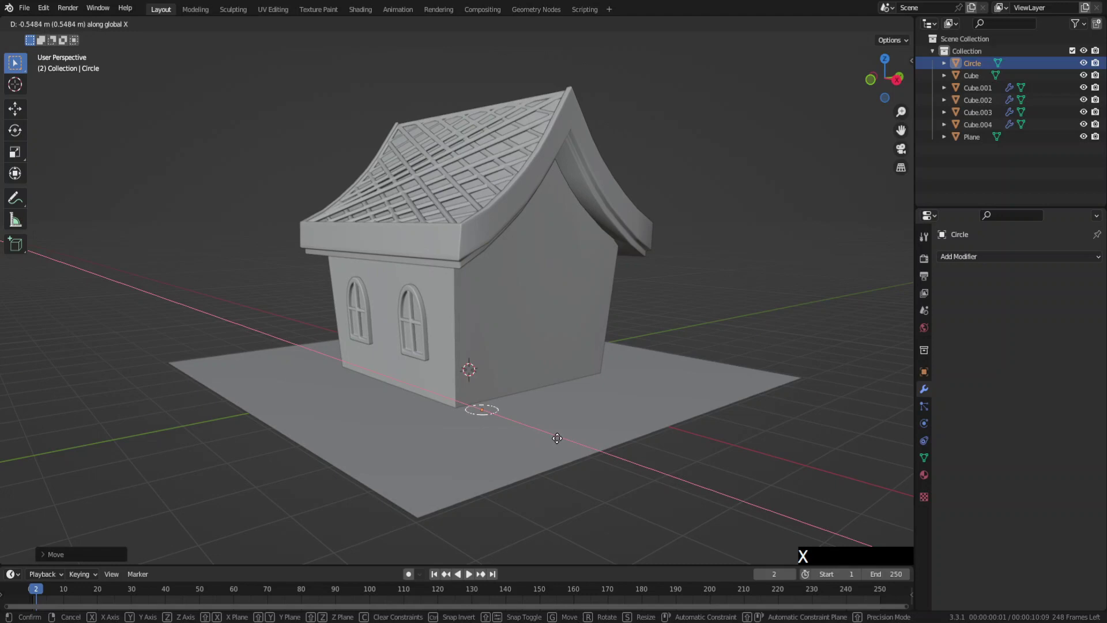
left_click(558, 443)
Extrude the whole circle outline upward into a tall round column.
key("g")
key("y")
left_click(552, 446)
key("Tab")
key("f")
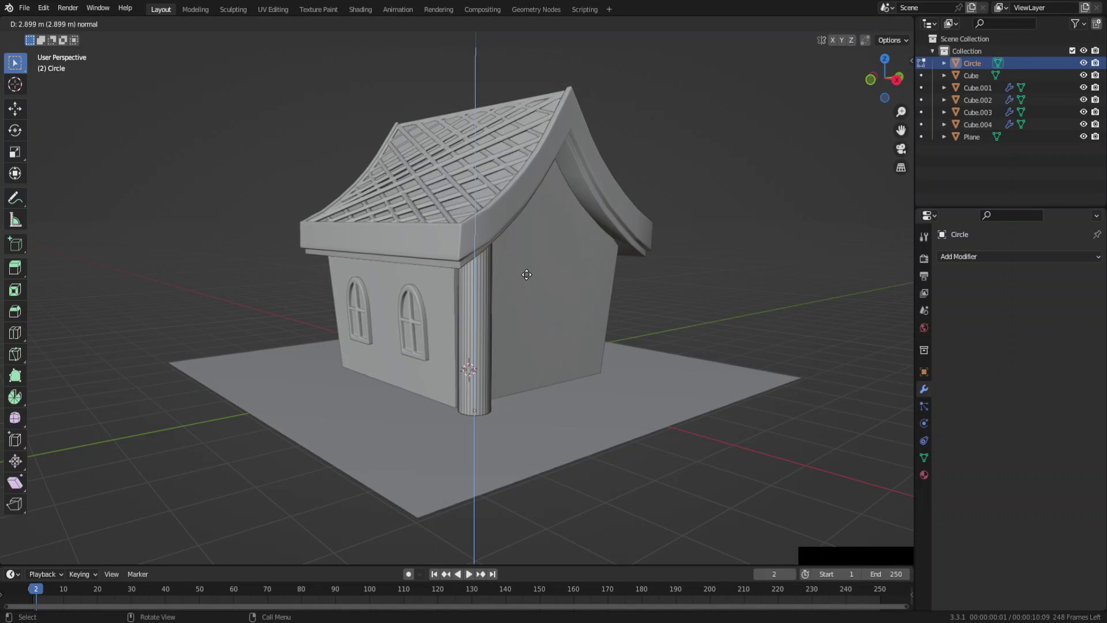
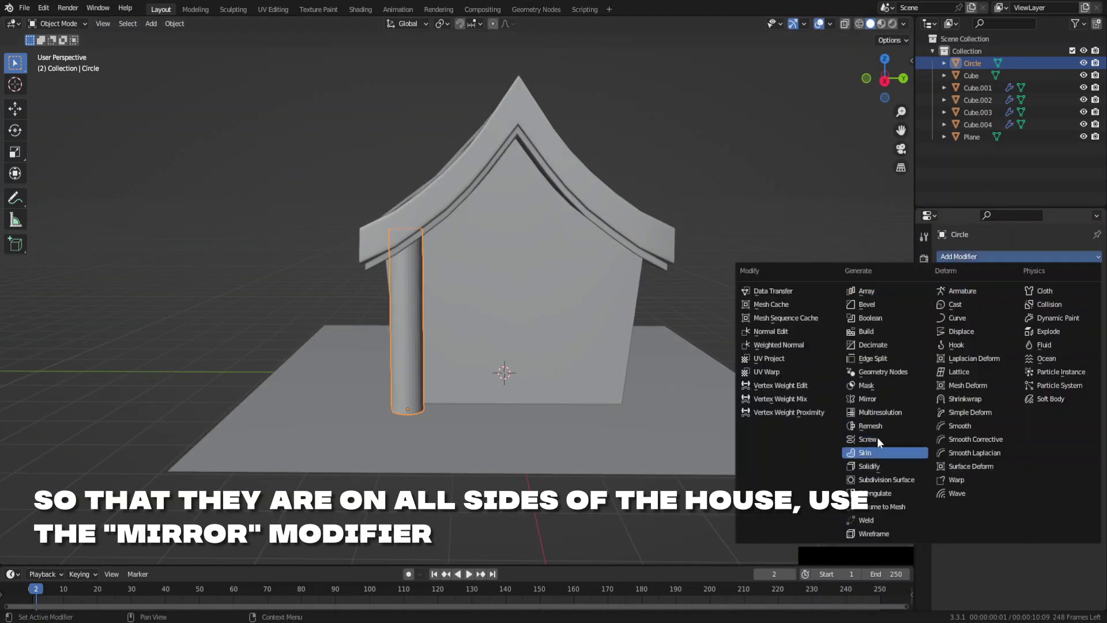
Mirror the column on X and Y around the house's main cube and save the file.
left_click(877, 405)
left_click(1083, 374)
left_click(1043, 328)
middle_click(590, 341)
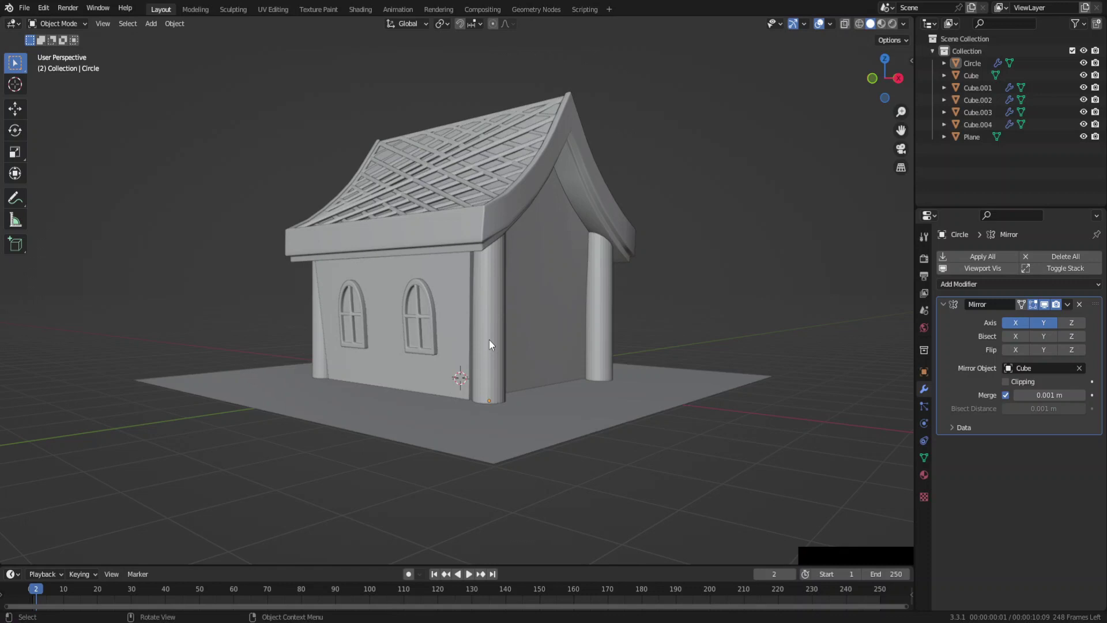
key("F6")
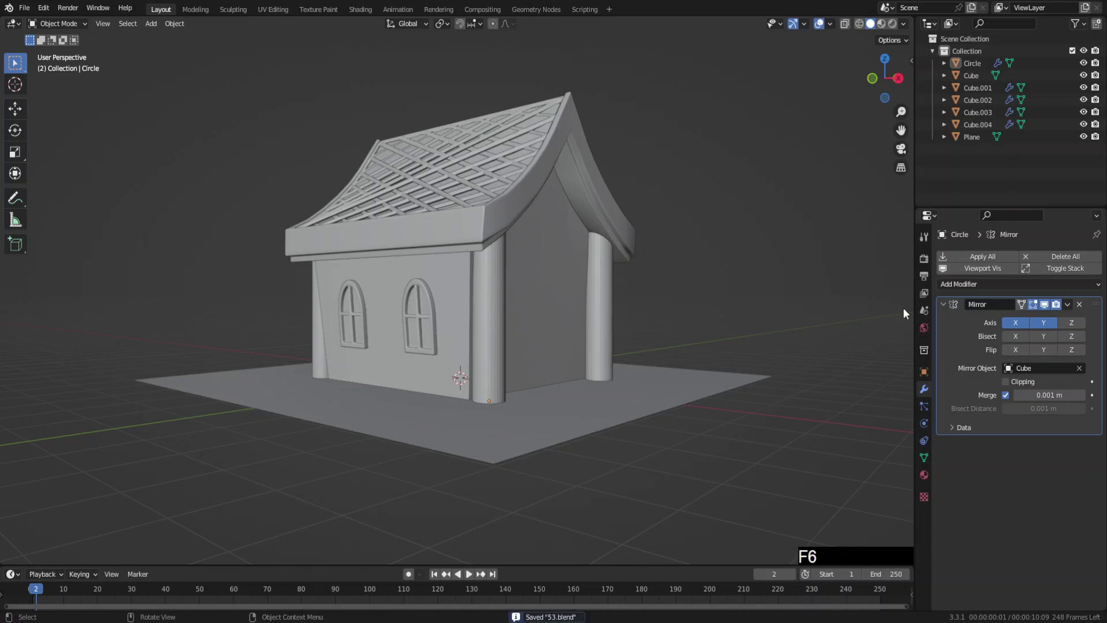
Reshape the column by sliding a ring of its mesh along X.
key("Tab")
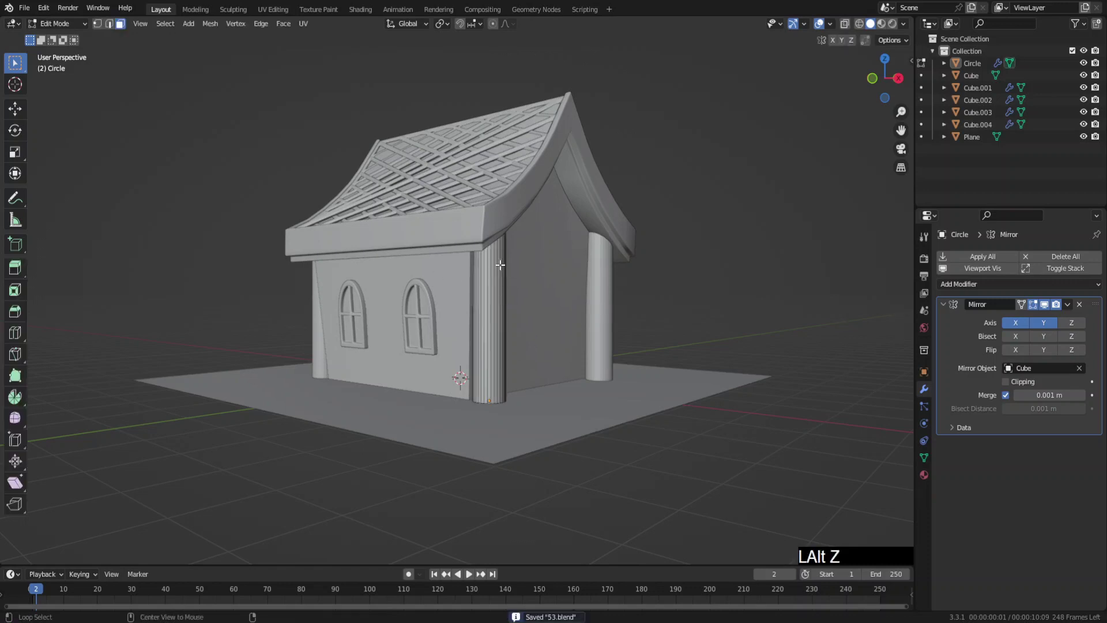
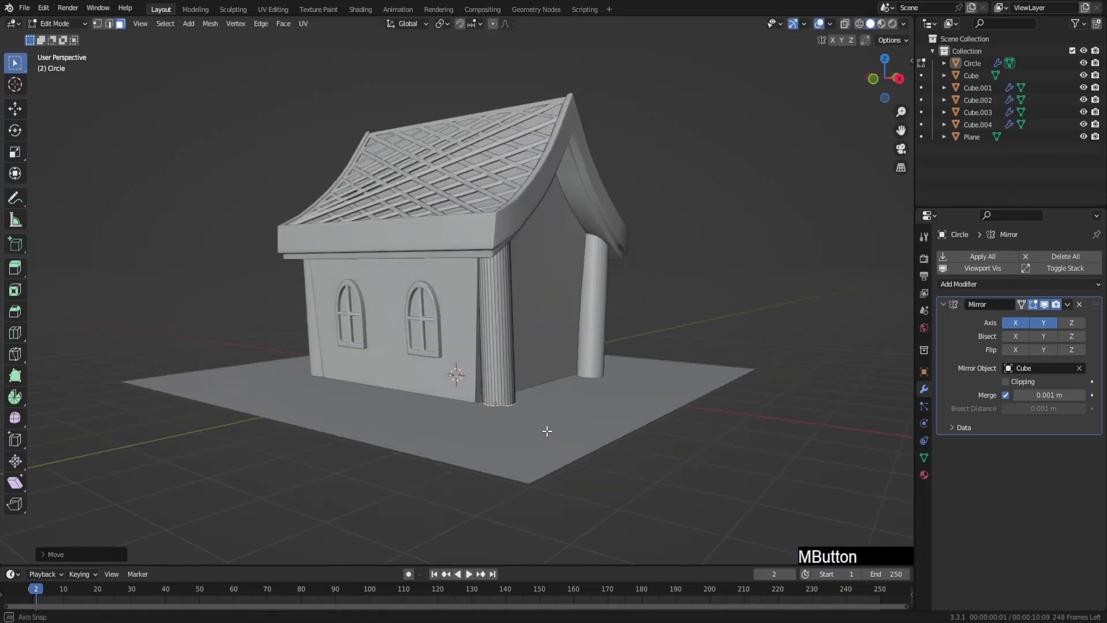
key("g")
key("x")
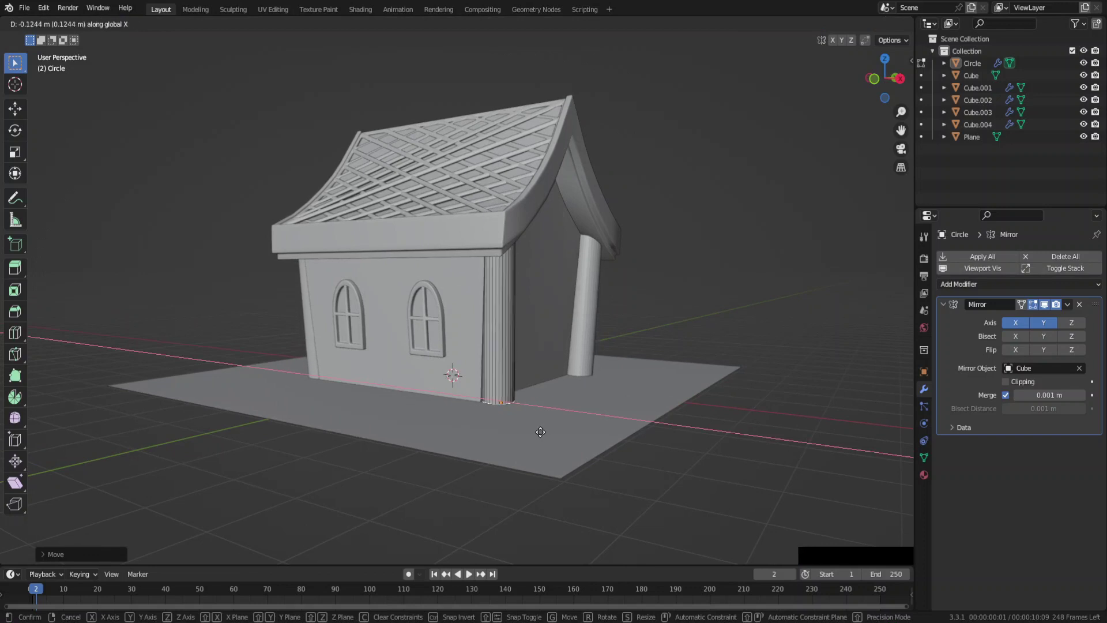
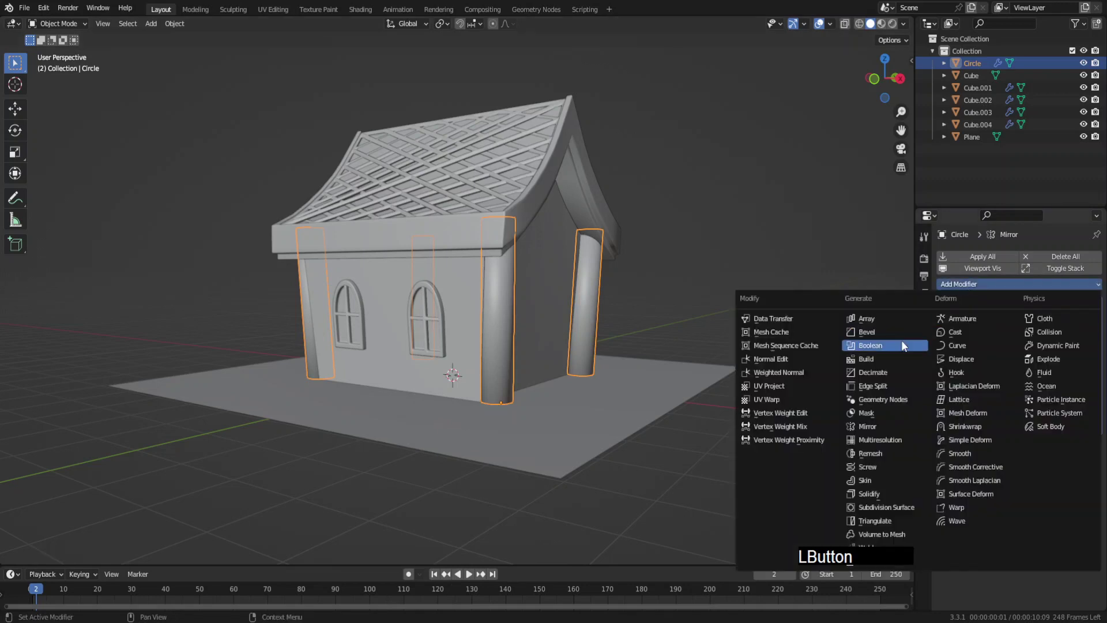
Give the corner columns a Bevel modifier of 0.1 m to round their edges.
middle_click(743, 360)
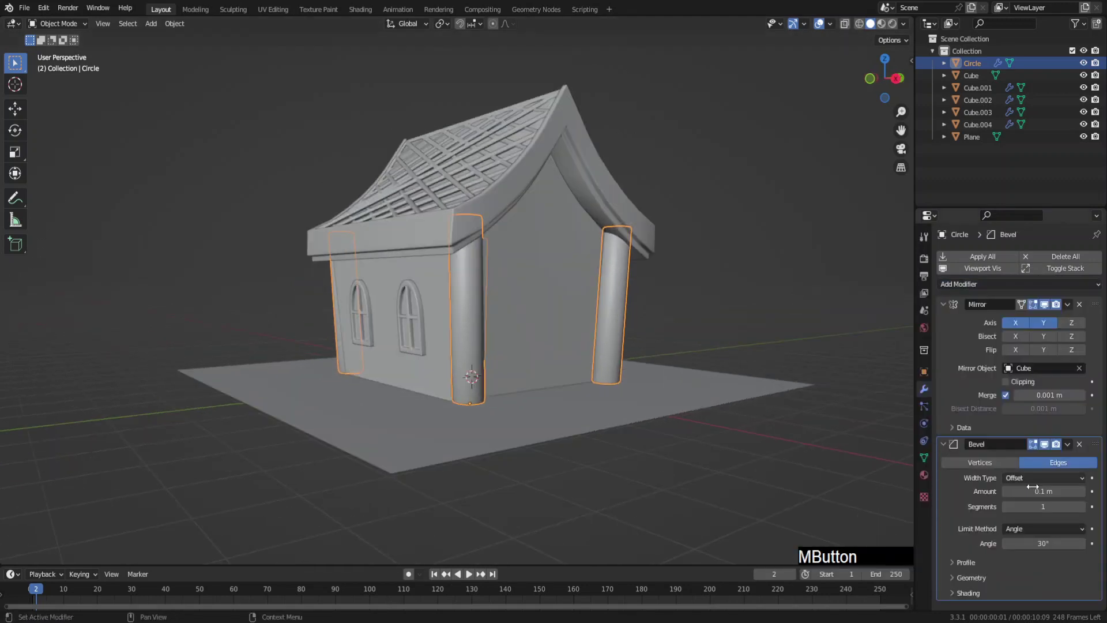
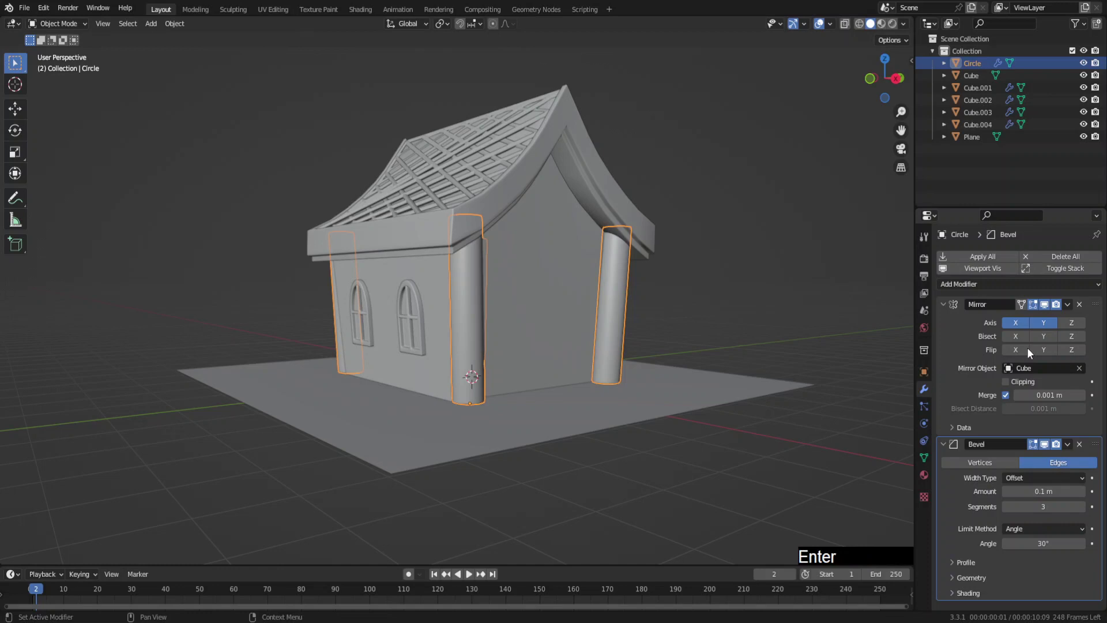
left_click(820, 349)
middle_click(700, 349)
middle_click(608, 357)
key("F6")
left_click(420, 380)
Duplicate the column object and stop mirroring the copy across the second axis.
key("shift+d")
key("x")
key("y")
left_click(527, 395)
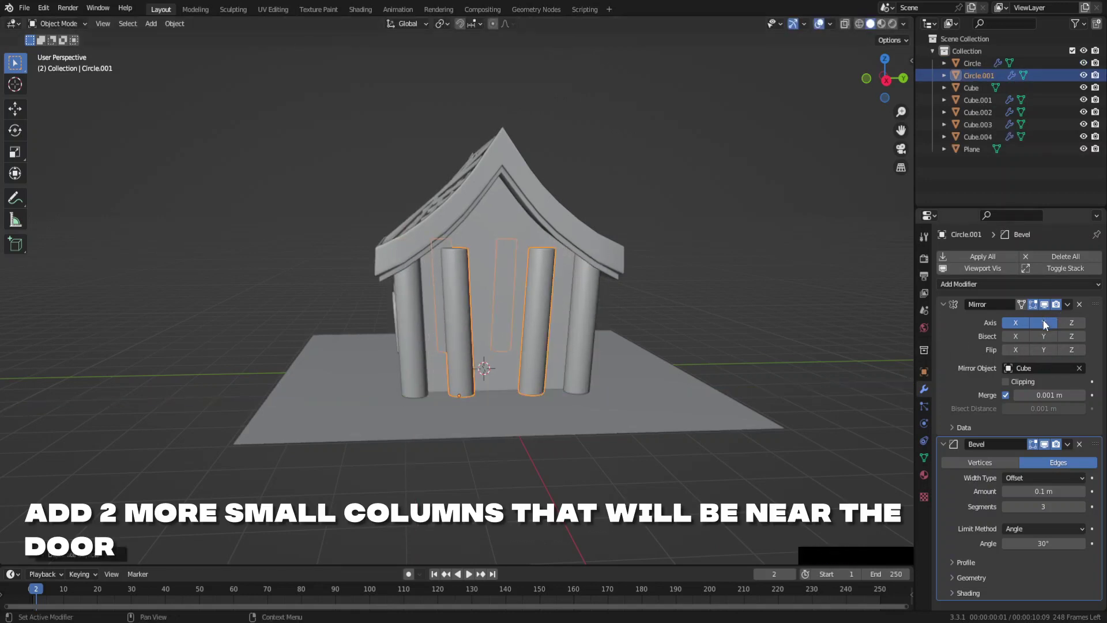
Mirror the copied columns on Y only and shrink them to about 0.86.
left_click(1043, 326)
key("s")
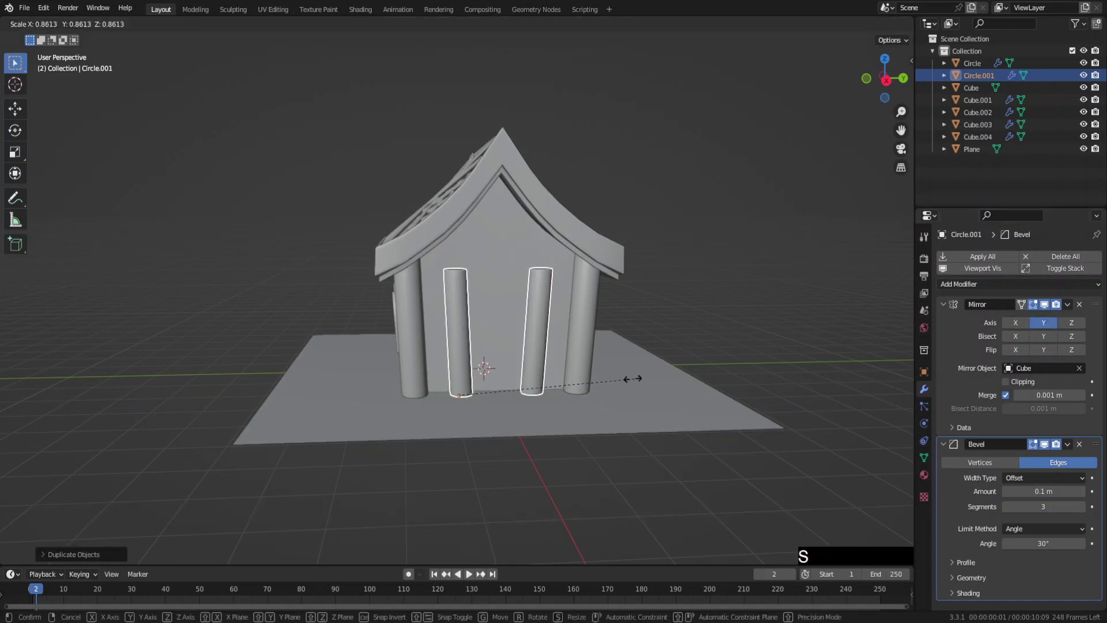
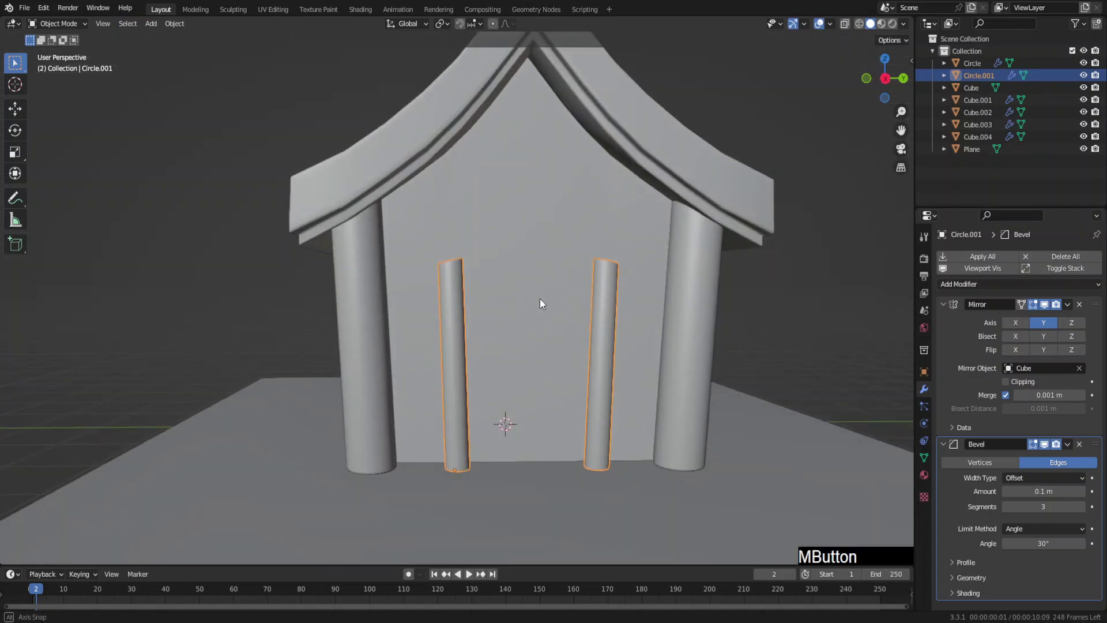
Adjust the front columns' height and add a plane for the porch roof.
left_click(418, 406)
key("Tab")
key("g")
key("z")
left_click(462, 441)
key("Tab")
middle_click(524, 376)
key("shift+a")
left_click(572, 60)
Raise the plane onto the slim front columns and split it with a centre edge loop.
key("g")
key("z")
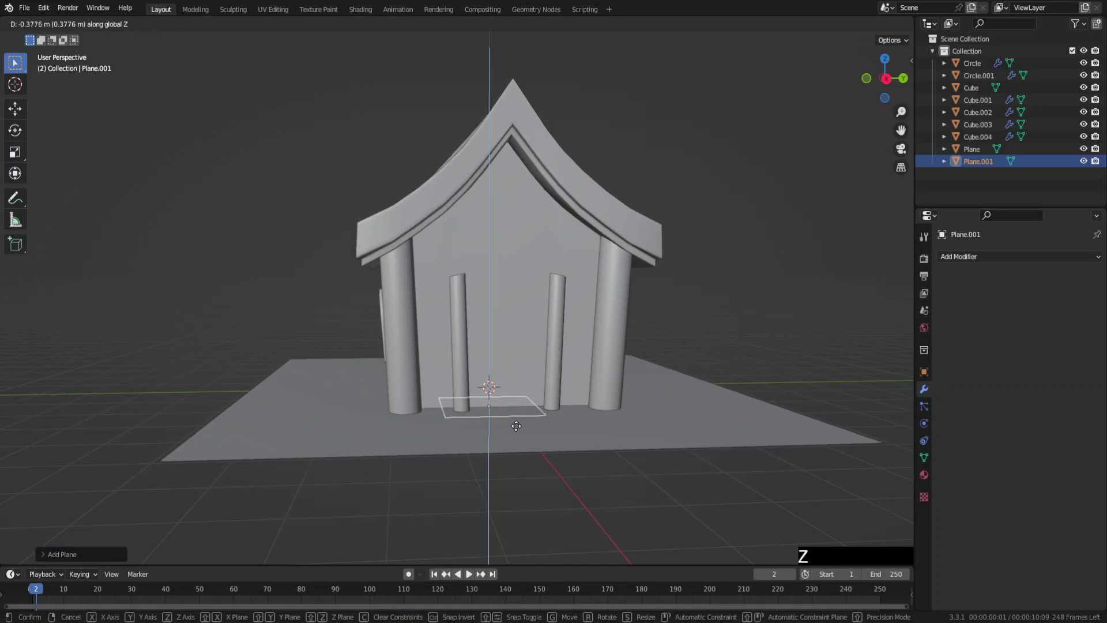
left_click(530, 444)
key("g")
key("z")
left_click(506, 293)
middle_click(507, 326)
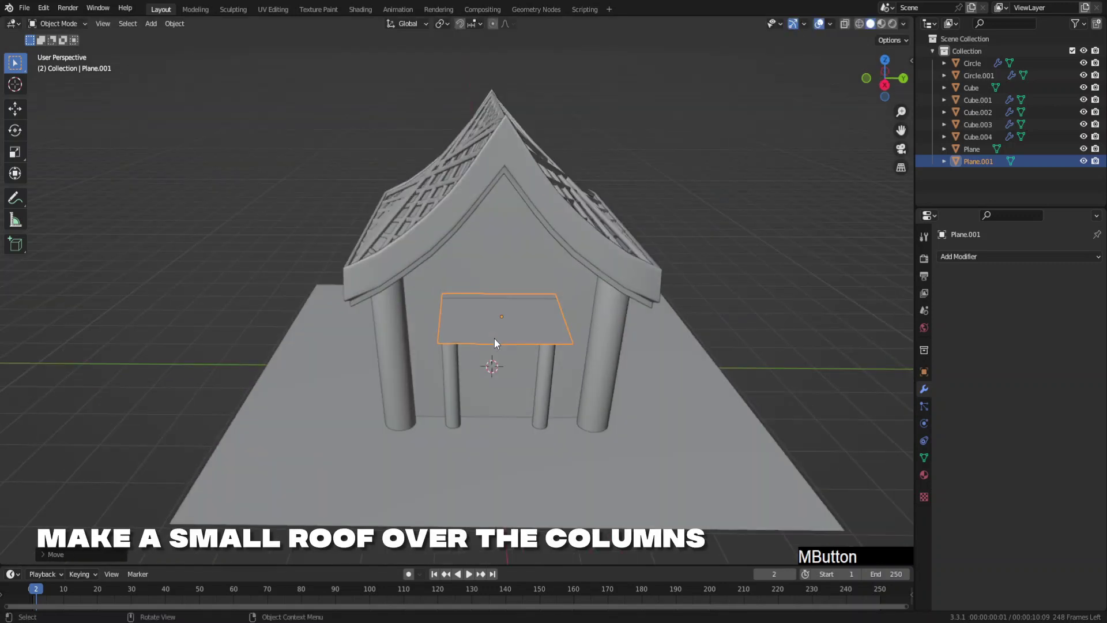
middle_click(505, 359)
key("Tab")
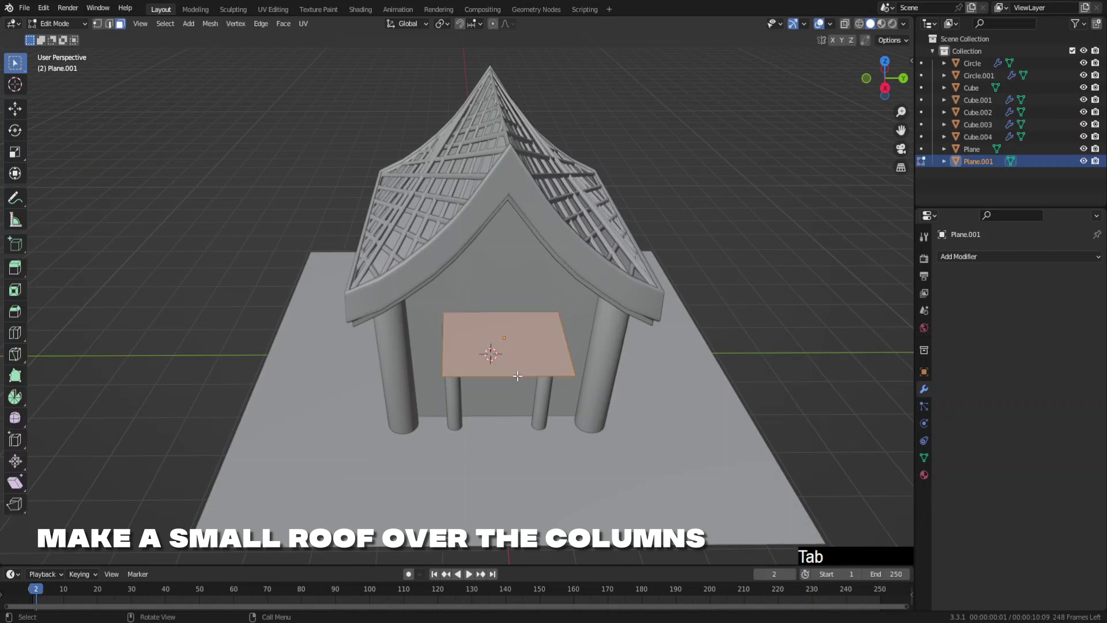
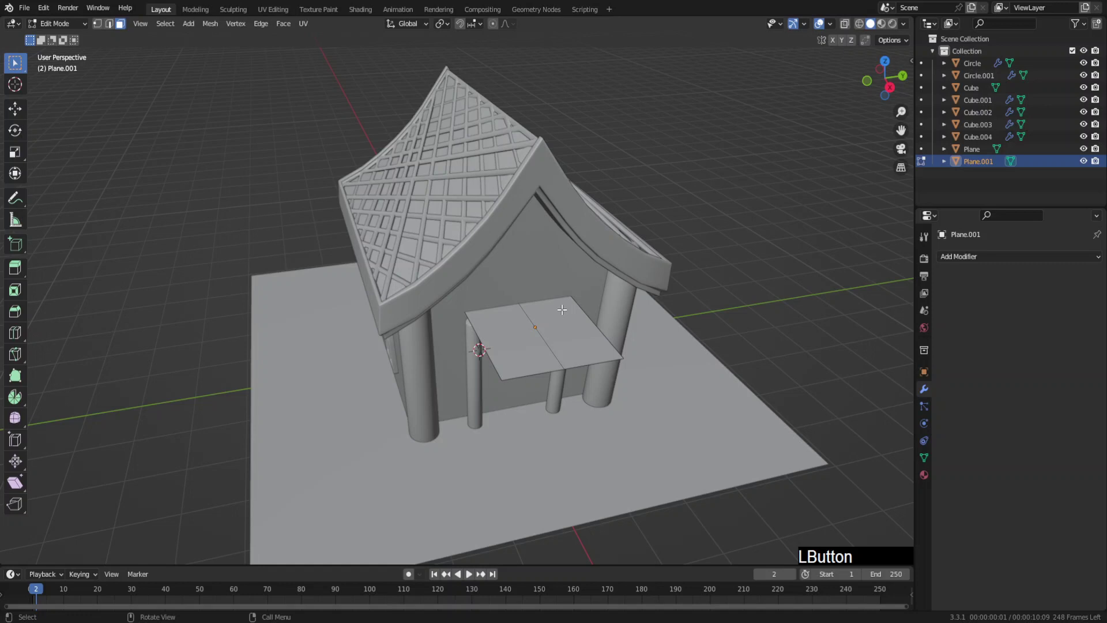
Give the half-canopy plane a Mirror modifier centred on the house cube.
key("x")
left_click(565, 325)
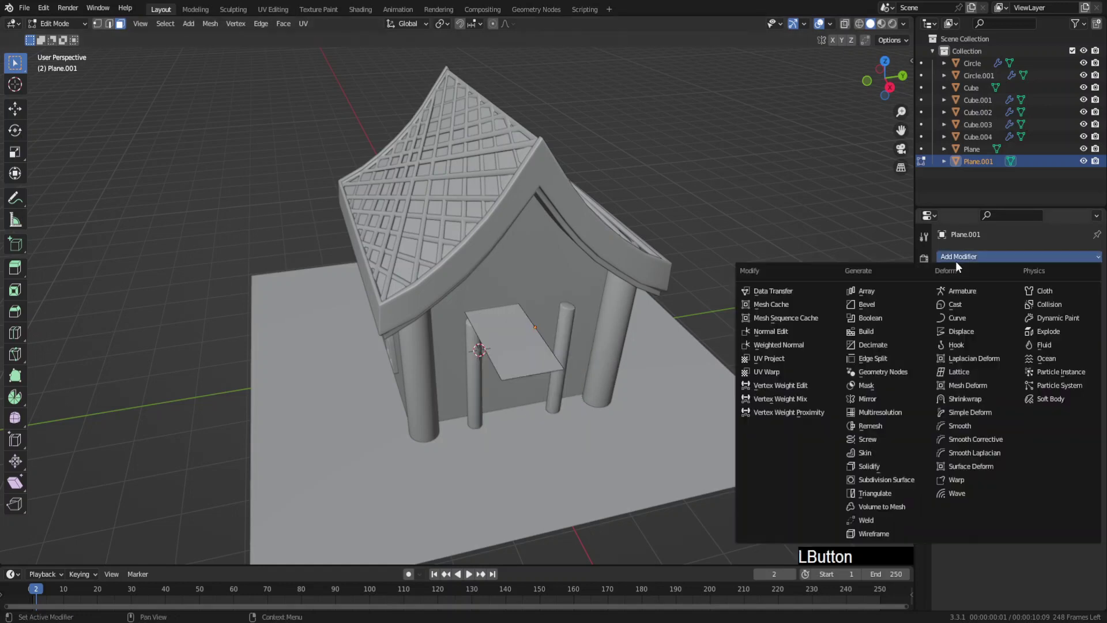
left_click(878, 401)
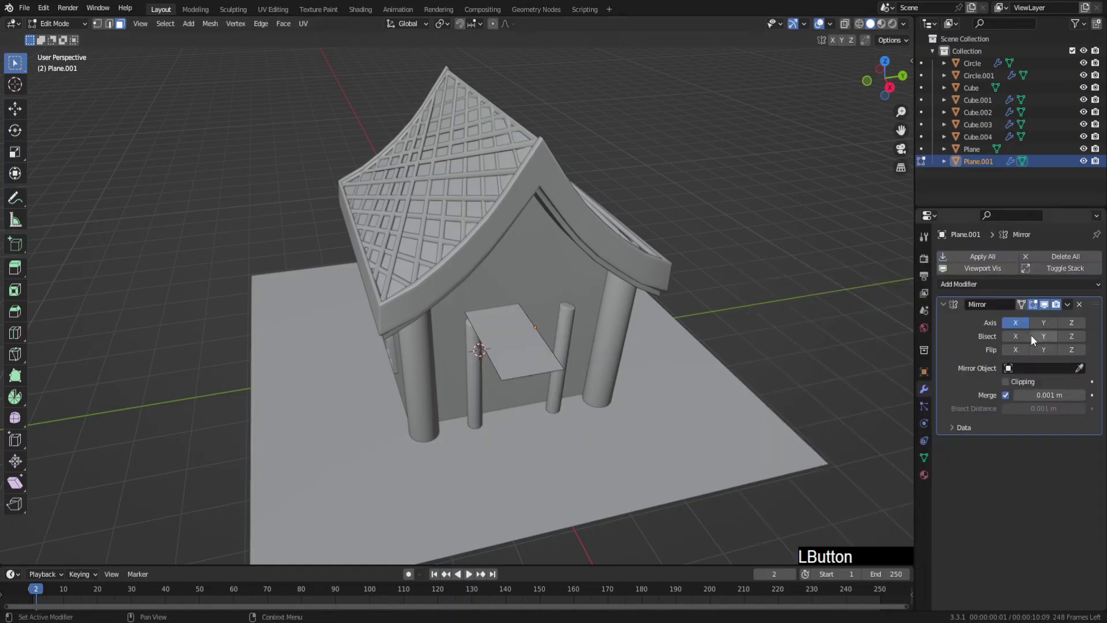
left_click(1081, 371)
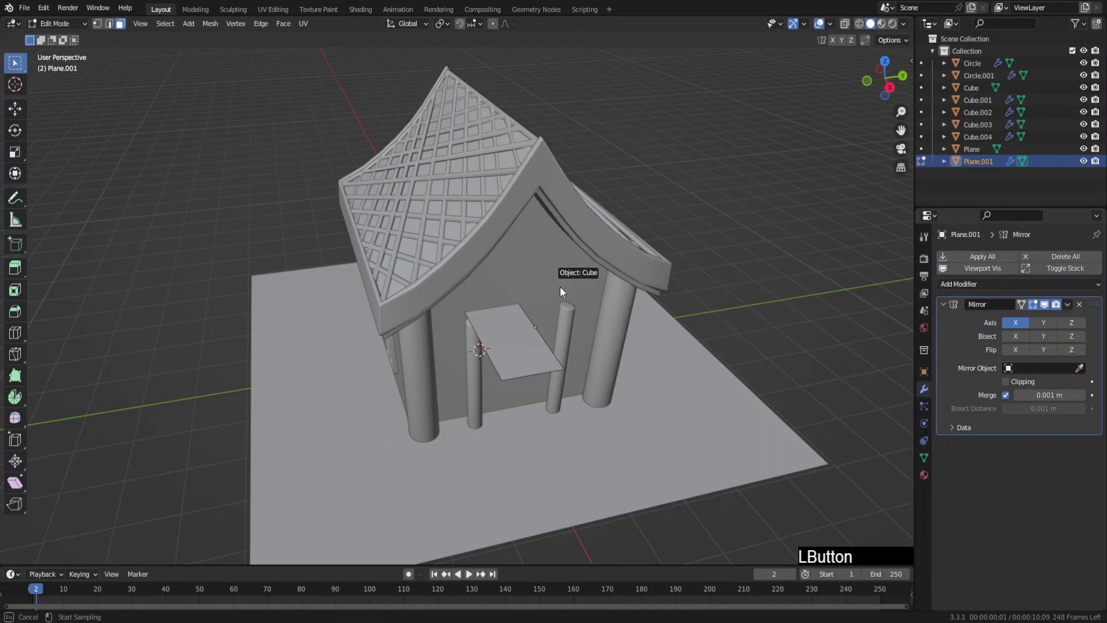
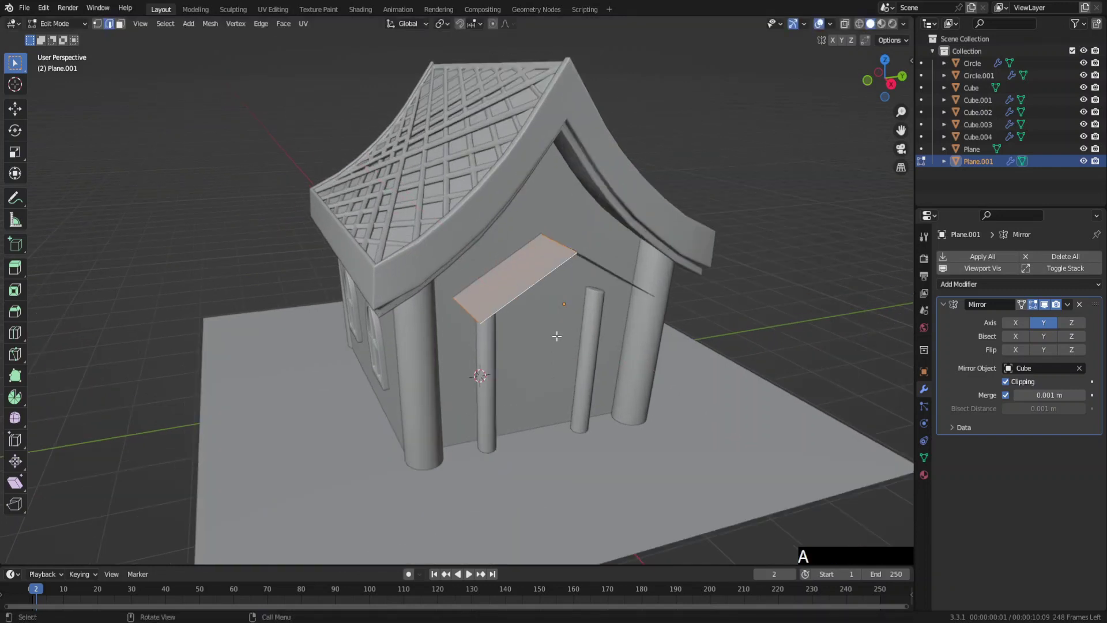
Curve the canopy into a pointed arch and pull its edge straight down into a slab.
key("g")
key("z")
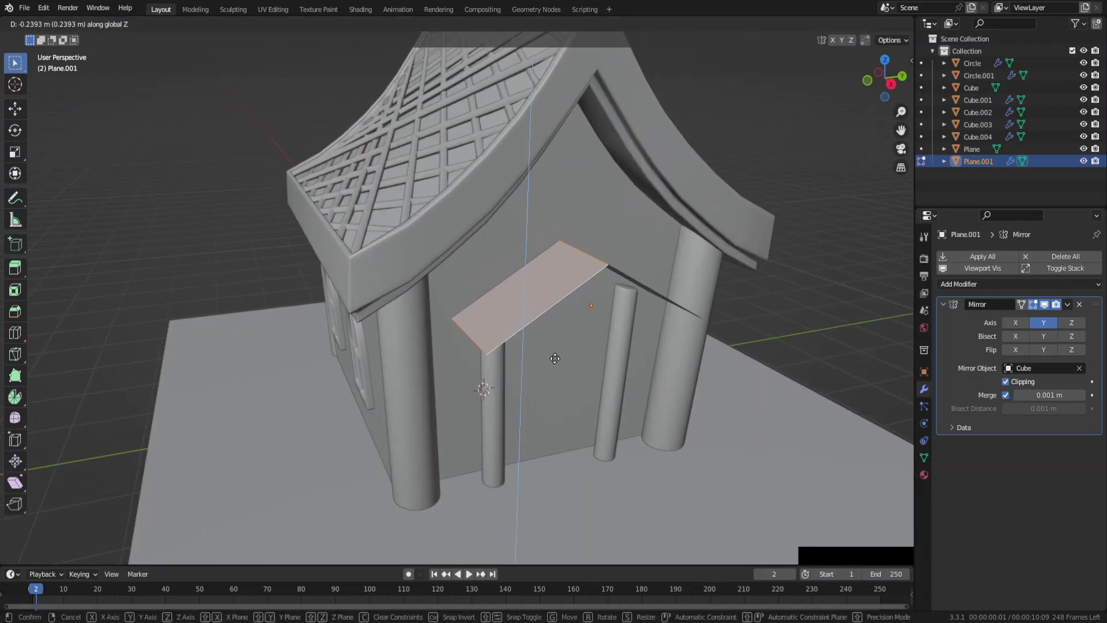
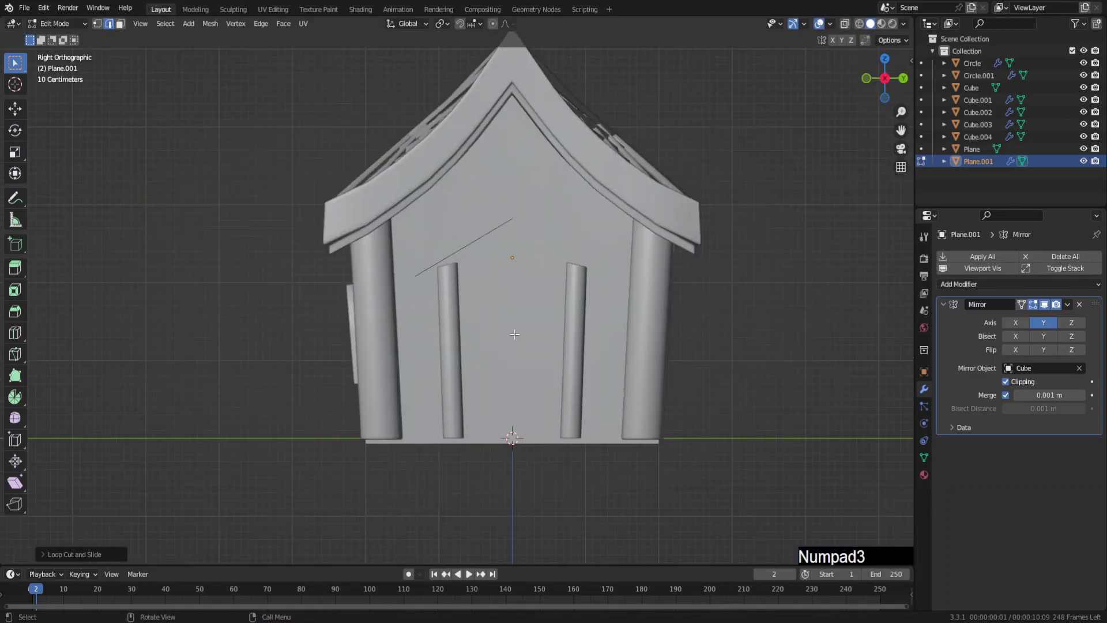
key("g")
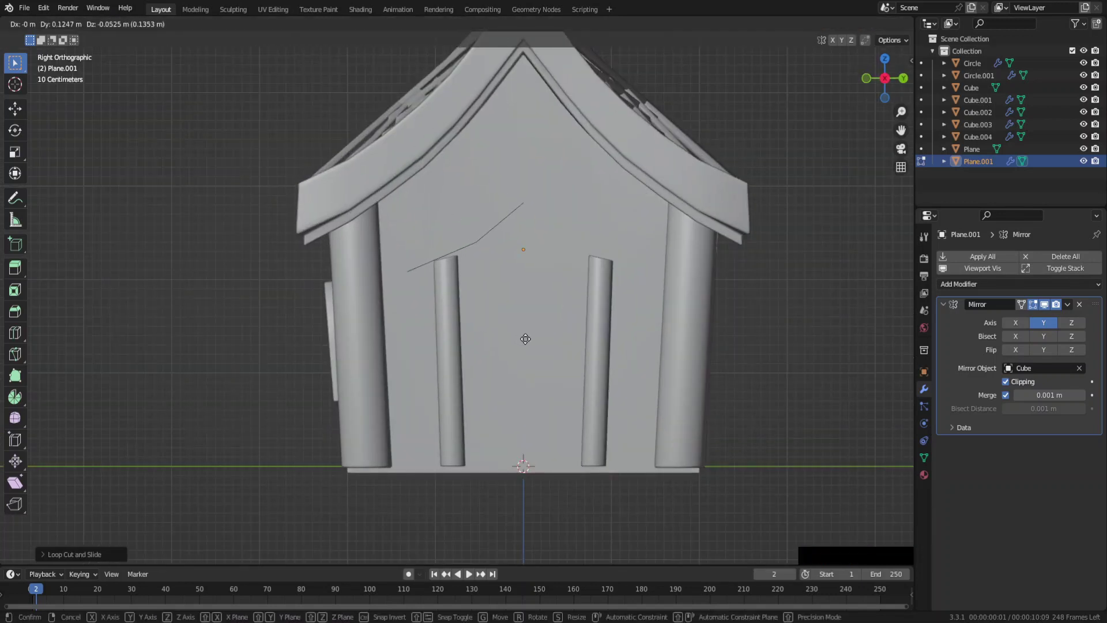
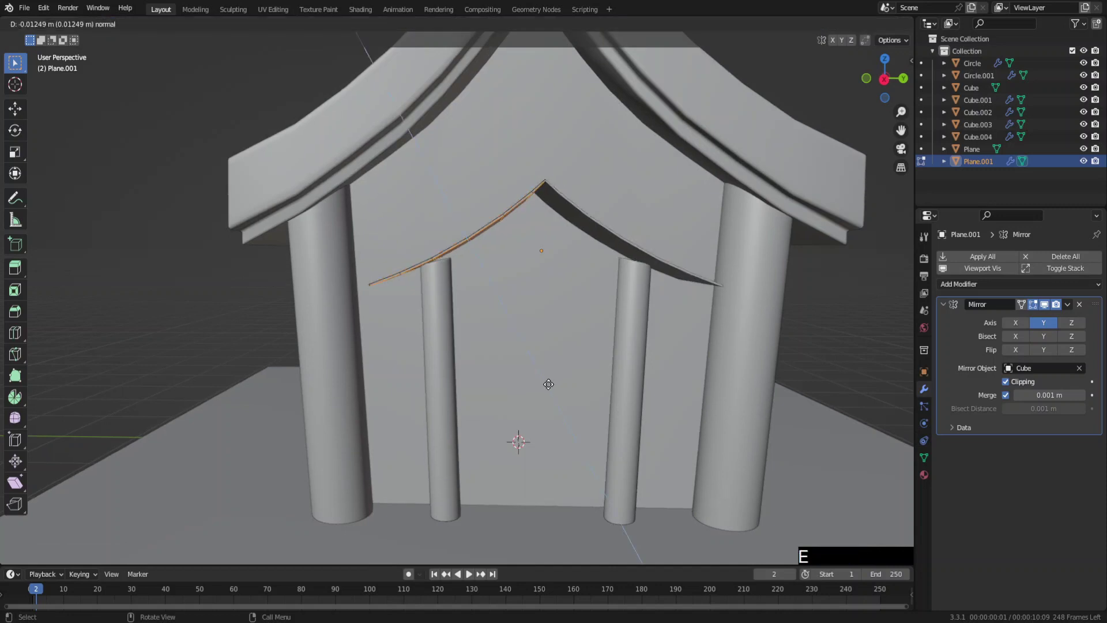
key("z")
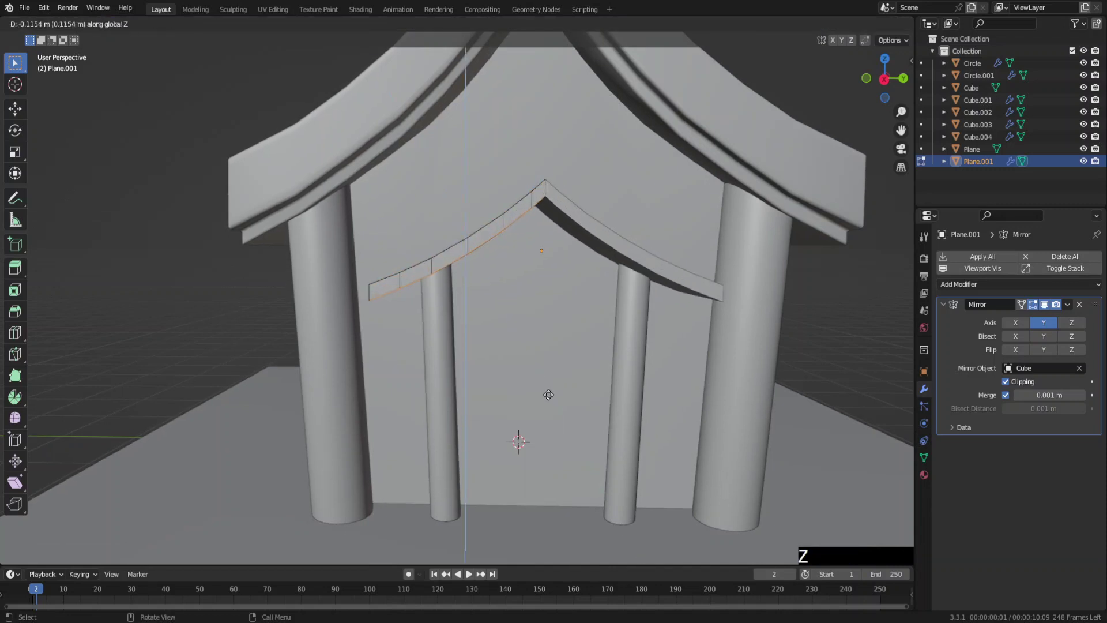
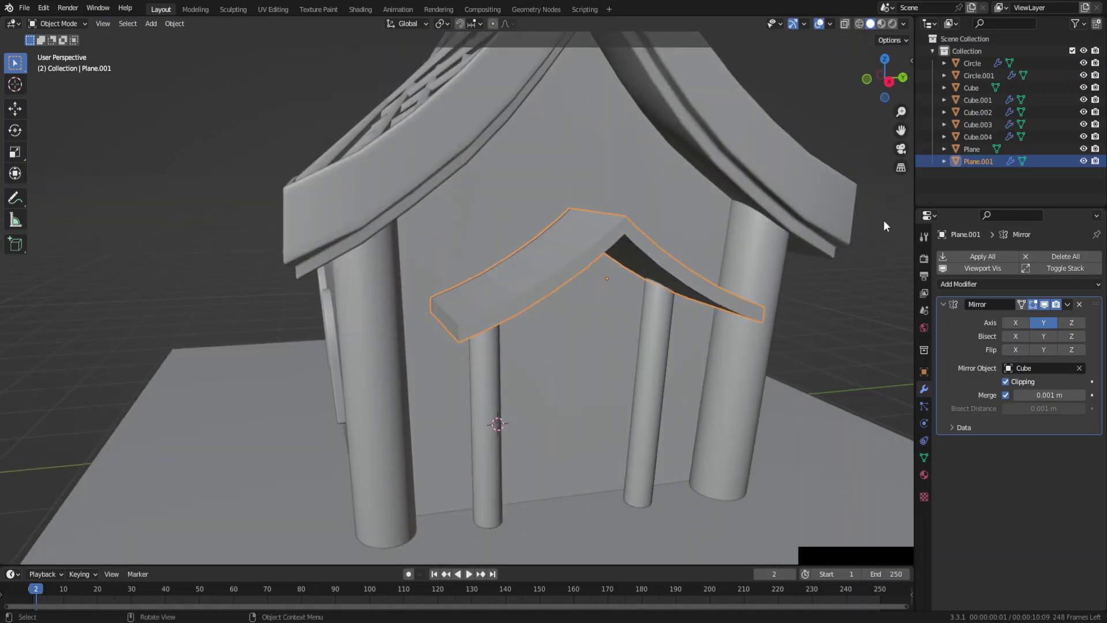
Round the porch roof's edges with a Bevel modifier and shade it smooth.
left_click(959, 288)
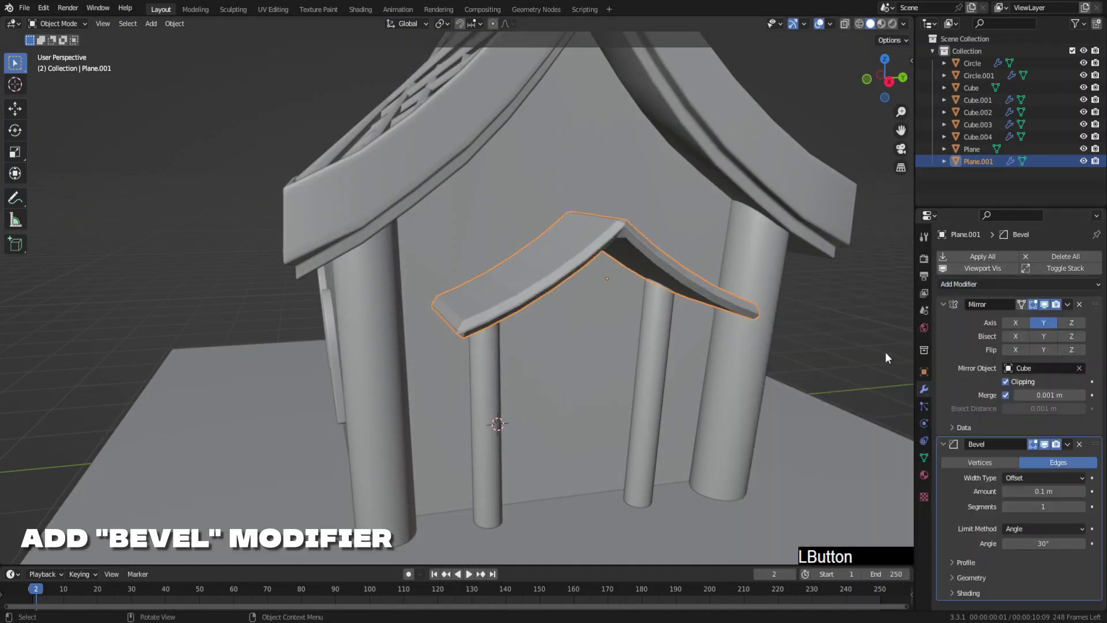
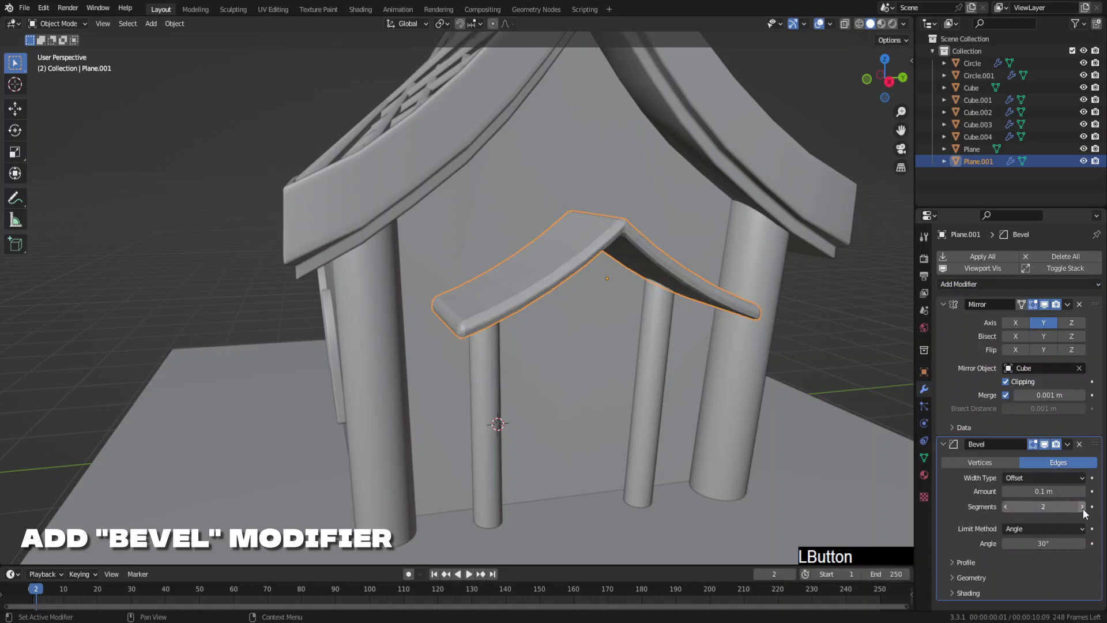
right_click(556, 277)
left_click(557, 276)
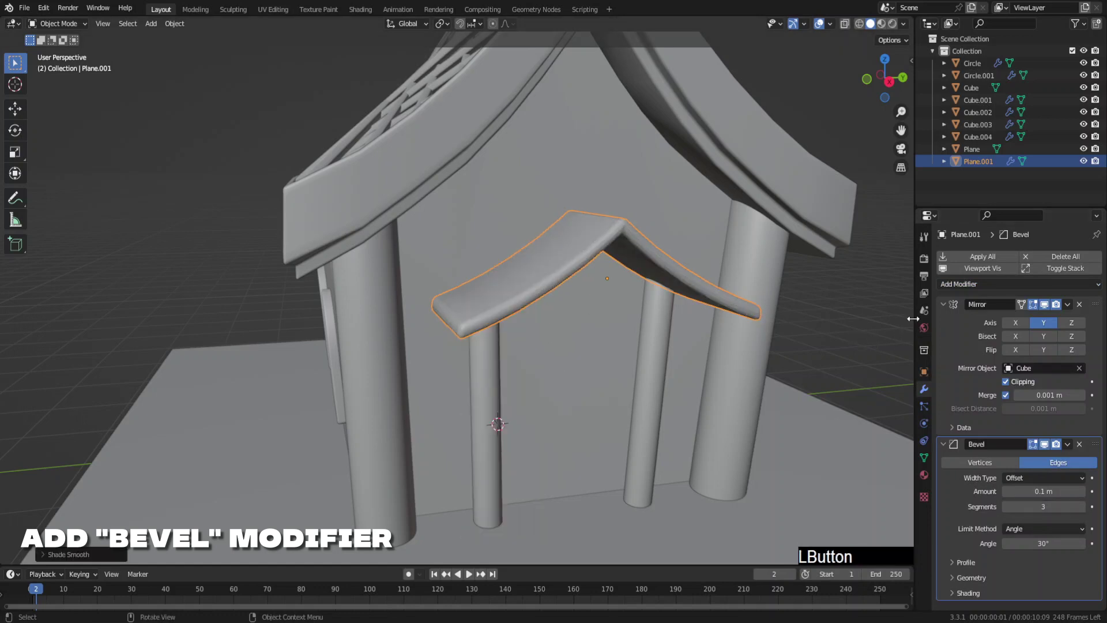
left_click(945, 306)
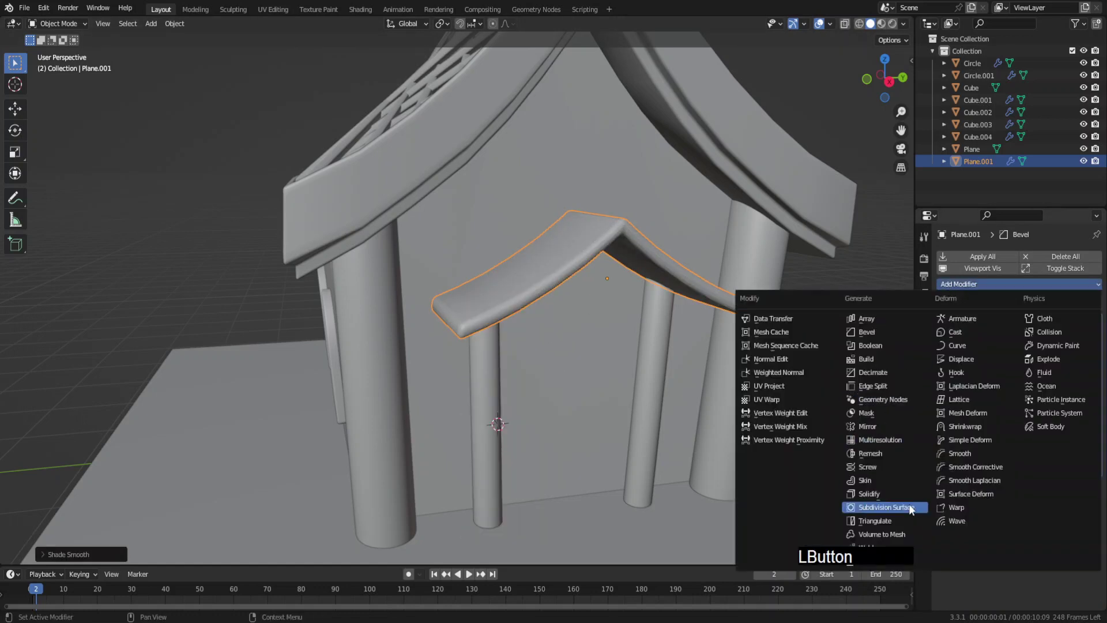
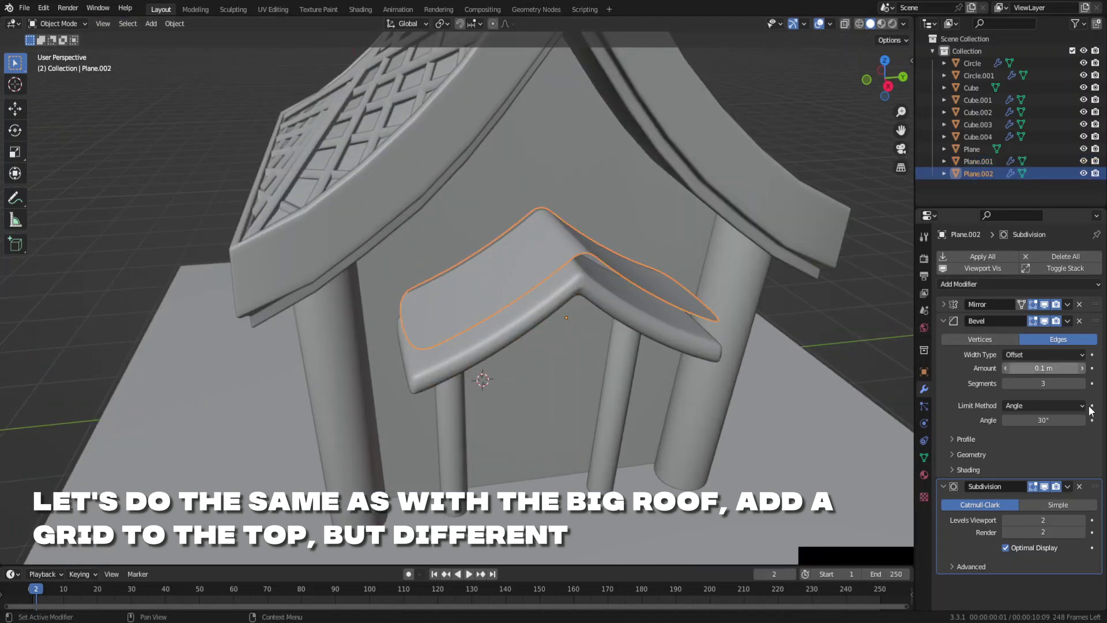
Add a Wireframe modifier above Bevel with ~0.086 m thickness and Boundary enabled.
left_click(1085, 489)
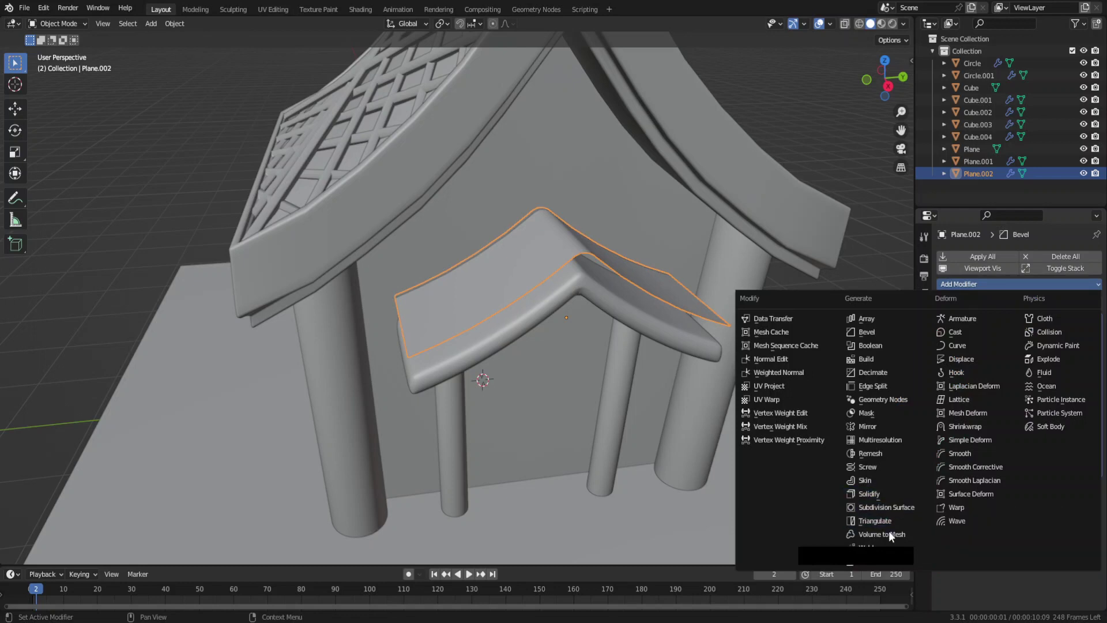
left_click(819, 561)
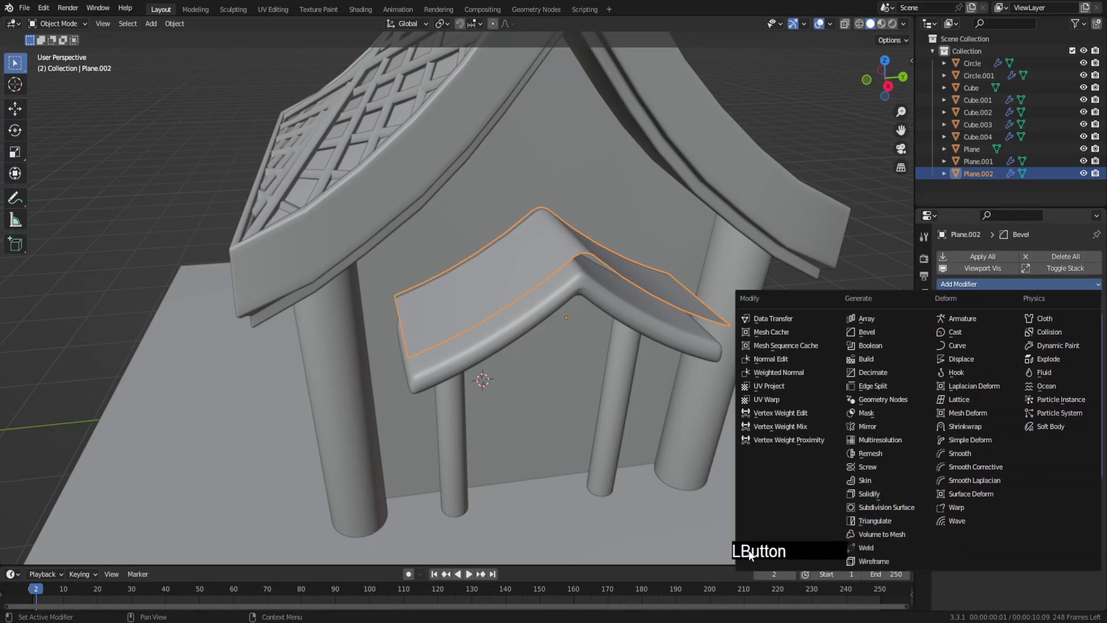
left_click(856, 570)
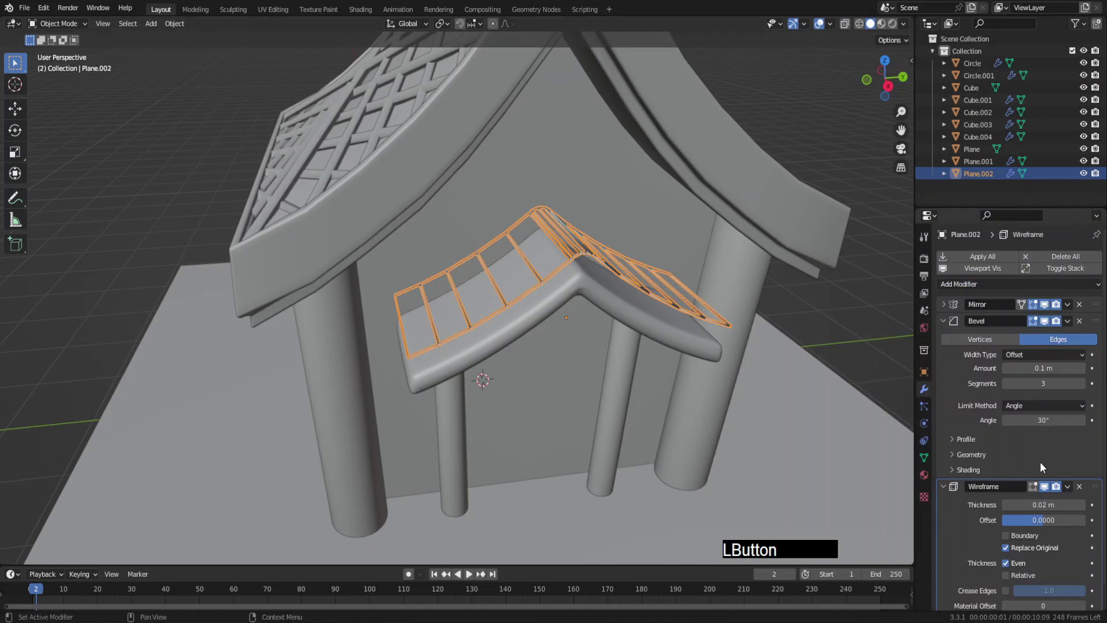
left_click(1104, 477)
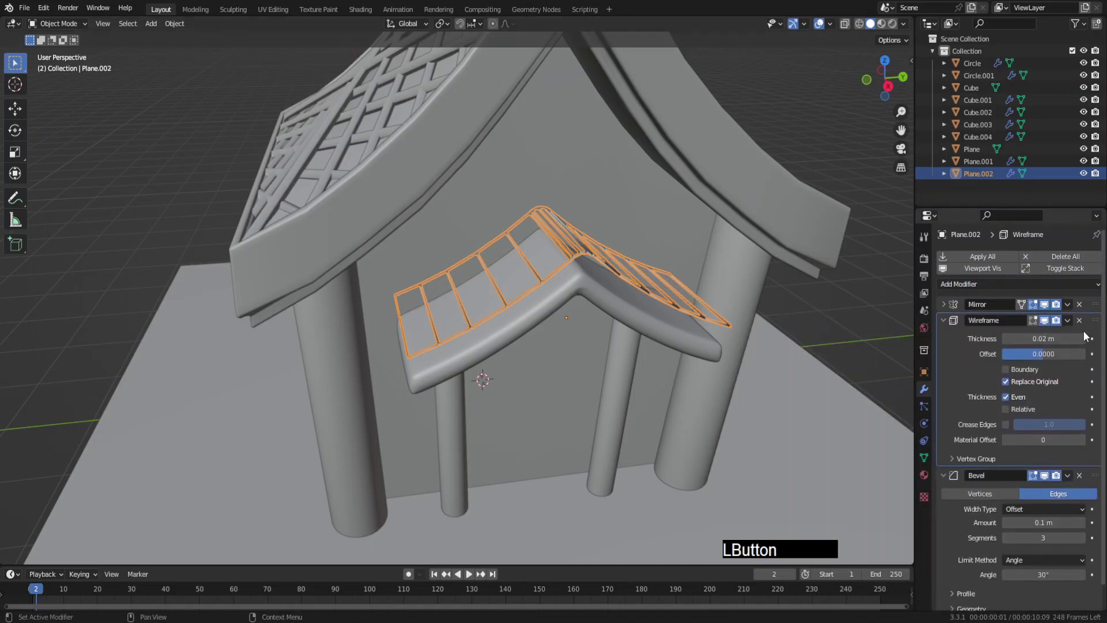
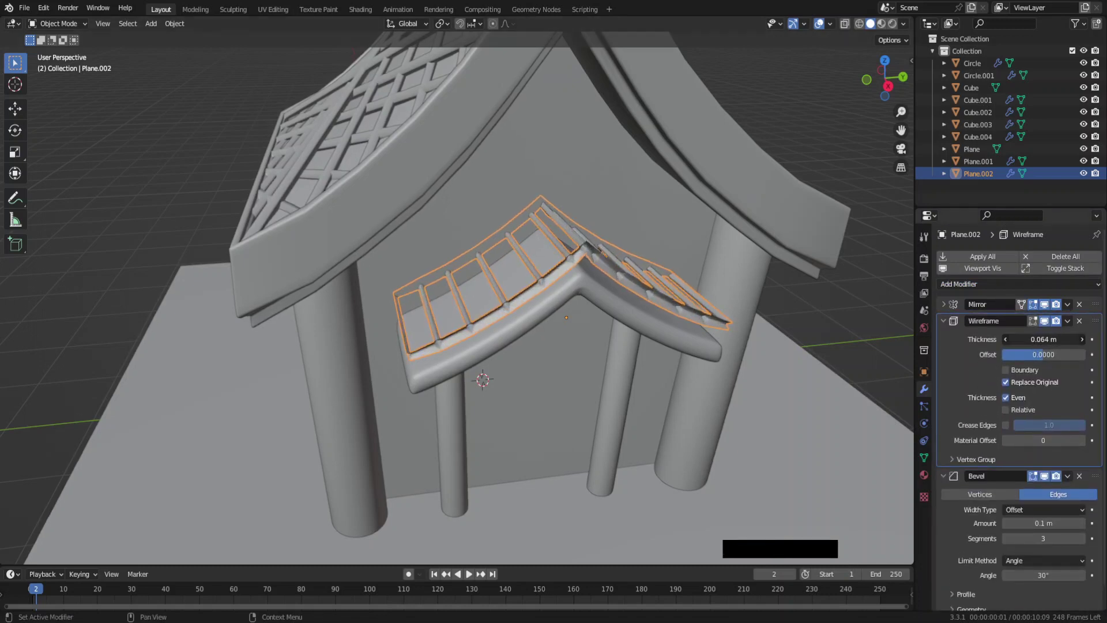
left_click(1030, 375)
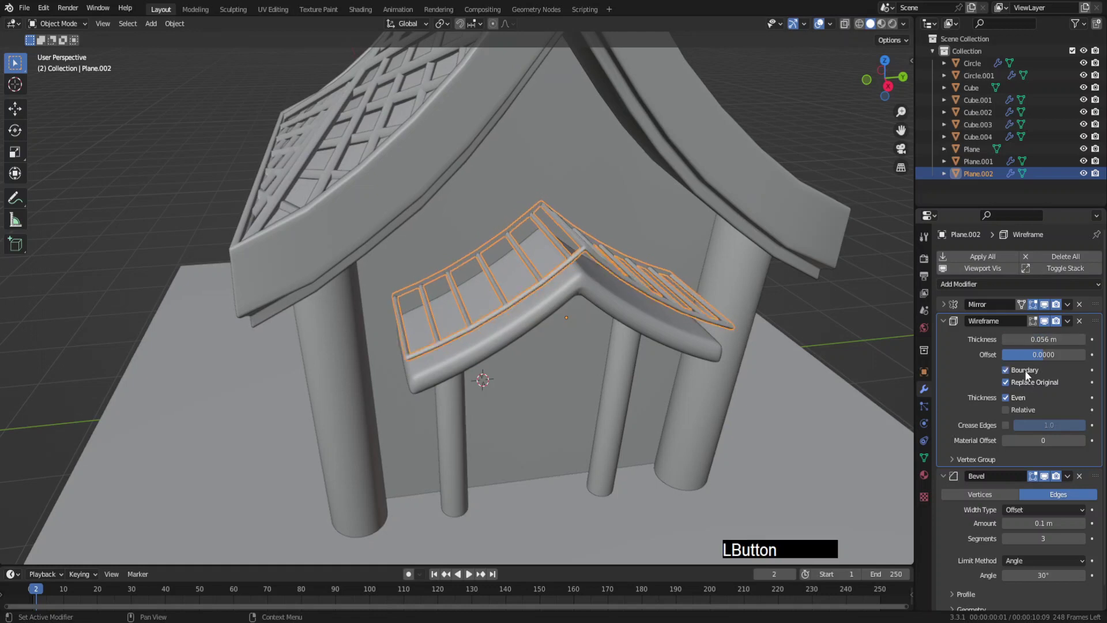
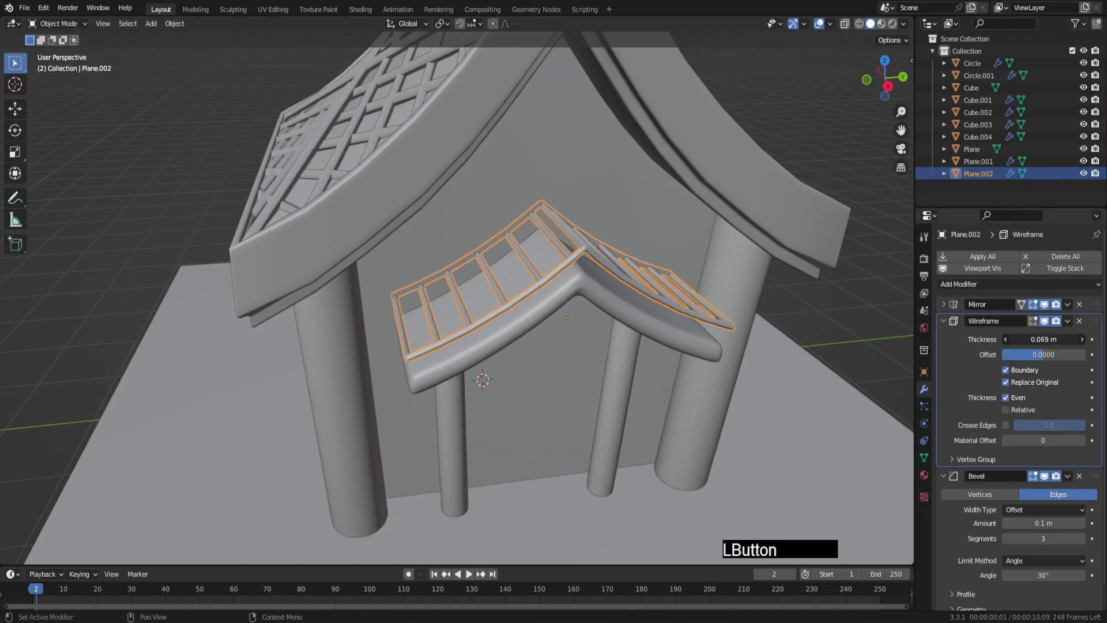
Raise the slat grid up onto the porch roof and narrow it along X.
middle_click(569, 319)
key("g")
key("z")
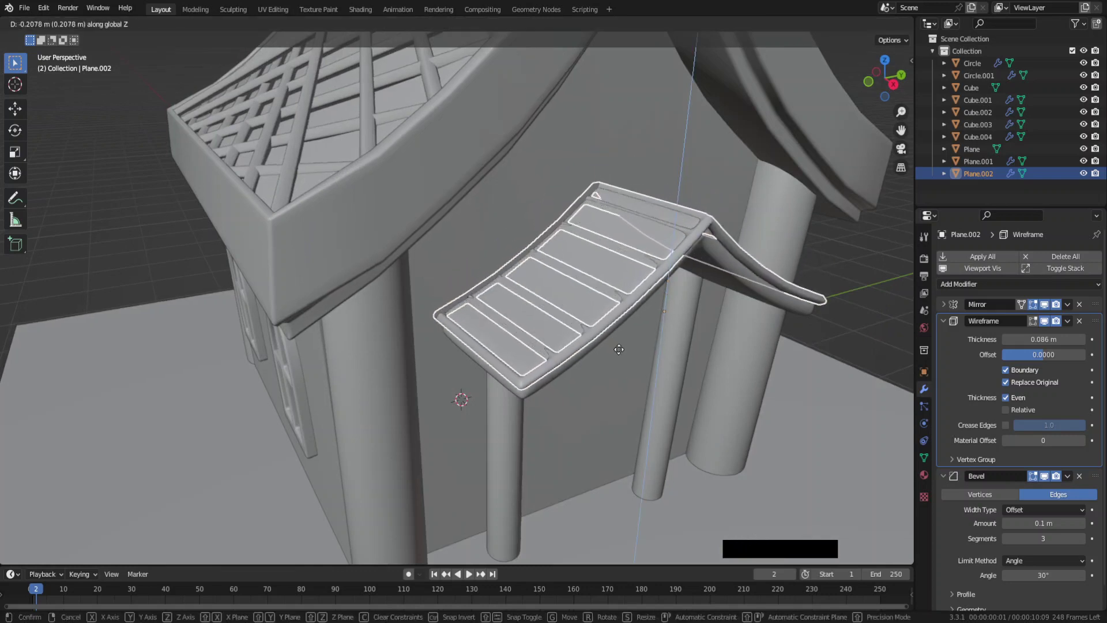
left_click(618, 349)
middle_click(738, 338)
key("s")
key("x")
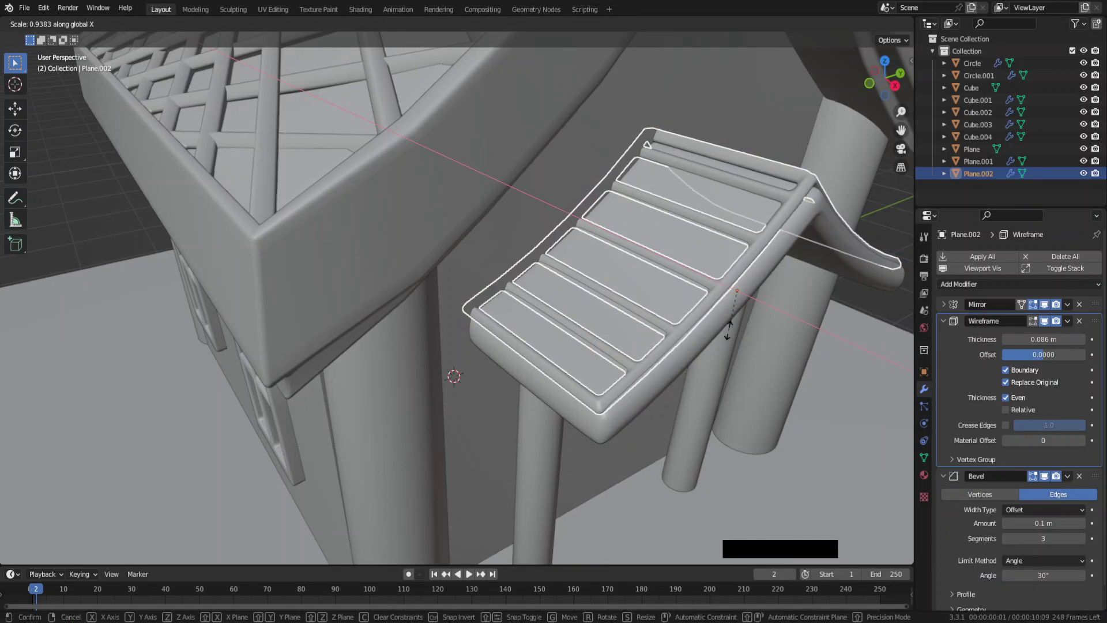
left_click(726, 331)
Nudge and rescale the grid along X until it fits the porch roof edge.
key("g")
key("x")
left_click(741, 373)
key("s")
key("x")
left_click(796, 421)
middle_click(536, 340)
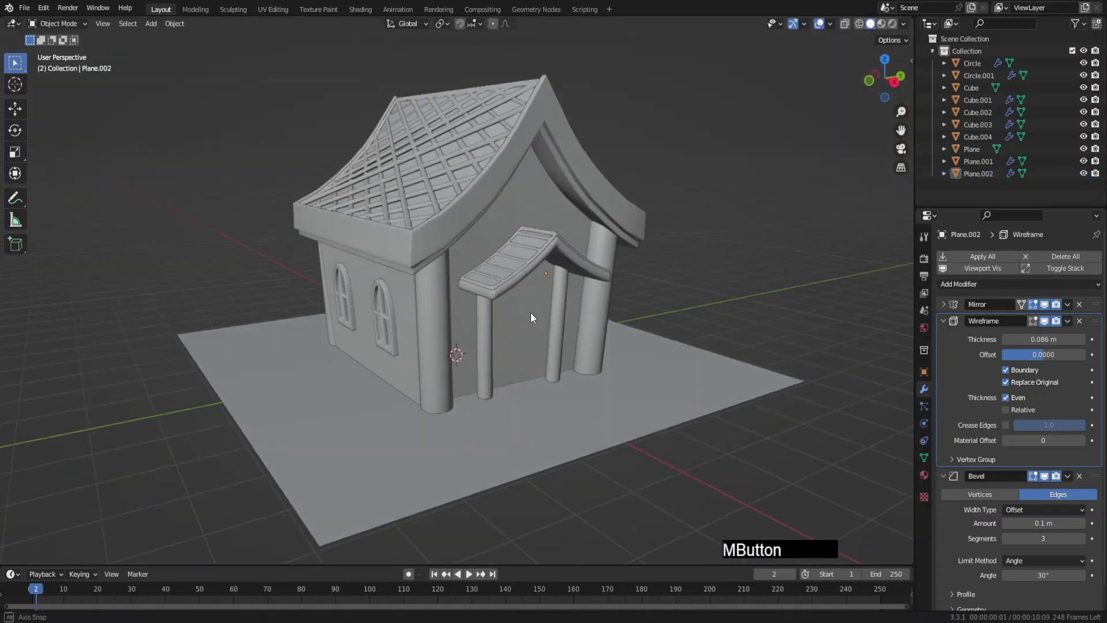
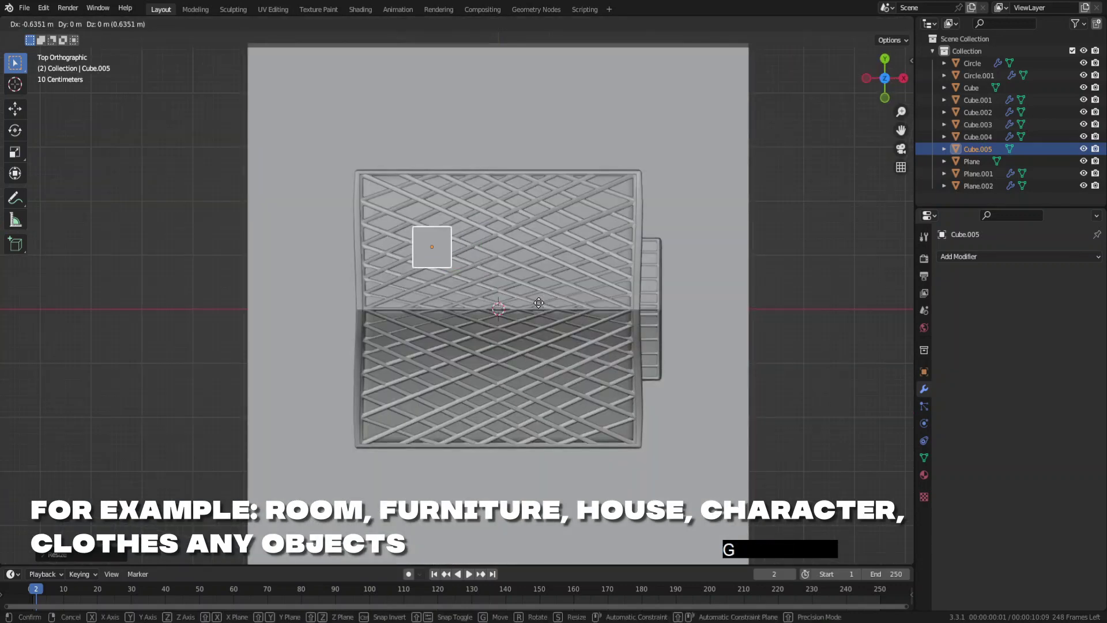
Settle the chimney at the roof's back corner, smooth-shade it and round it with a 3-segment Bevel.
left_click(541, 307)
middle_click(619, 315)
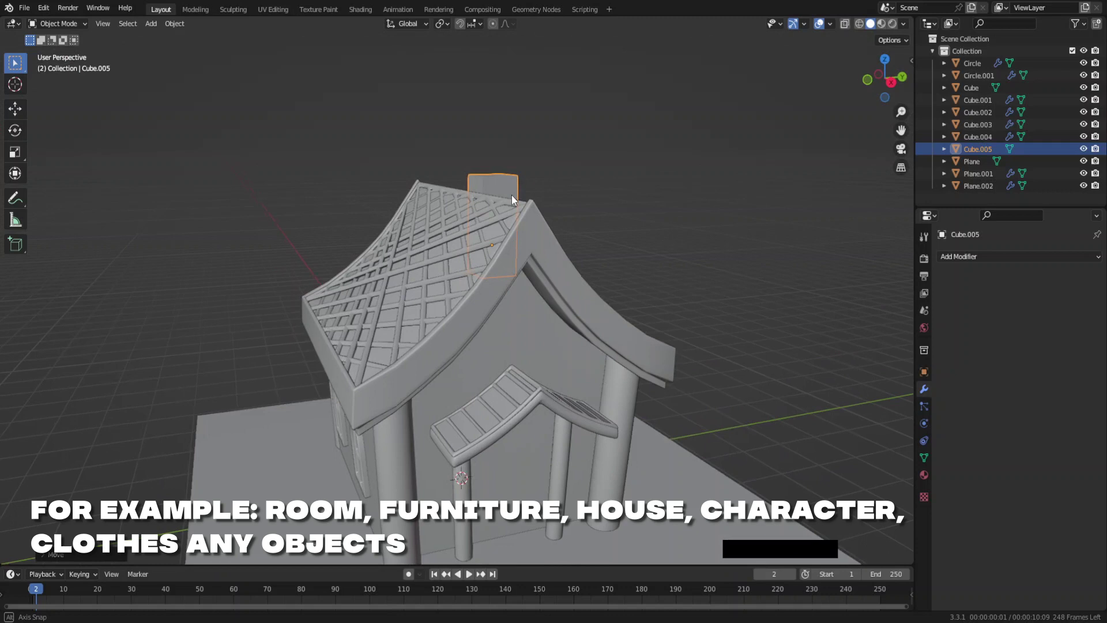
middle_click(536, 239)
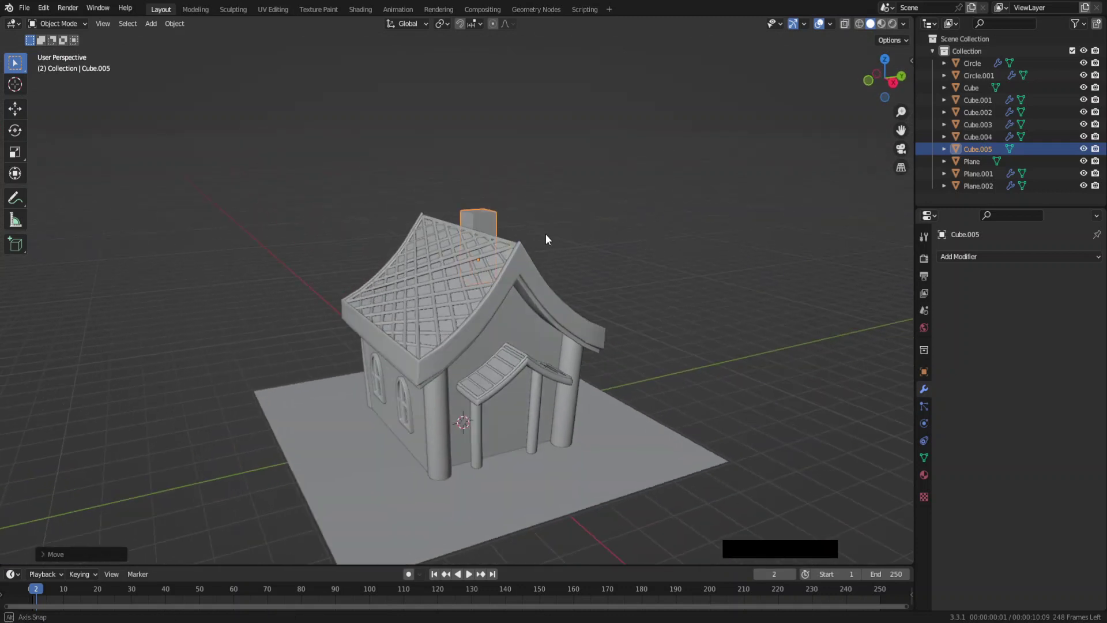
right_click(529, 232)
left_click(528, 233)
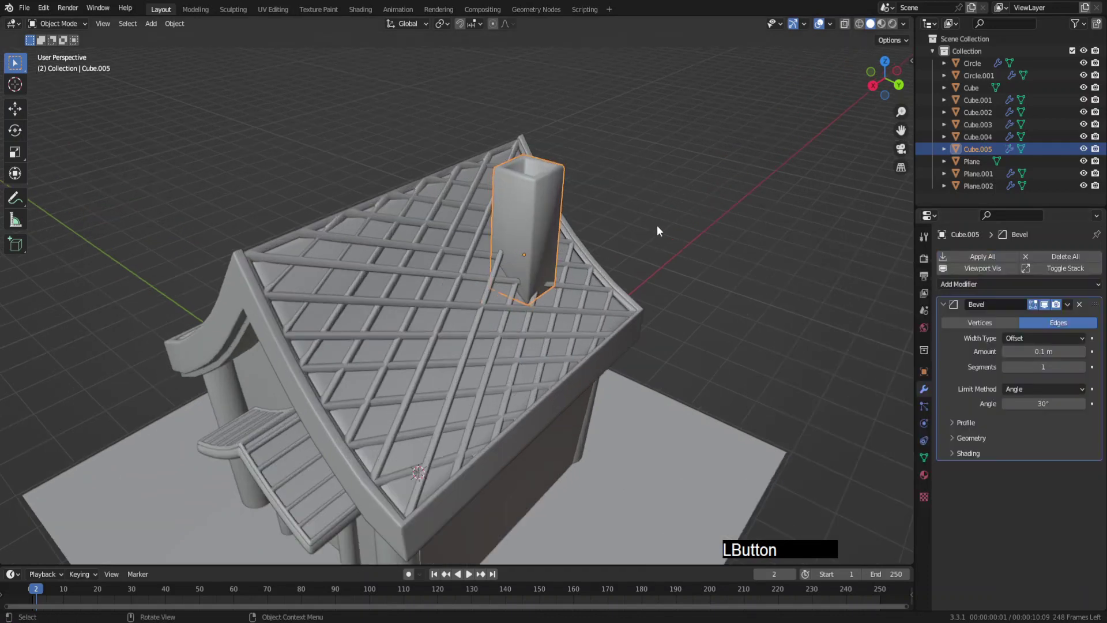
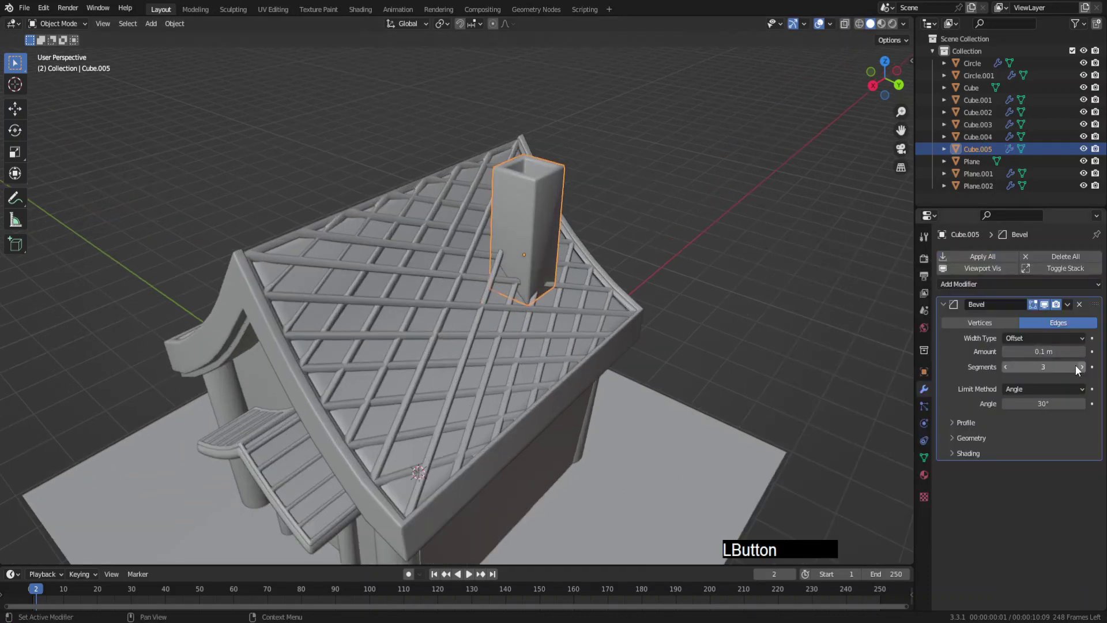
middle_click(467, 337)
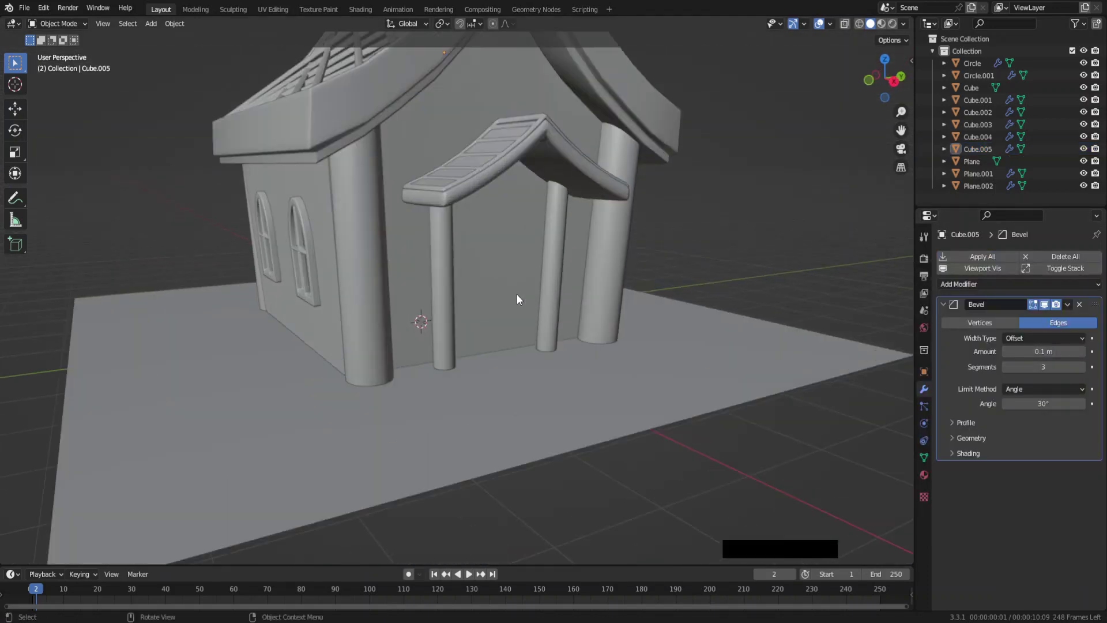
Add a door slab, slide it along X between the front columns and scale its width in Edit Mode.
key("shift+a")
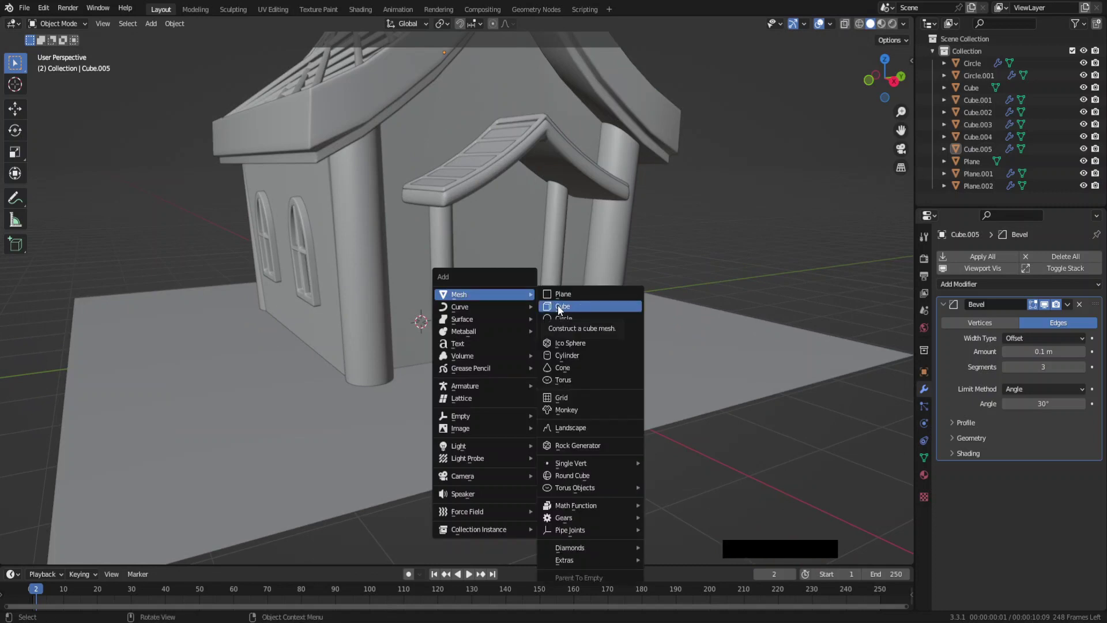
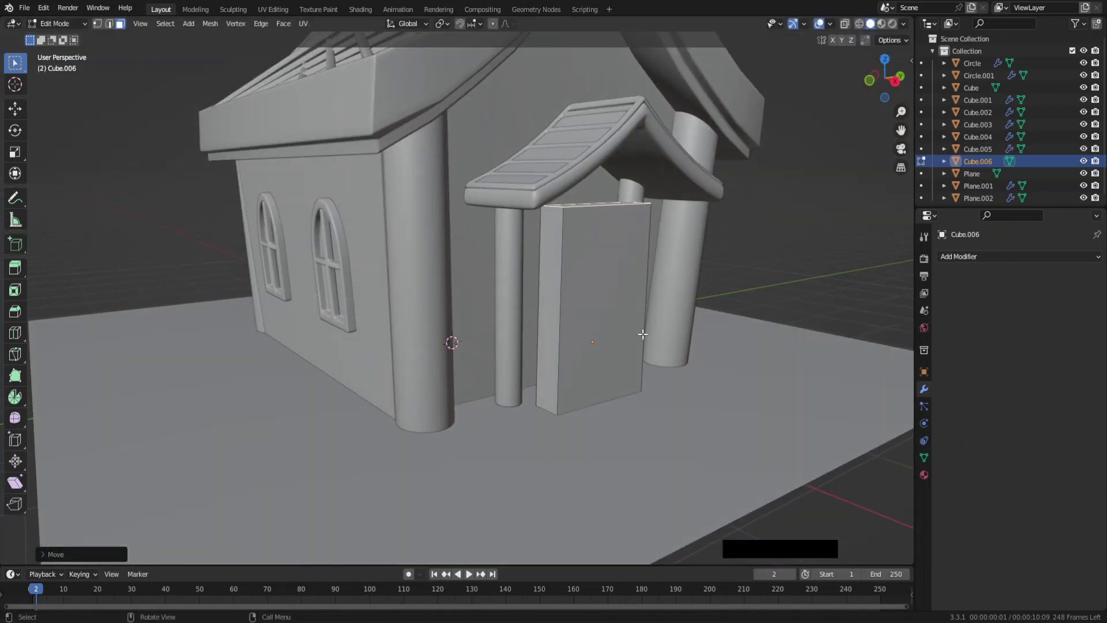
key("a")
key("g")
key("x")
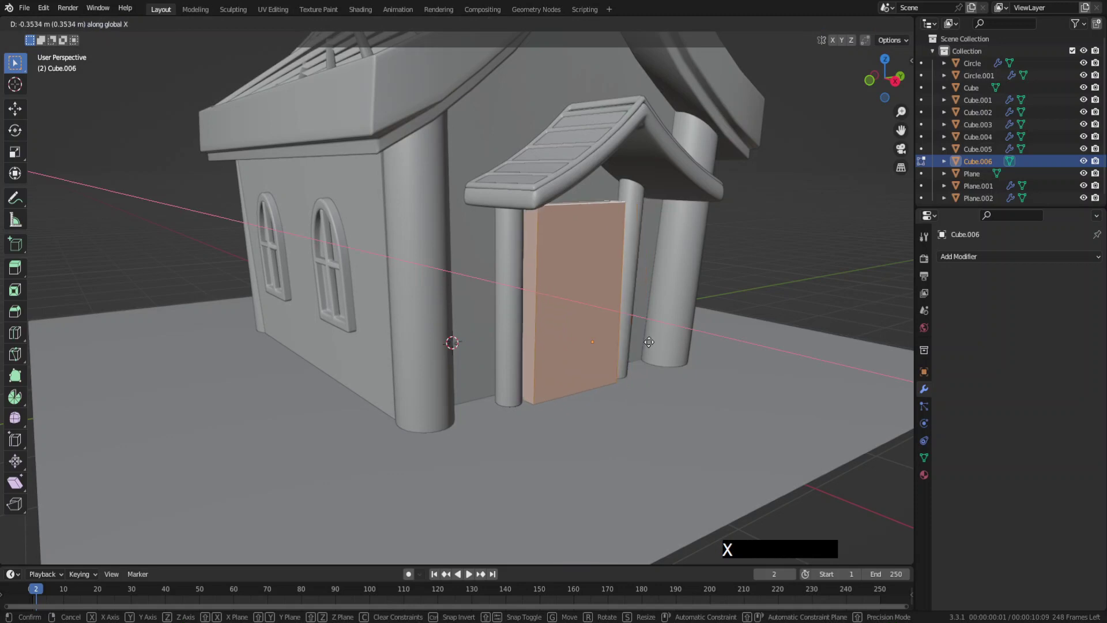
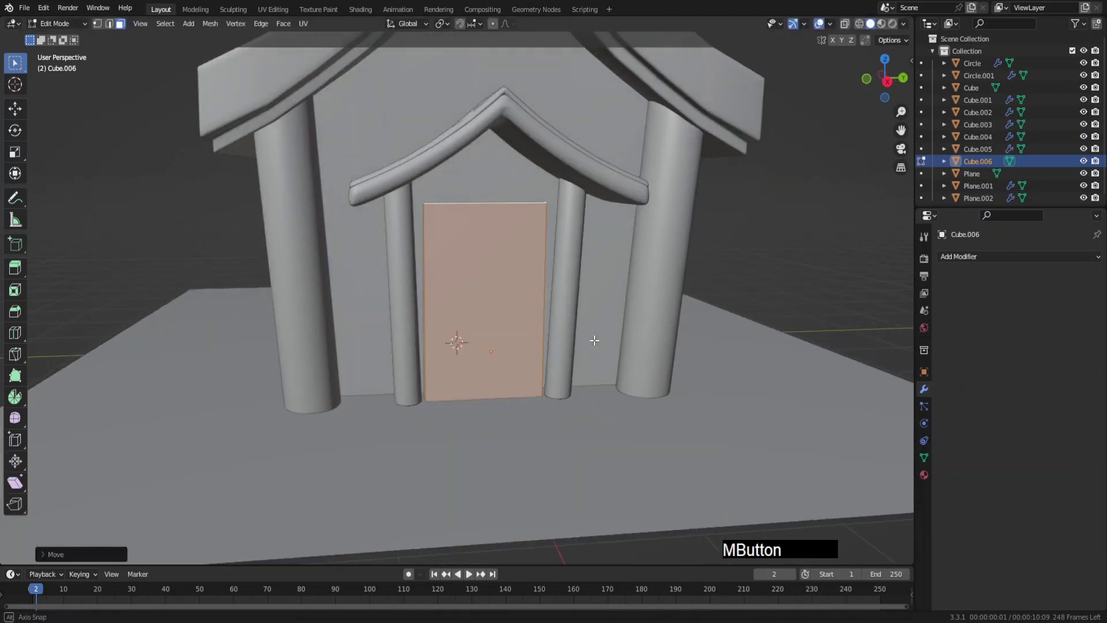
key("Tab")
key("s")
key("x")
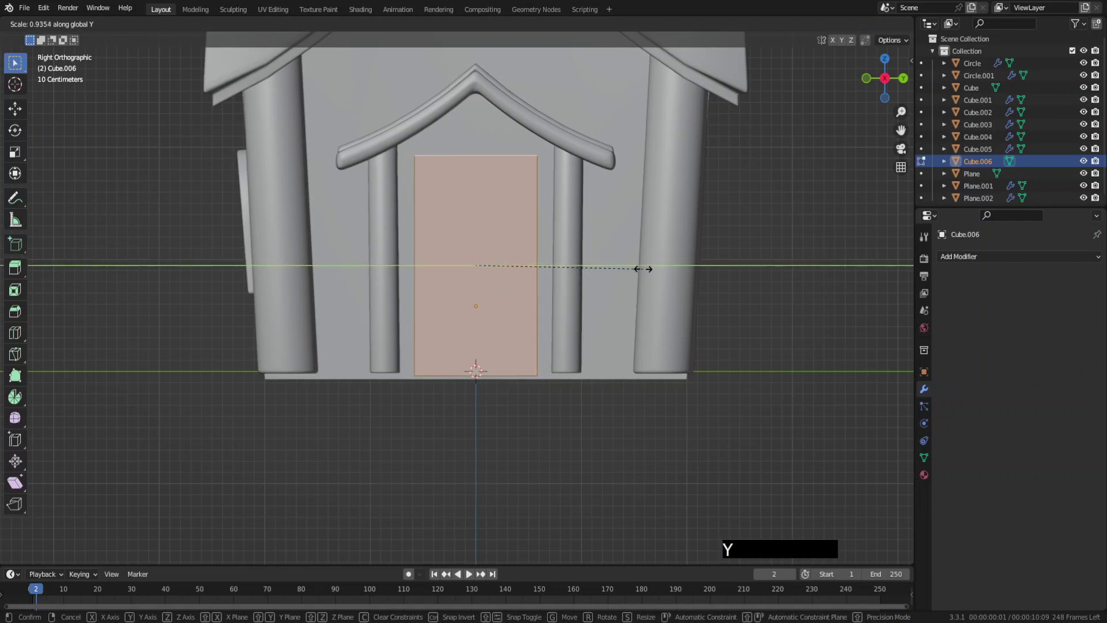
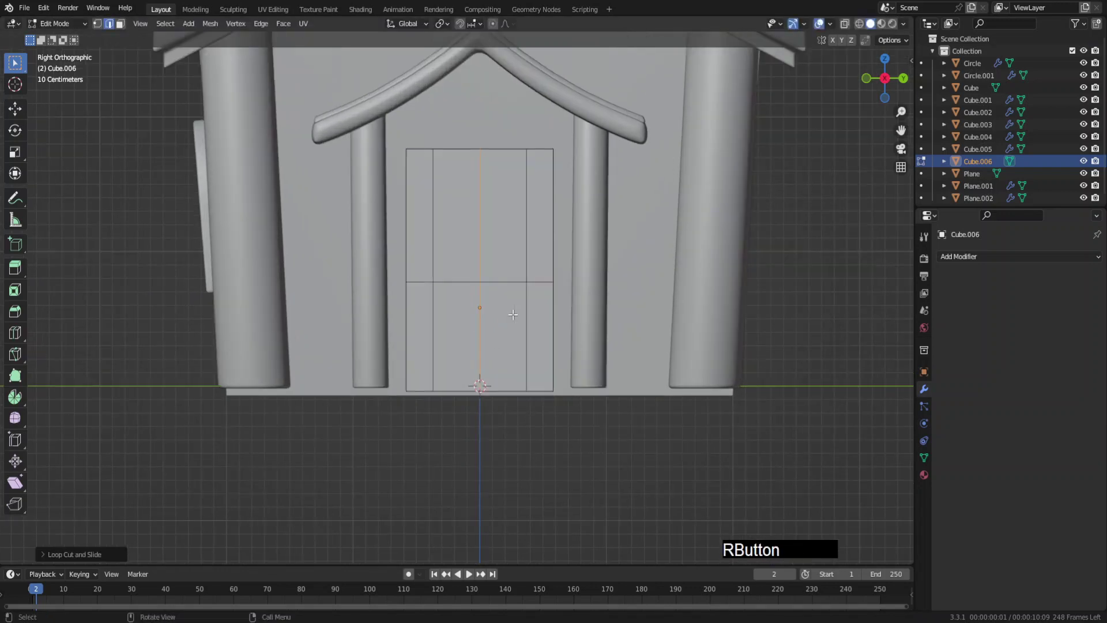
Bevel the centre edge into a leaf gap and push inset panels inward with Individual Origins pivot.
key("ctrl+b")
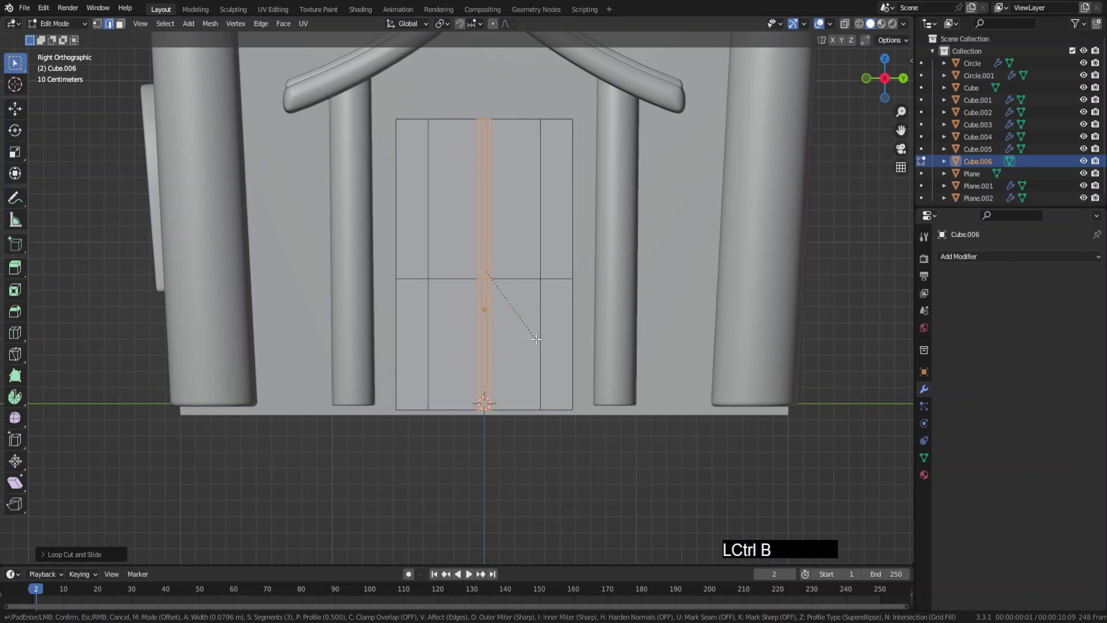
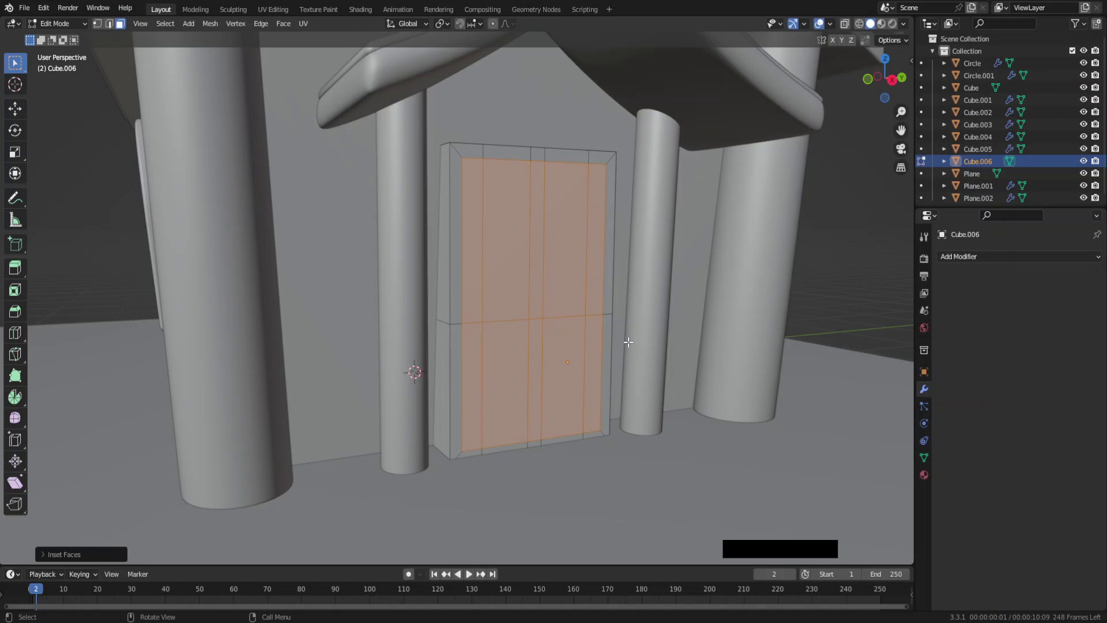
key("g")
key("x")
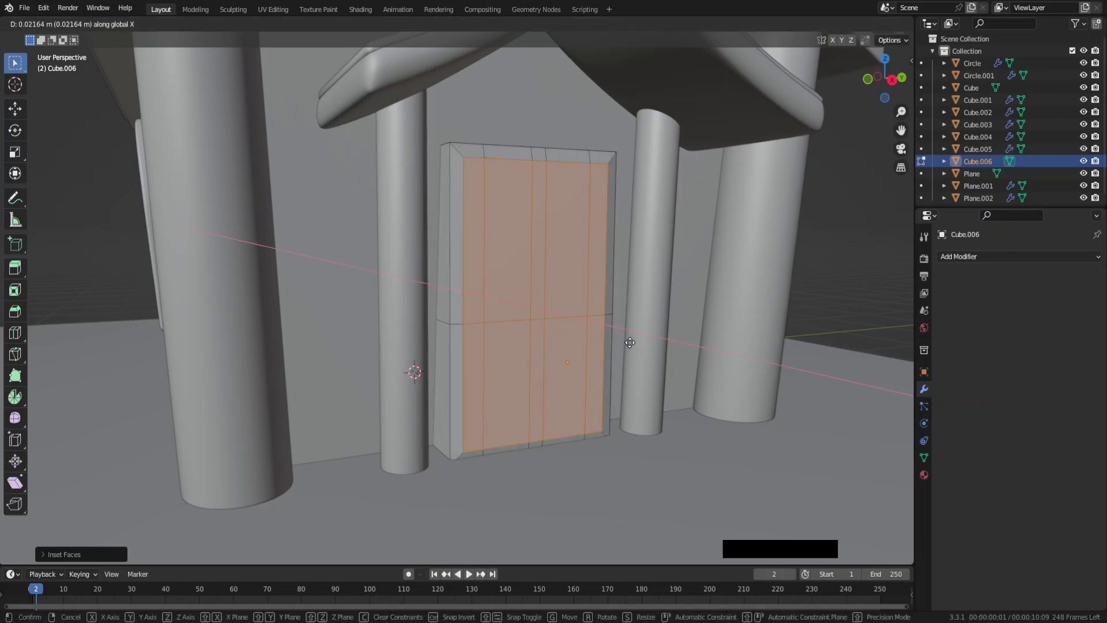
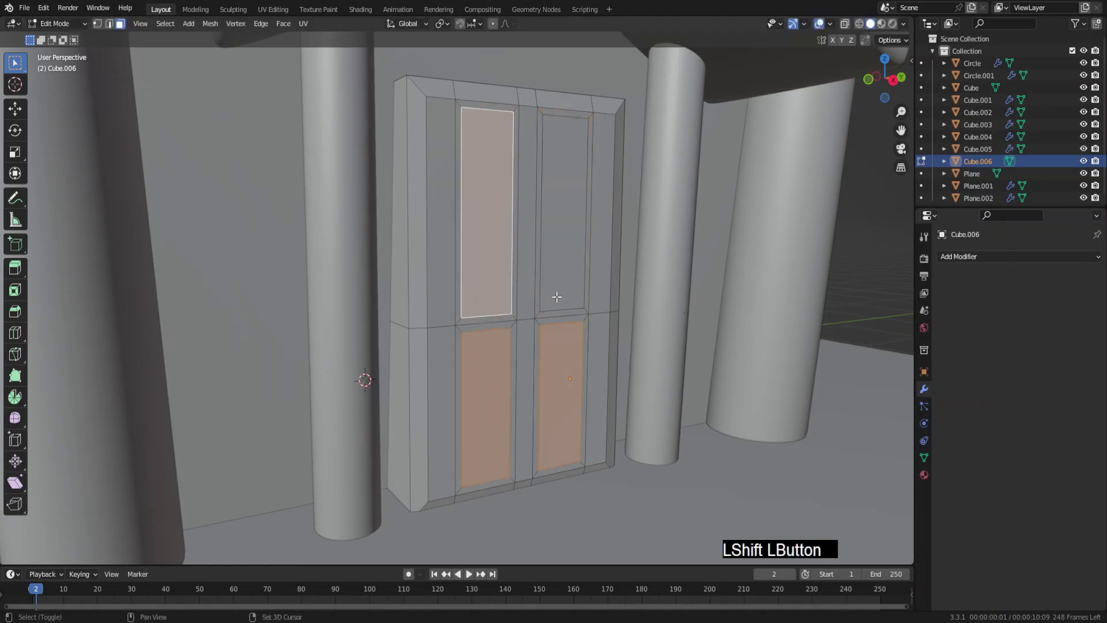
key("g")
key("x")
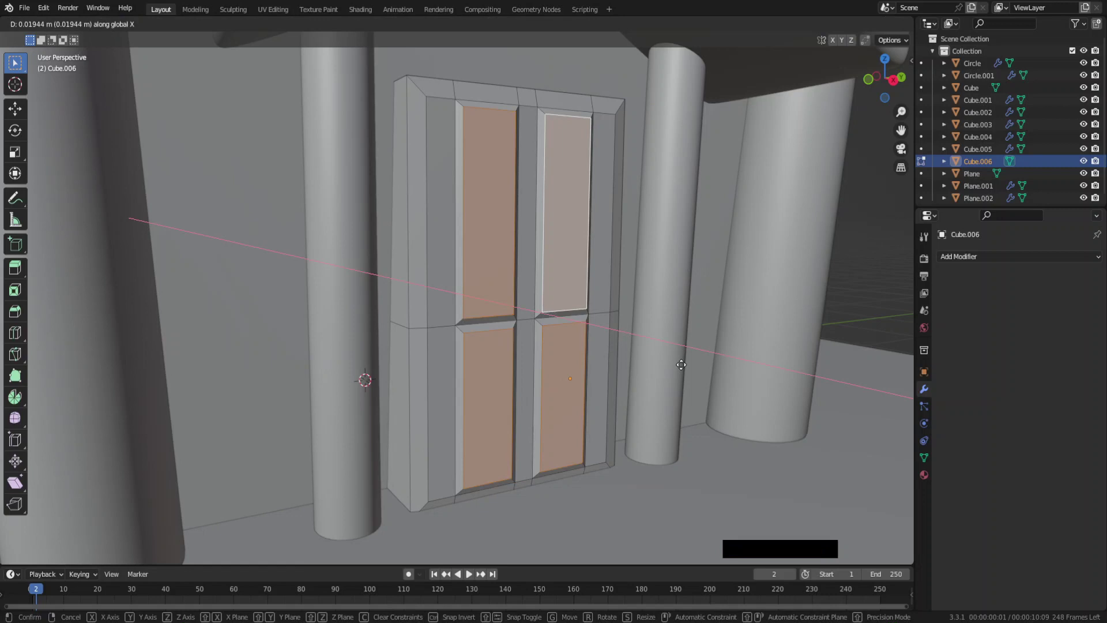
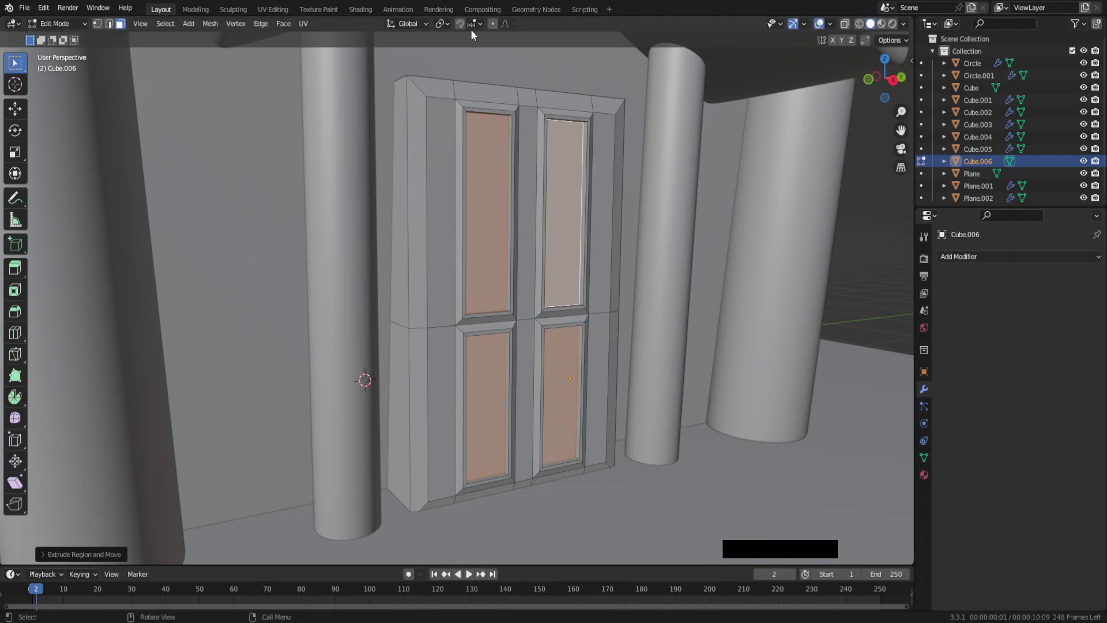
left_click(450, 31)
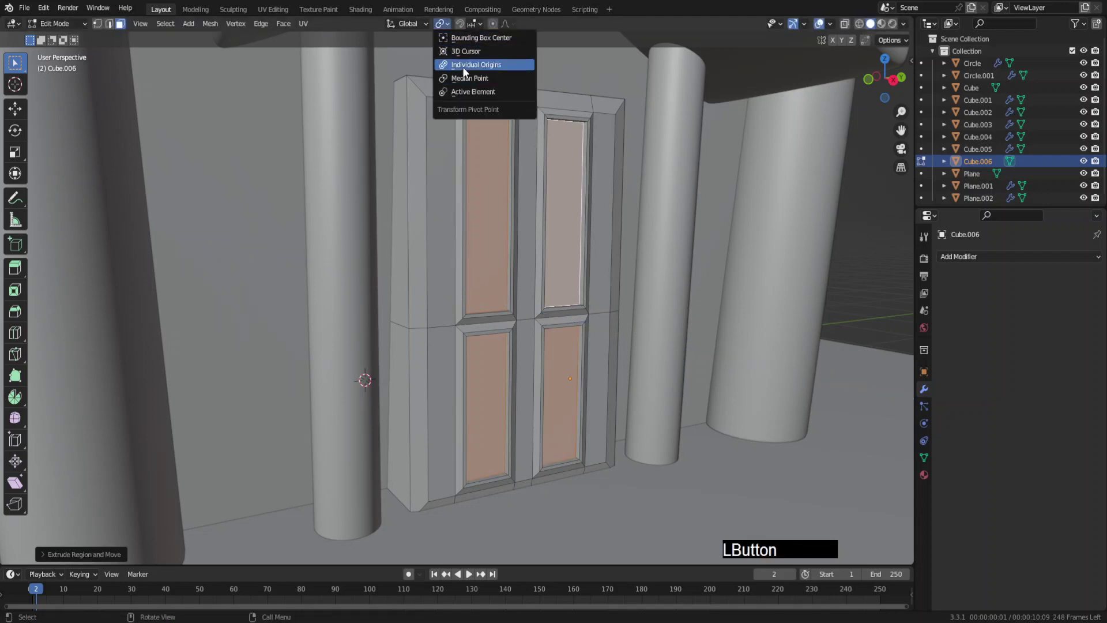
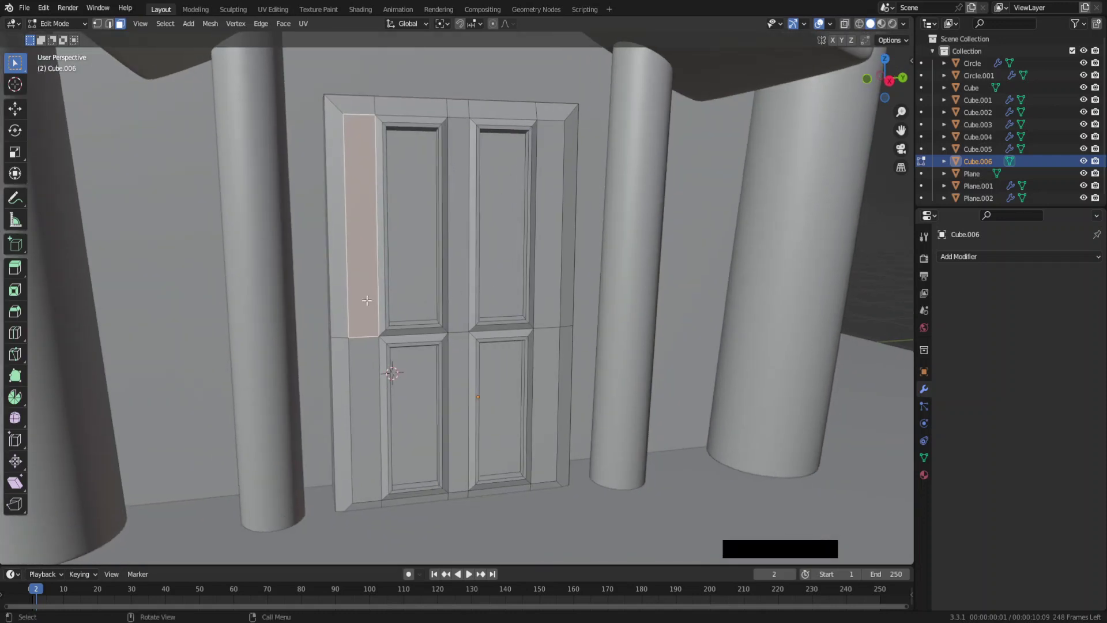
key("KP_3")
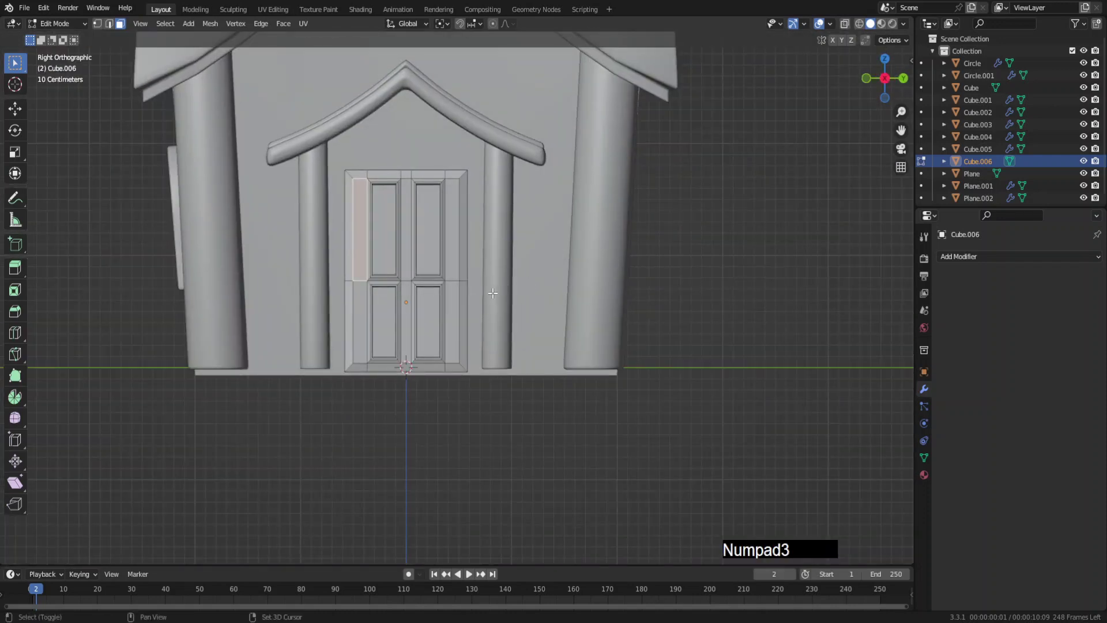
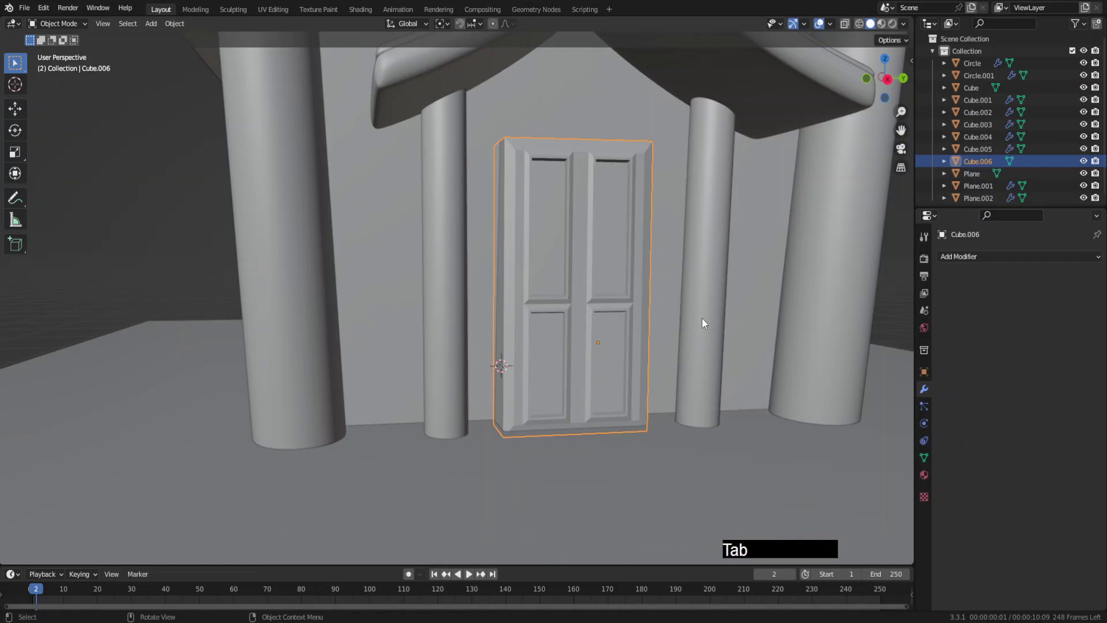
Add a UV sphere and shrink it down to door-knob size.
middle_click(721, 330)
key("x")
left_click(717, 330)
middle_click(606, 336)
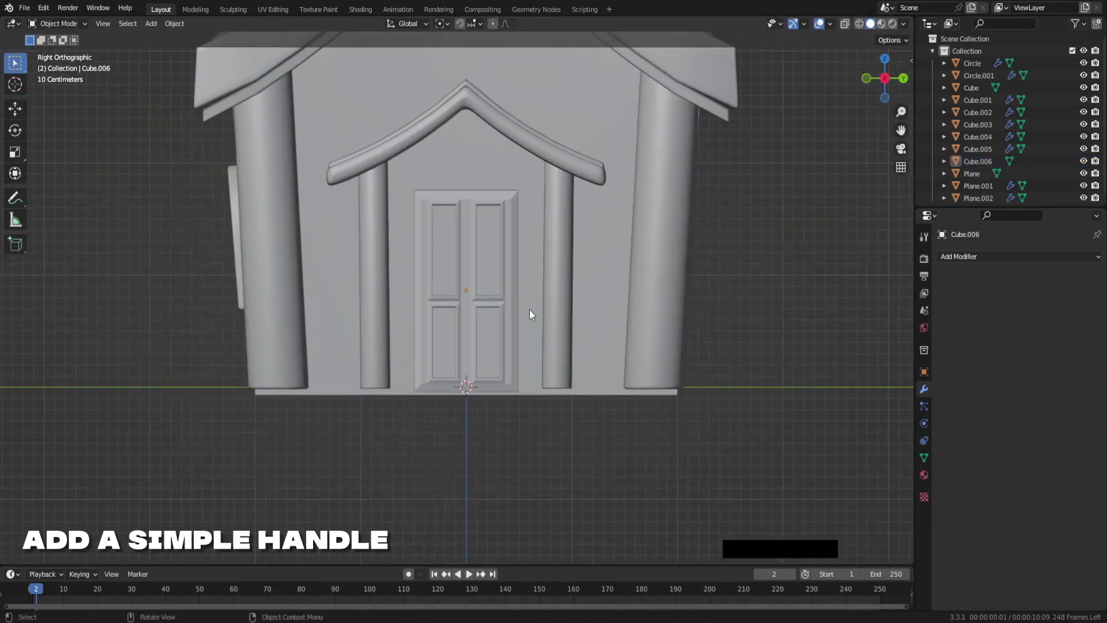
key("shift+a")
left_click(574, 347)
middle_click(588, 355)
key("s")
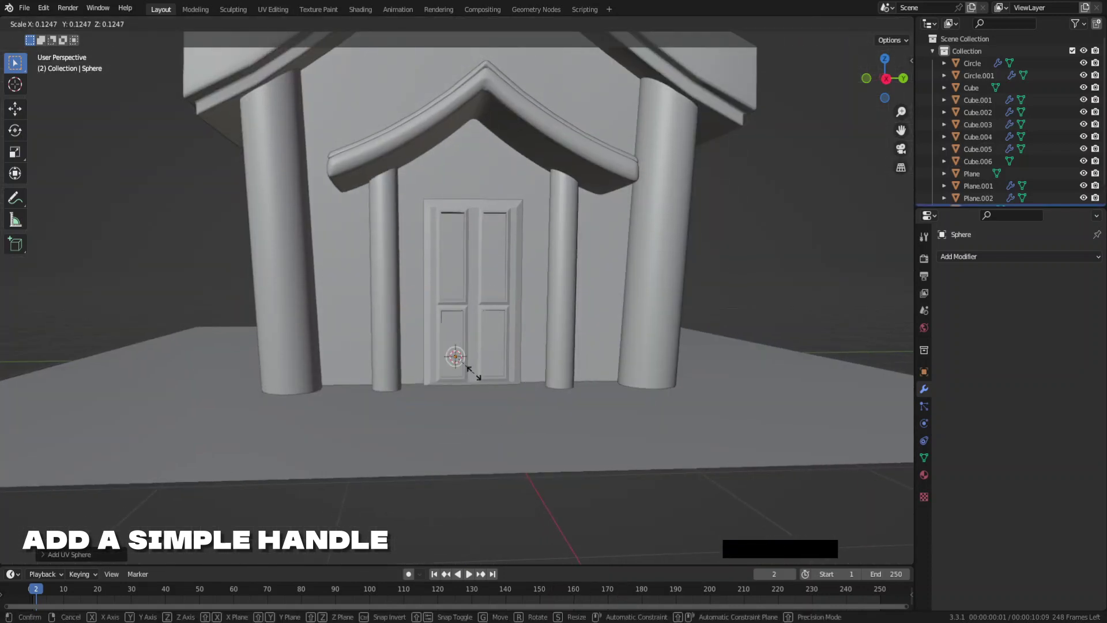
left_click(471, 372)
Move the small sphere onto the door's surface as its handle.
middle_click(492, 374)
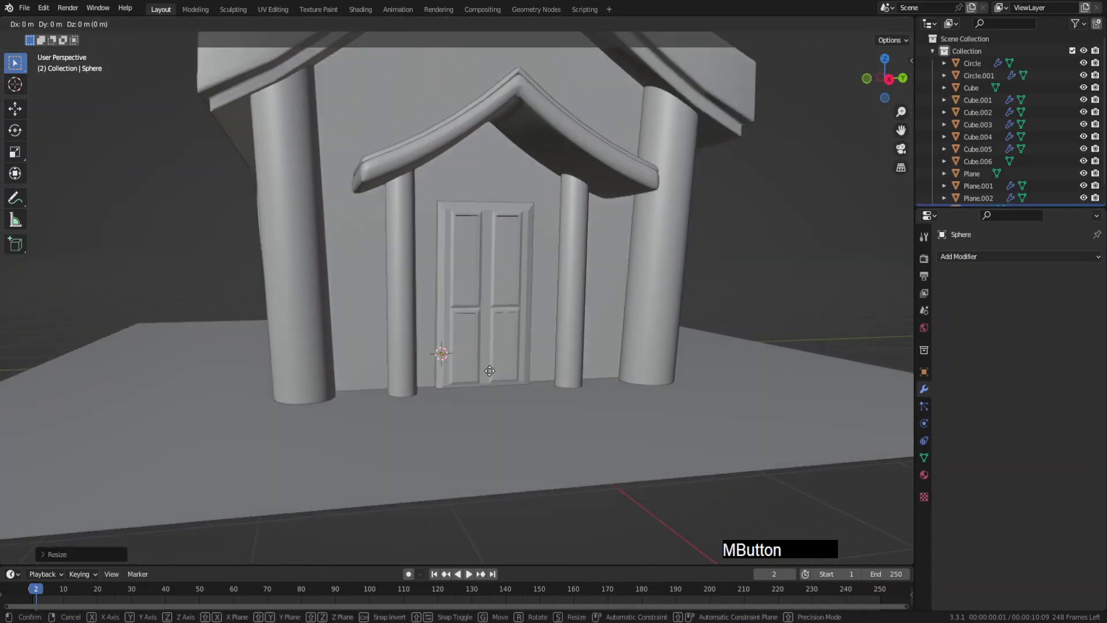
key("g")
key("z")
left_click(591, 324)
key("KP_3")
key("s")
left_click(542, 342)
key("g")
left_click(592, 332)
middle_click(613, 357)
key("x")
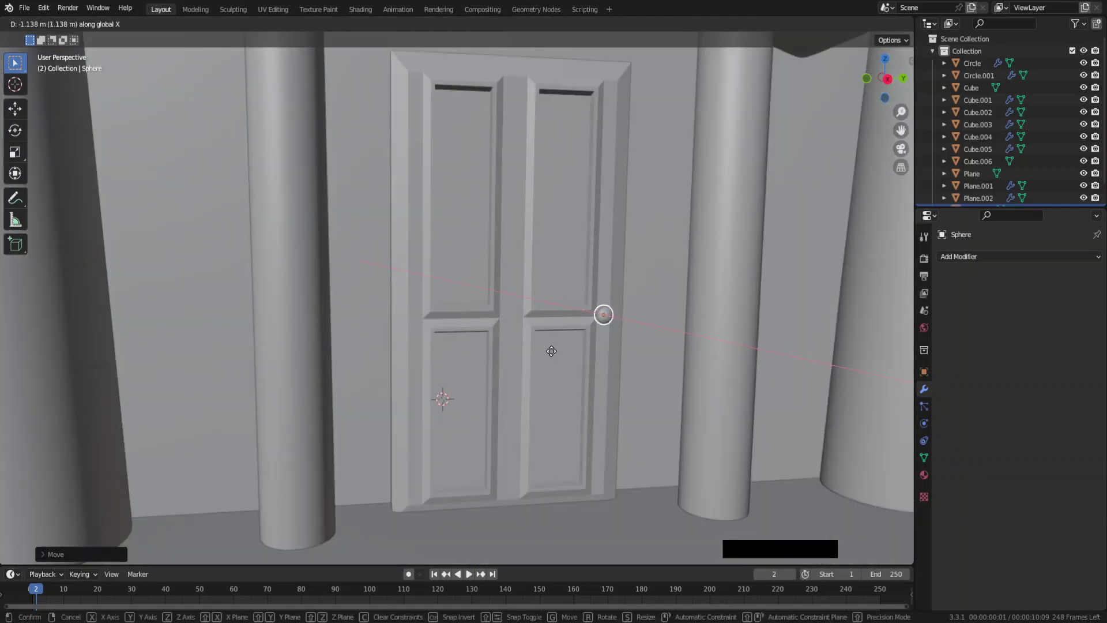
left_click(554, 356)
Shade the door smooth and give it a Bevel modifier.
key("s")
left_click(564, 356)
right_click(617, 326)
left_click(581, 274)
left_click(785, 274)
left_click(966, 259)
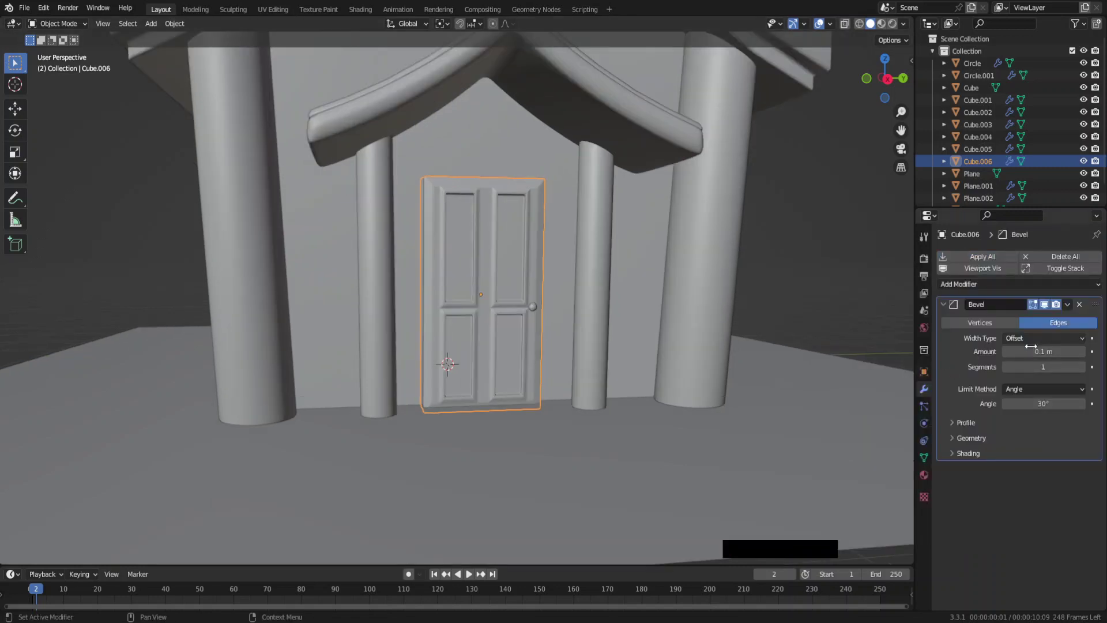
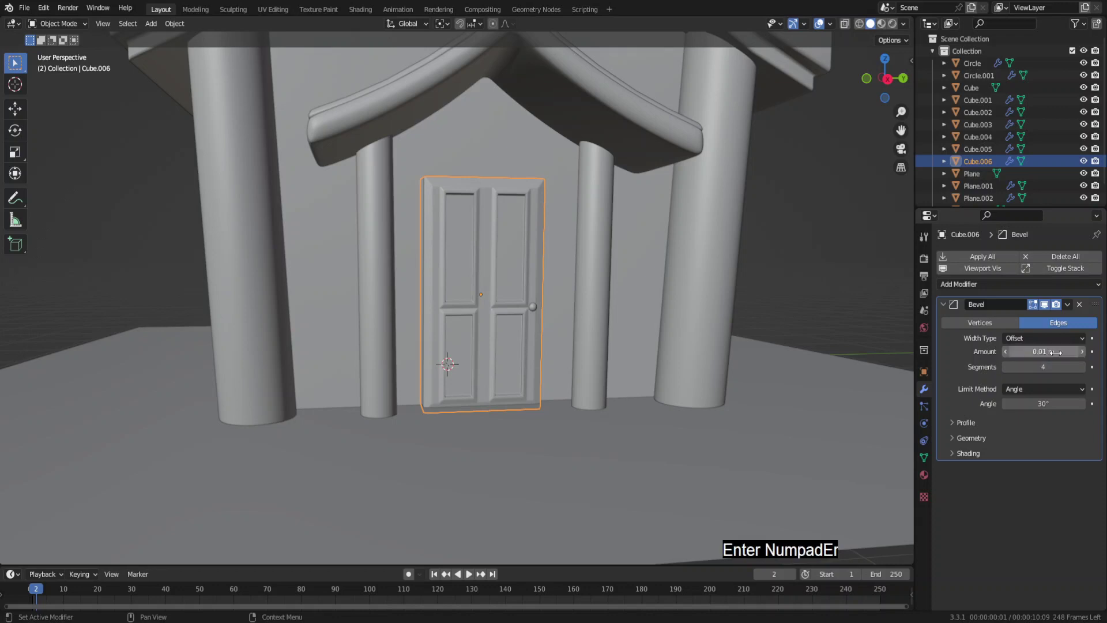
Set the door's Bevel to 0.01 m amount with five segments.
left_click(814, 315)
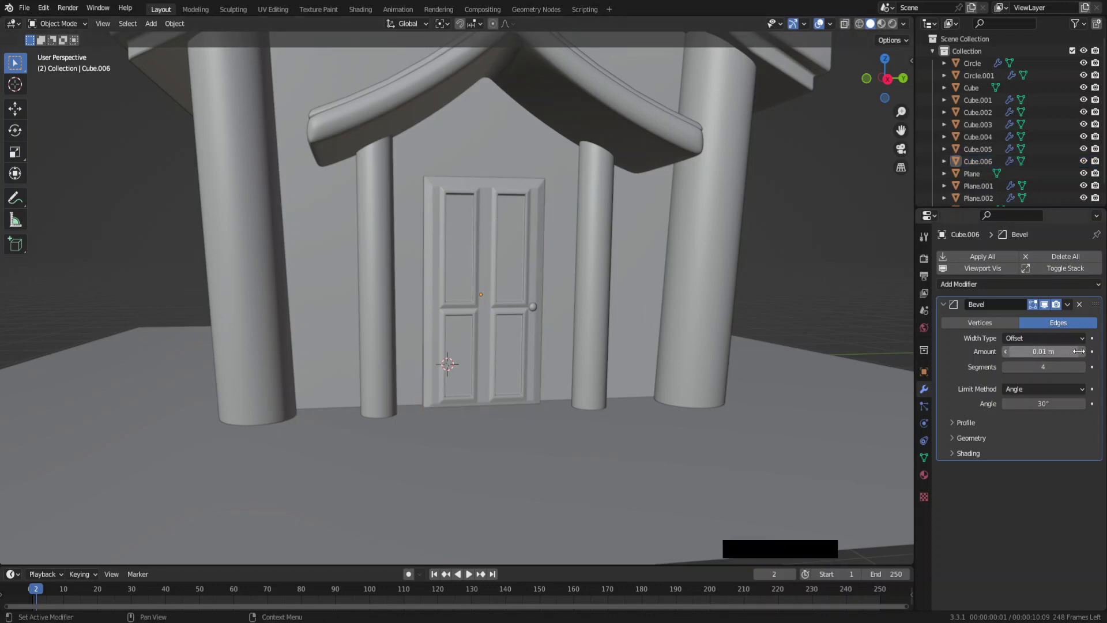
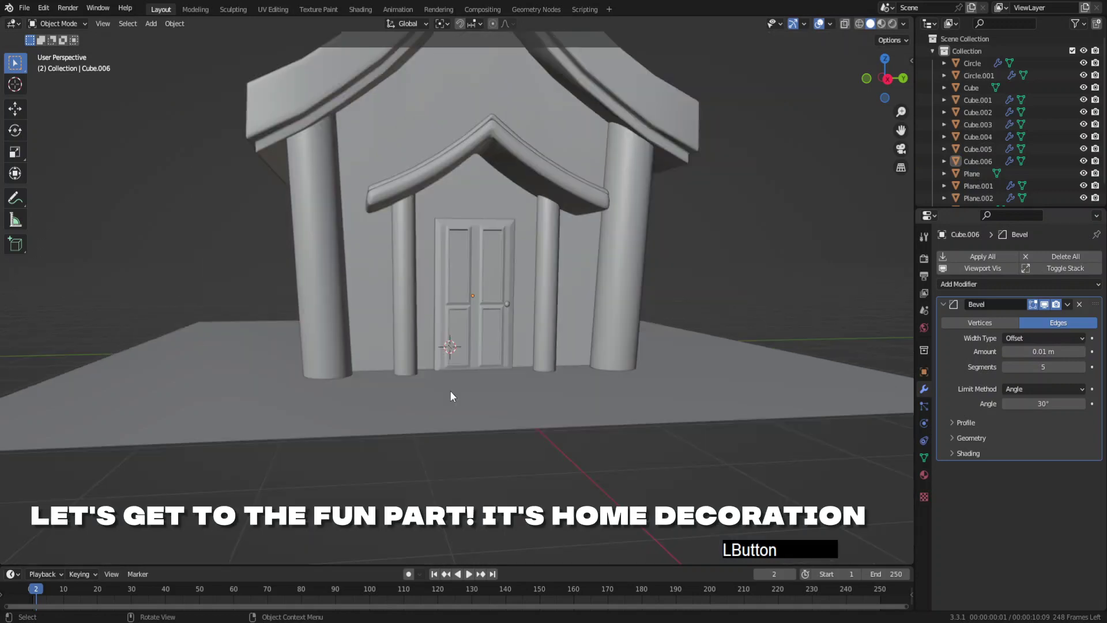
middle_click(454, 373)
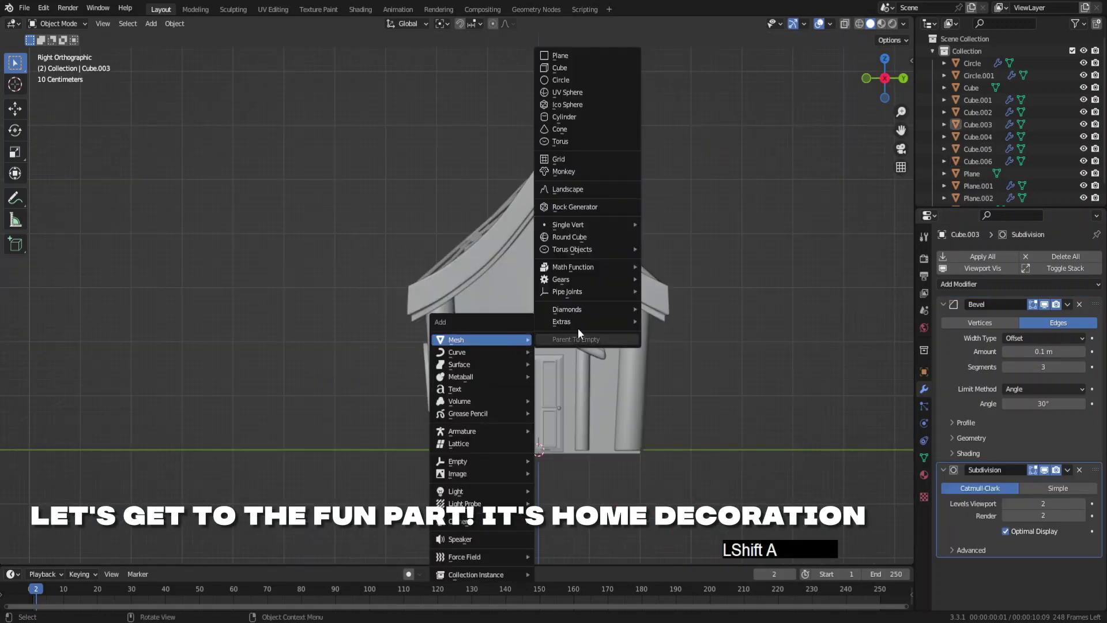
Add a single-vertex object above the porch and move it to start the zigzag trim line.
left_click(656, 226)
key("alt+z")
key("g")
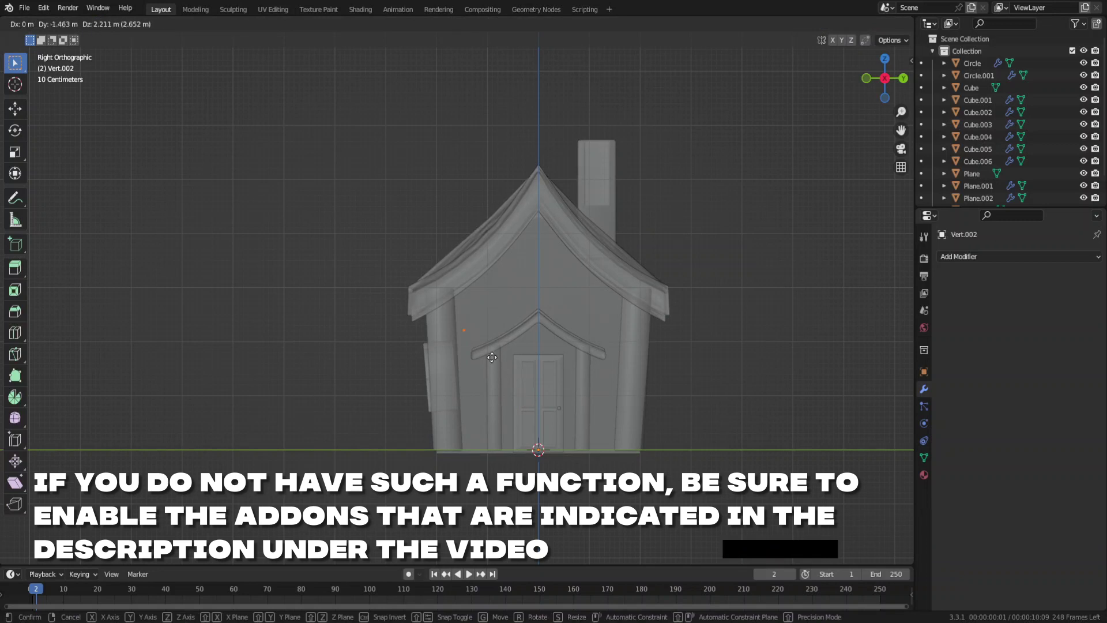
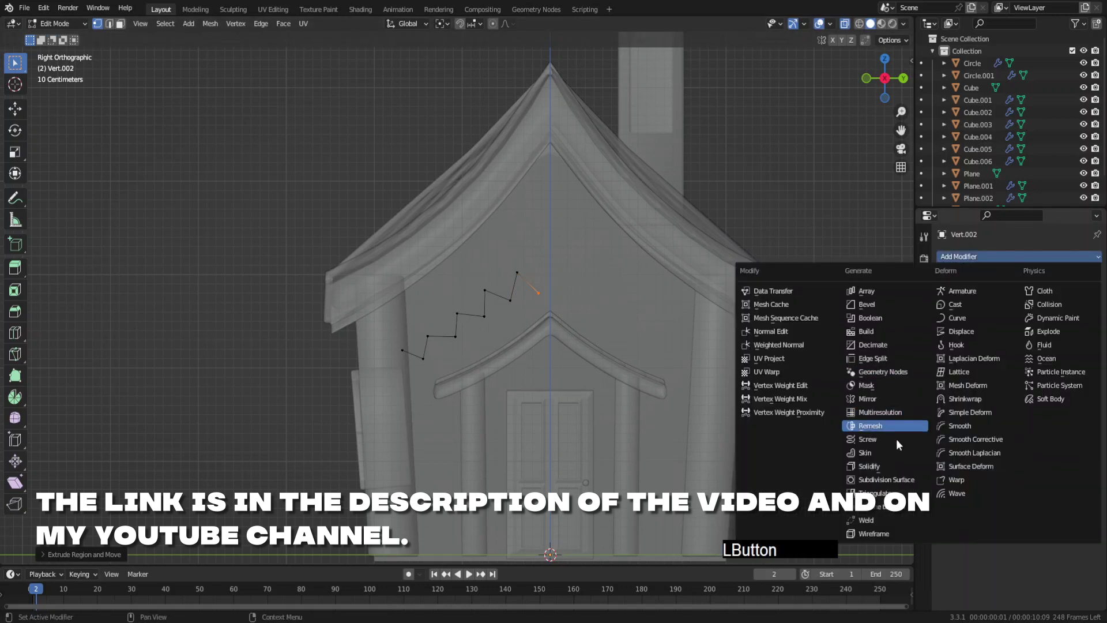
Mirror the zigzag on Y around the house Cube with clipping and smooth it with a level-2 Subdivision.
left_click(882, 403)
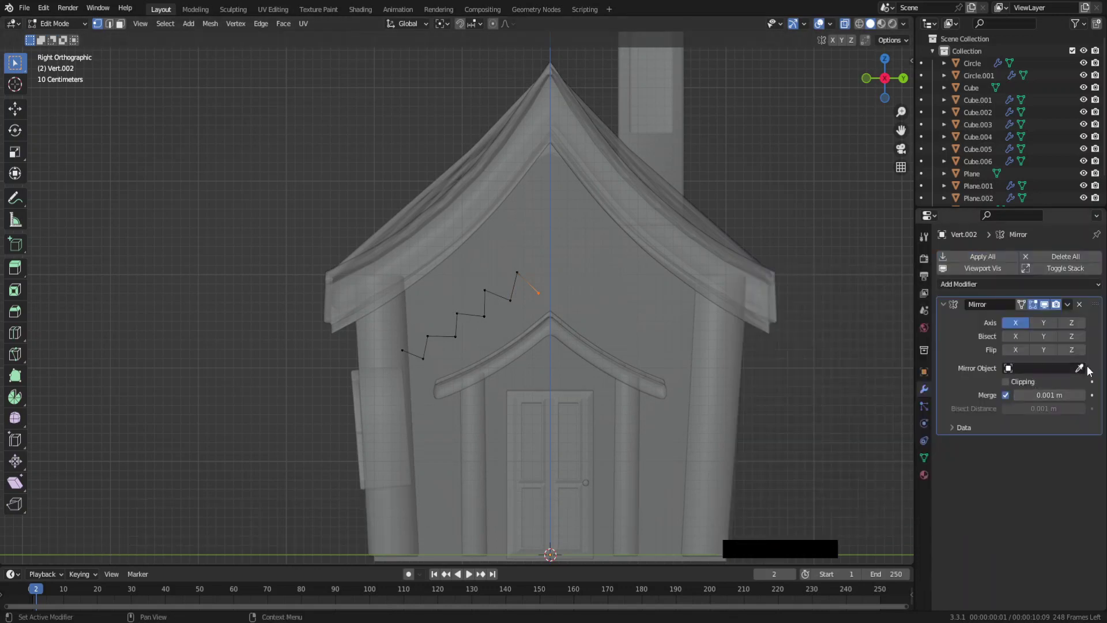
left_click(1086, 375)
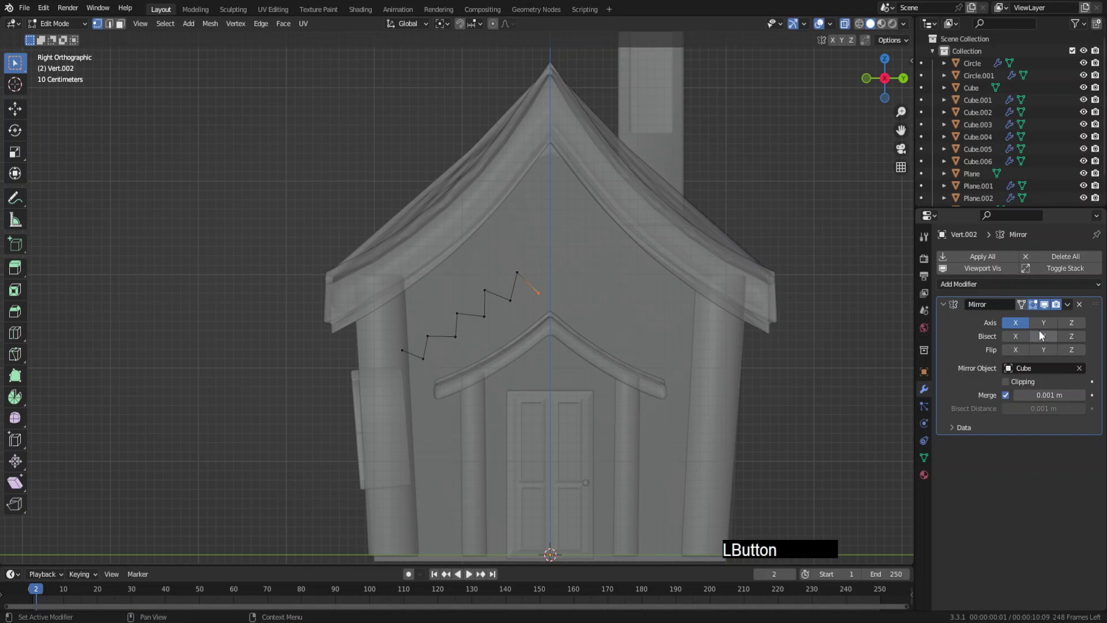
left_click(1043, 335)
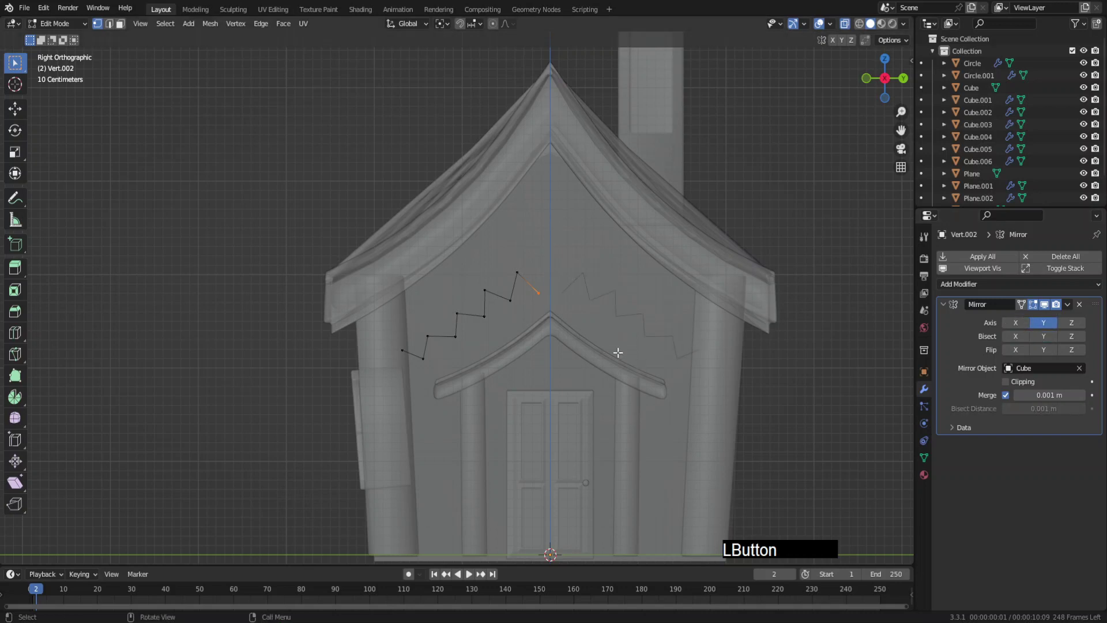
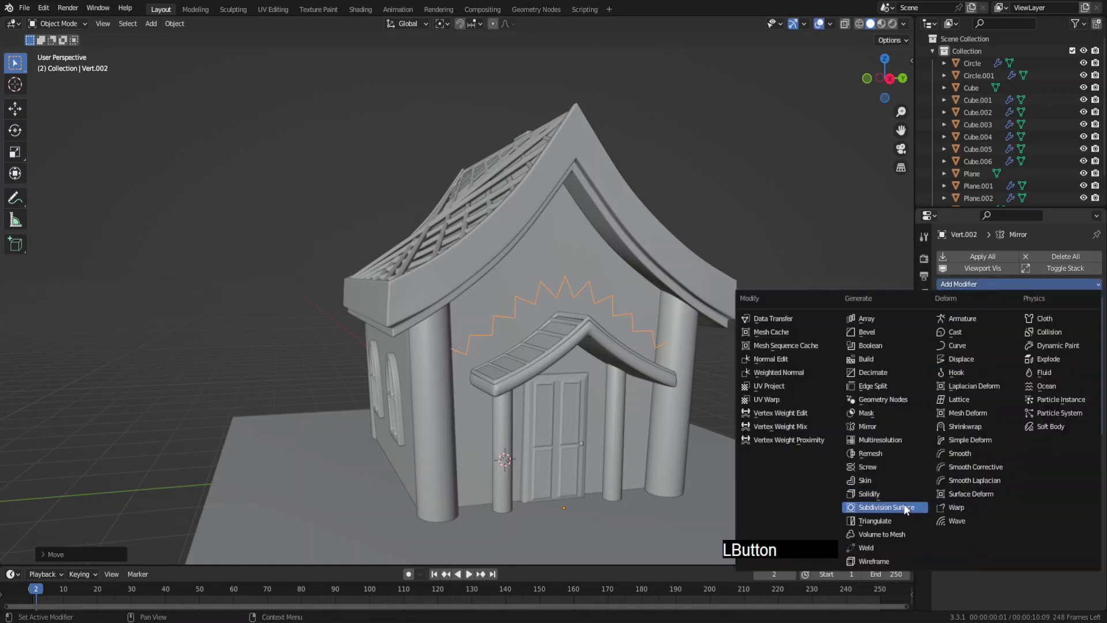
left_click(1086, 483)
key("KP_3")
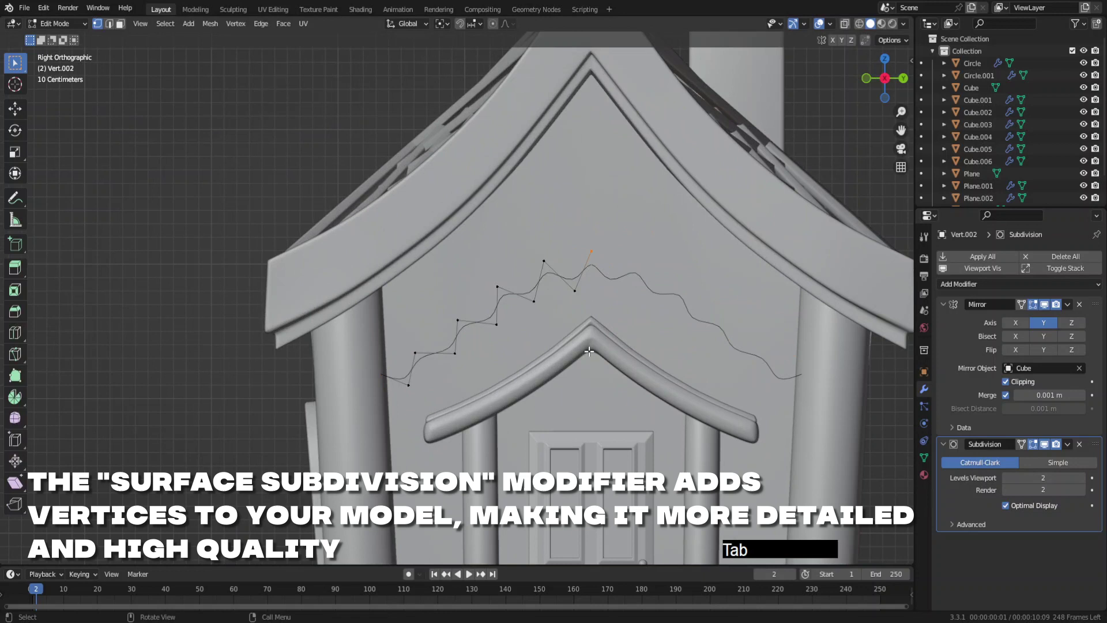
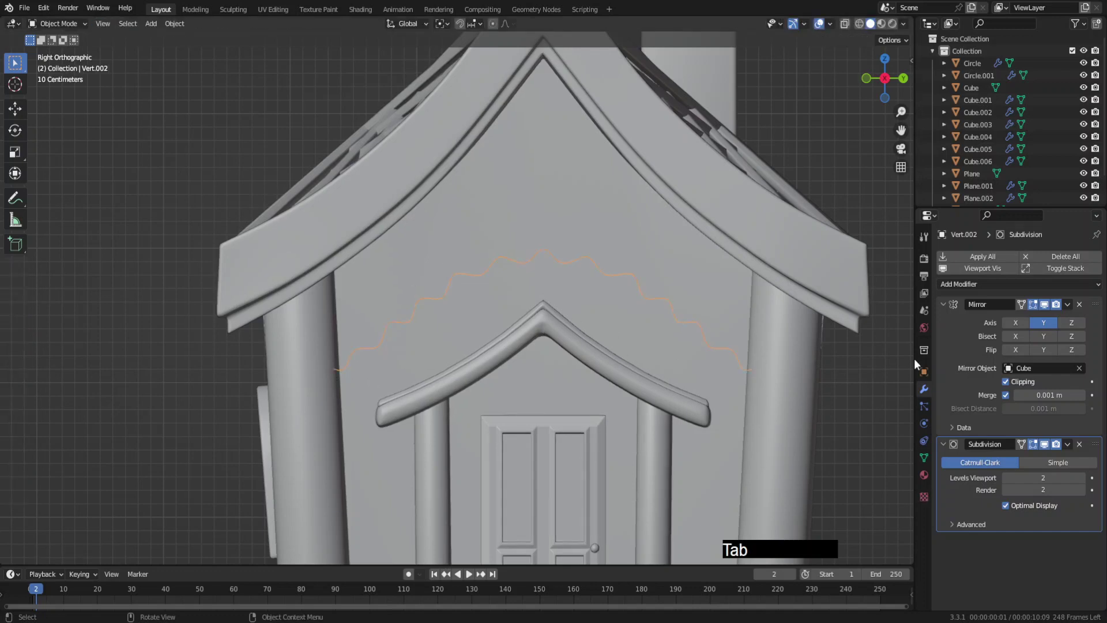
Add a Skin modifier, shrink its radius with Ctrl+A and add a second Subdivision to smooth the tube.
left_click(948, 308)
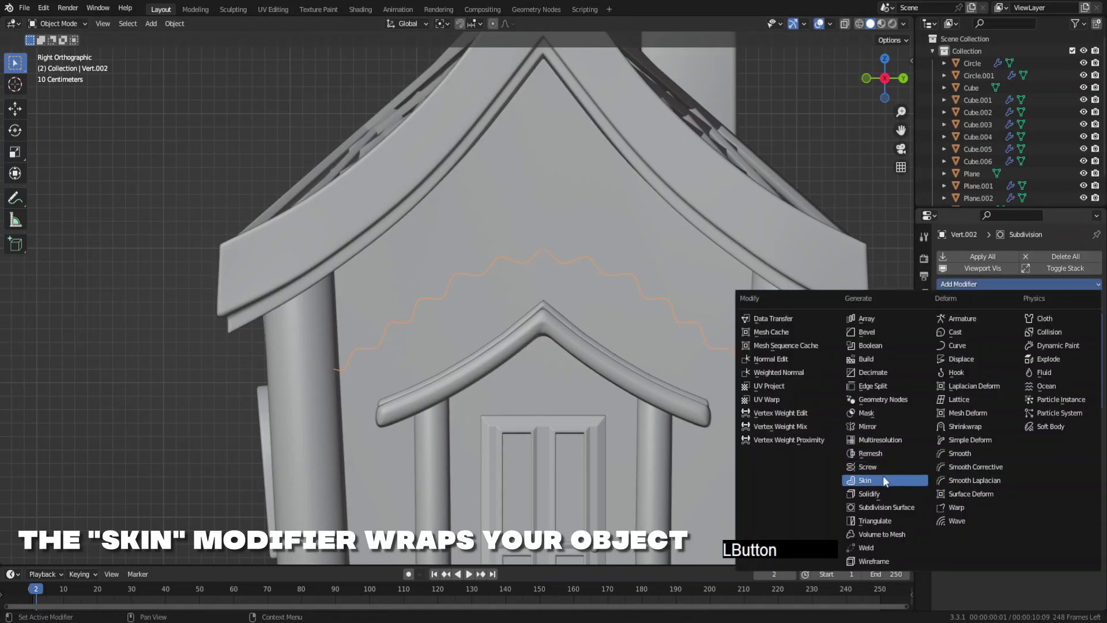
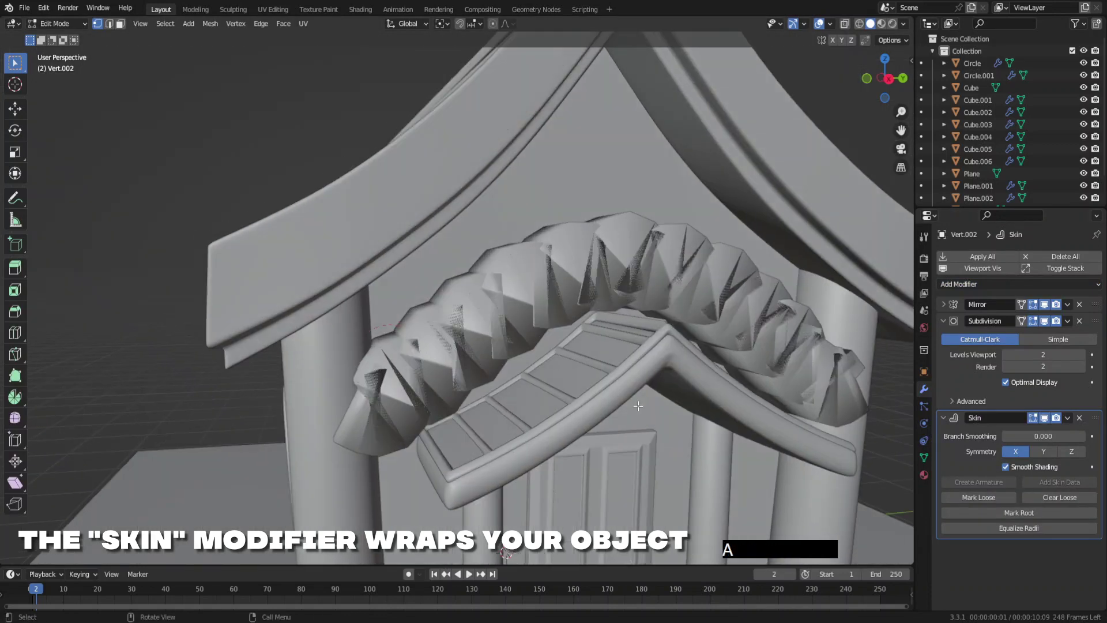
key("ctrl+a")
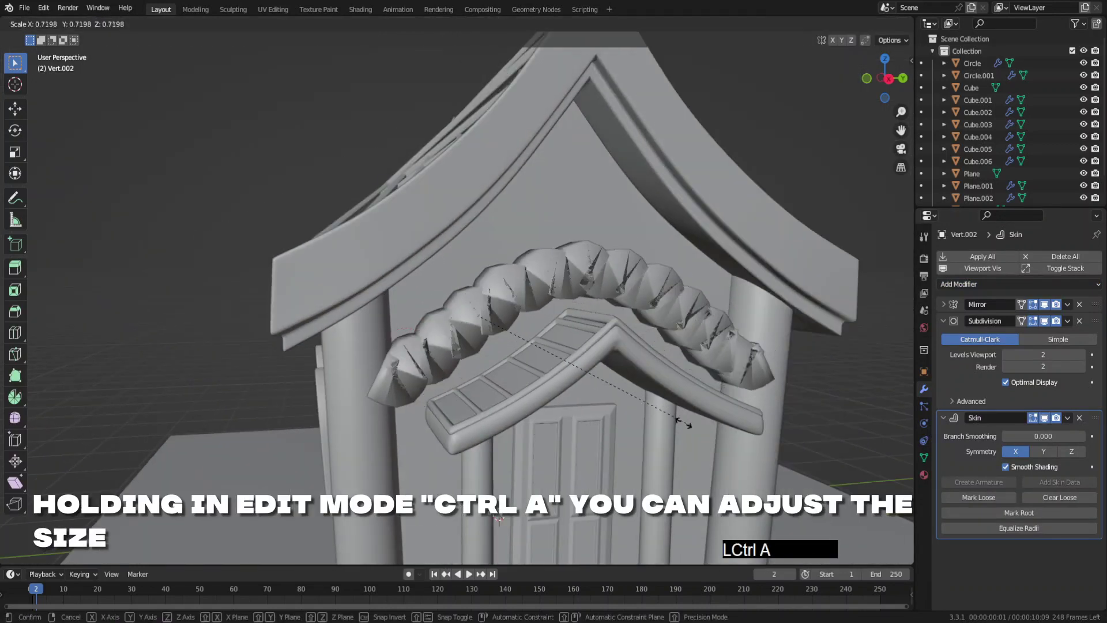
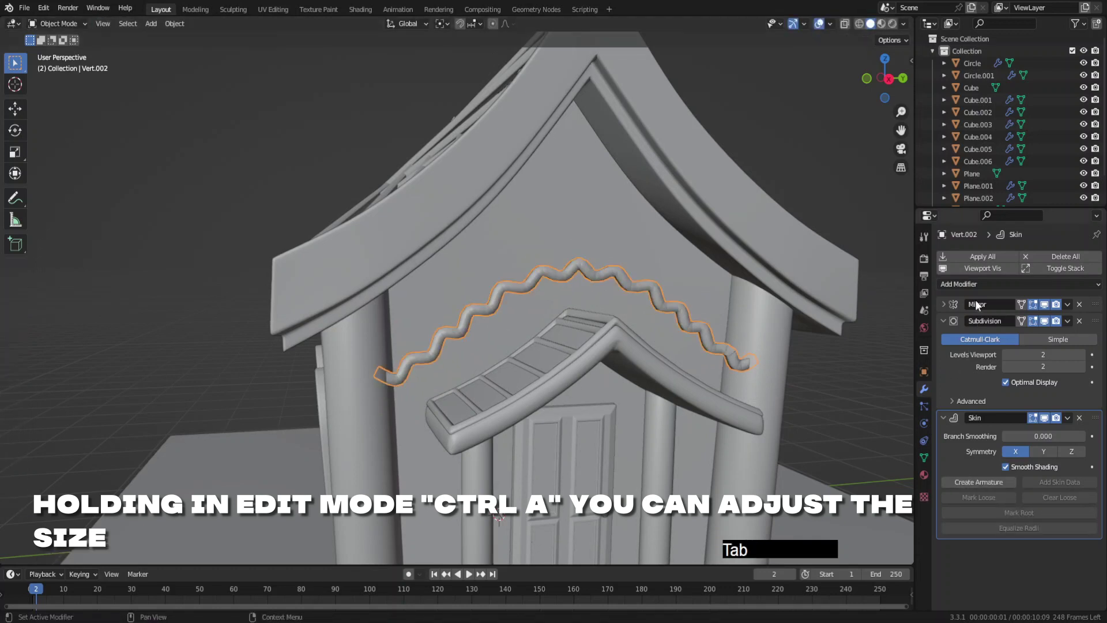
left_click(973, 292)
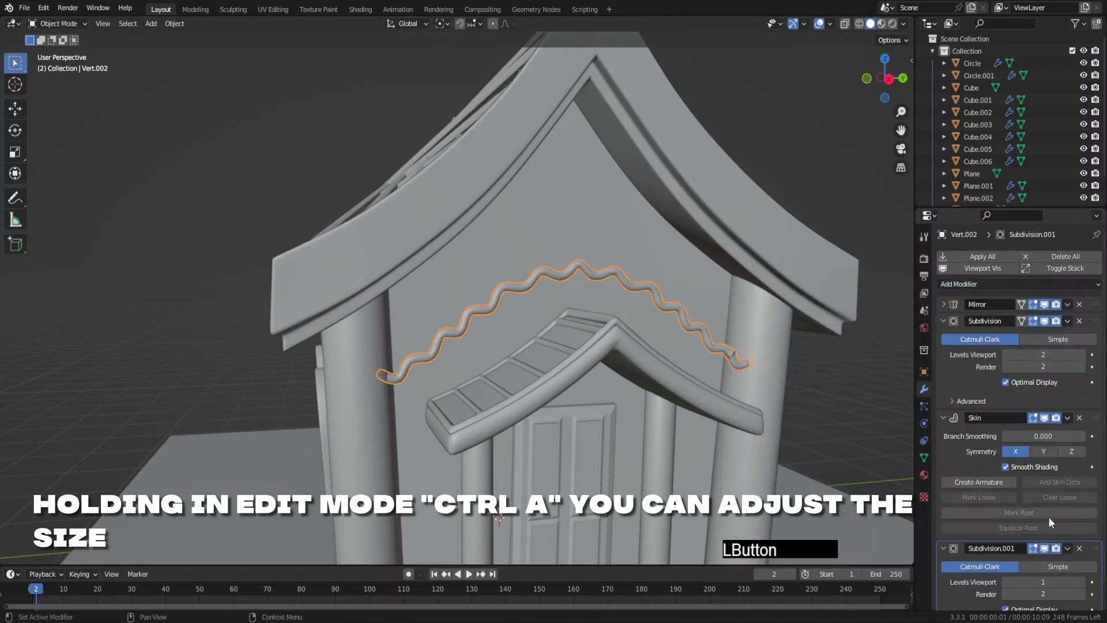
left_click(1088, 583)
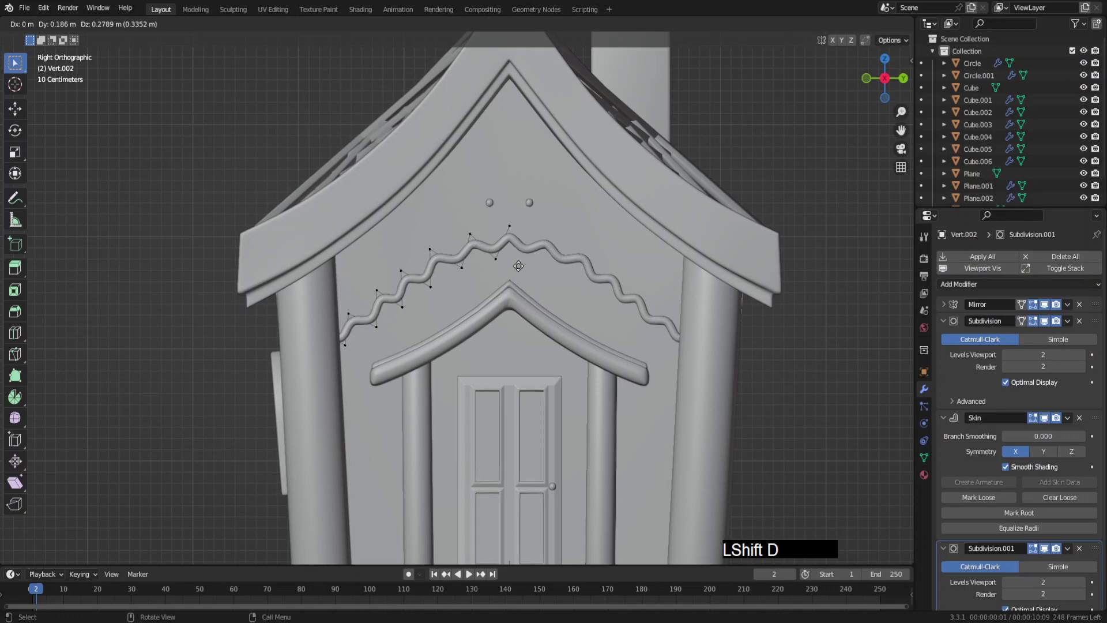
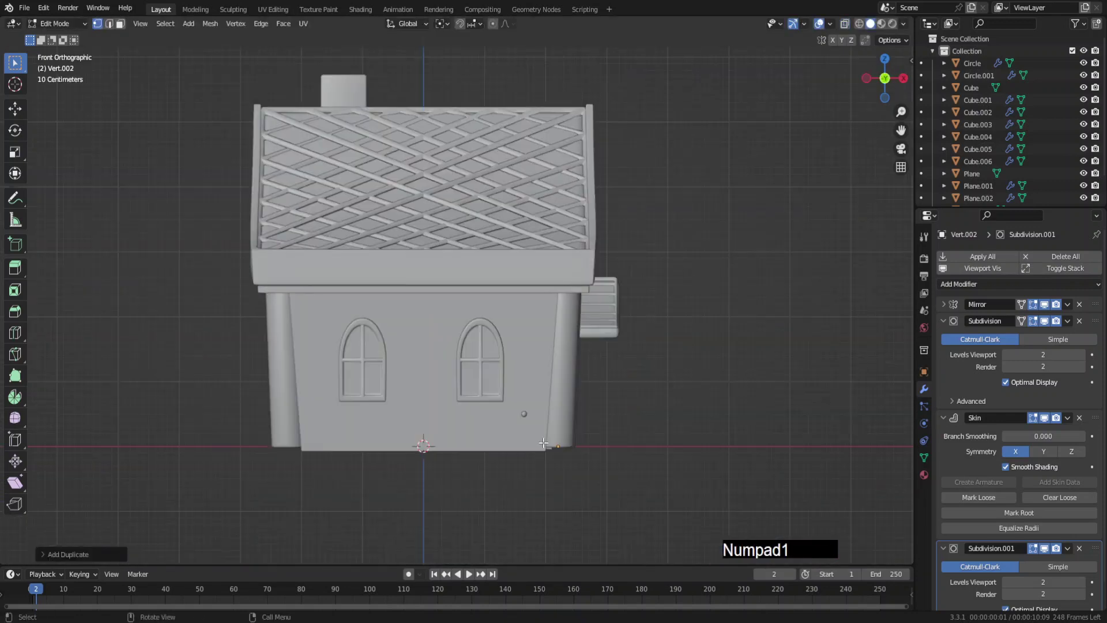
Duplicate beads along the trim, then rotate and move the copied zigzag just below the left window.
key("g")
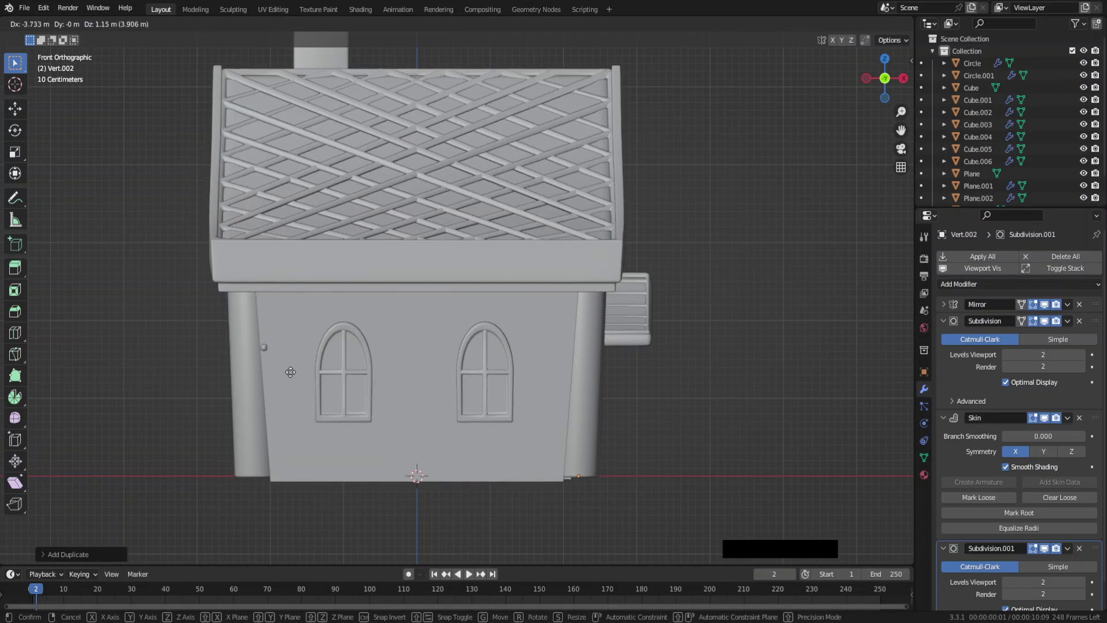
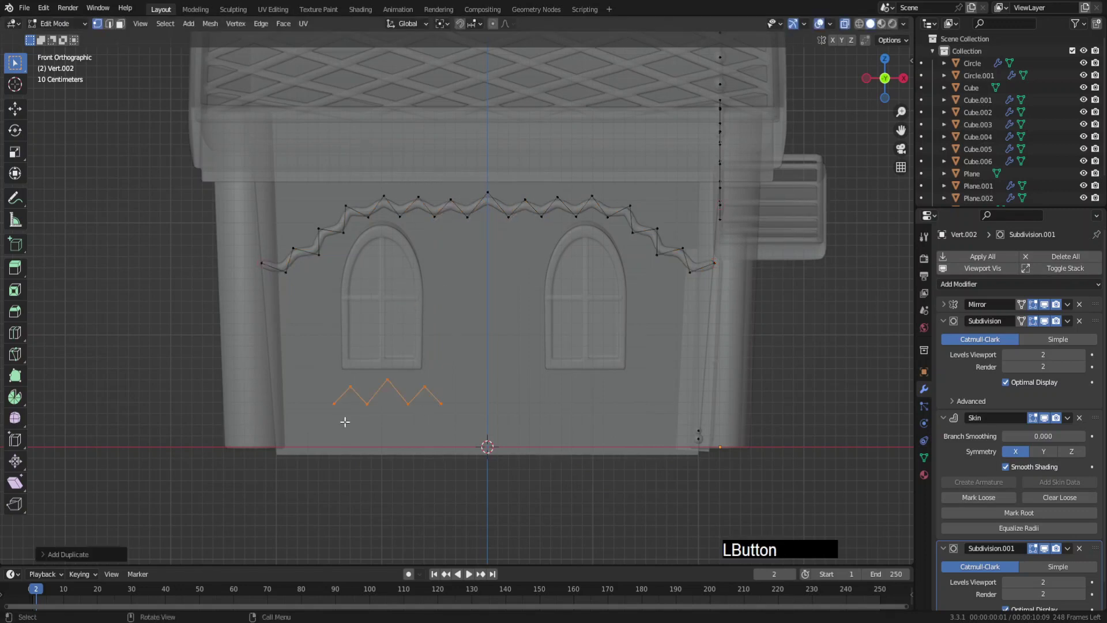
left_click(1015, 511)
key("r")
key("KP_1")
key("KP_8")
key("Return")
key("KP_Enter")
key("g")
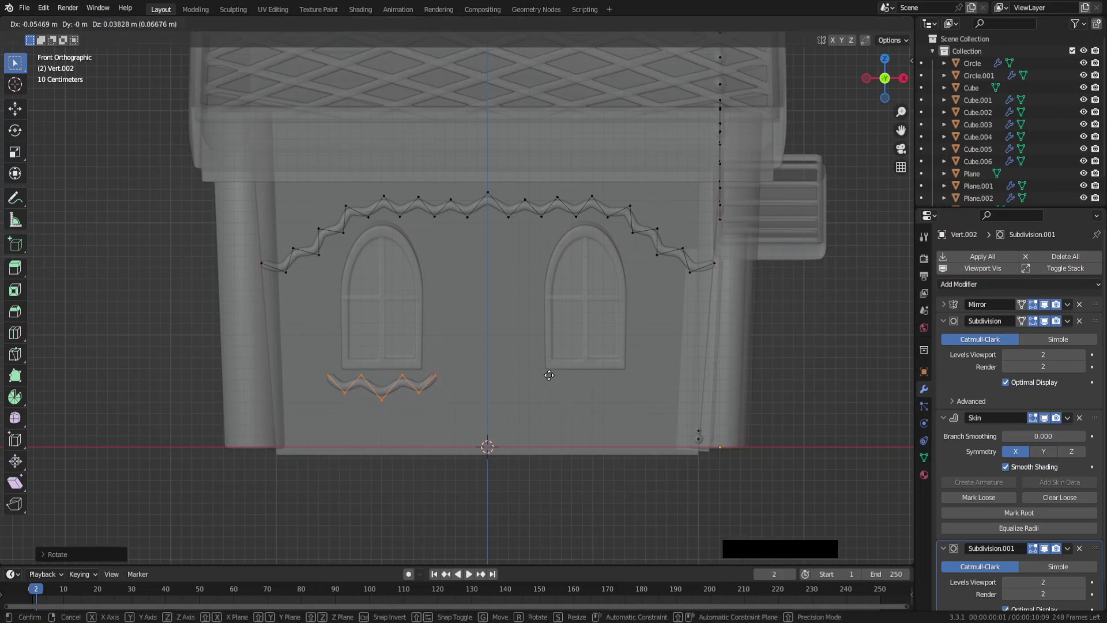
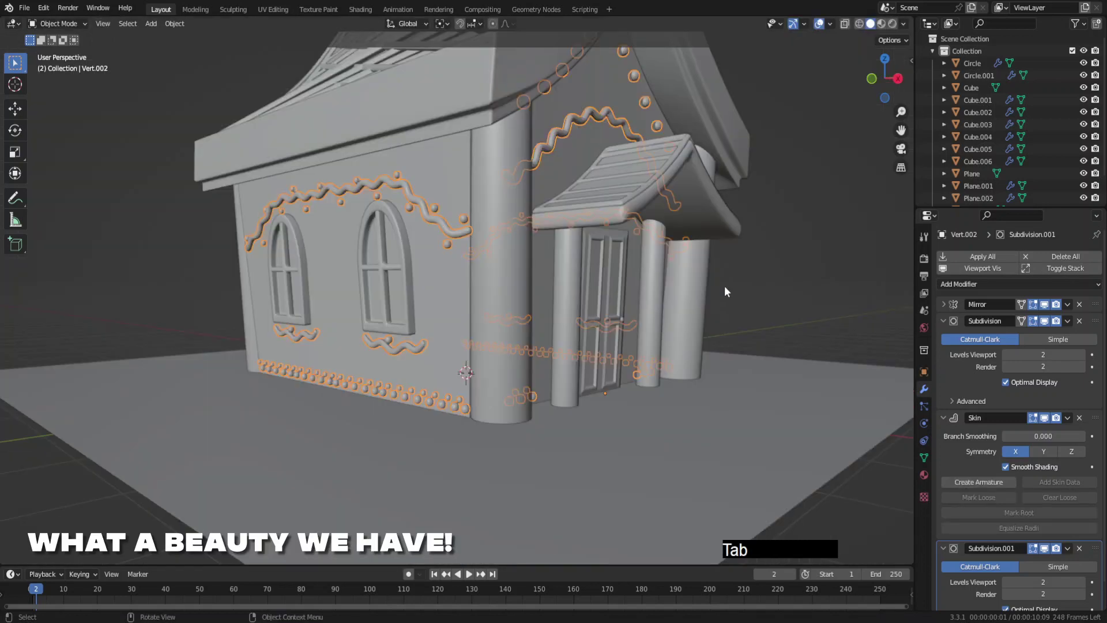
Finish the bead row along the side wall's base and orbit around the decorated house.
left_click(756, 282)
middle_click(568, 345)
middle_click(519, 370)
middle_click(545, 335)
key("F6")
key("shift+a")
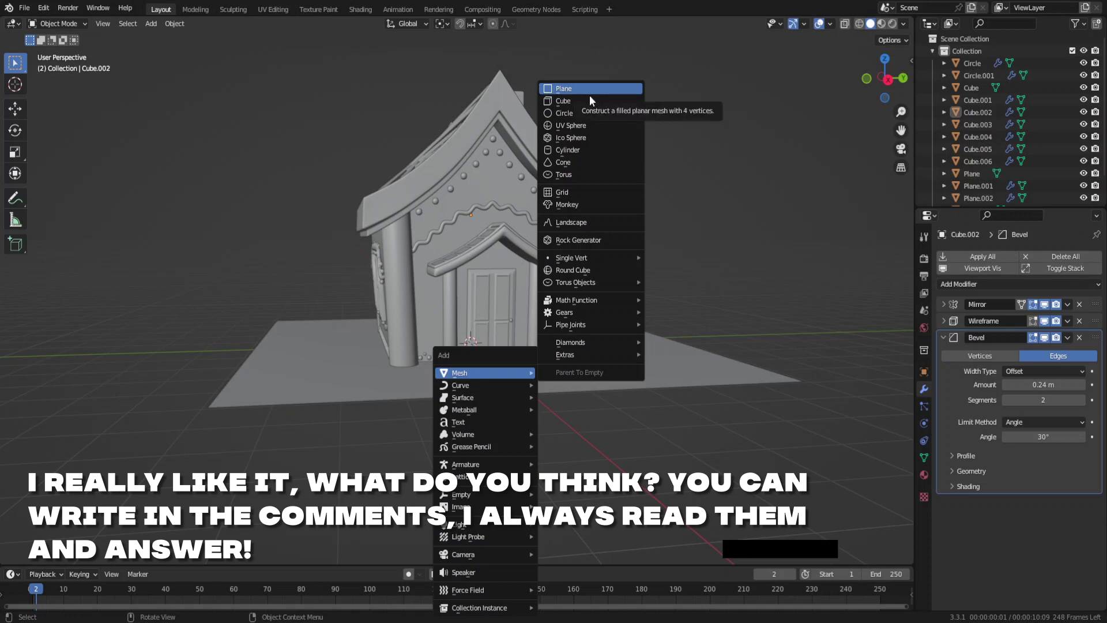
Add a cube, flatten it along Z and stretch it into a stepping-stone slab.
left_click(593, 105)
middle_click(488, 405)
key("s")
key("z")
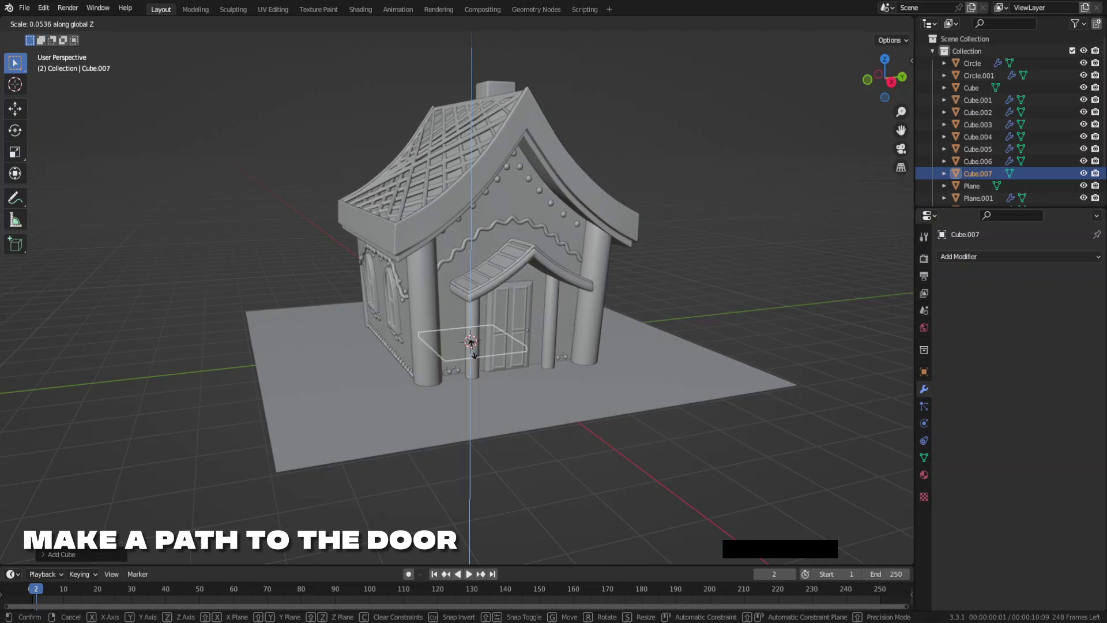
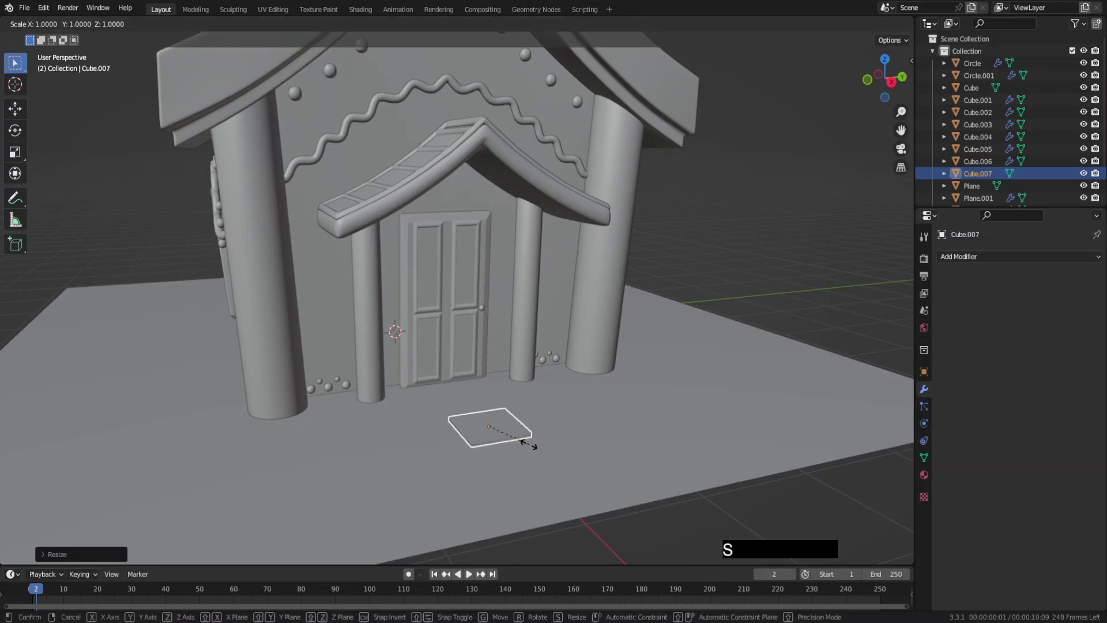
key("x")
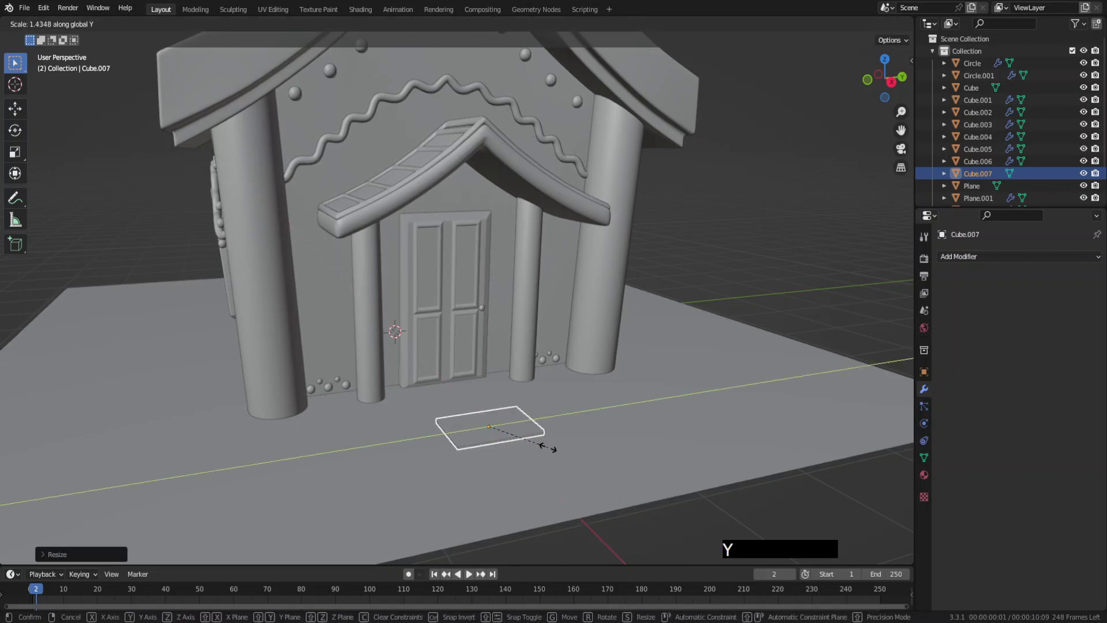
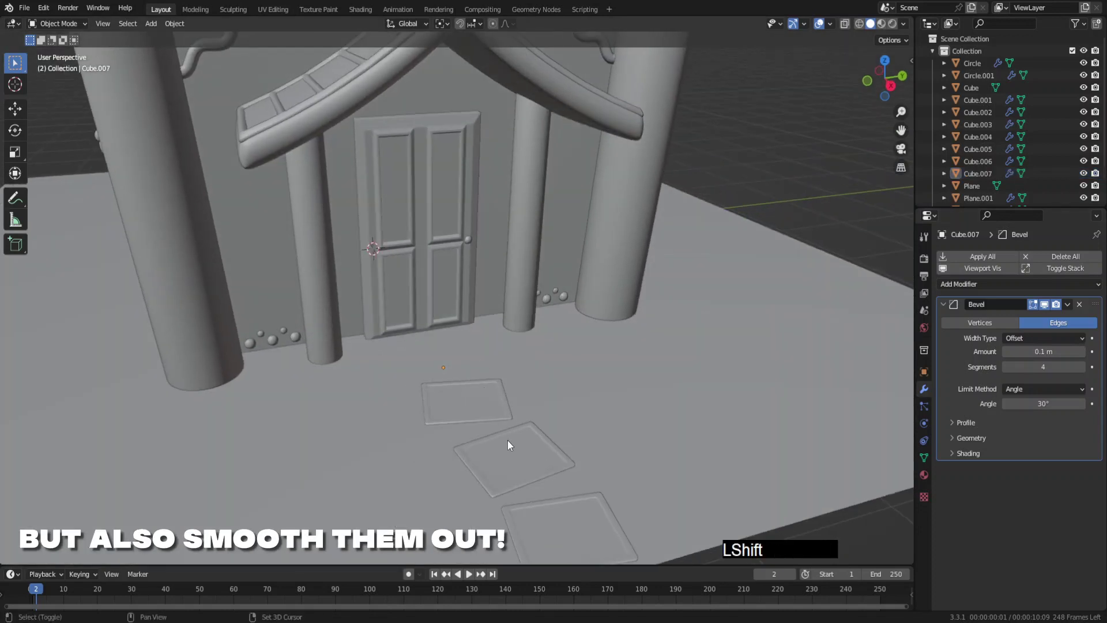
Round the three slabs with a 0.1 m four-segment Bevel and inset their tops into rimmed panels.
middle_click(523, 435)
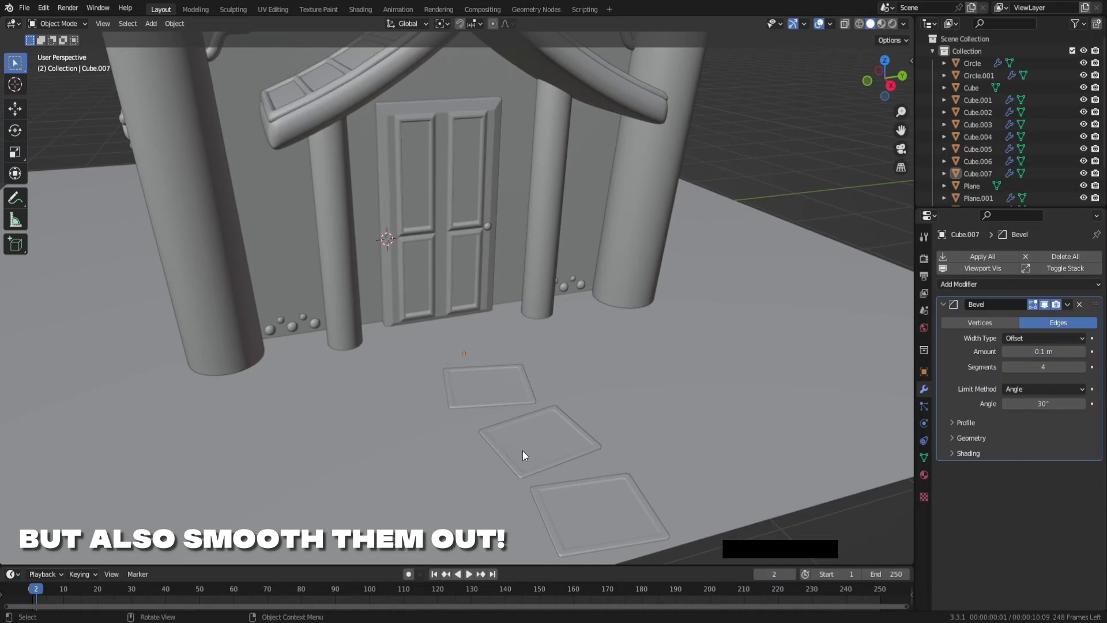
middle_click(608, 472)
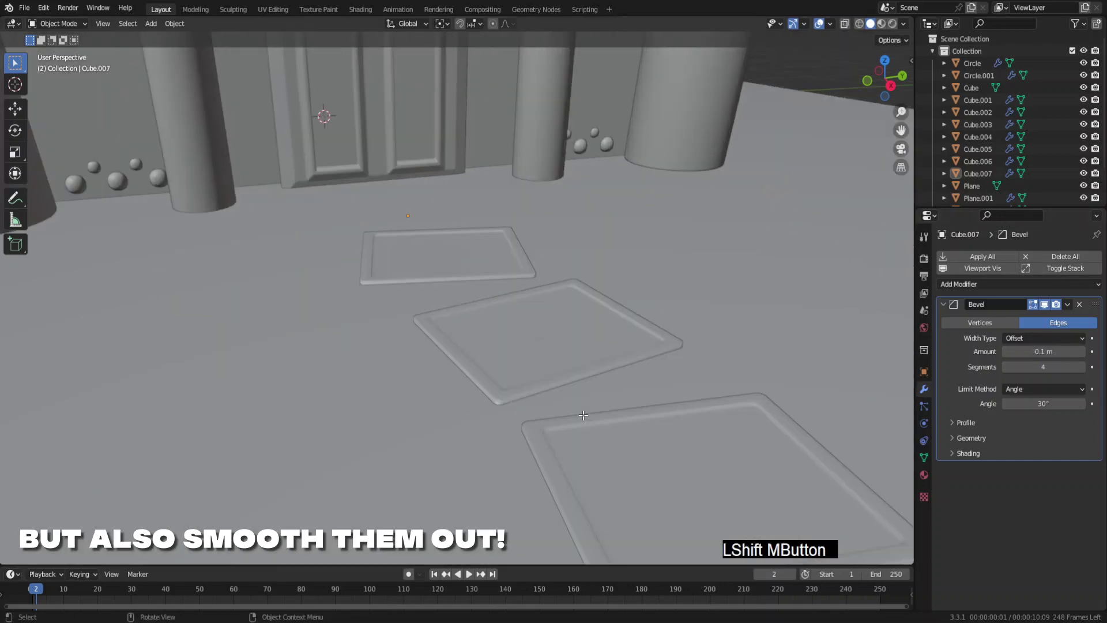
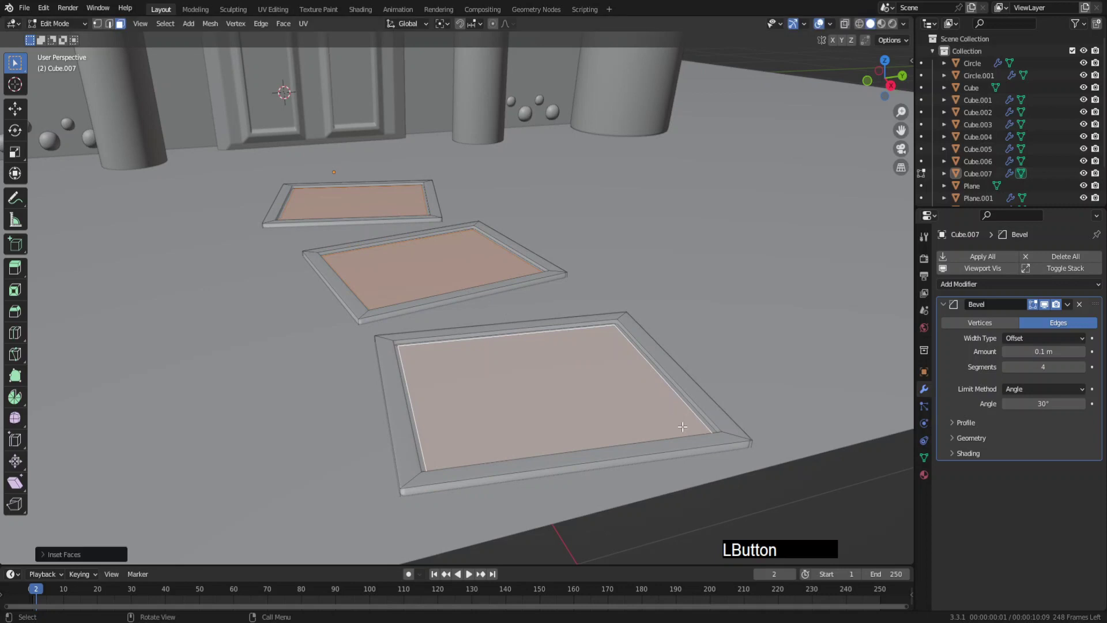
key("e")
left_click(690, 427)
key("Tab")
middle_click(387, 300)
left_click(457, 372)
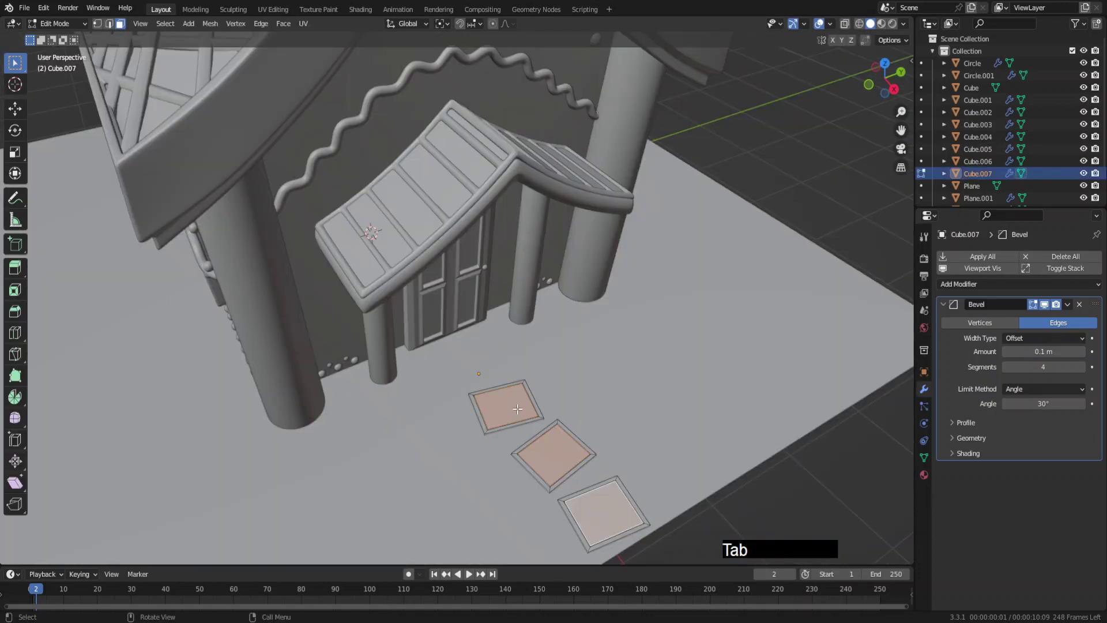
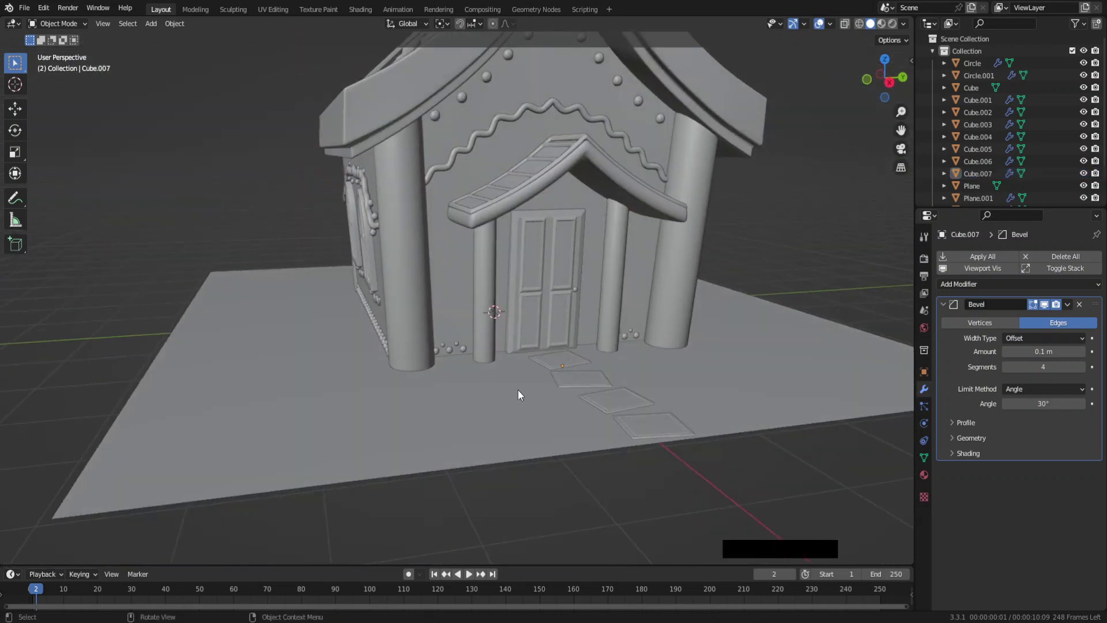
Select the ground plane under the house and shrink it front to back into a base slab.
middle_click(509, 388)
key("F6")
left_click(412, 424)
key("s")
right_click(390, 518)
key("s")
key("y")
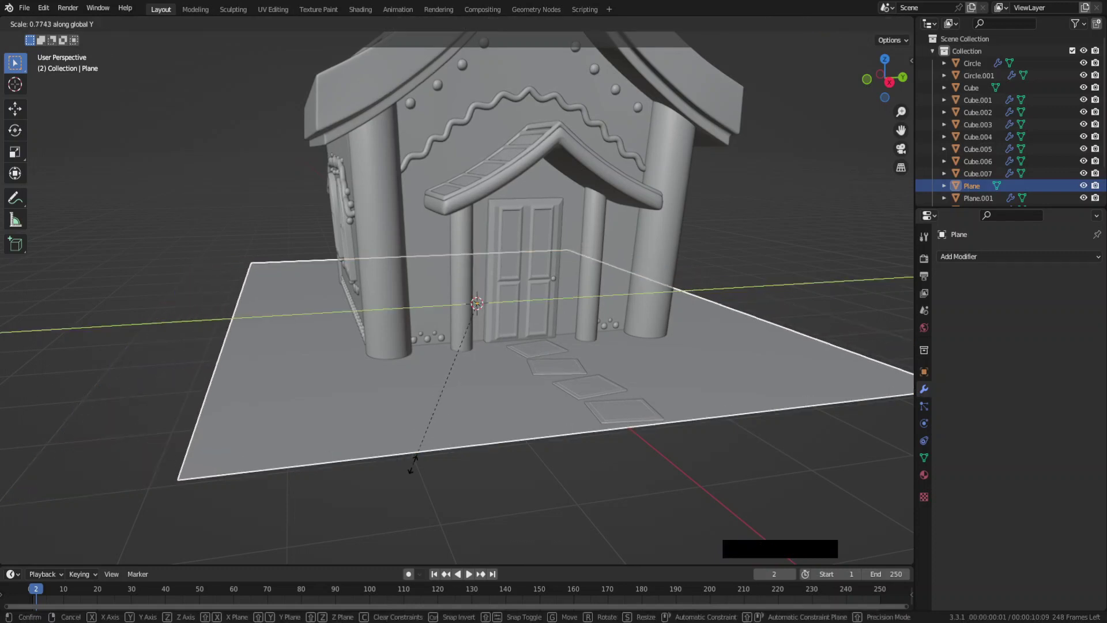
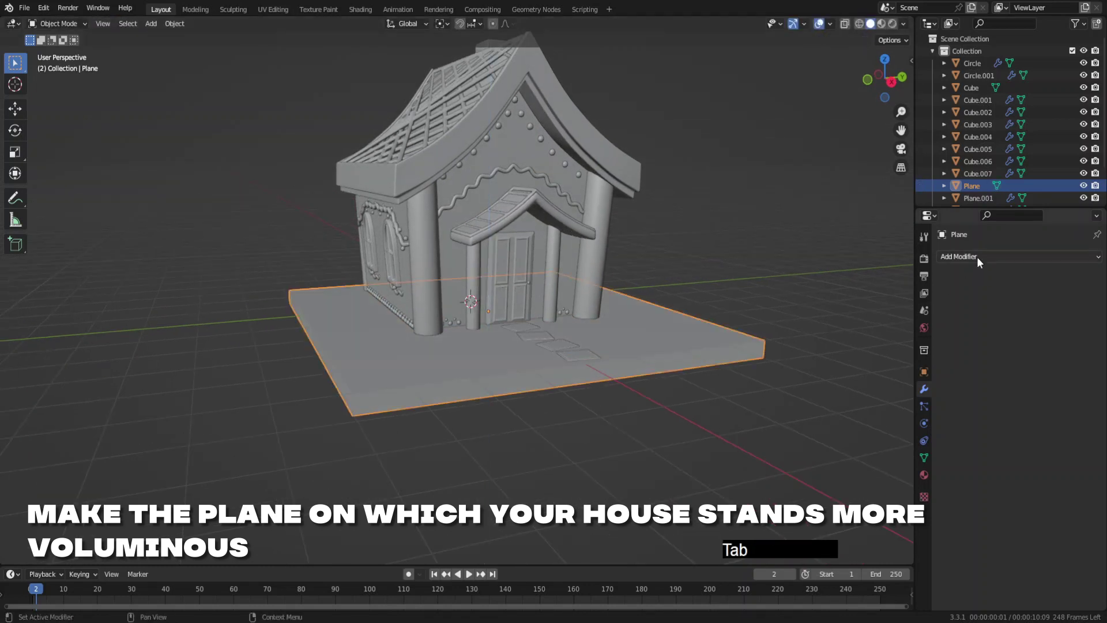
Give the slab a subtler 0.025 m, three-segment bevel and add a Subdivision modifier.
left_click(982, 261)
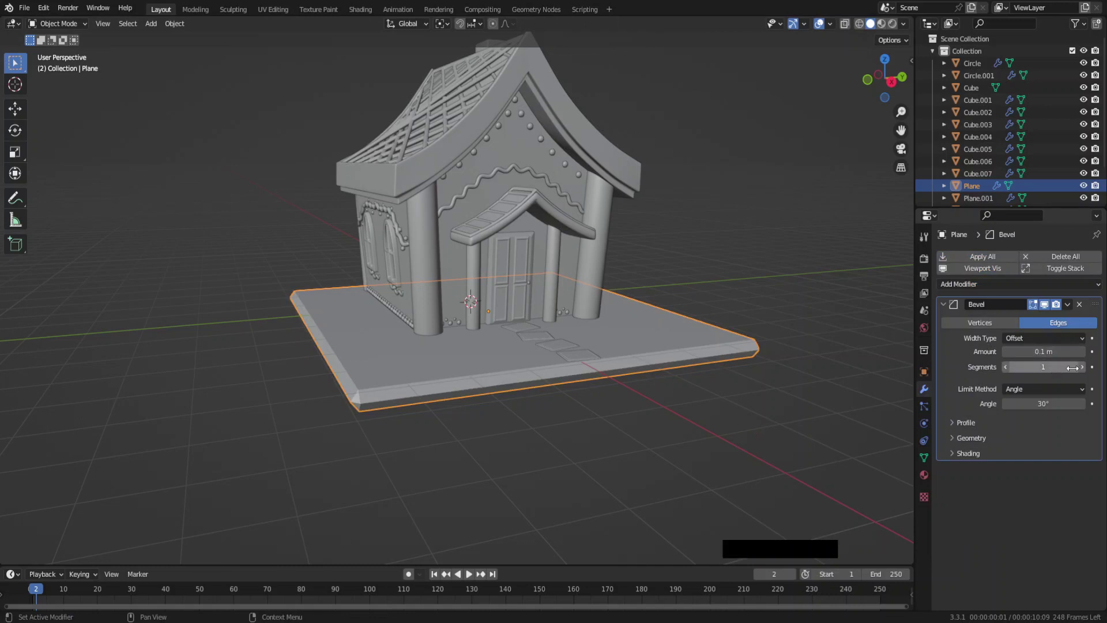
left_click(1084, 371)
right_click(649, 370)
left_click(648, 355)
left_click(982, 283)
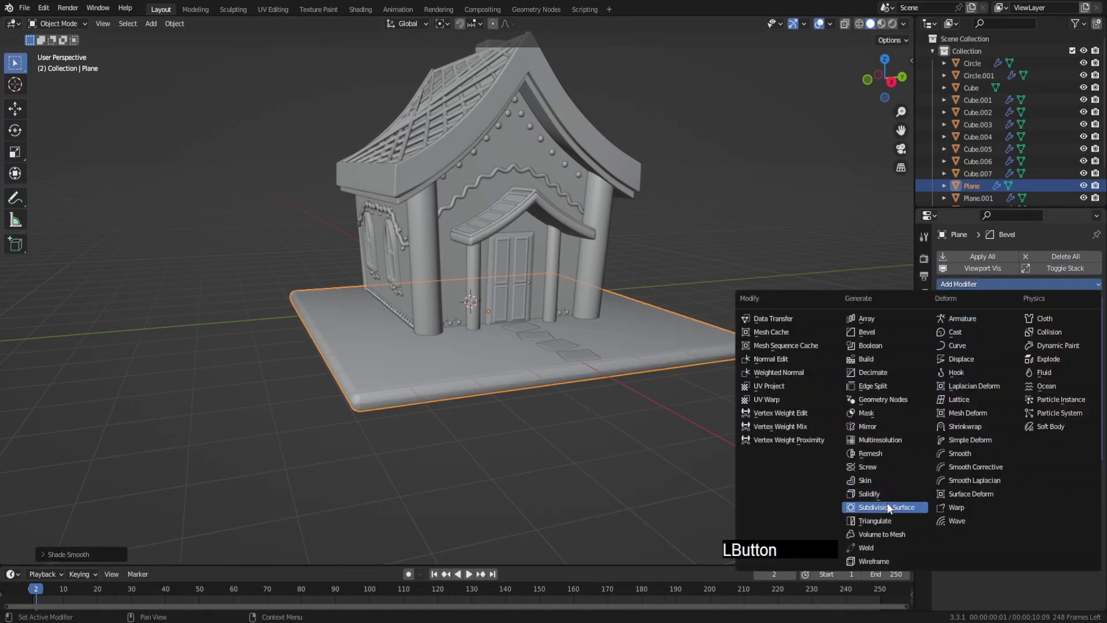
left_click(1084, 507)
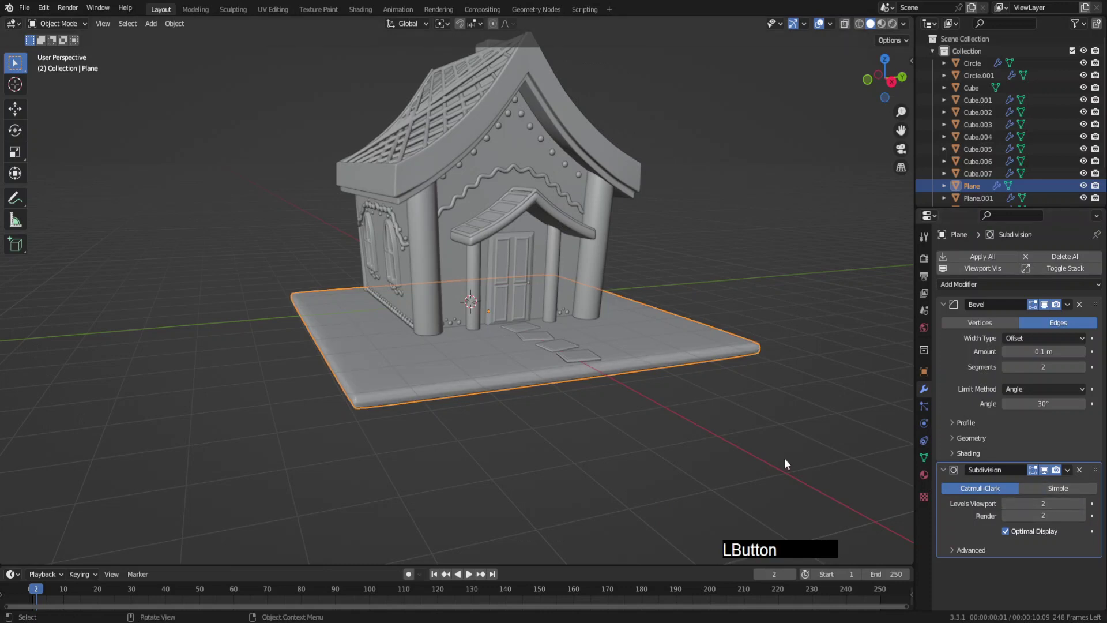
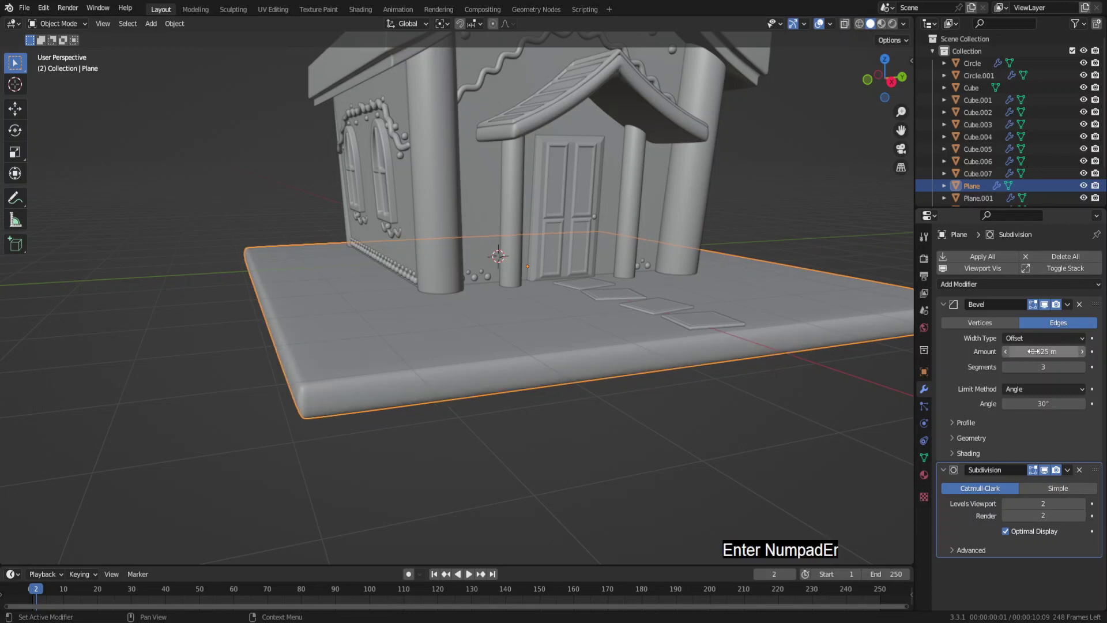
Select everything and raise the whole house and base straight up along Z.
key("a")
key("g")
key("z")
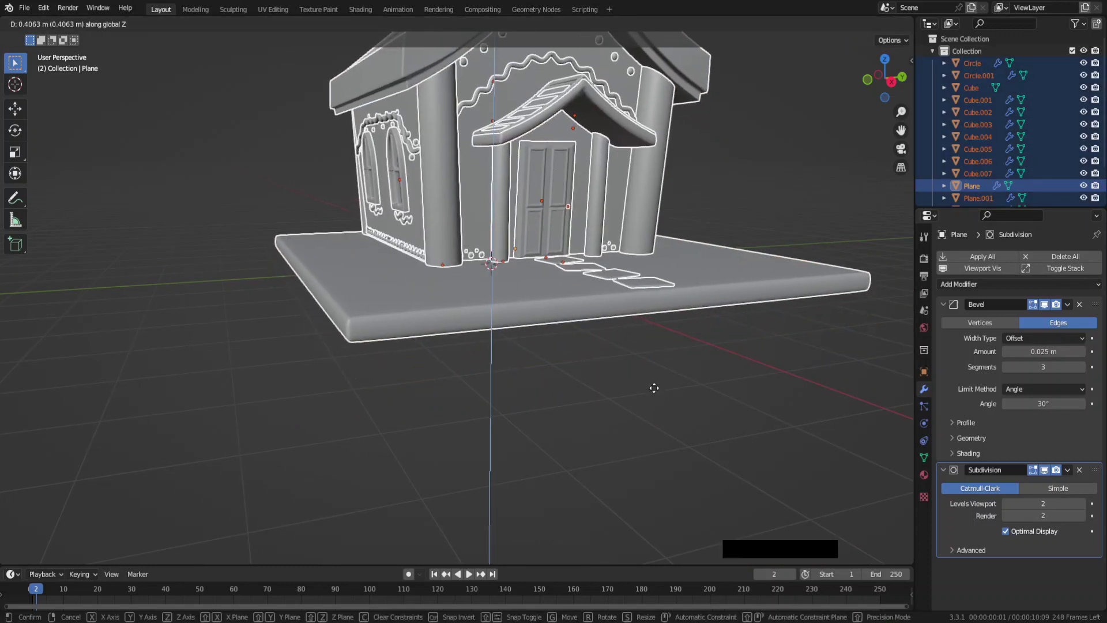
left_click(656, 392)
middle_click(565, 321)
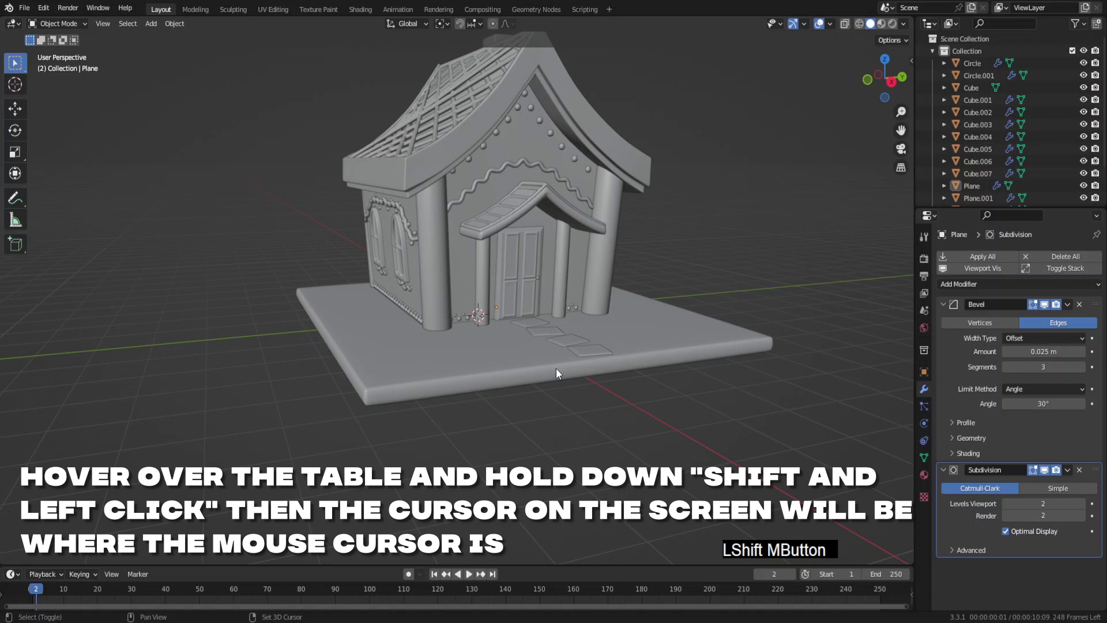
Place the 3D cursor on the base near the door and add a beveled cube as a gift box.
right_click(443, 390)
key("shift+a")
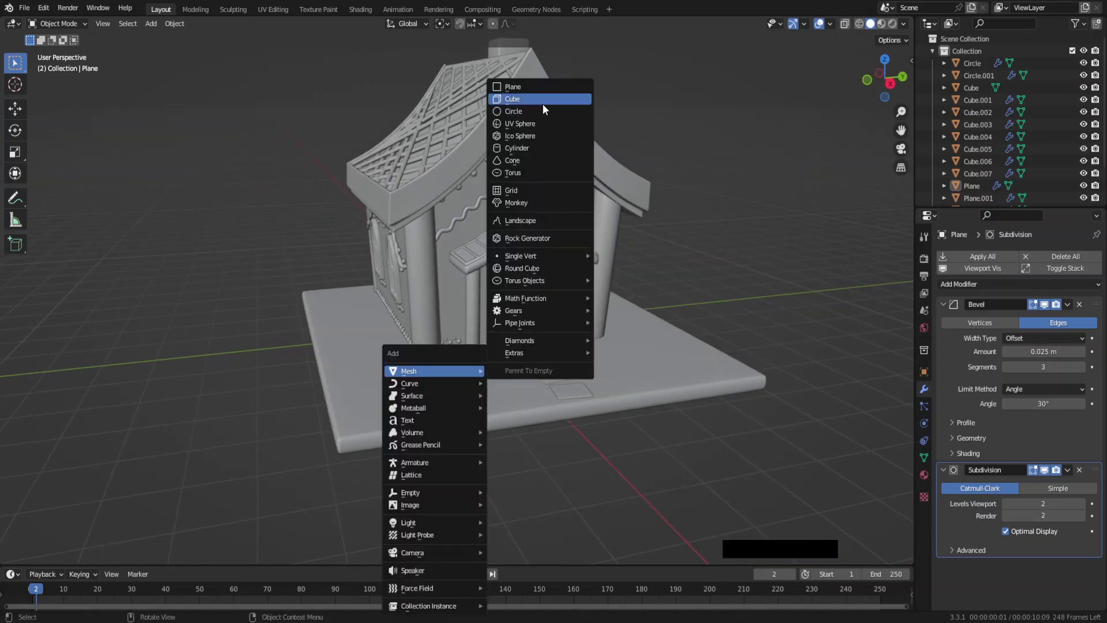
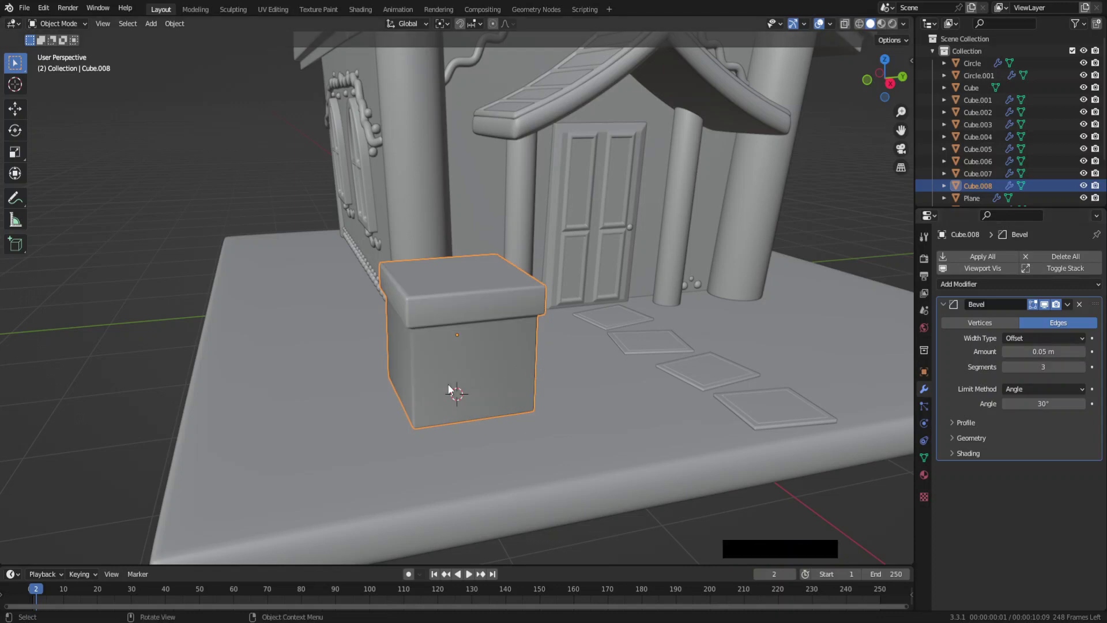
key("shift+a")
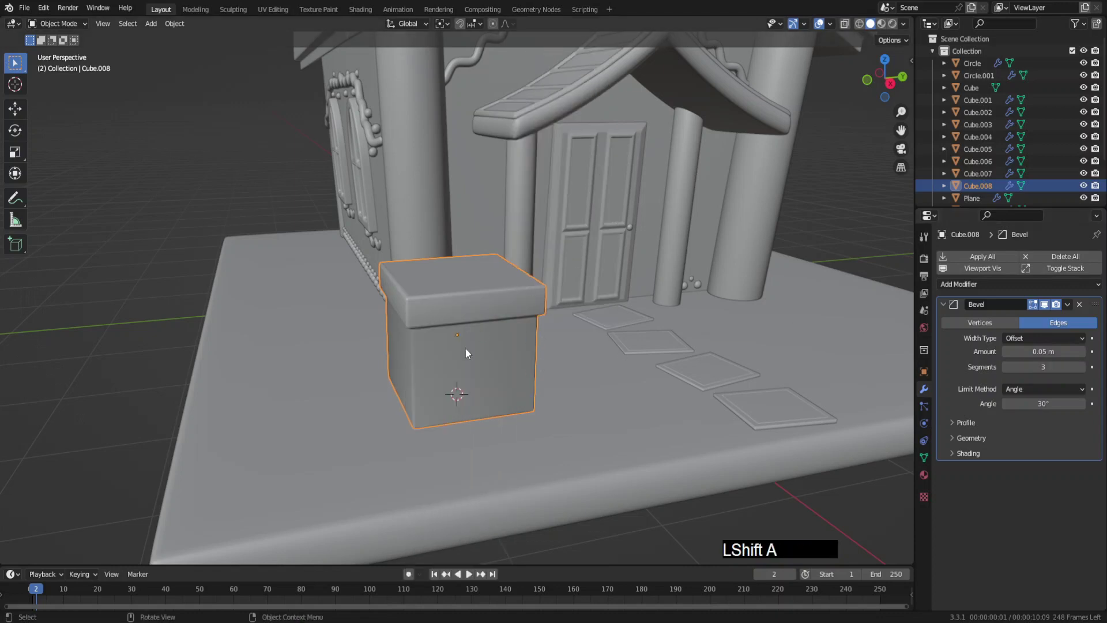
Duplicate the ribbon-cross faces off the box and separate them as their own object beveled 0.02 m, 4 segments.
key("shift+a")
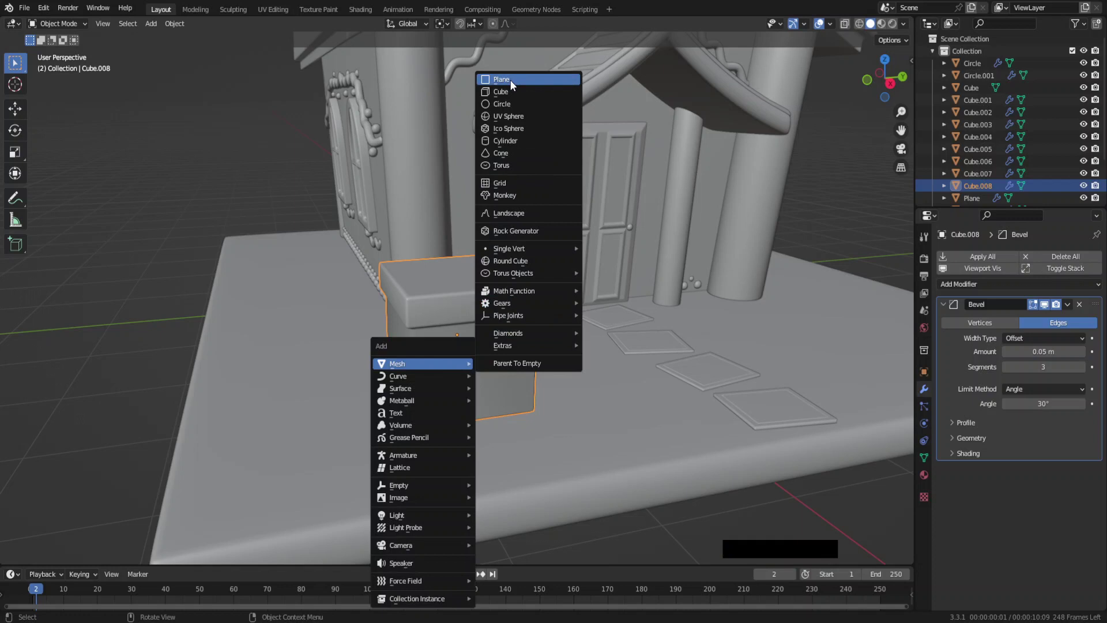
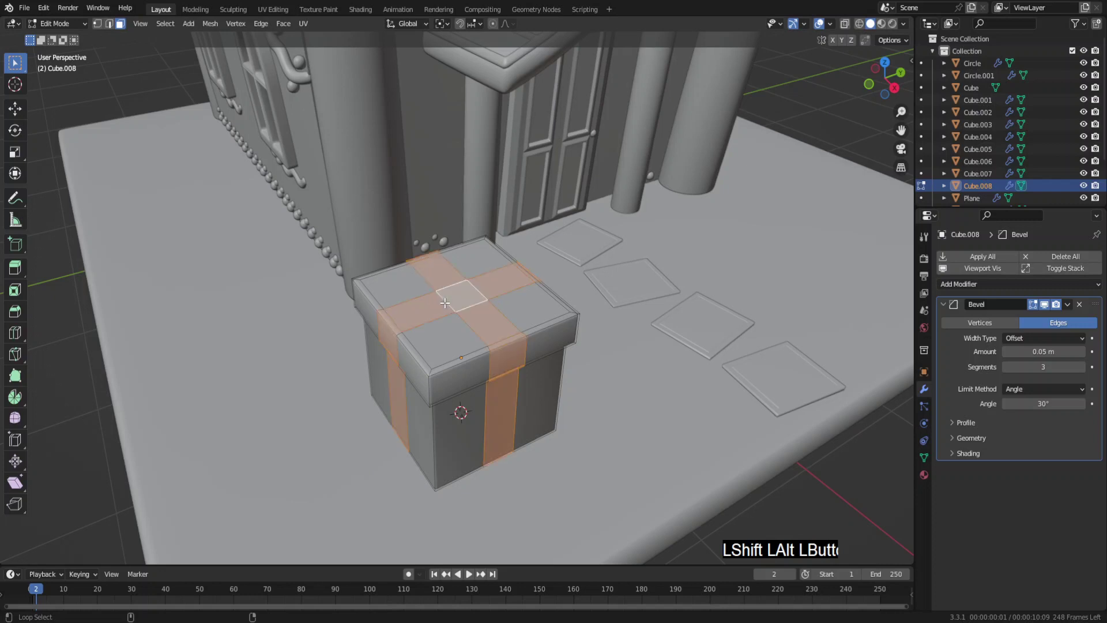
key("shift+d")
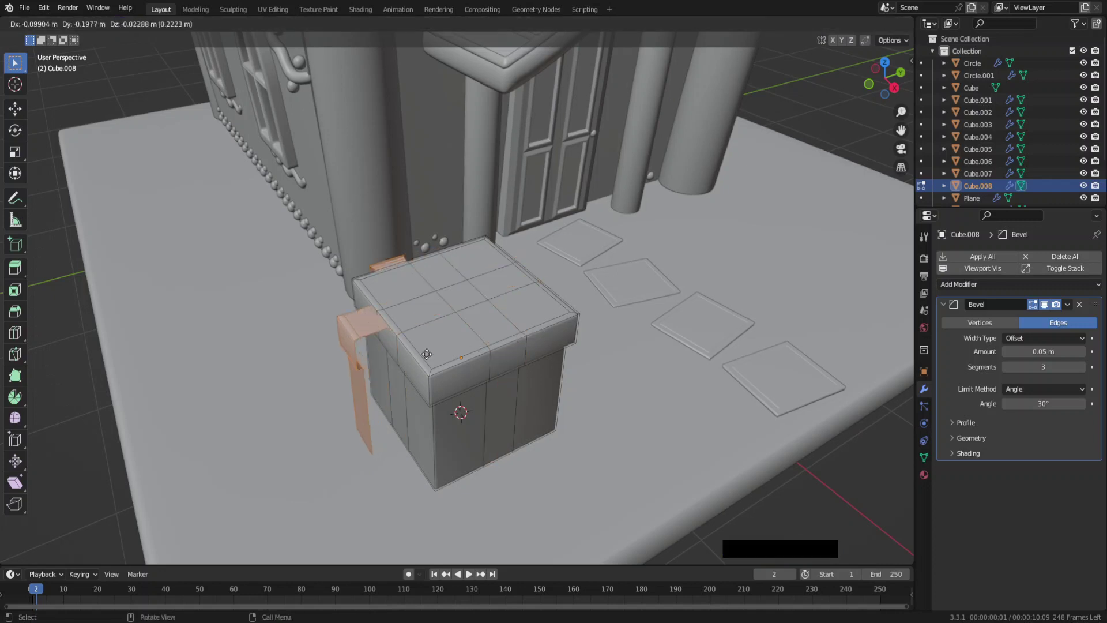
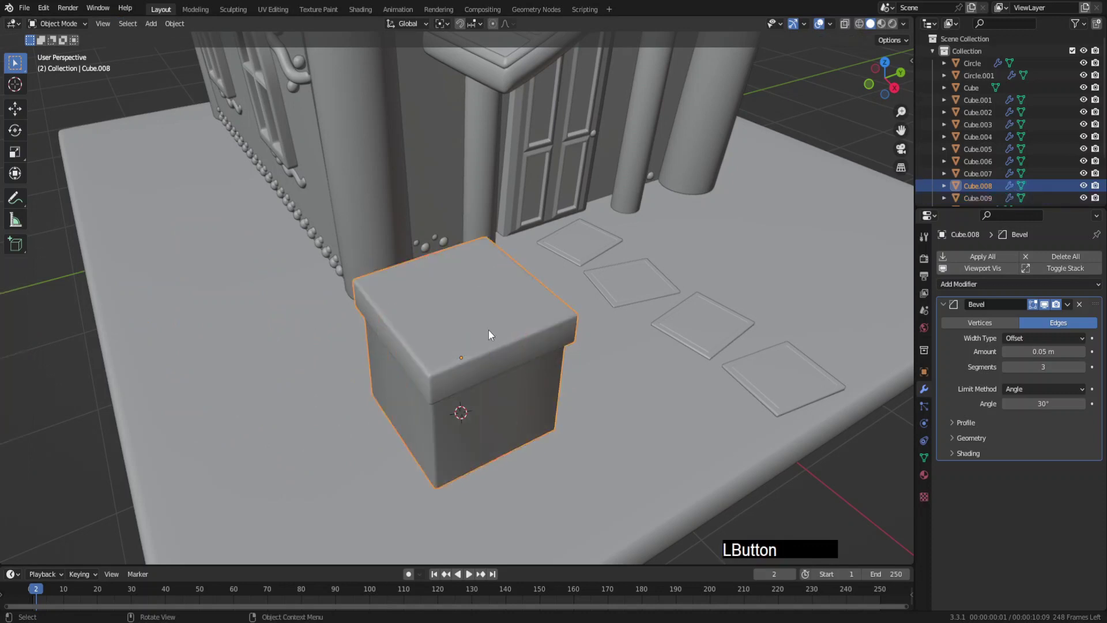
key("Tab")
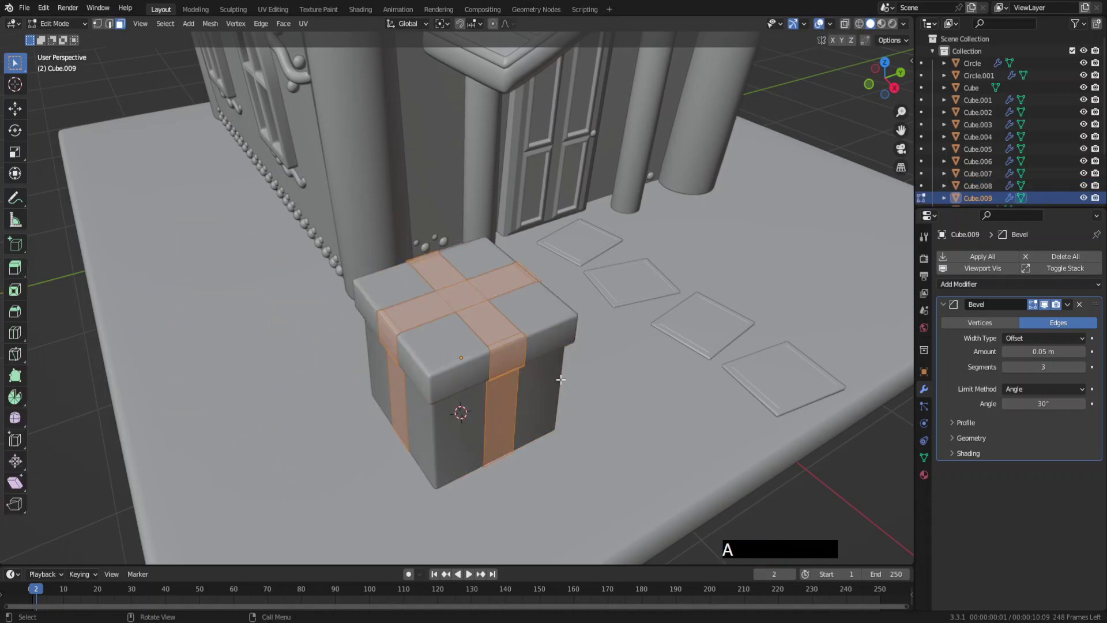
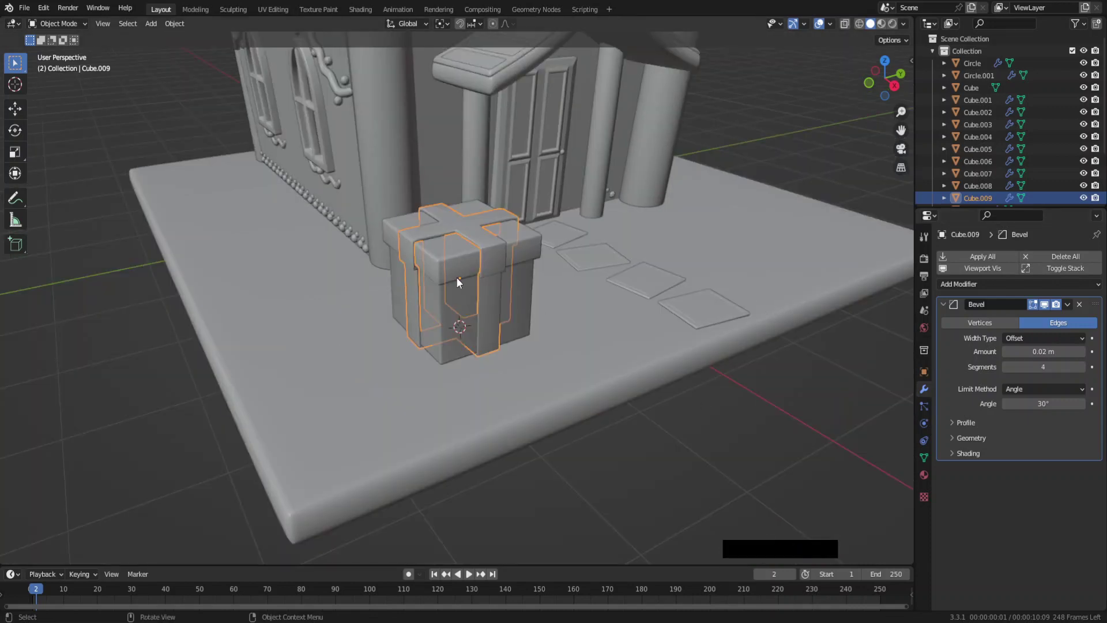
Add a circle shaped into a ribbon loop with a one-segment bevel, Subdivision and Mirror, plus a UV sphere knot.
key("shift+a")
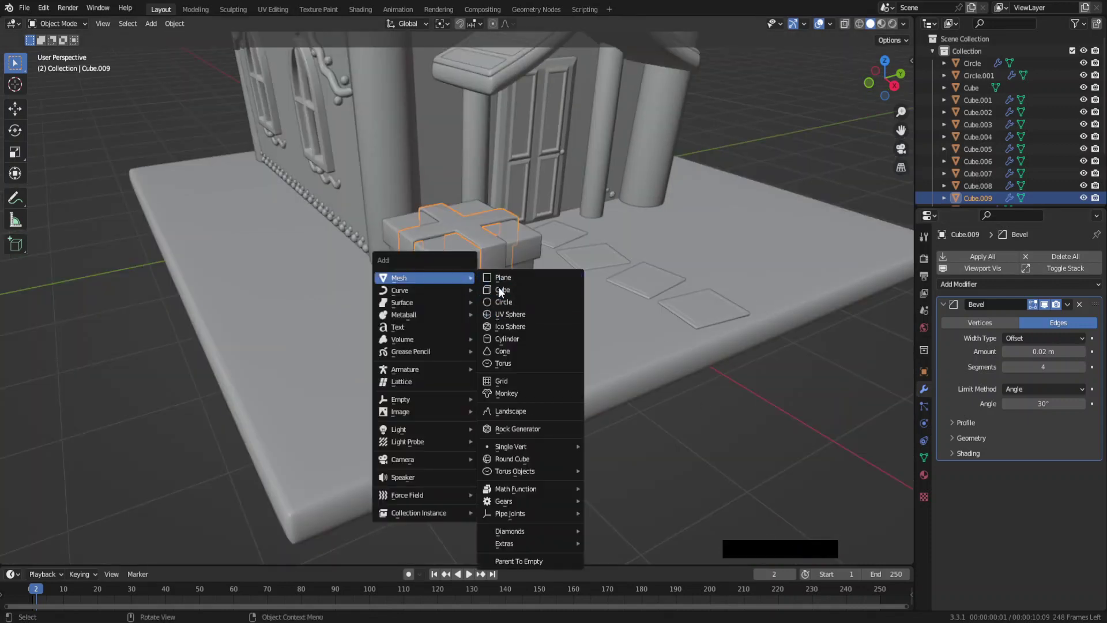
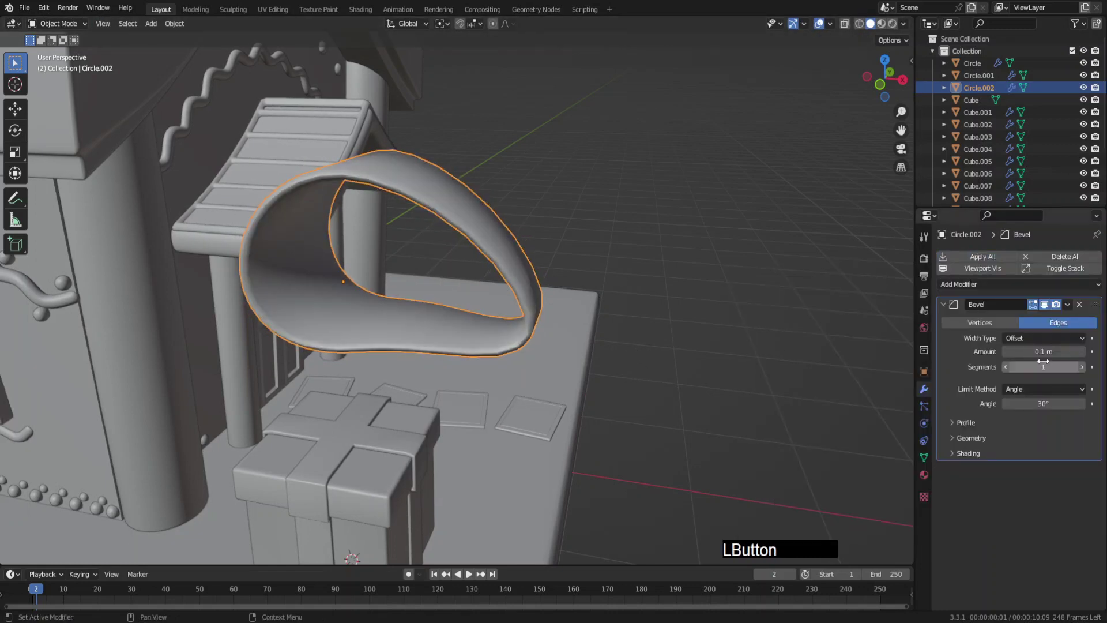
left_click(981, 294)
left_click(921, 508)
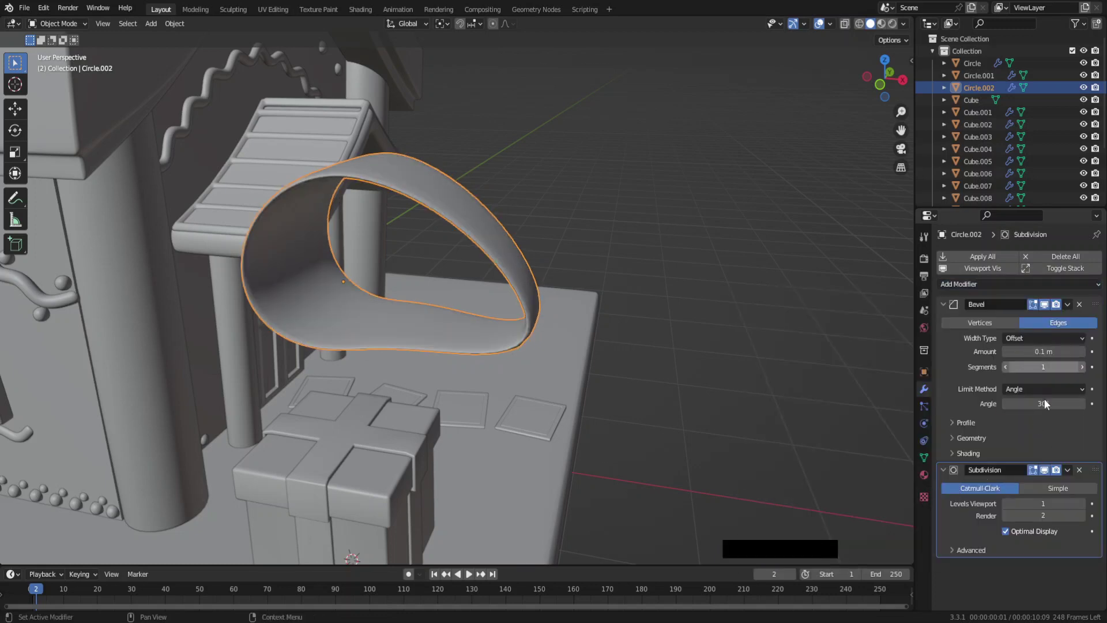
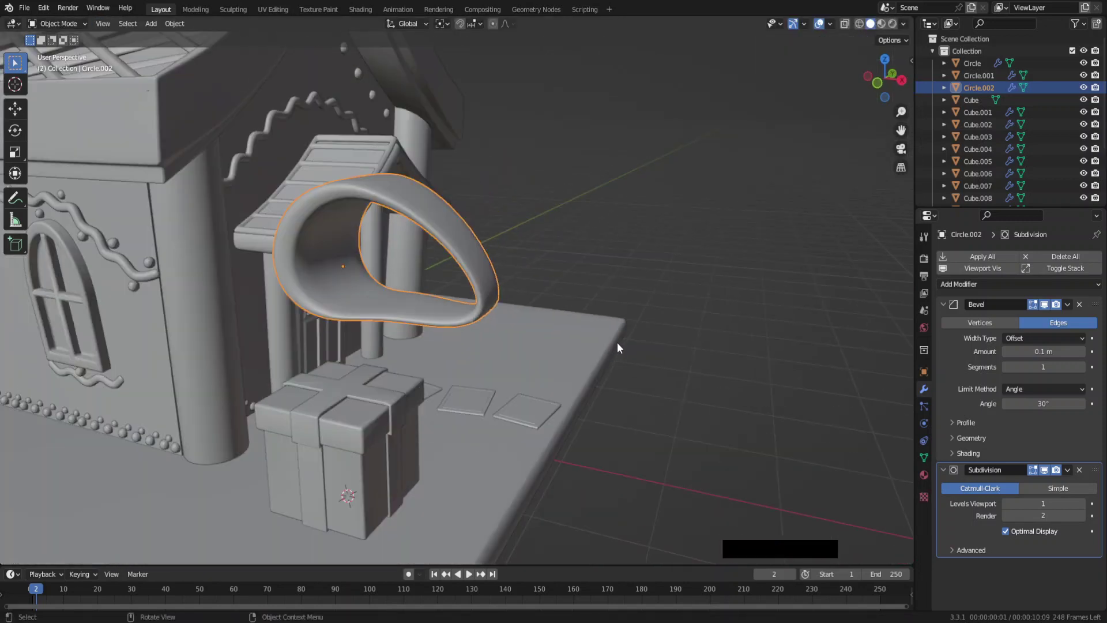
left_click(962, 291)
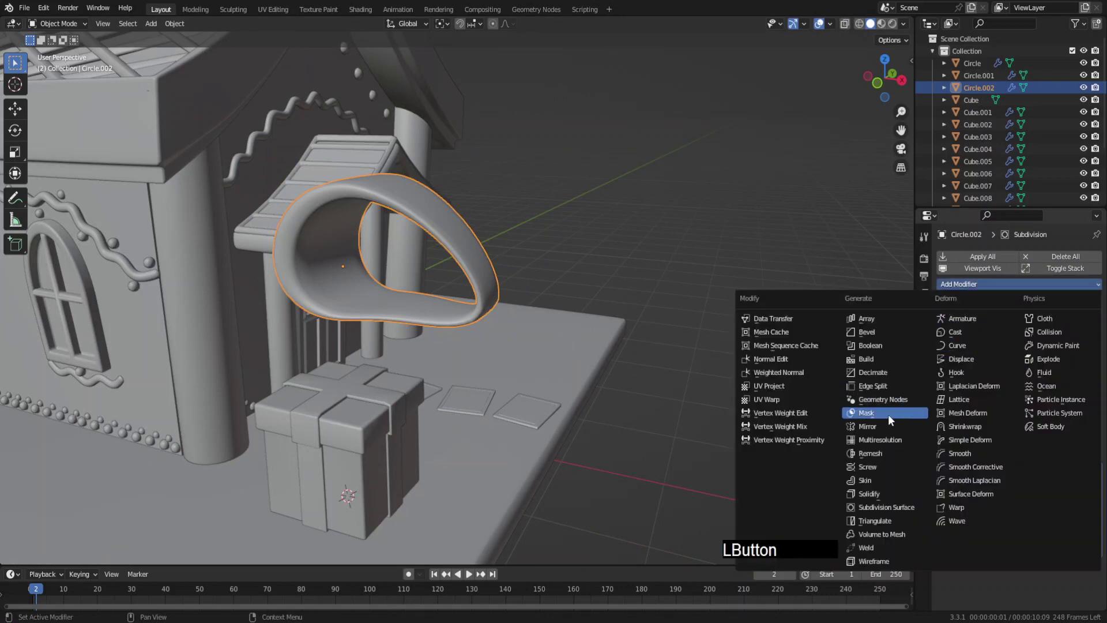
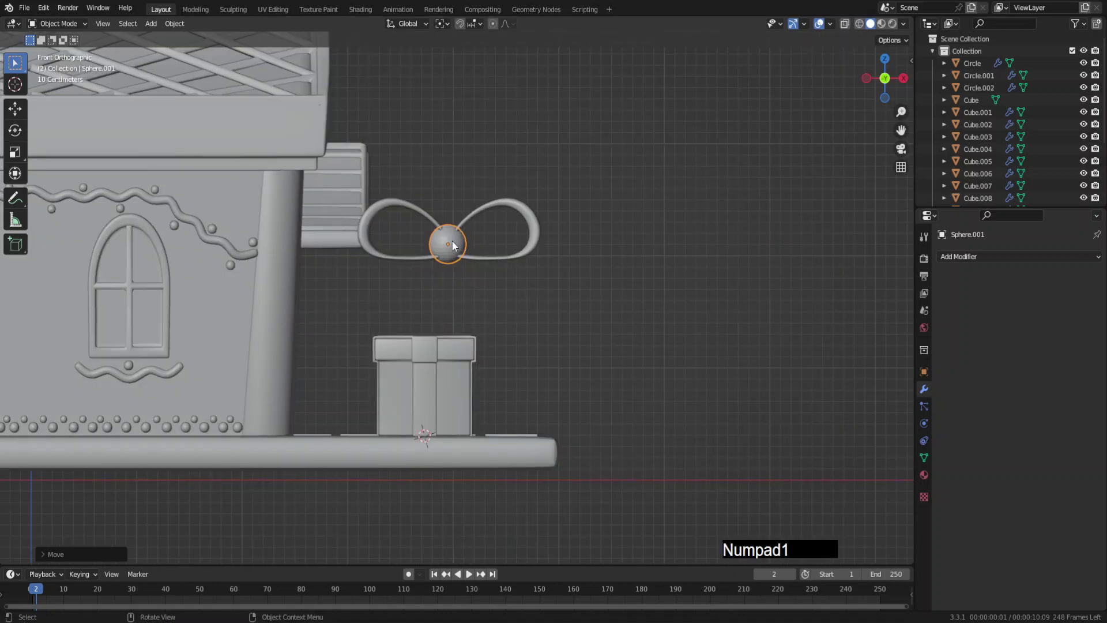
Select the bow loop with its sphere knot and scale them down together.
middle_click(554, 298)
key("s")
left_click(557, 319)
right_click(367, 226)
left_click(366, 226)
left_click(482, 279)
key("s")
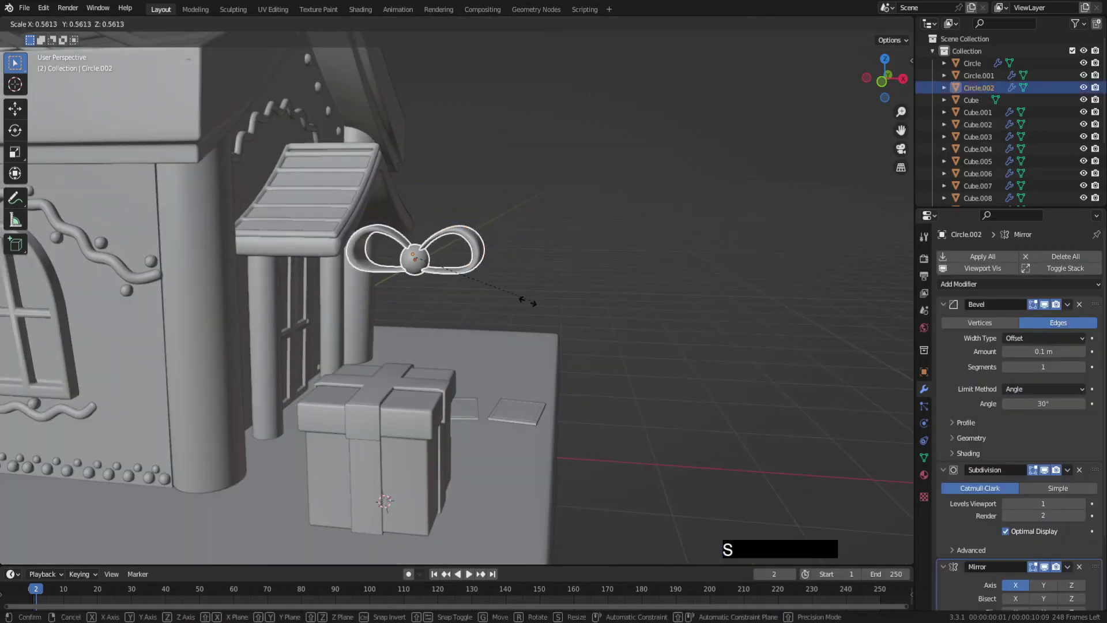
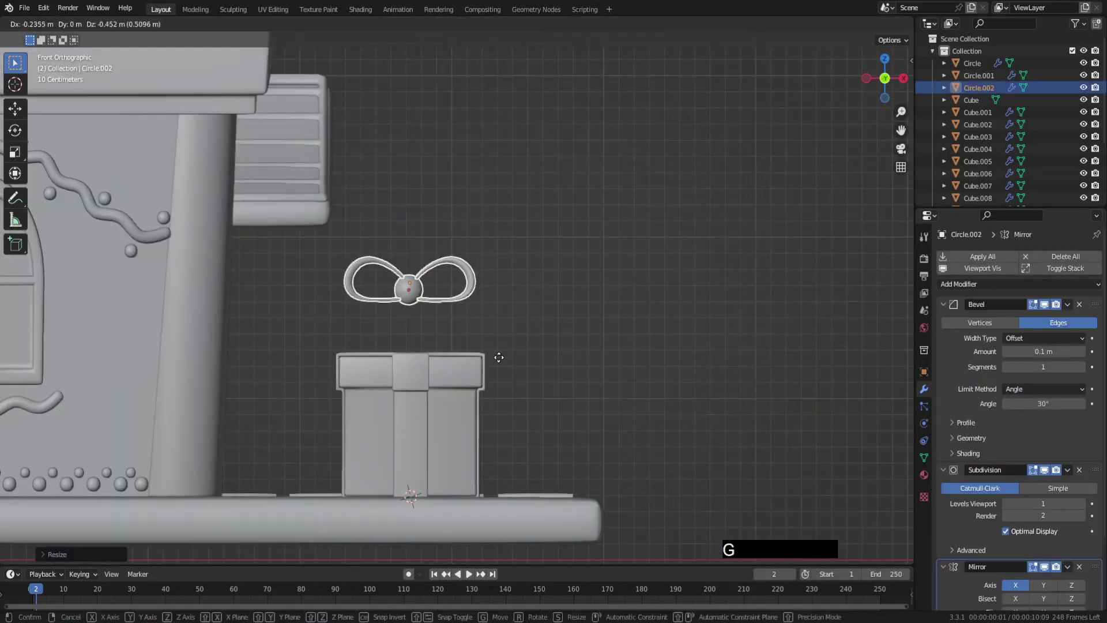
left_click(505, 408)
From top view, slide the bow along Y to rest on the gift box lid.
middle_click(497, 369)
key("KP_7")
middle_click(511, 333)
key("g")
key("y")
left_click(508, 362)
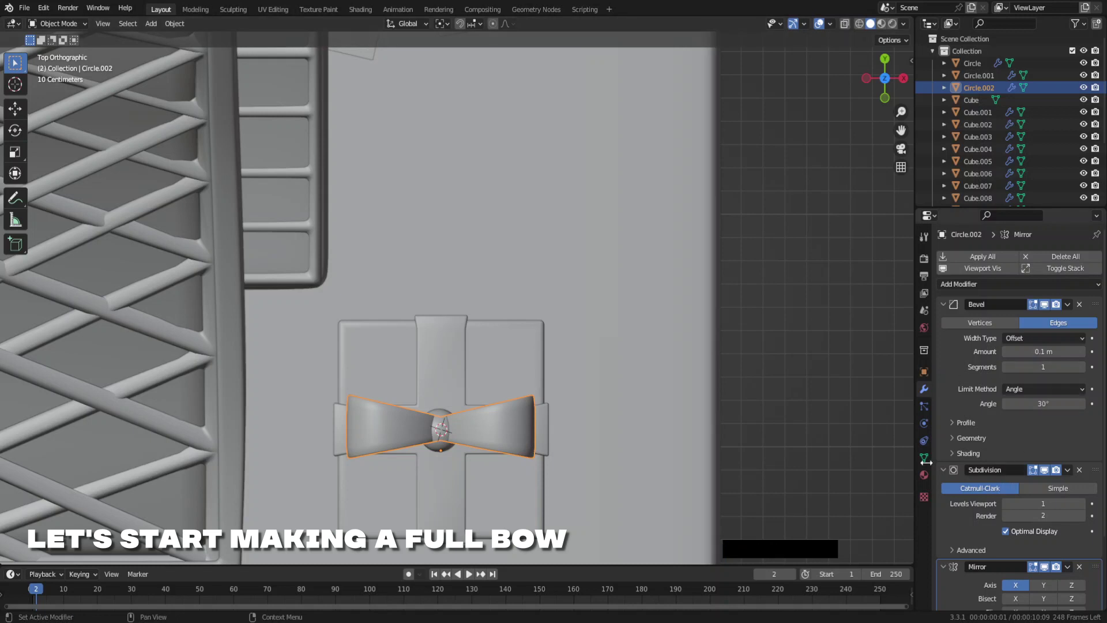
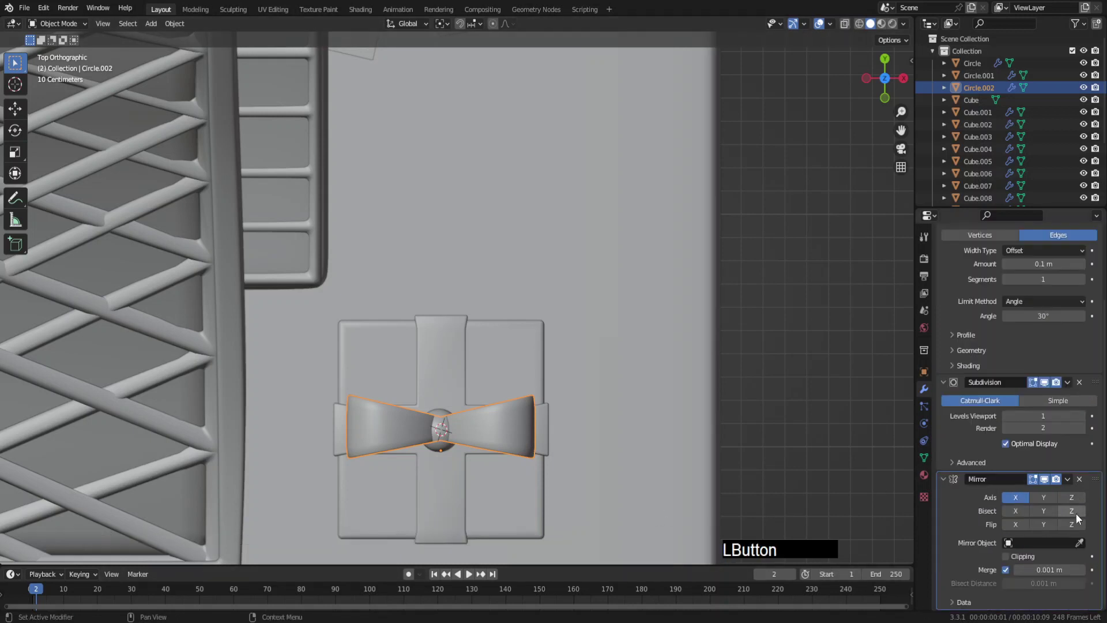
Move the Mirror modifier to the top of the bow's stack and apply it permanently.
left_click(1096, 487)
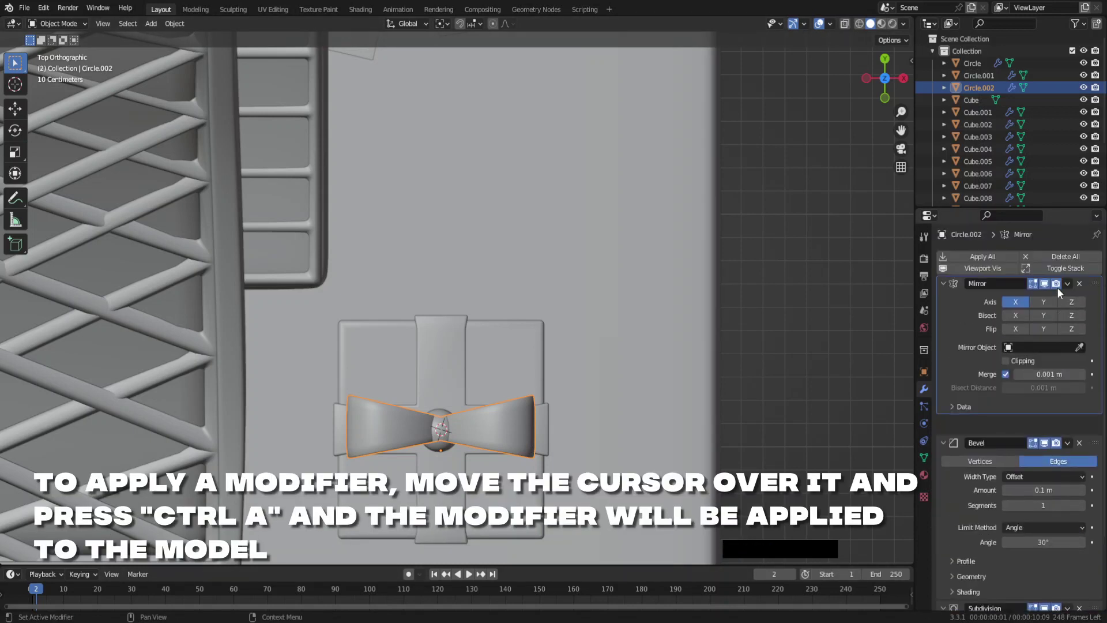
key("ctrl+a")
key("Tab")
In Edit Mode duplicate the bow's loops and rotate the copy 90° to form four loops.
key("a")
key("shift+d")
key("r")
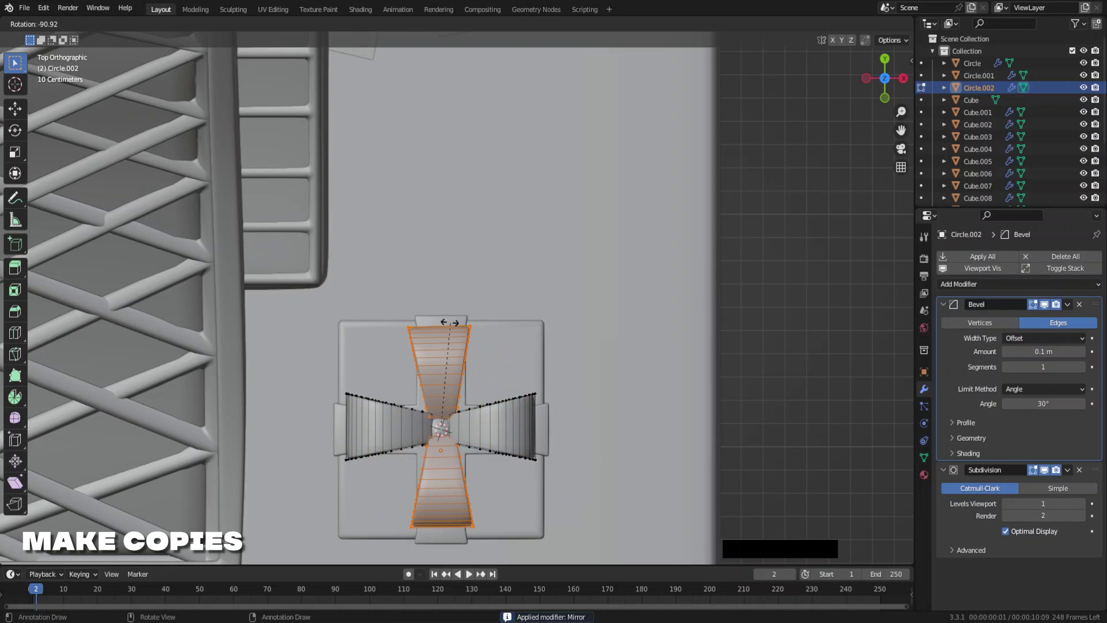
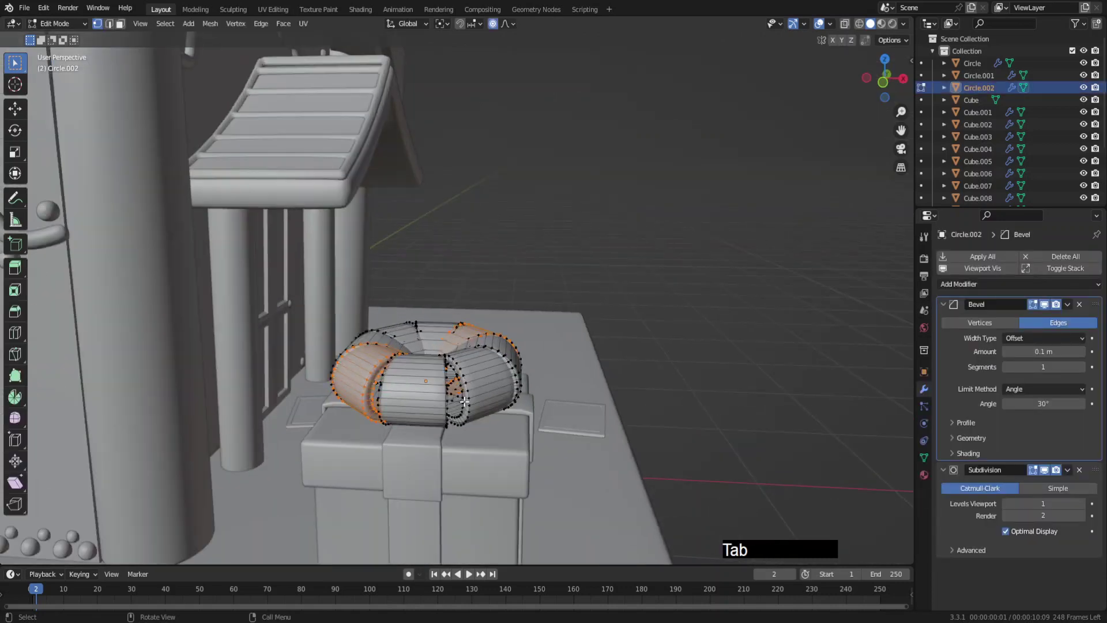
Set the pivot point to the 3D cursor and scale all the bow loops around it.
key("a")
left_click(446, 29)
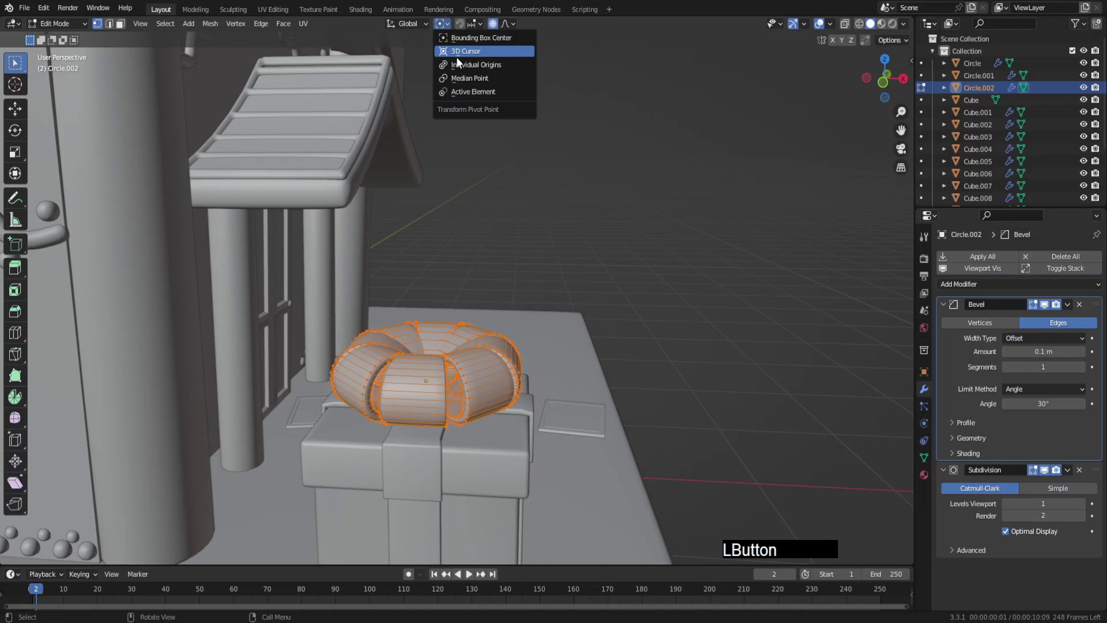
key("s")
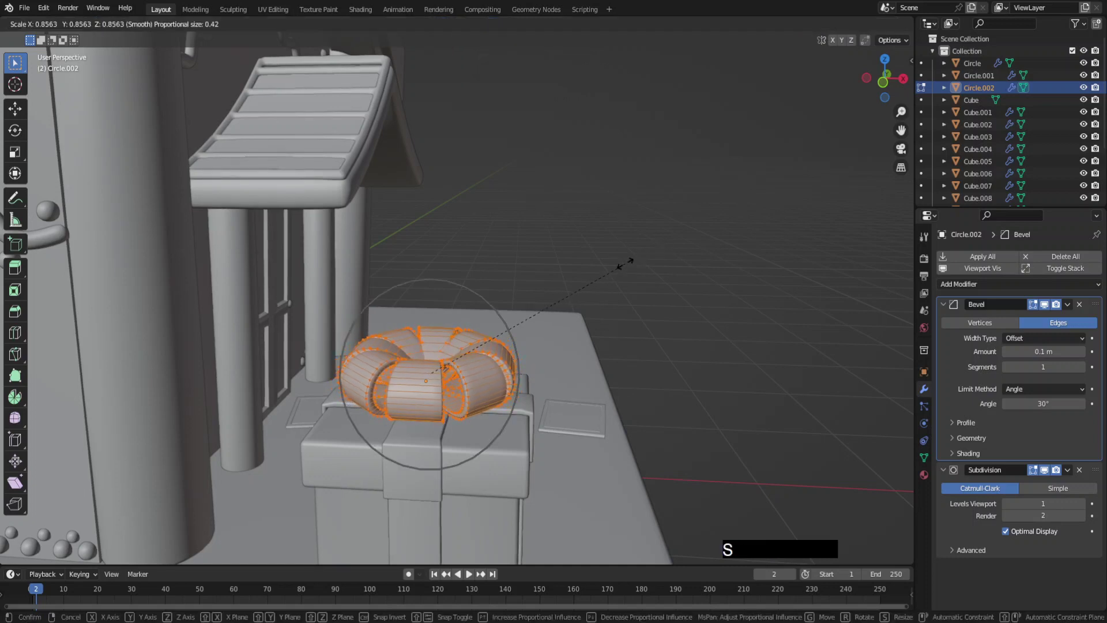
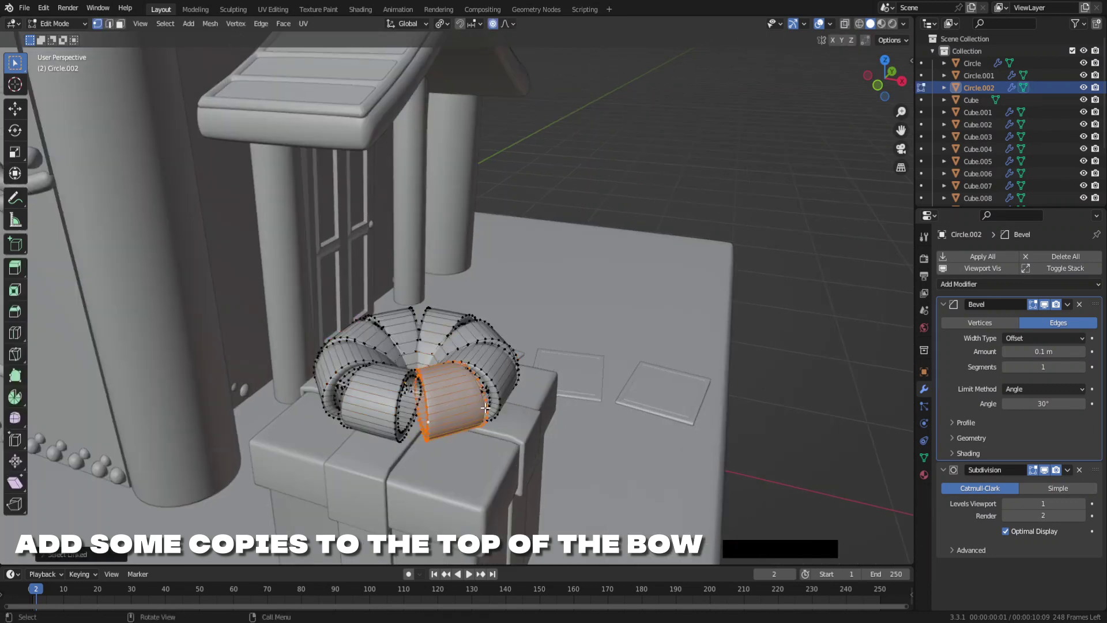
From top view, duplicate a single loop and move it into the bow's centre as a small top loop.
key("KP_7")
key("o")
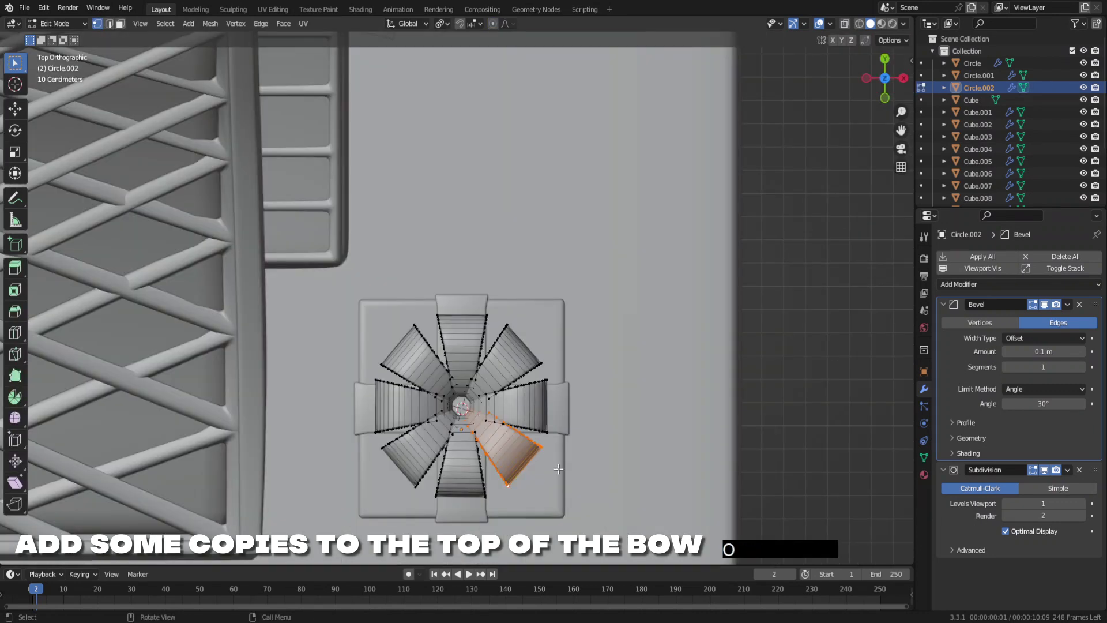
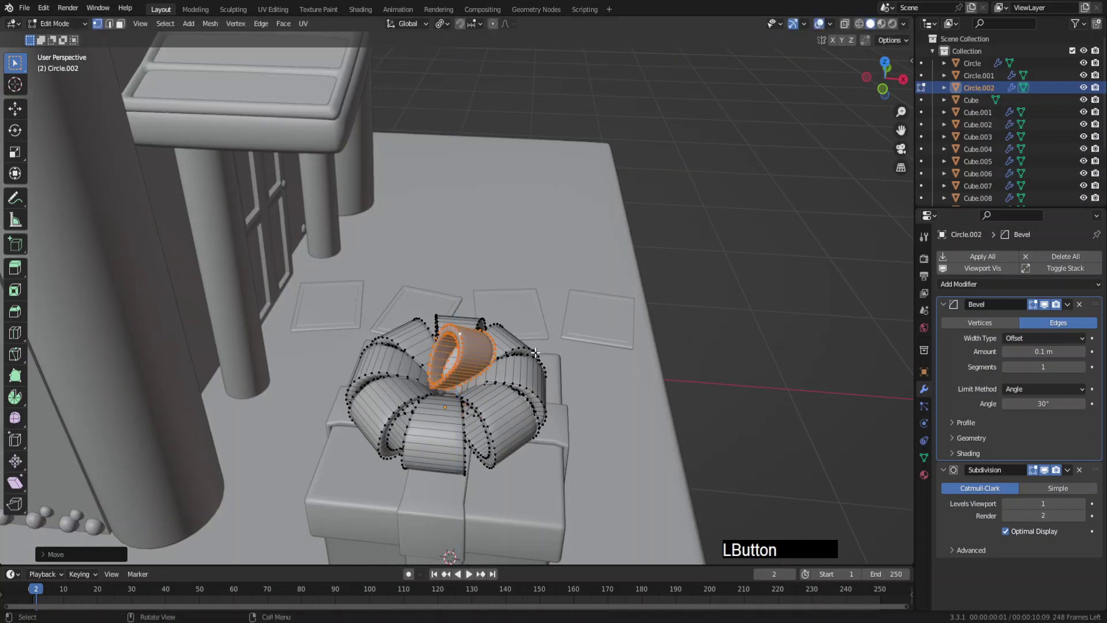
key("g")
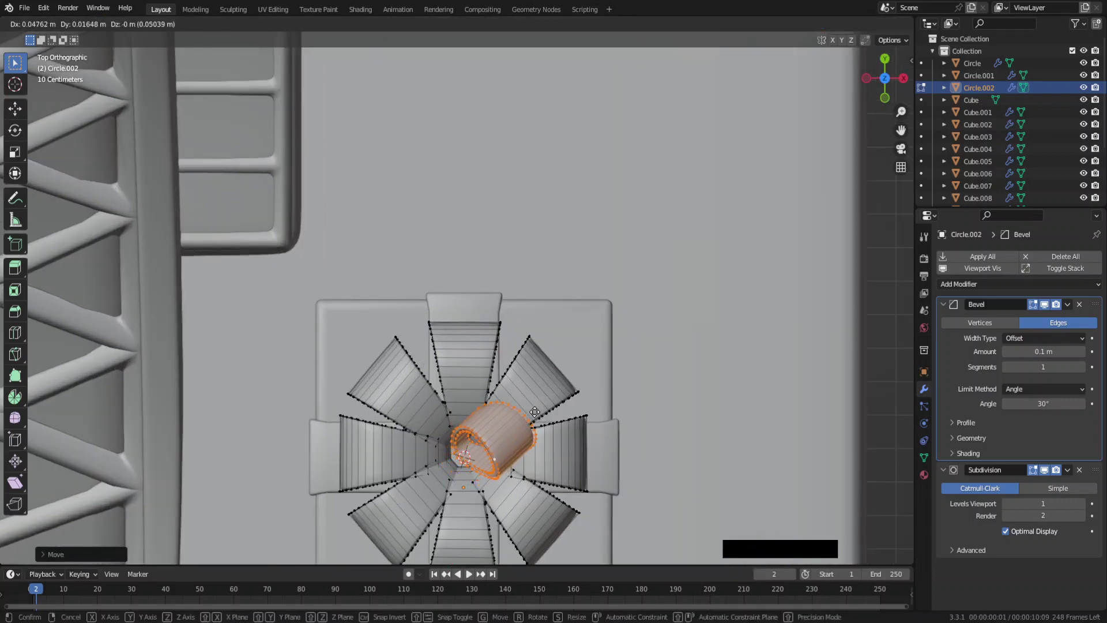
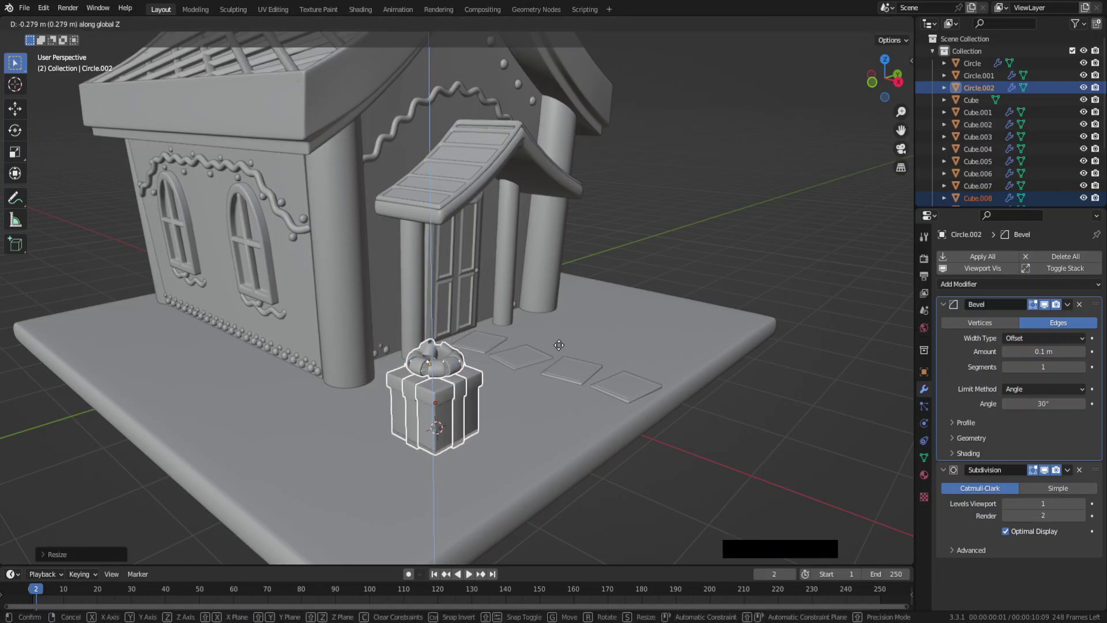
Confirm the smaller gift and lower it down to sit beside the door pillar.
left_click(564, 347)
middle_click(506, 366)
key("g")
key("y")
key("z")
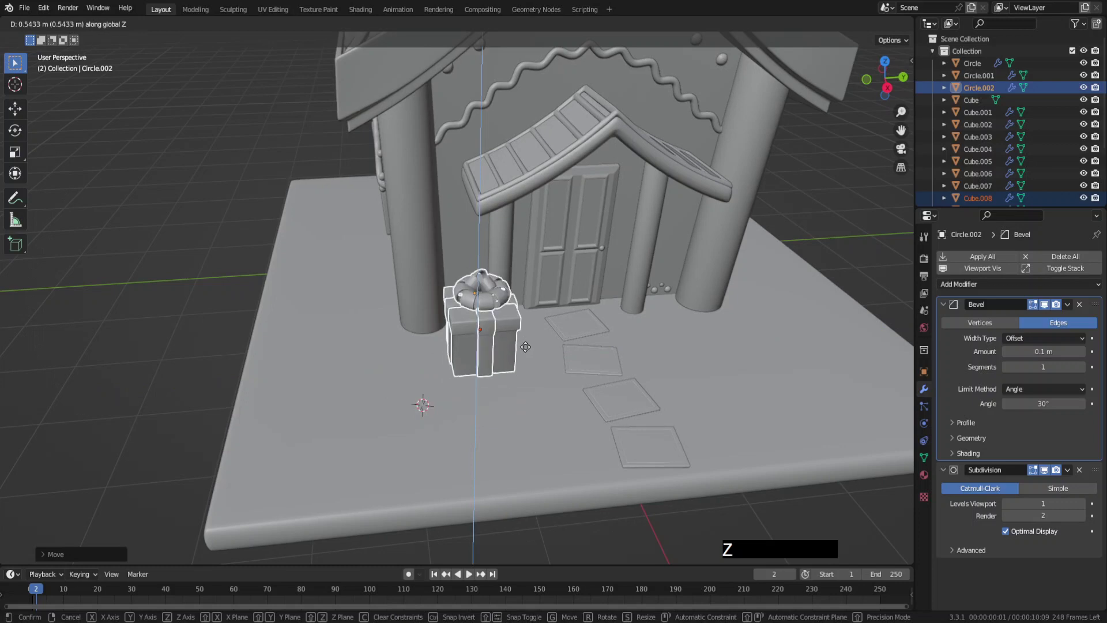
left_click(528, 340)
middle_click(590, 324)
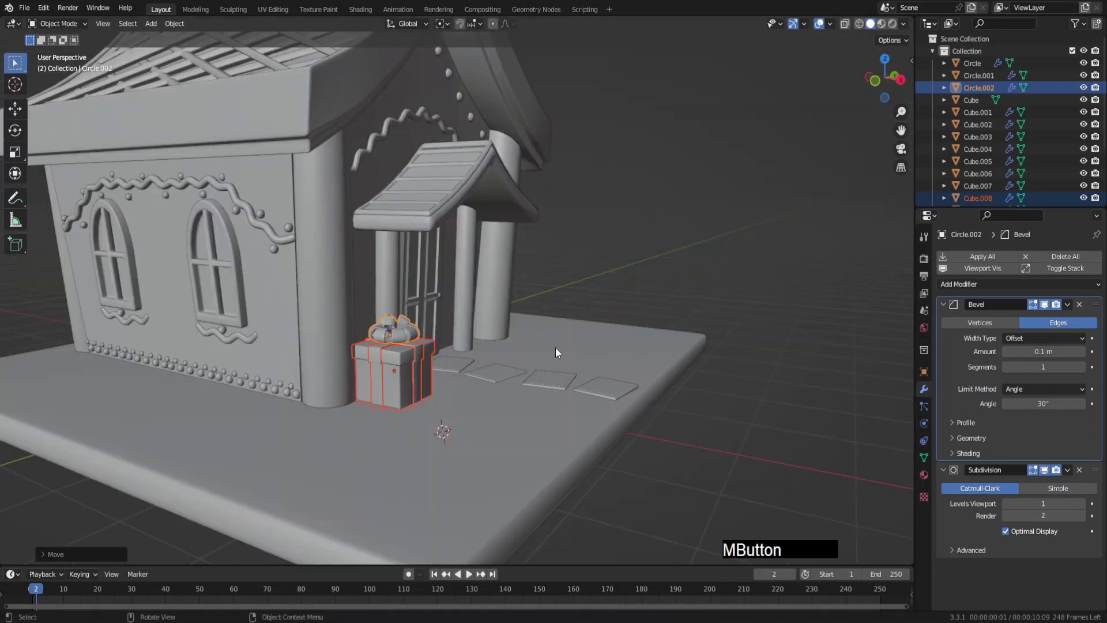
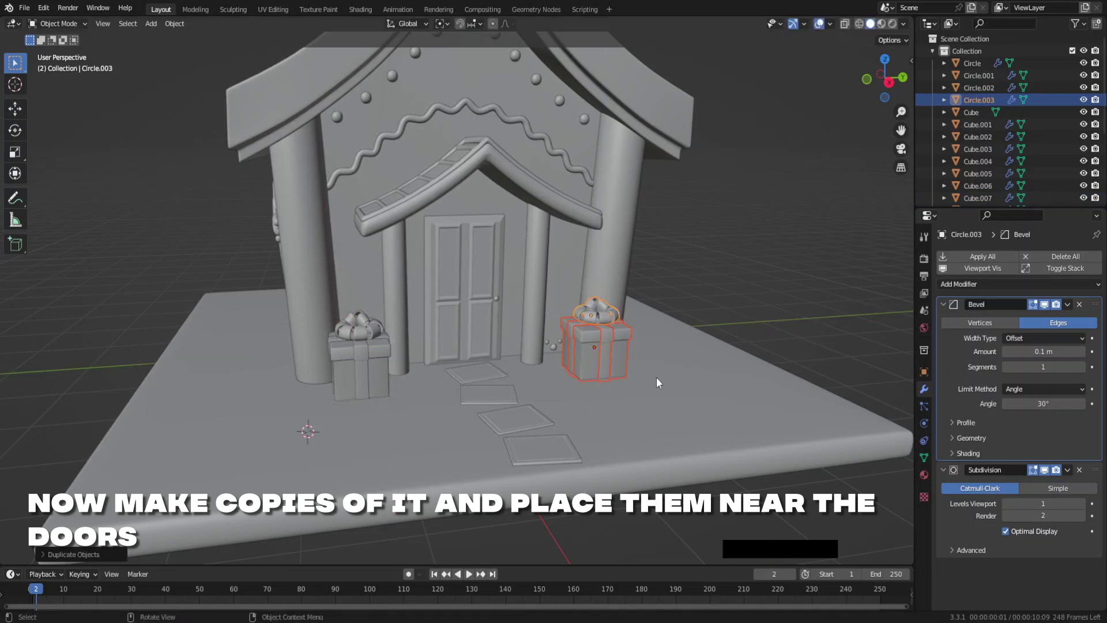
Stretch the right gift into a taller box and move its bow up onto the new lid.
middle_click(565, 320)
left_click(541, 301)
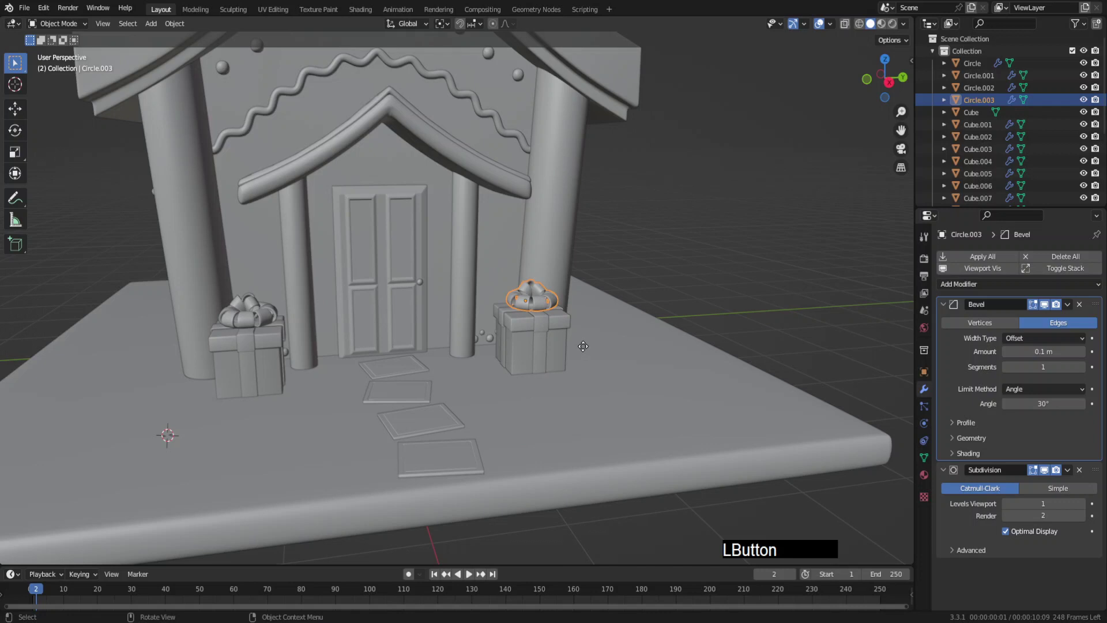
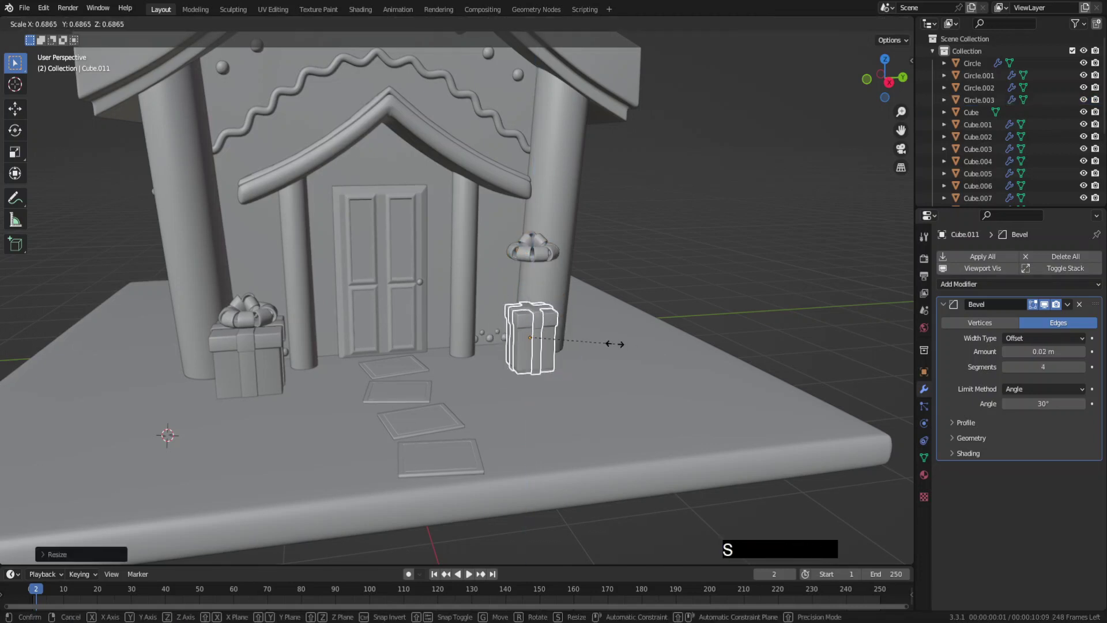
left_click(621, 348)
key("g")
key("z")
left_click(626, 345)
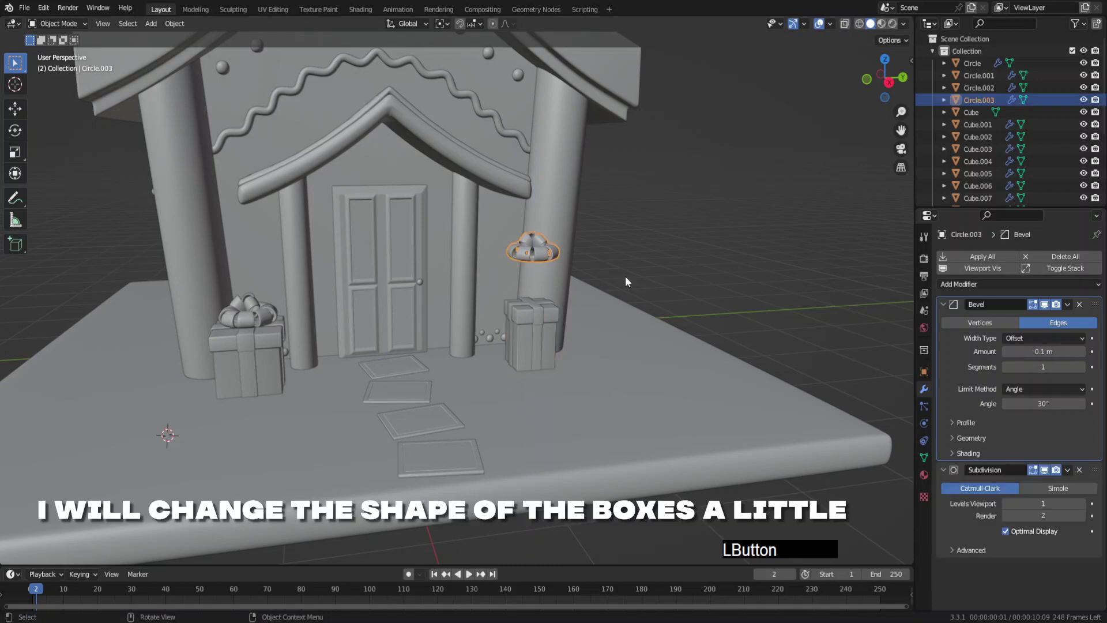
middle_click(620, 286)
key("s")
left_click(608, 301)
Fine-tune the right gift's proportions with further scaling along height and depth.
key("z")
left_click(614, 370)
key("s")
left_click(608, 368)
key("y")
left_click(611, 368)
key("z")
left_click(612, 367)
Select the left gift with its bow and duplicate it, sliding the copy aside on the ground plane.
middle_click(321, 327)
middle_click(360, 327)
left_click(467, 344)
left_click(446, 361)
middle_click(489, 347)
left_click(500, 301)
key("shift+d")
key("x")
key("y")
left_click(523, 384)
Shrink the copy into a small gift and set it down on the ground next to the others.
key("s")
left_click(462, 381)
key("g")
key("z")
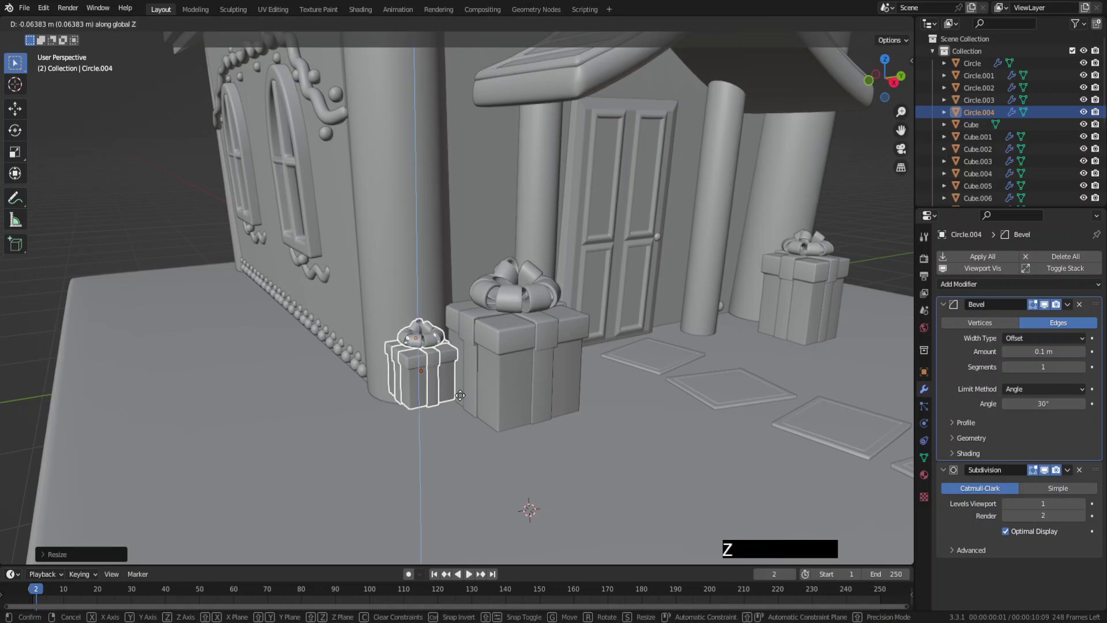
key("s")
left_click(470, 424)
key("g")
key("z")
key("g")
key("y")
left_click(481, 418)
From top view duplicate another gift, rotate it and shrink it slightly for variety.
key("KP_7")
left_click(547, 361)
key("shift+d")
left_click(632, 310)
key("r")
key("g")
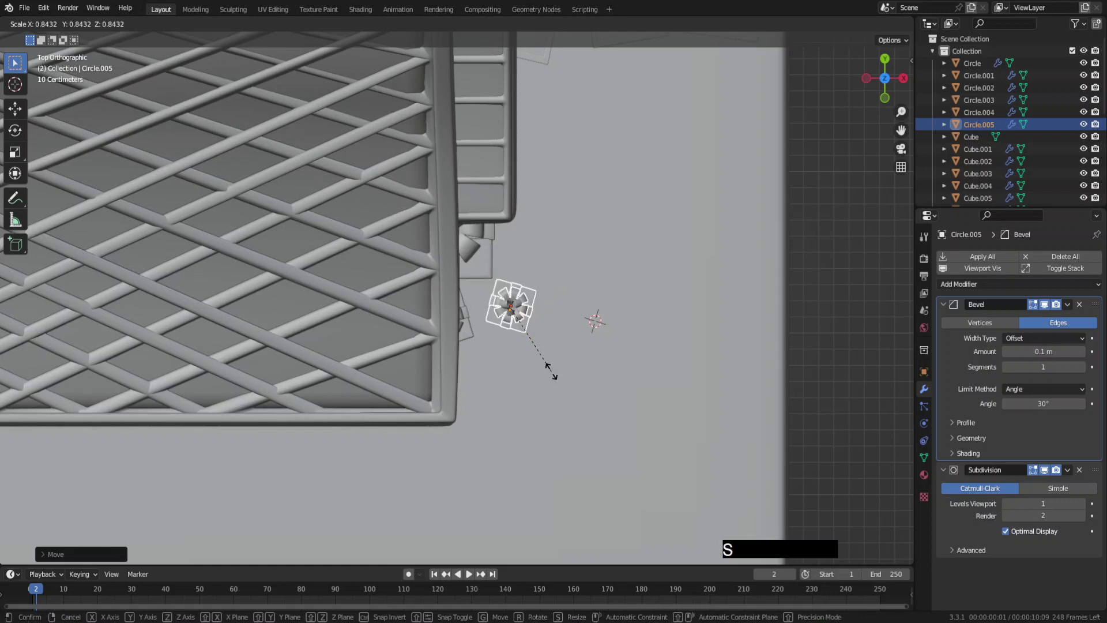
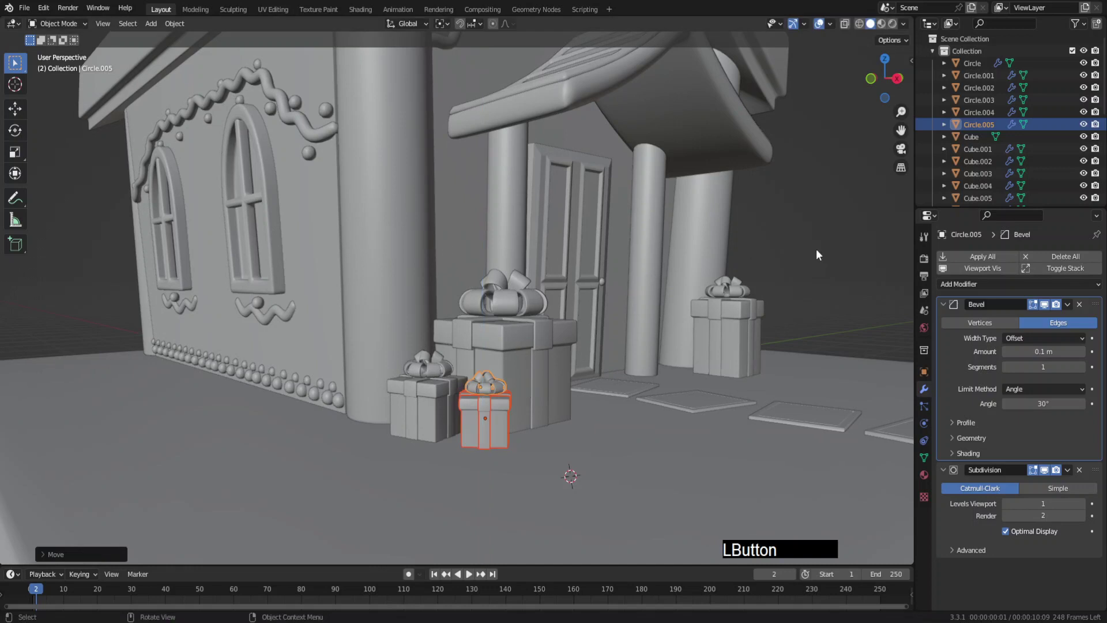
Duplicate the tall gift with its bow and place the copy beside it toward the door.
middle_click(558, 368)
middle_click(611, 325)
middle_click(604, 337)
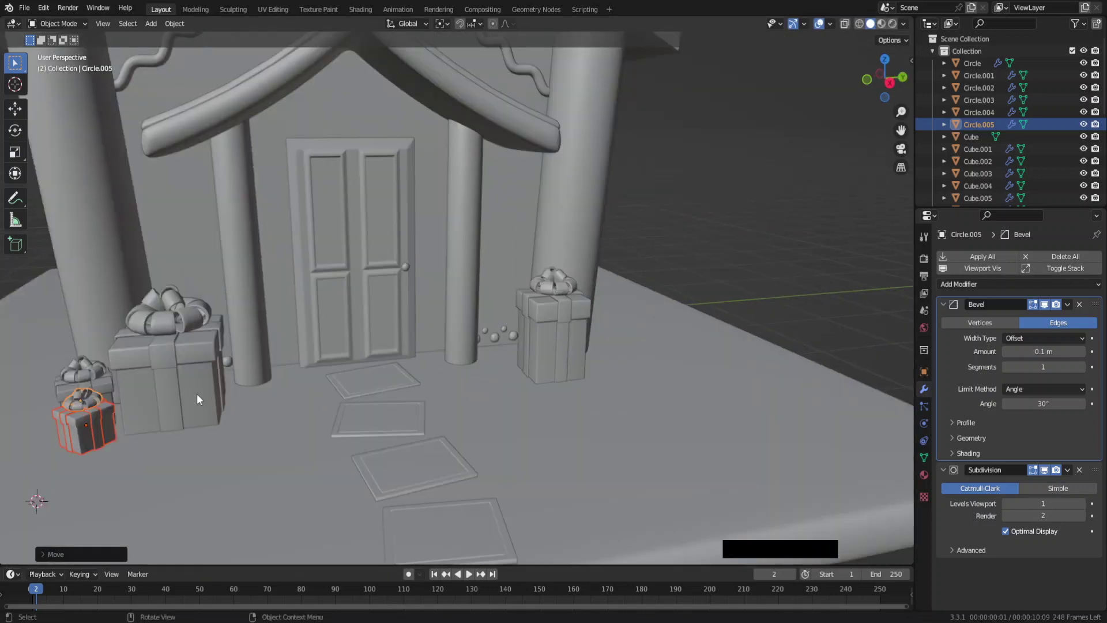
left_click(551, 351)
left_click(566, 354)
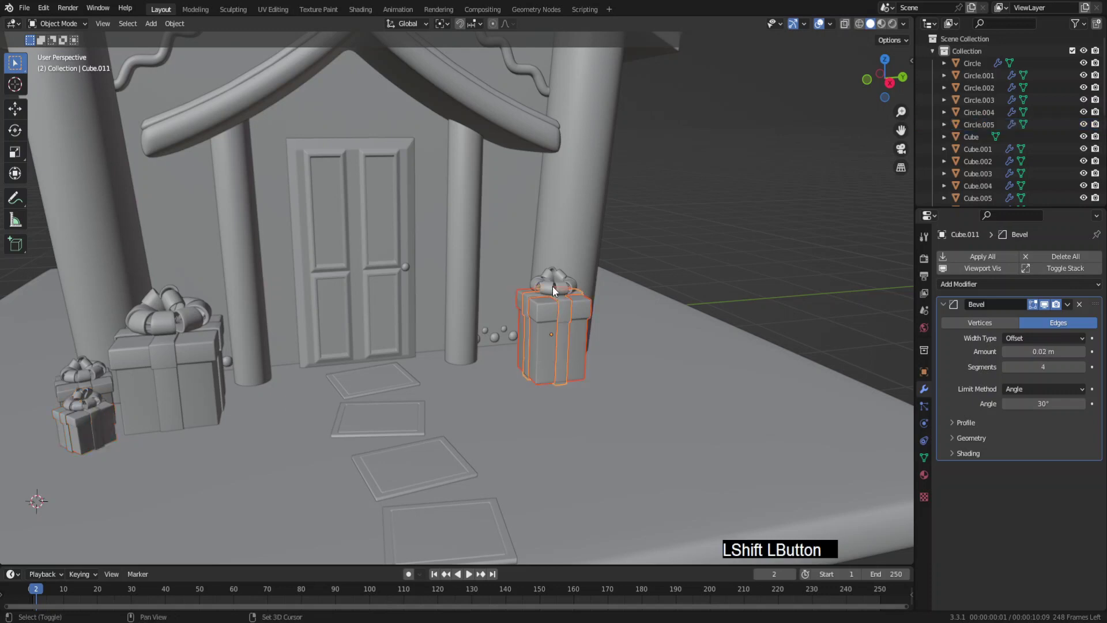
key("shift+d")
key("x")
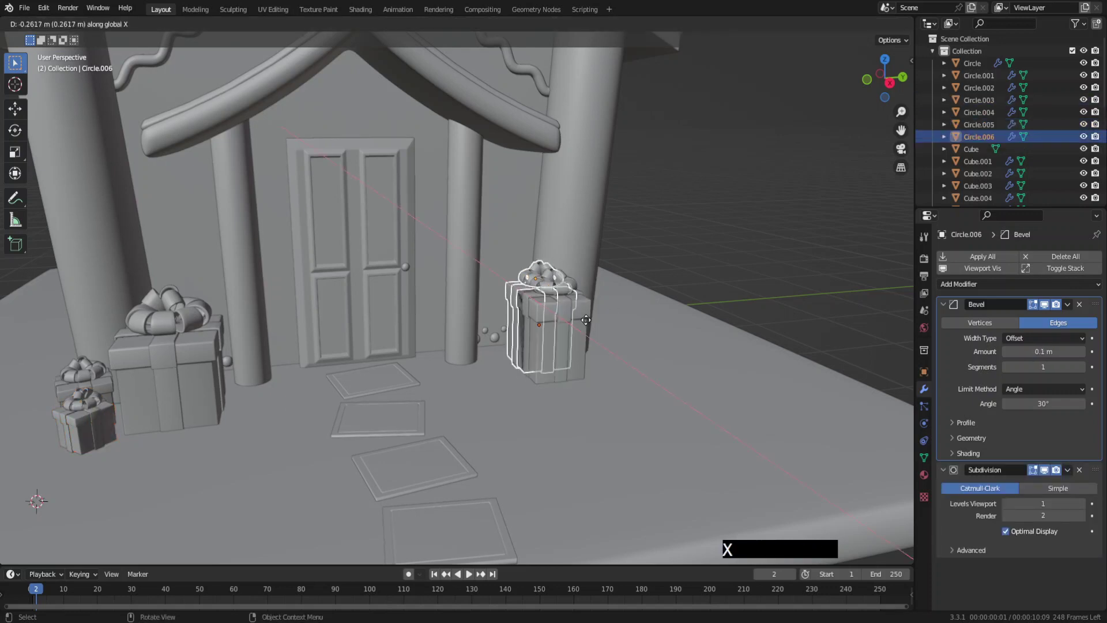
key("y")
left_click(551, 342)
Squash the copied box into a low flat gift and lower its bow to sit on top.
left_click(472, 355)
key("s")
key("z")
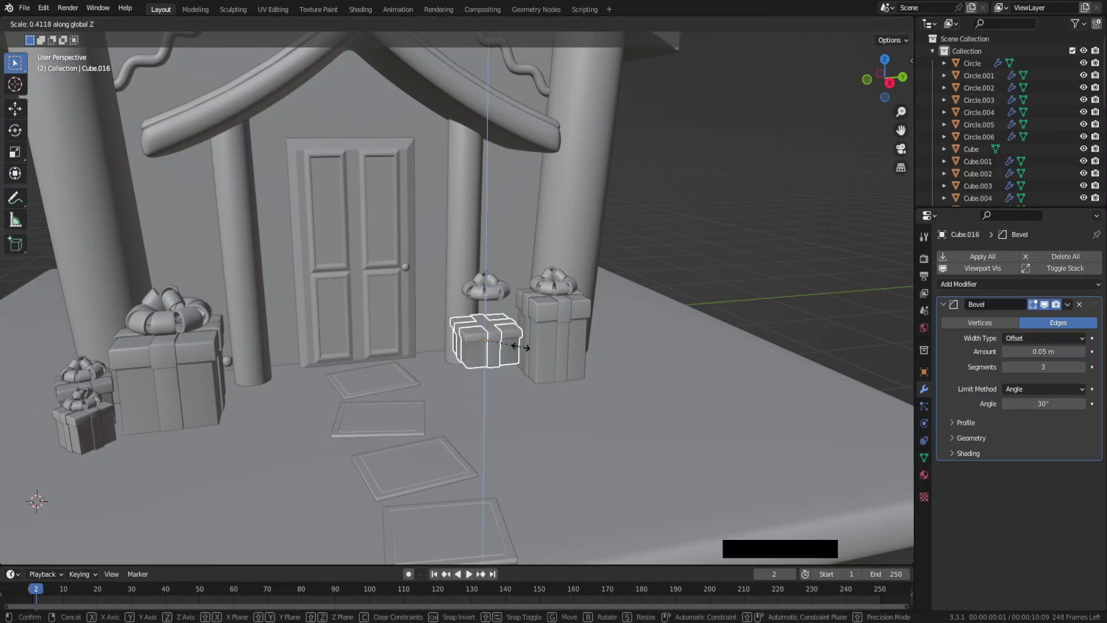
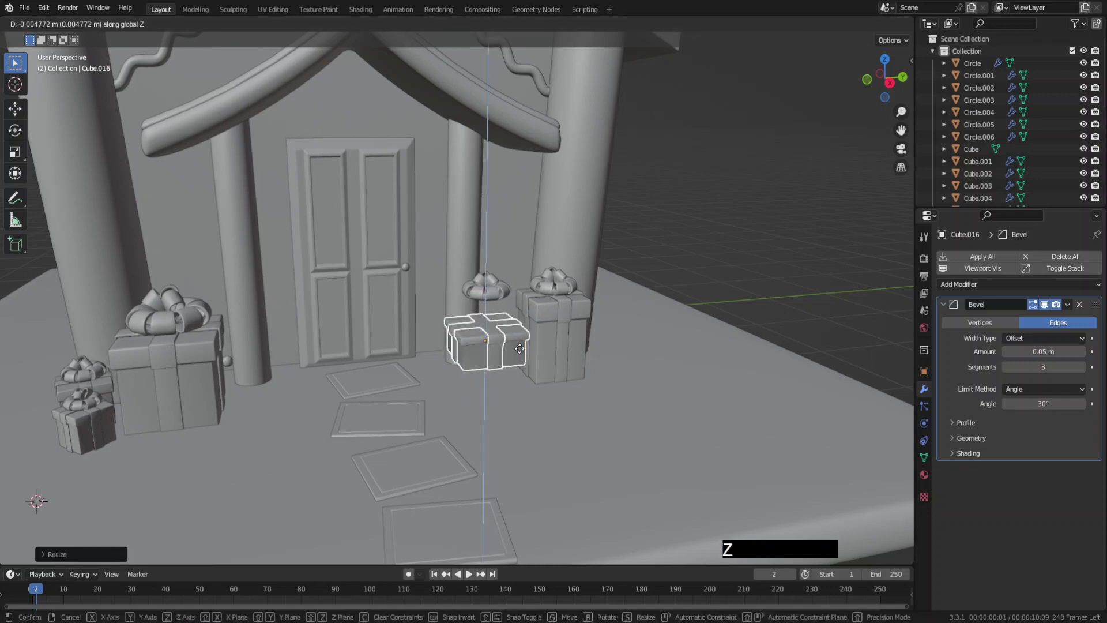
left_click(514, 377)
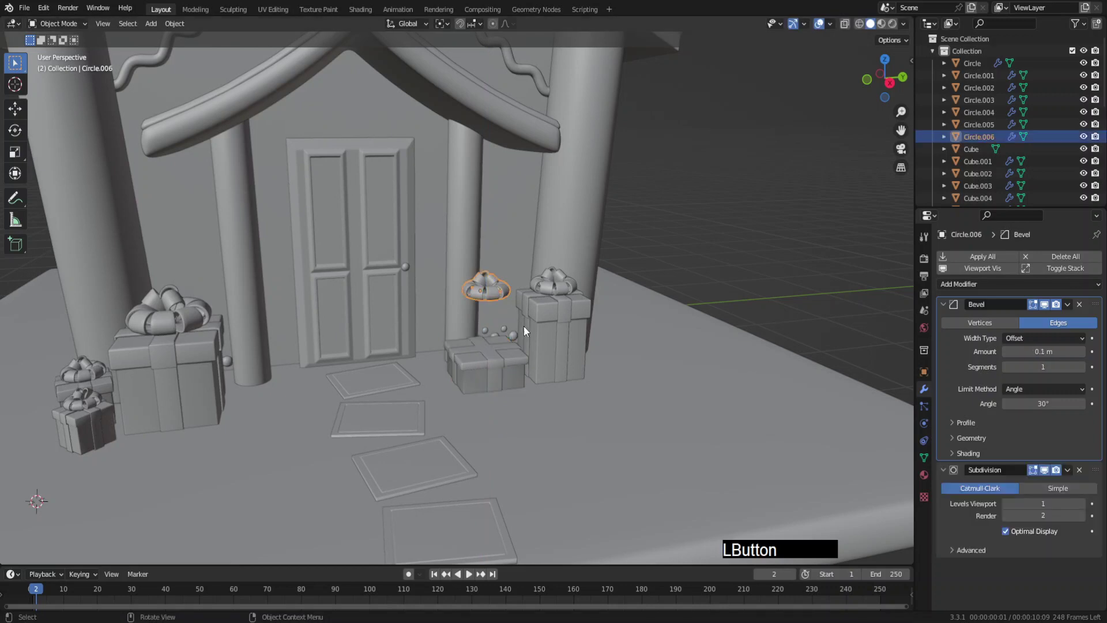
key("g")
key("z")
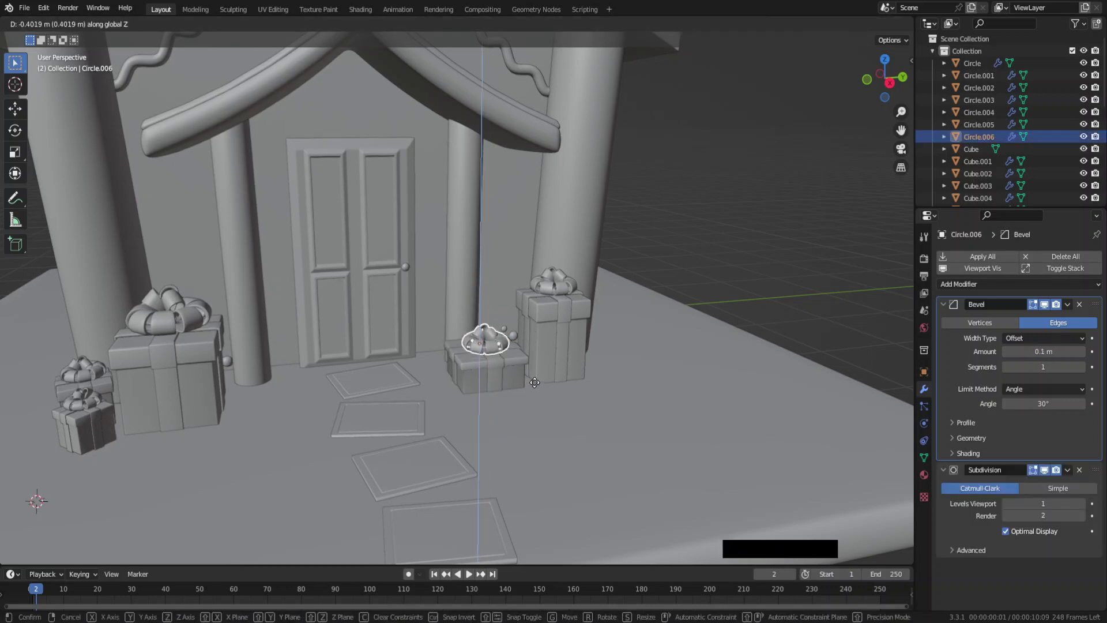
left_click(539, 385)
Orbit out to review all the gifts around the doorway of the whole house.
middle_click(246, 312)
middle_click(400, 308)
key("F6")
key("shift+a")
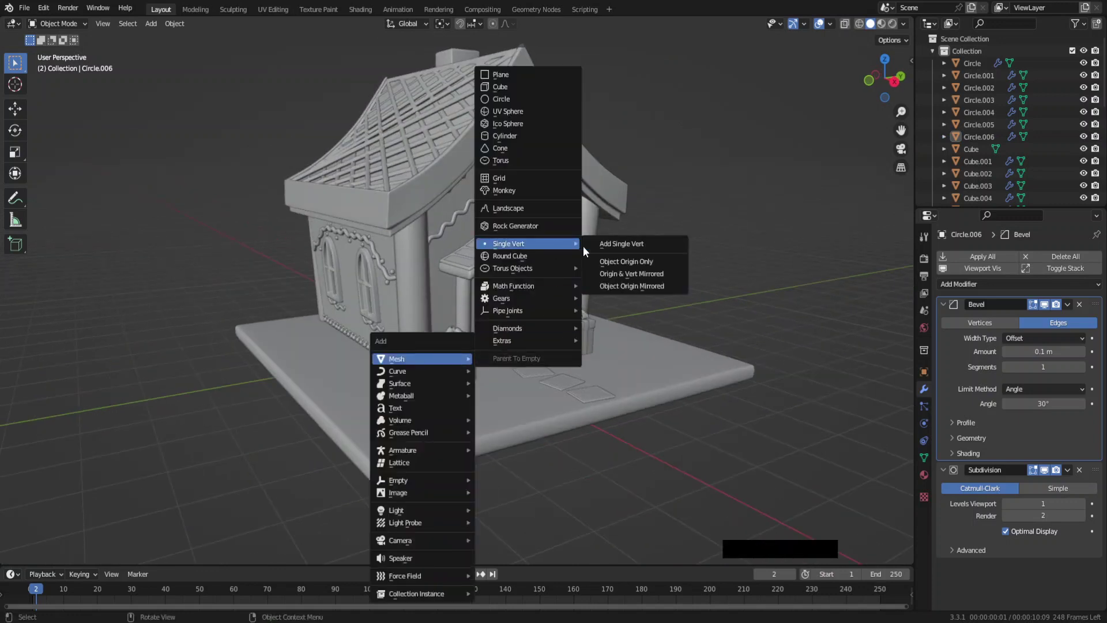
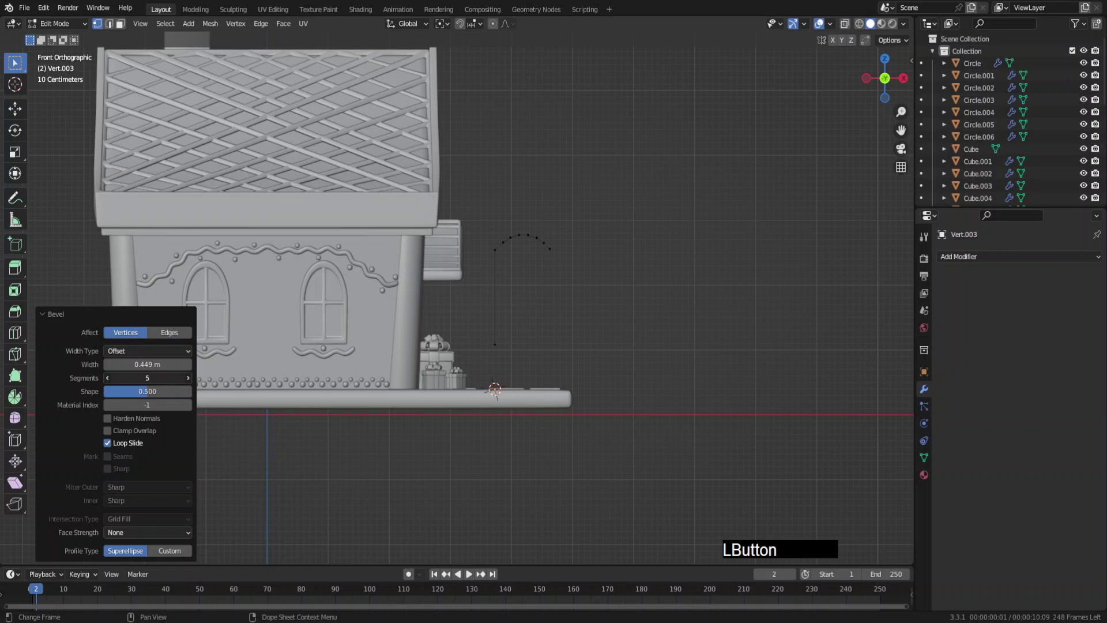
Move the vertices at the end of the candy cane's hook to bend the top over.
middle_click(593, 254)
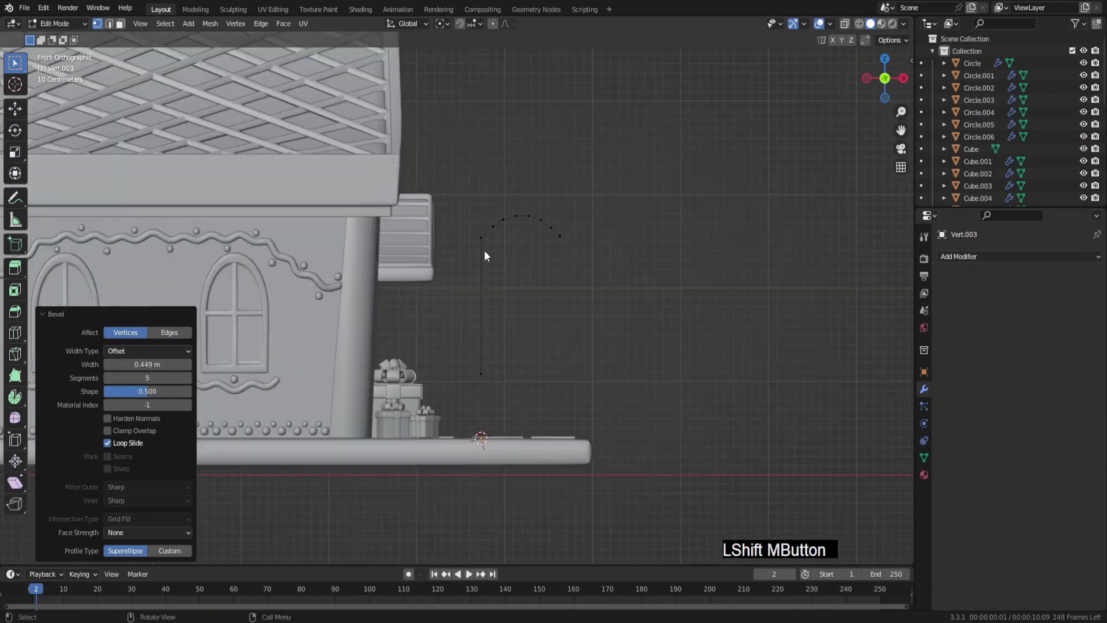
left_click(487, 249)
key("g")
key("z")
left_click(528, 302)
key("g")
left_click(522, 283)
With proportional editing, rotate and drag the last hook vertex for a smooth curved crook.
key("o")
key("r")
left_click(635, 320)
key("g")
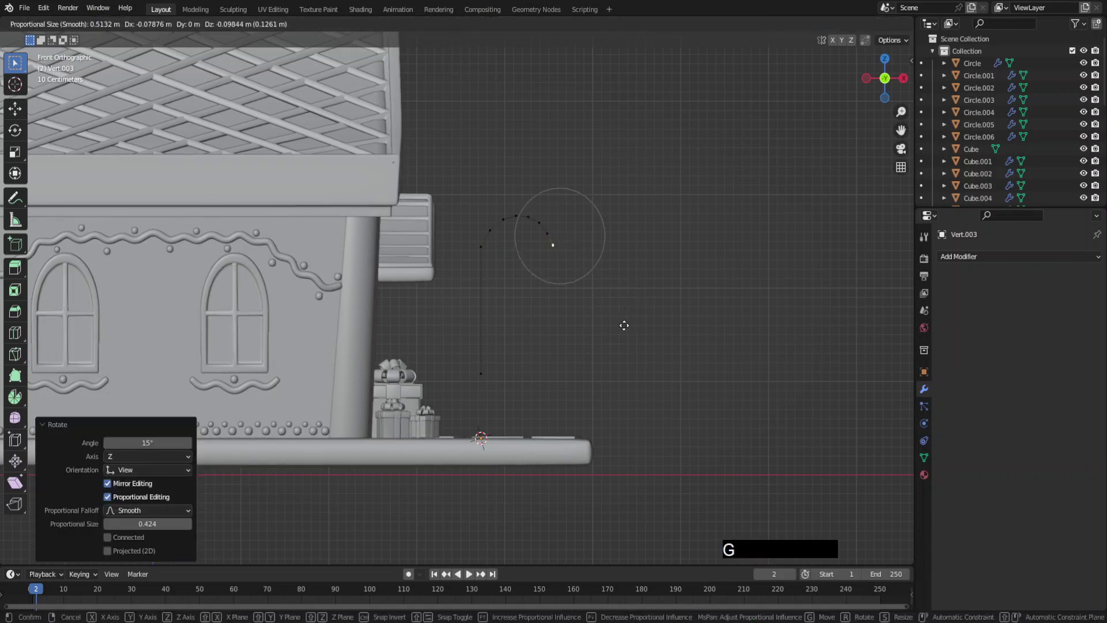
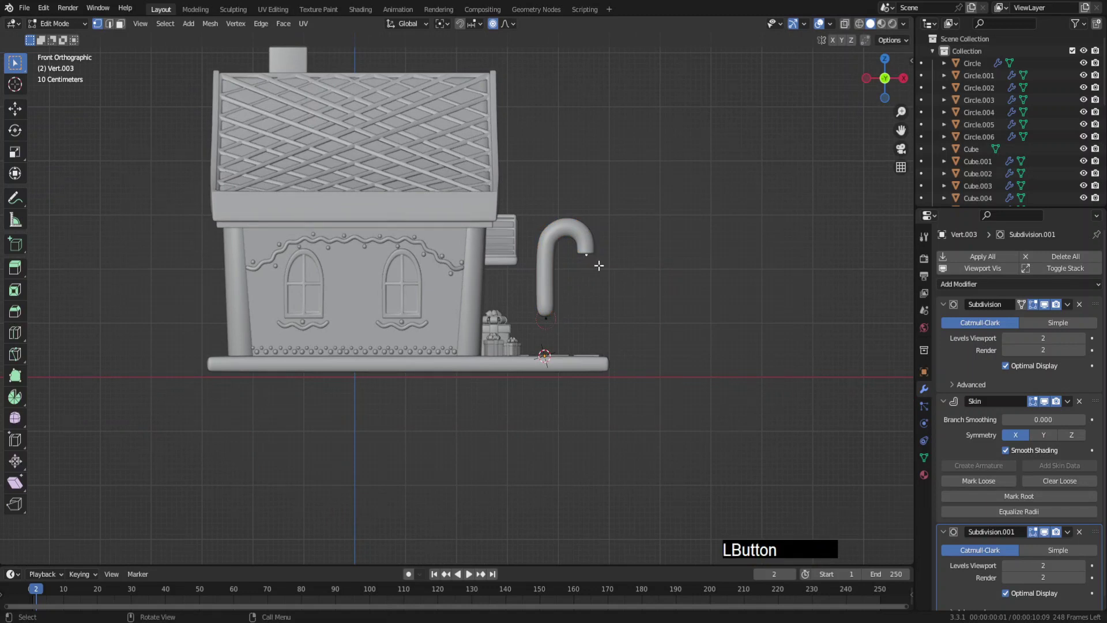
Set the candy cane's origin to its geometry, shrink it and slide it along Y against the wall.
left_click(998, 497)
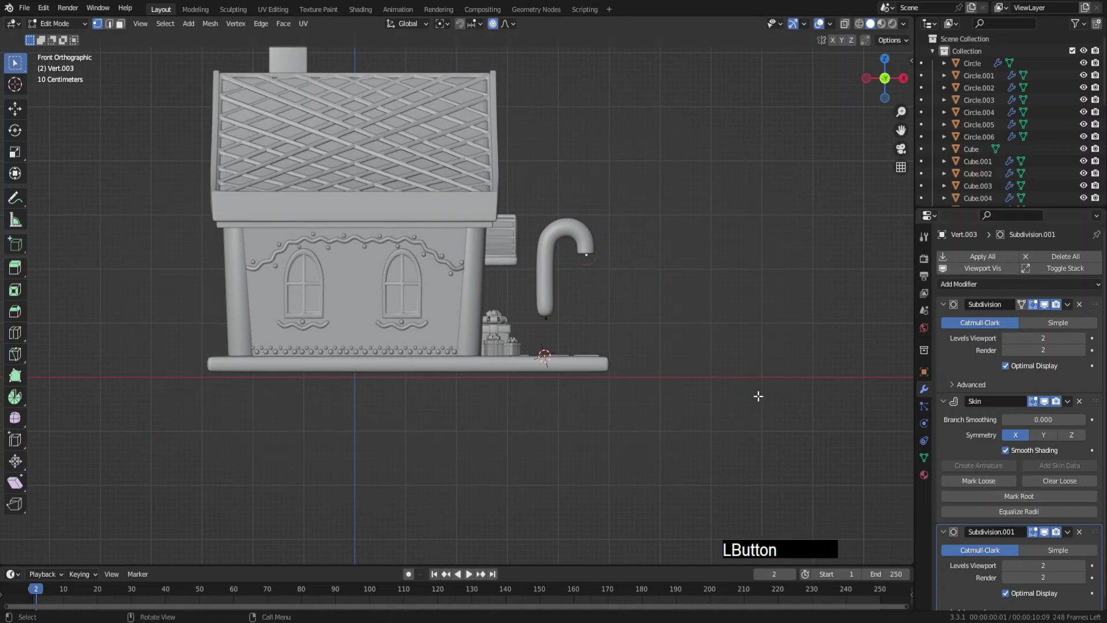
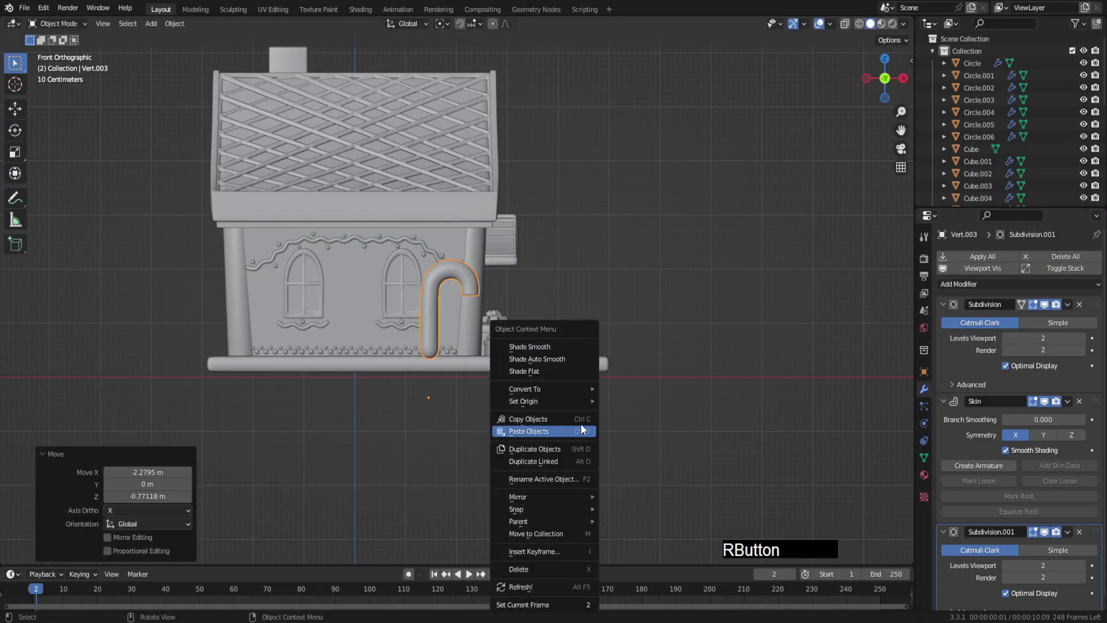
left_click(620, 417)
key("s")
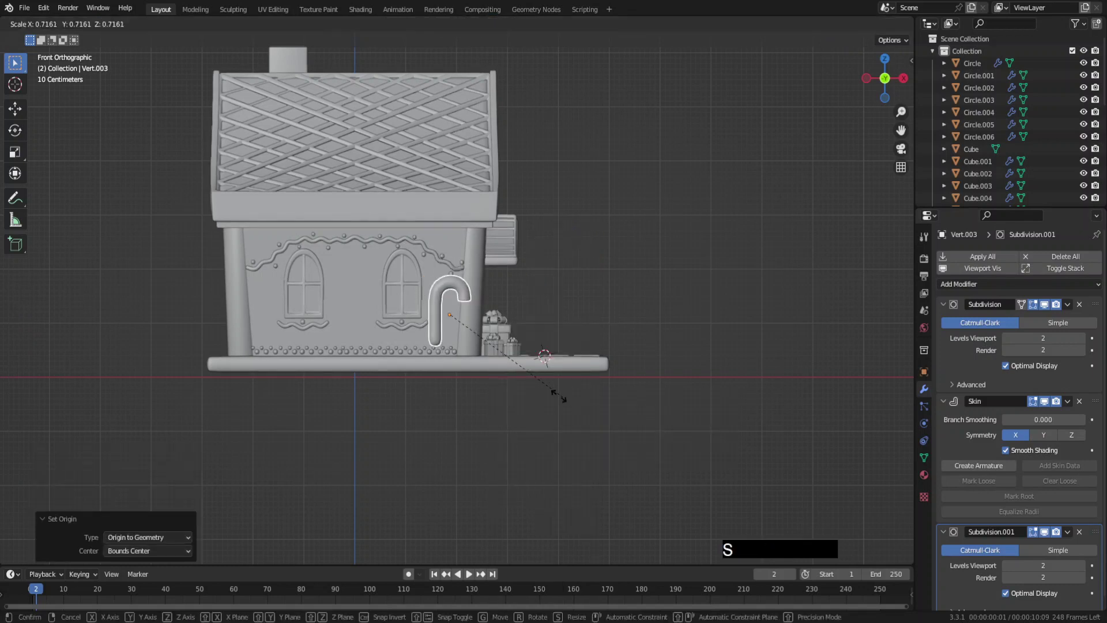
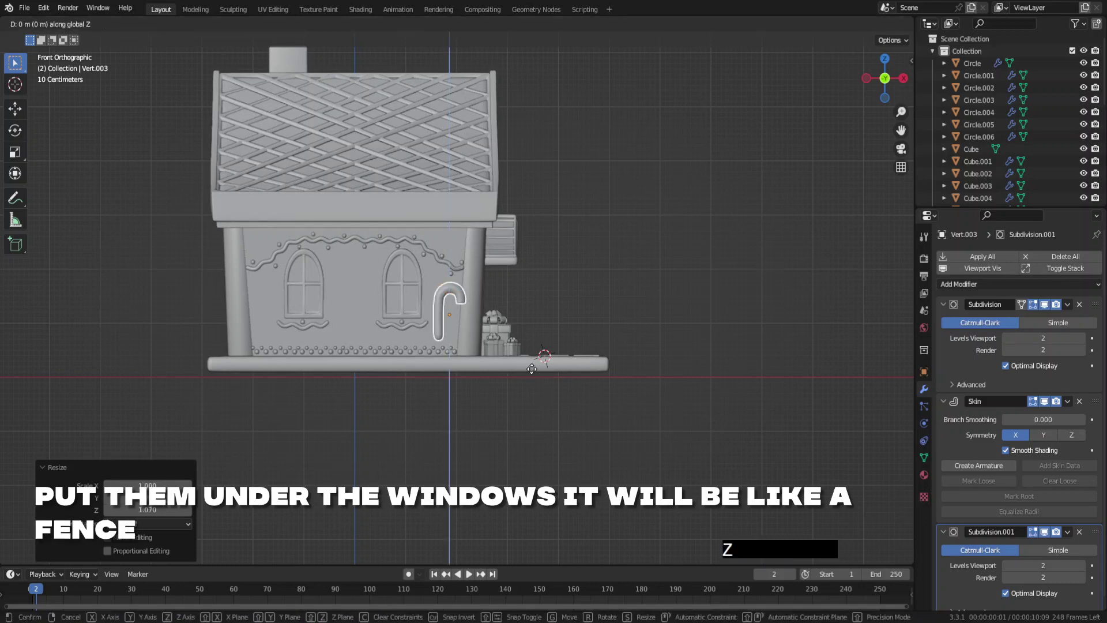
left_click(526, 392)
middle_click(505, 384)
key("g")
key("y")
left_click(581, 382)
key("s")
left_click(551, 385)
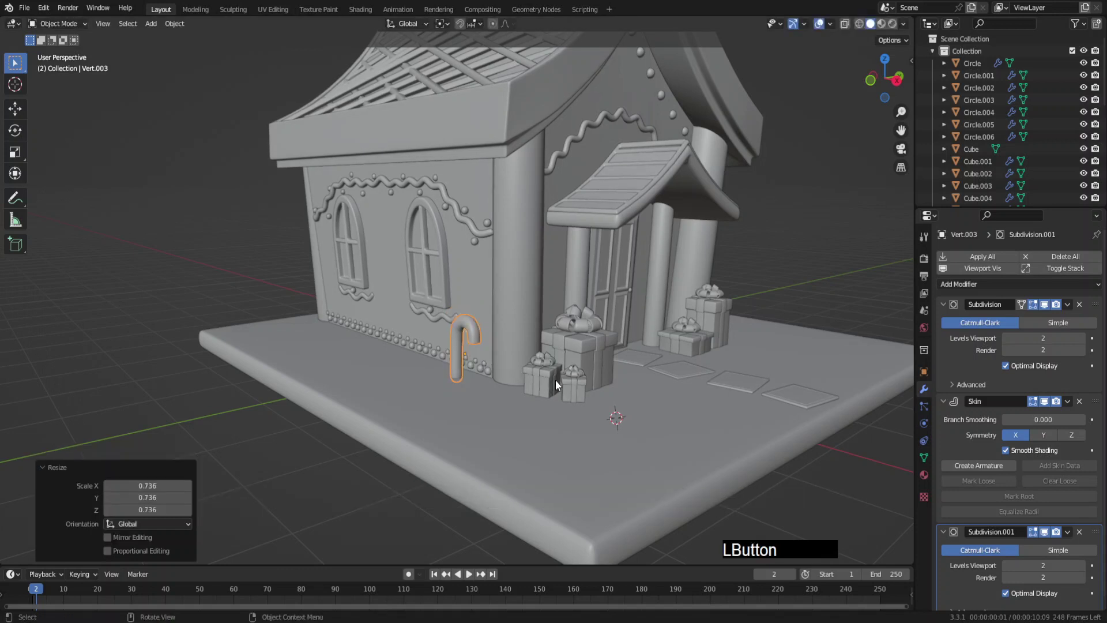
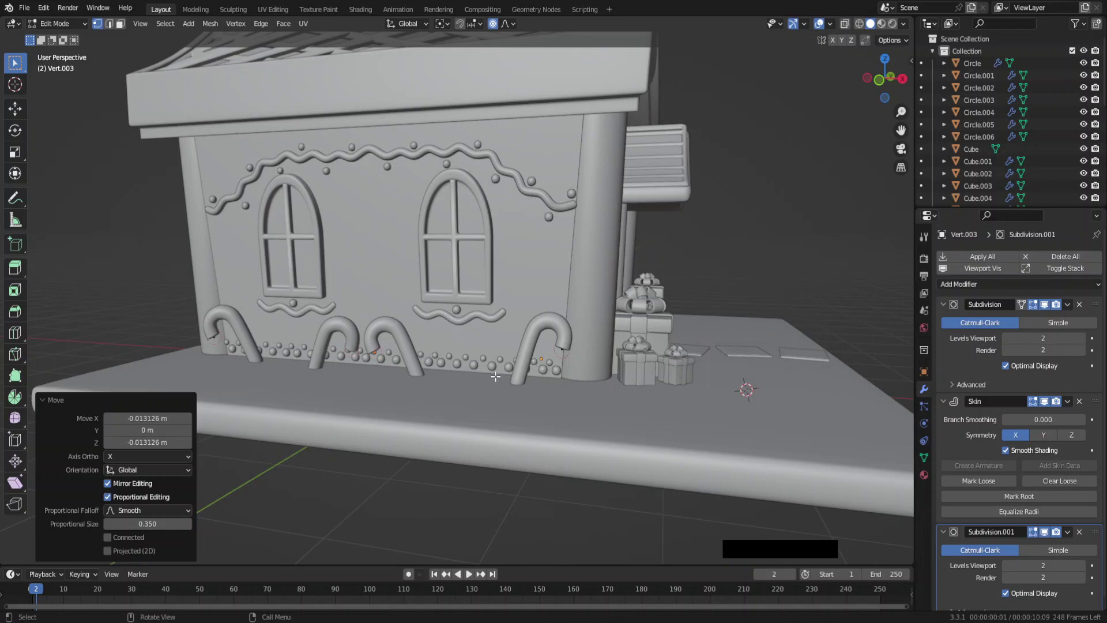
Duplicate the small candy cane along the wall so several line the foot beneath the windows.
left_click(724, 268)
middle_click(678, 318)
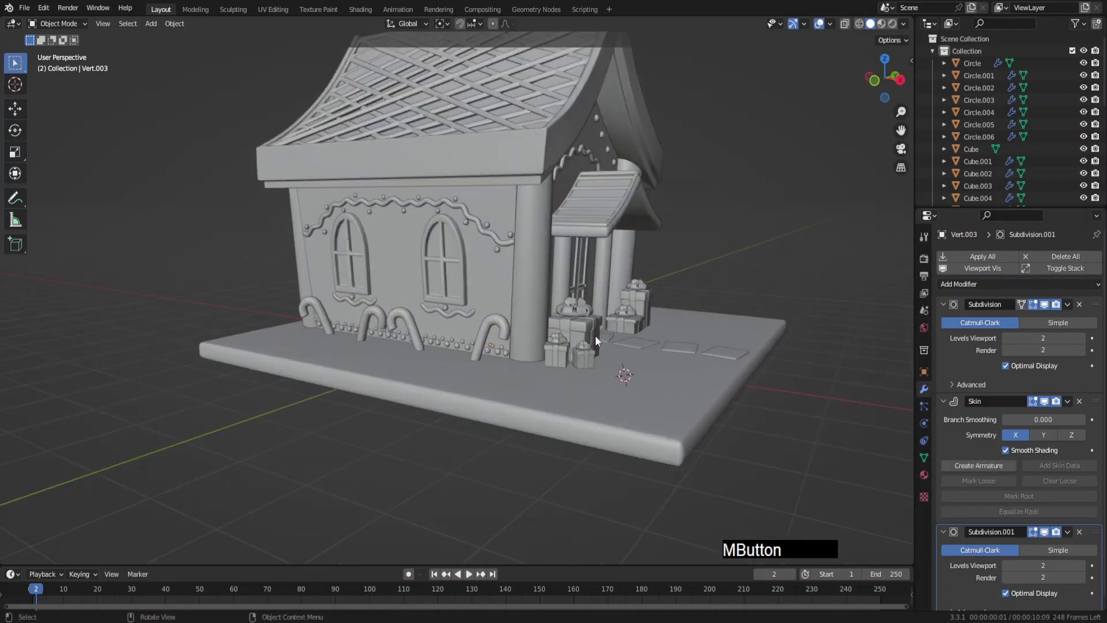
middle_click(561, 349)
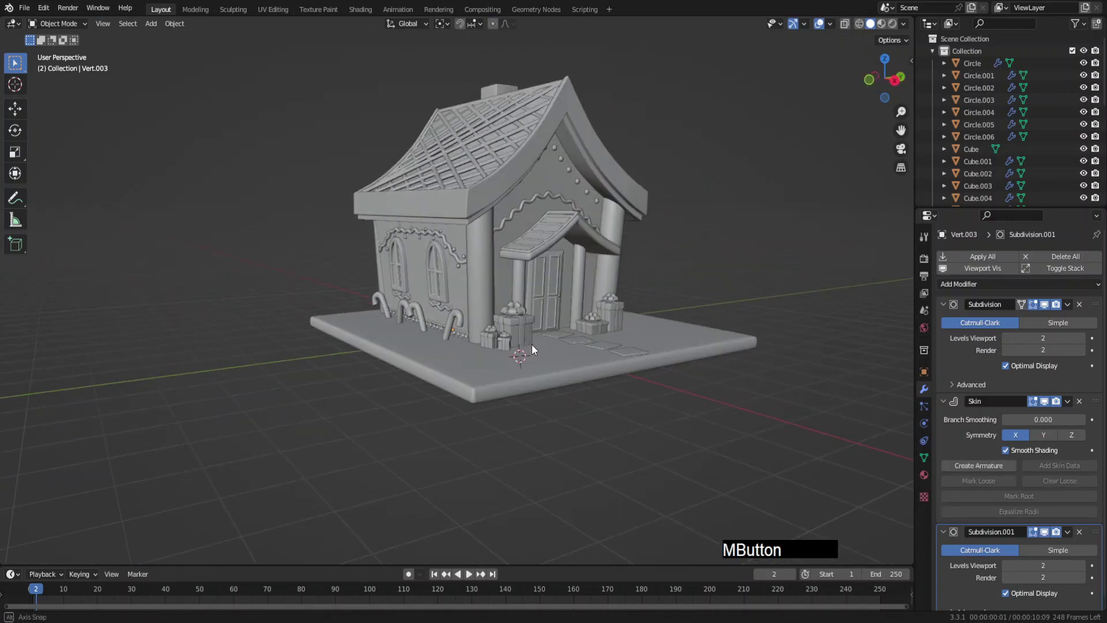
middle_click(522, 357)
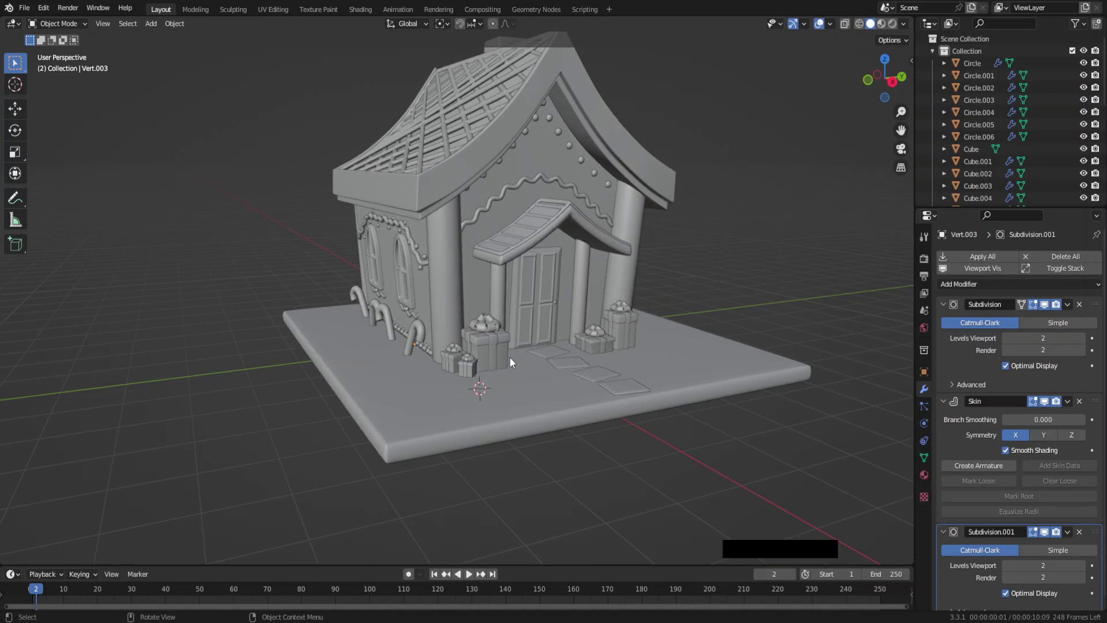
left_click(421, 339)
middle_click(508, 375)
key("F6")
Duplicate the base plane upward as a snow layer and scale its edge vertices along Z for waviness.
left_click(462, 453)
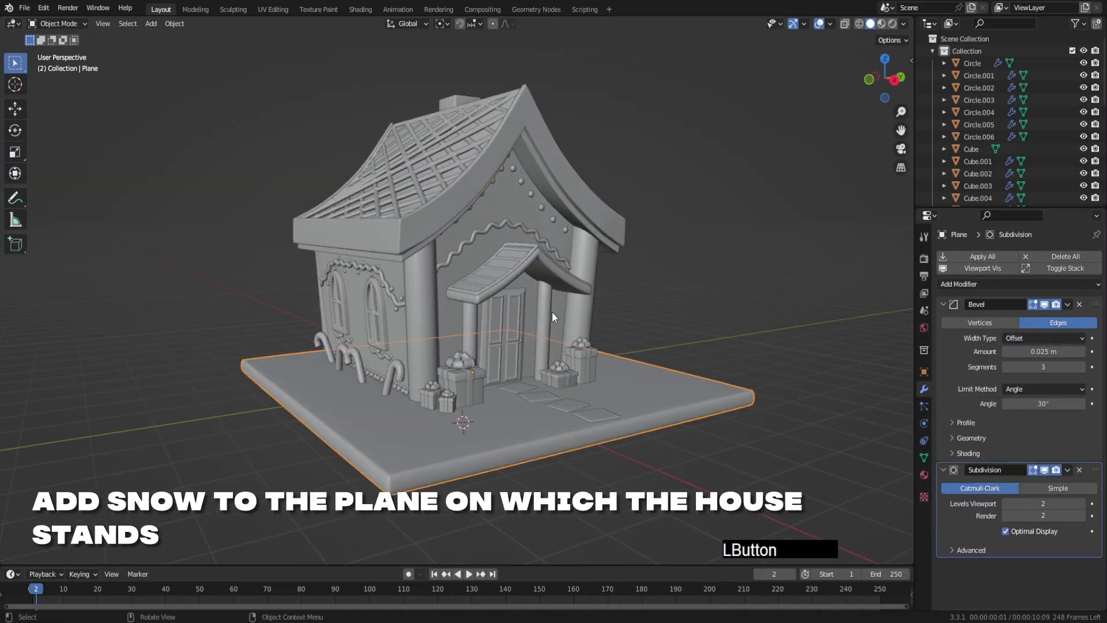
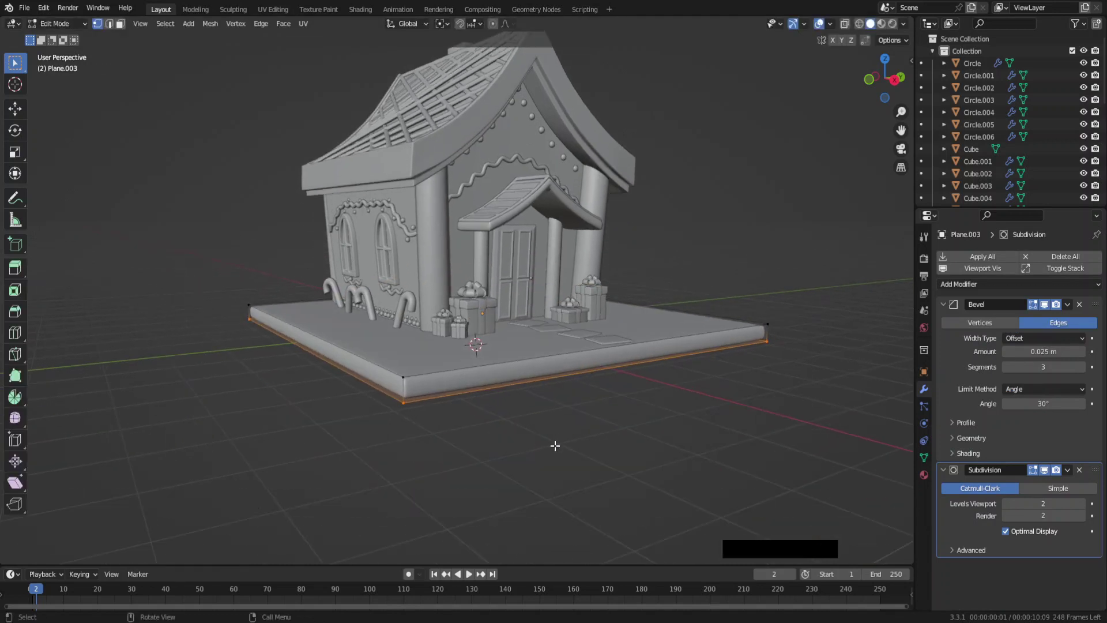
key("g")
key("z")
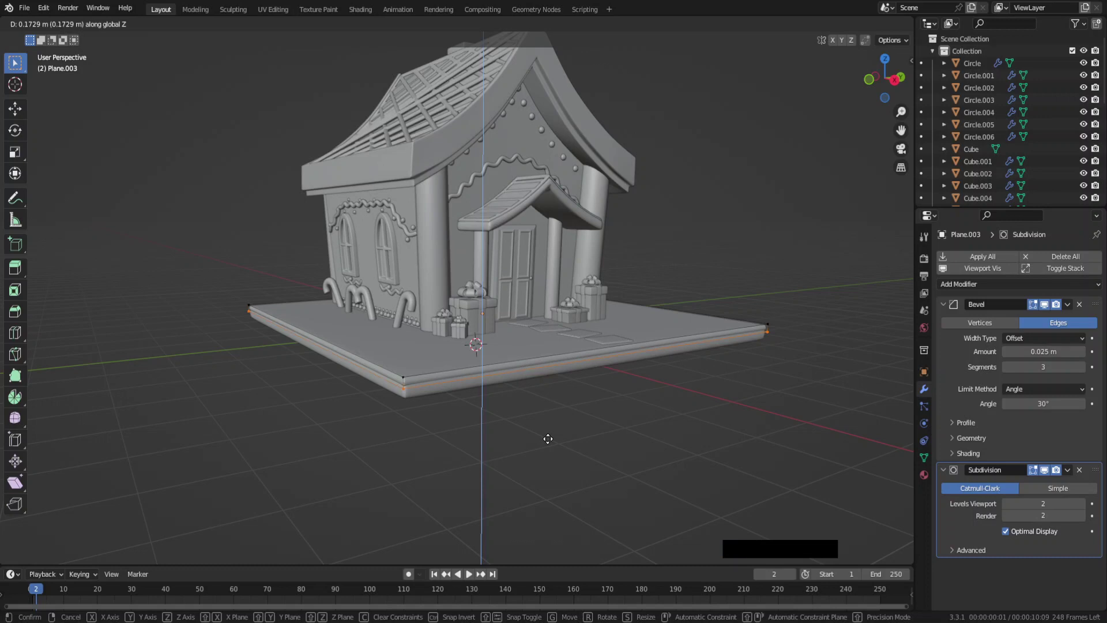
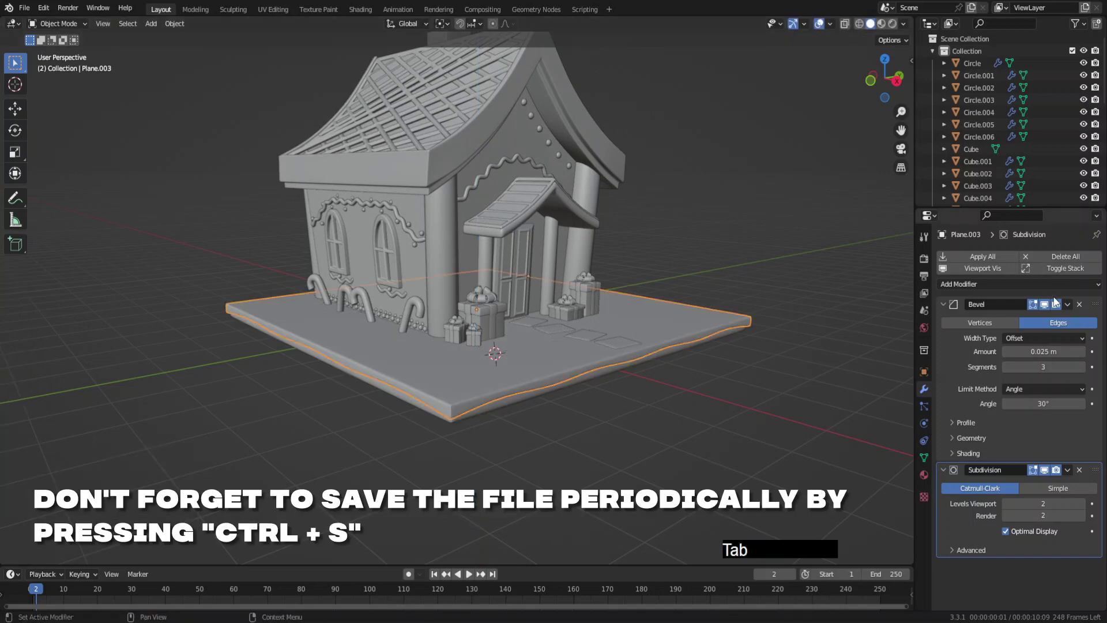
left_click(1048, 308)
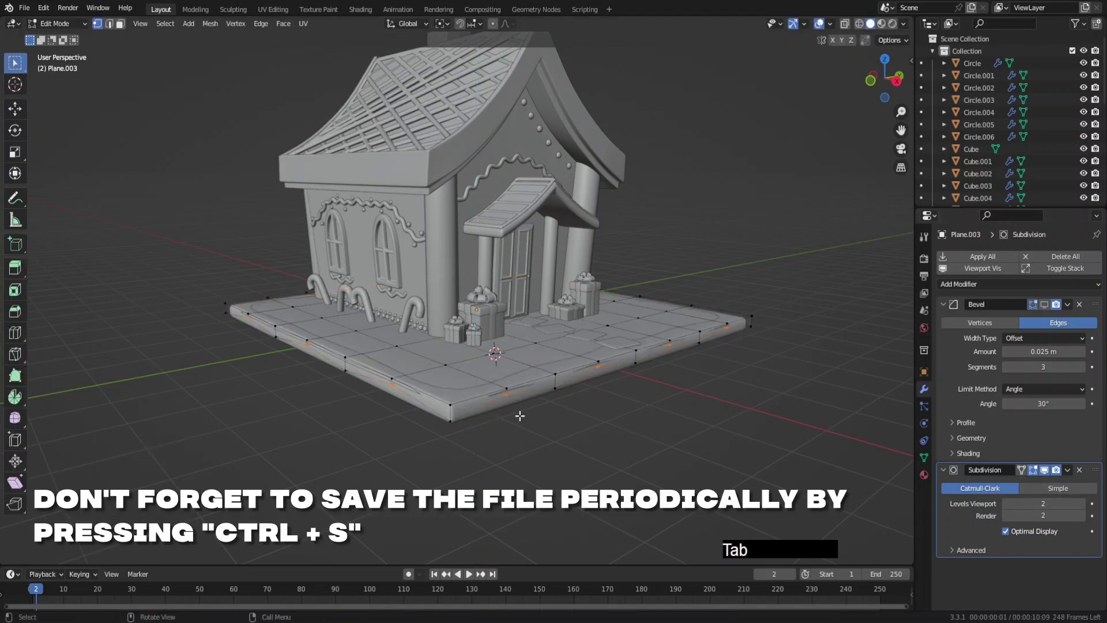
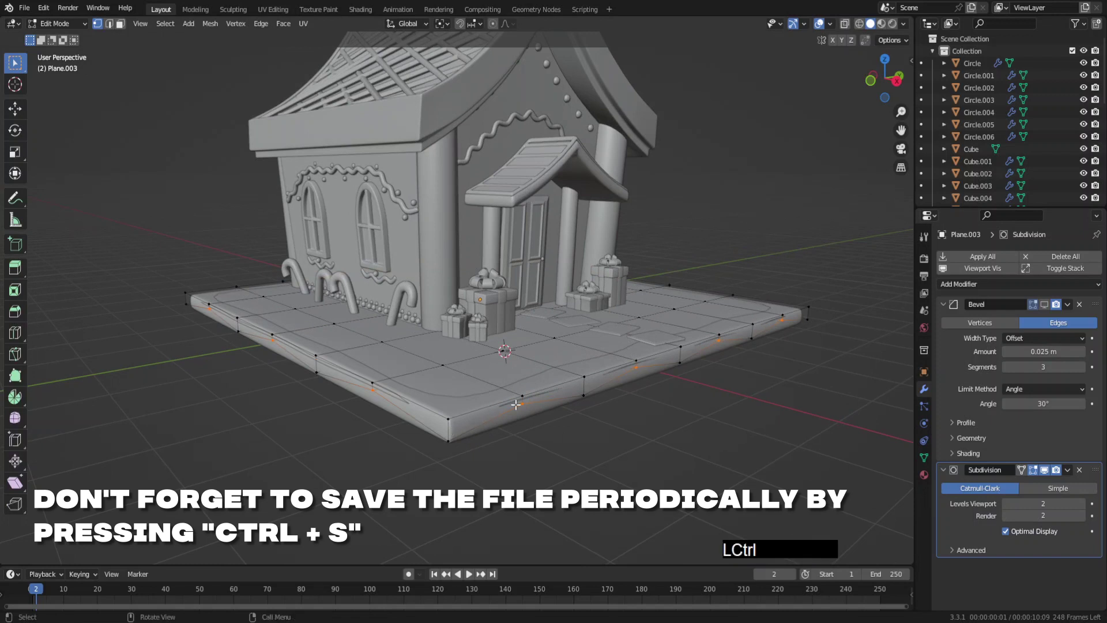
key("a")
key("s")
key("z")
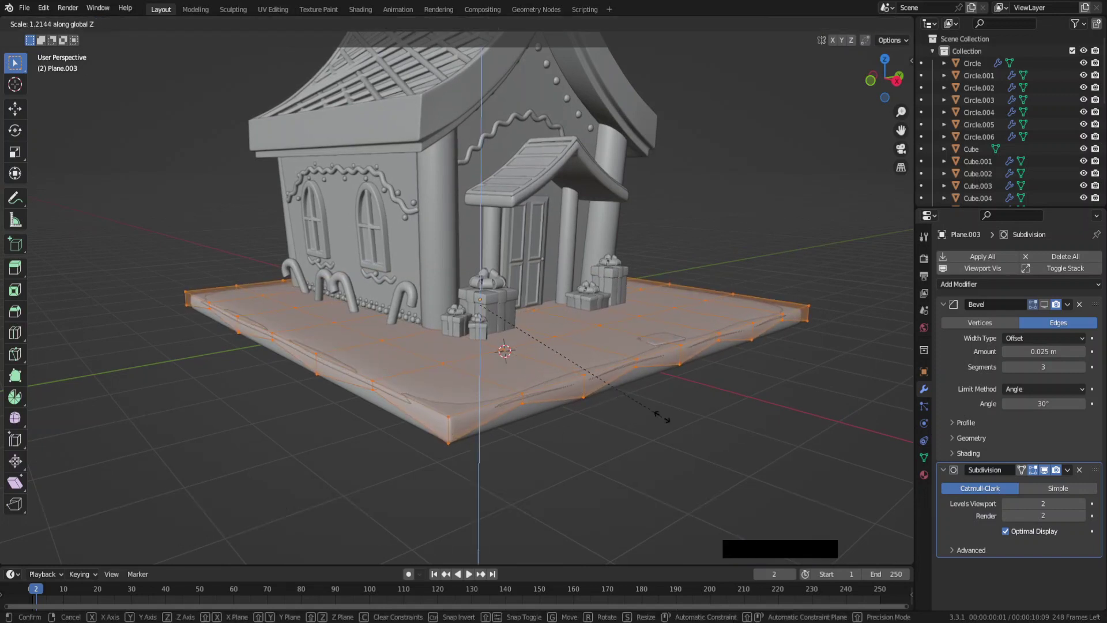
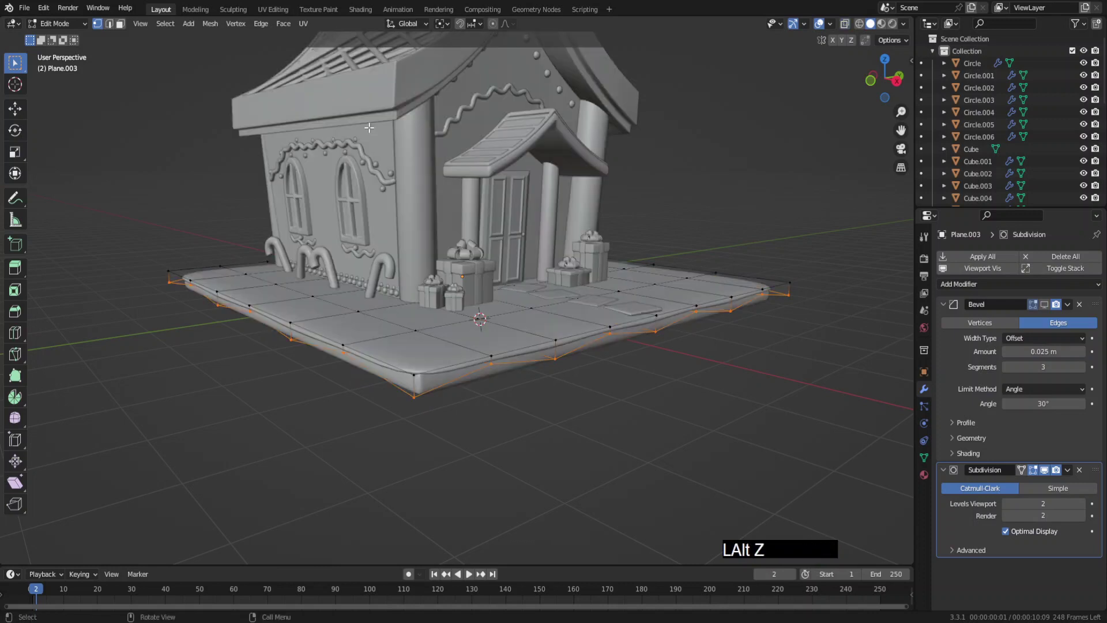
Extrude the snow layer's bottom faces downward to thicken it.
left_click(173, 23)
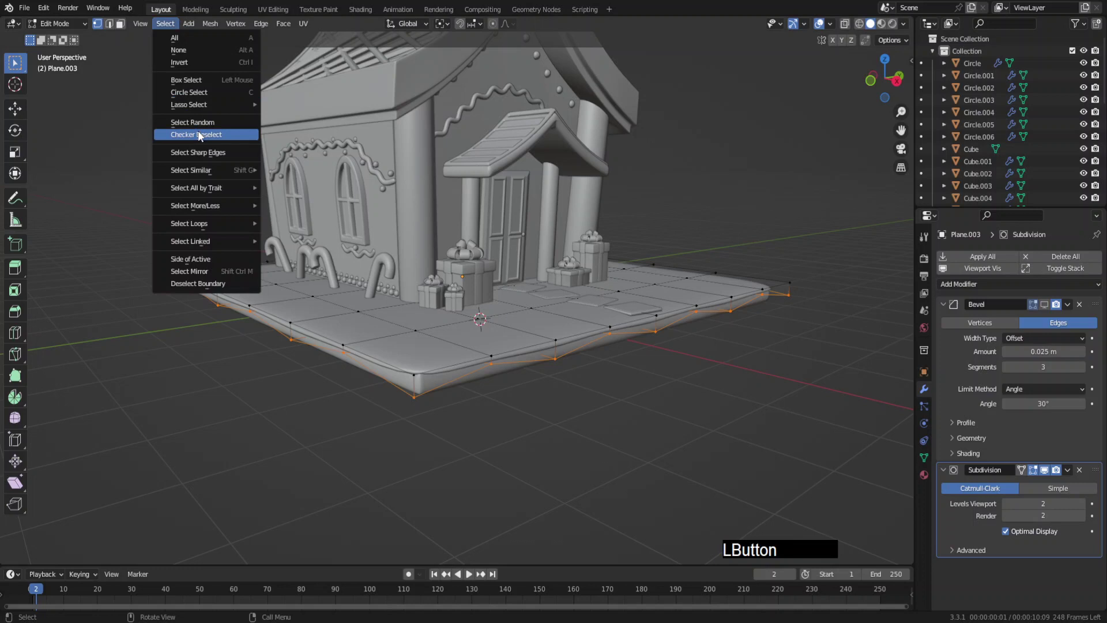
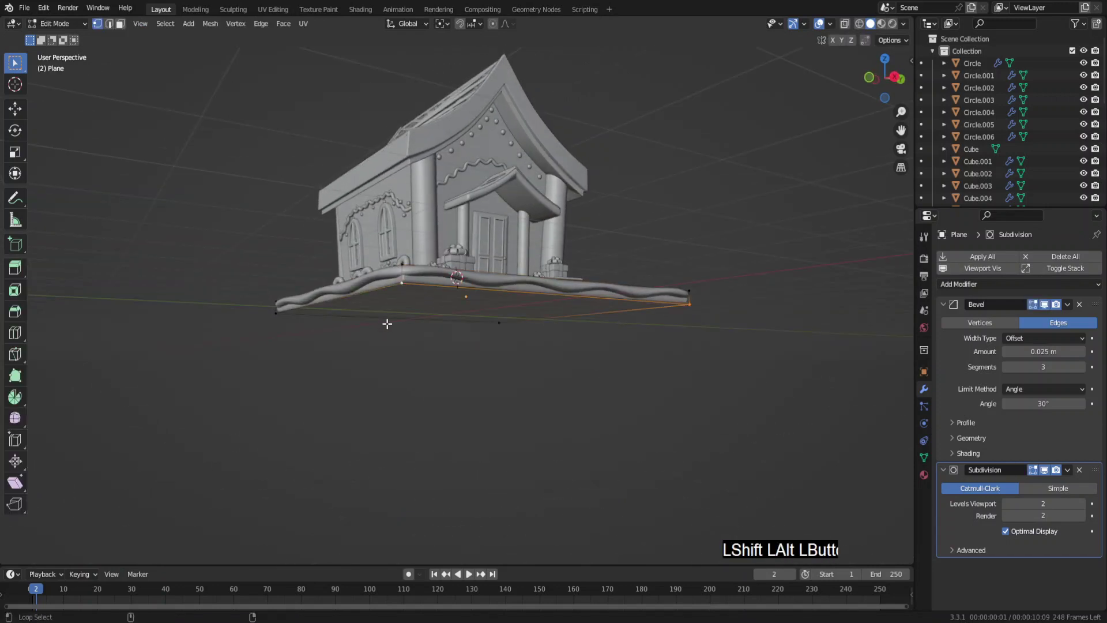
key("g")
key("z")
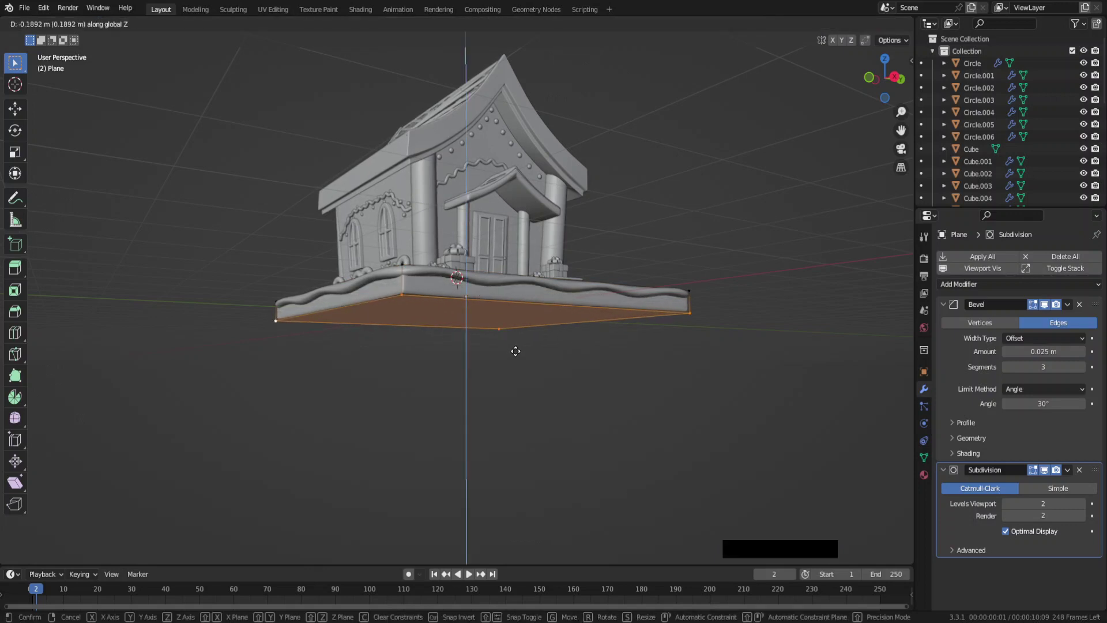
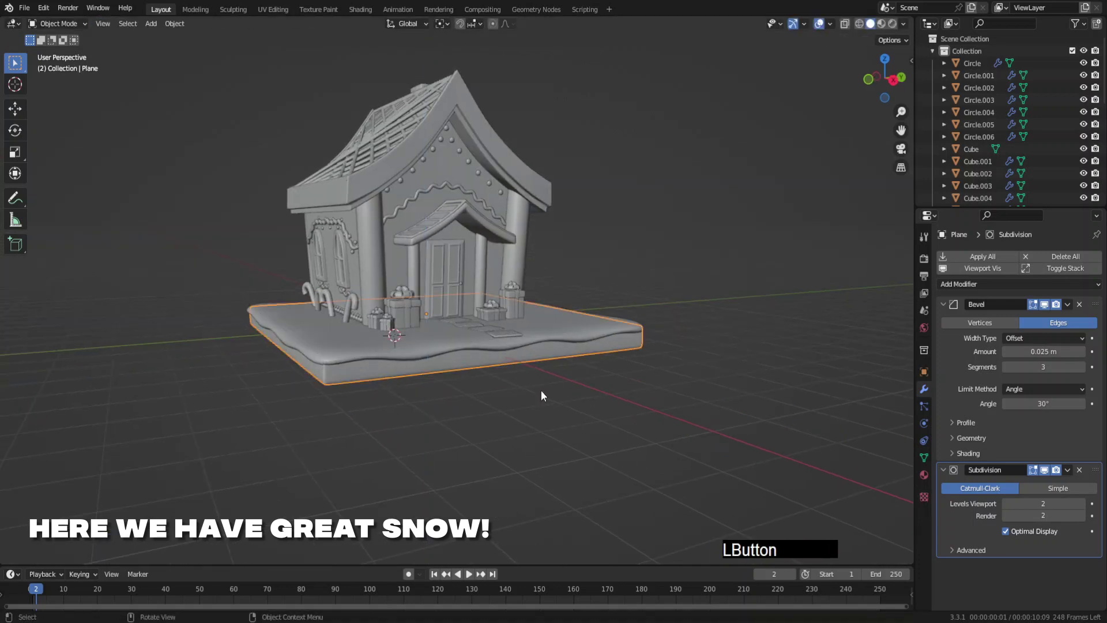
Add a UV sphere in front of the house and shrink it to the snowman's body size.
middle_click(569, 335)
middle_click(587, 359)
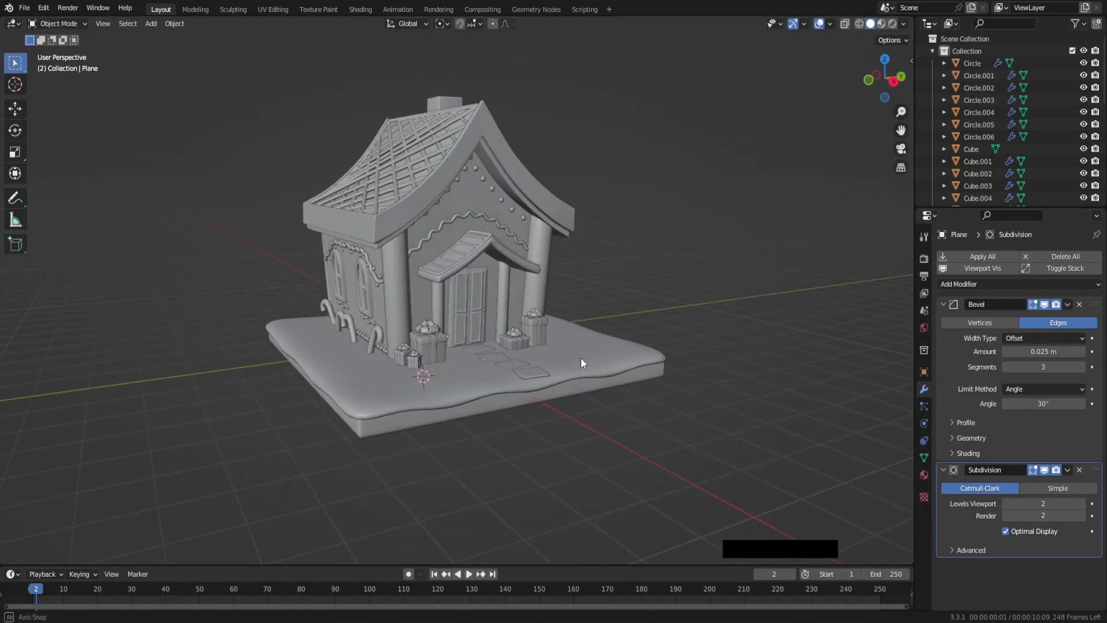
key("F6")
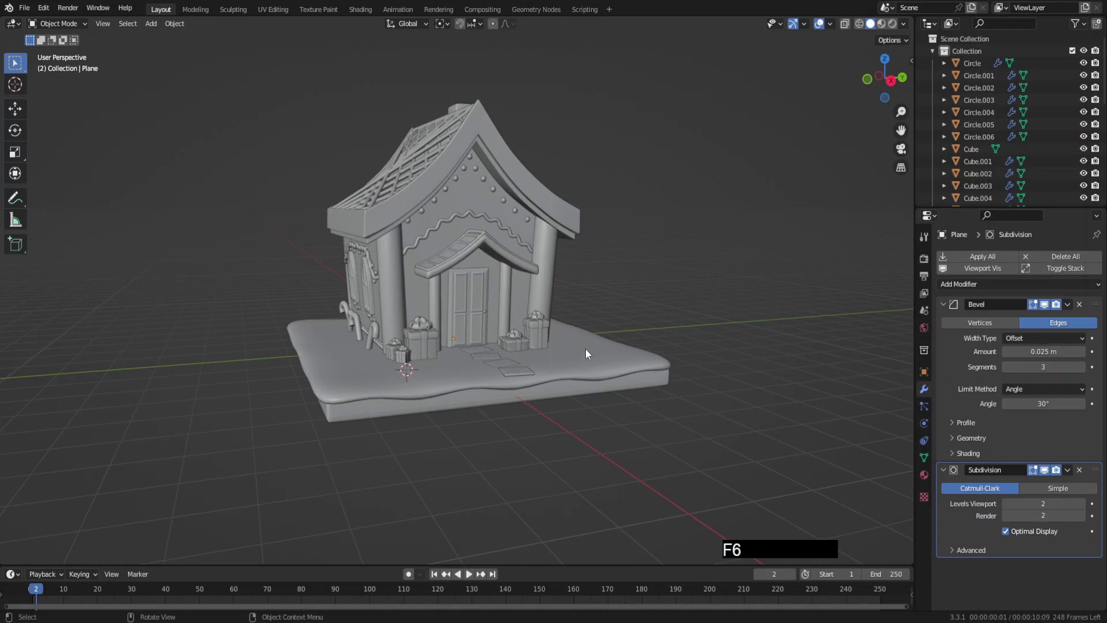
middle_click(555, 376)
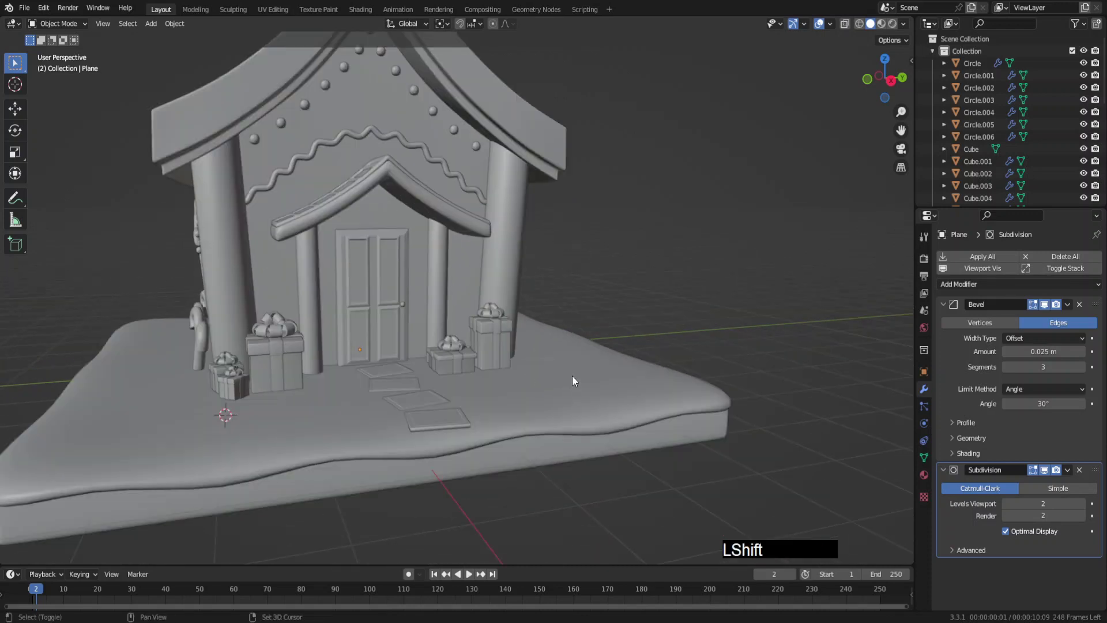
right_click(588, 388)
key("shift+a")
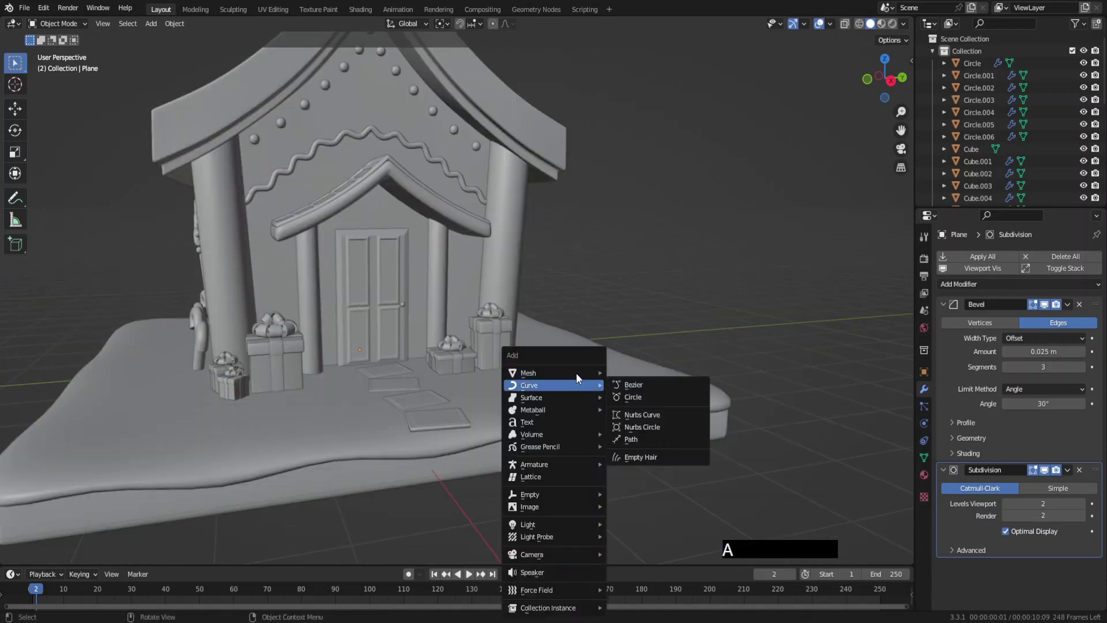
left_click(665, 134)
key("s")
left_click(653, 395)
key("g")
key("z")
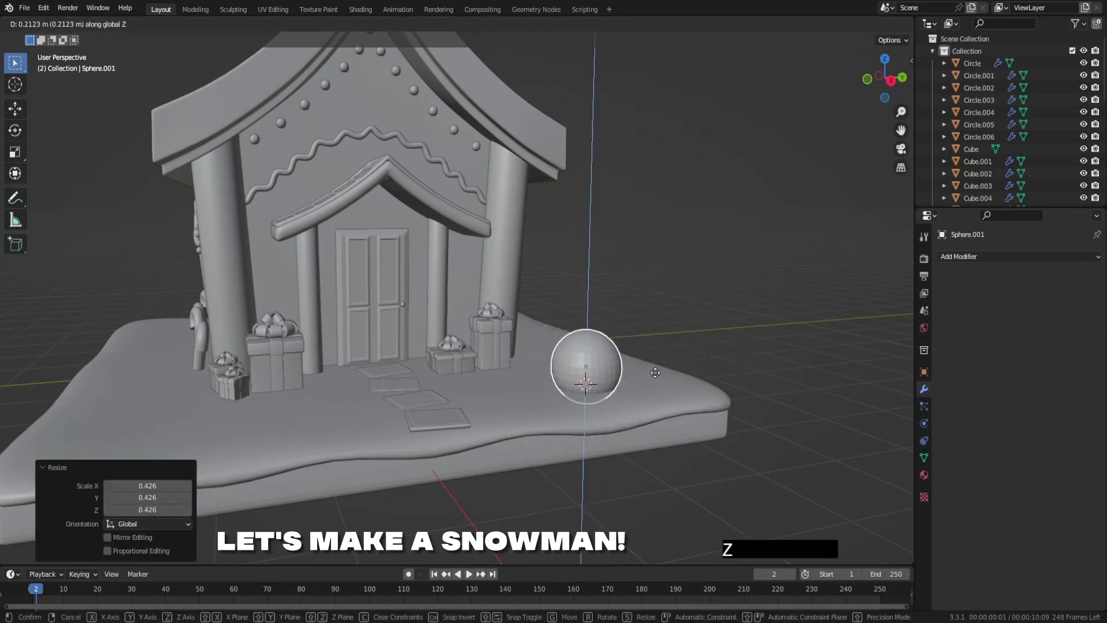
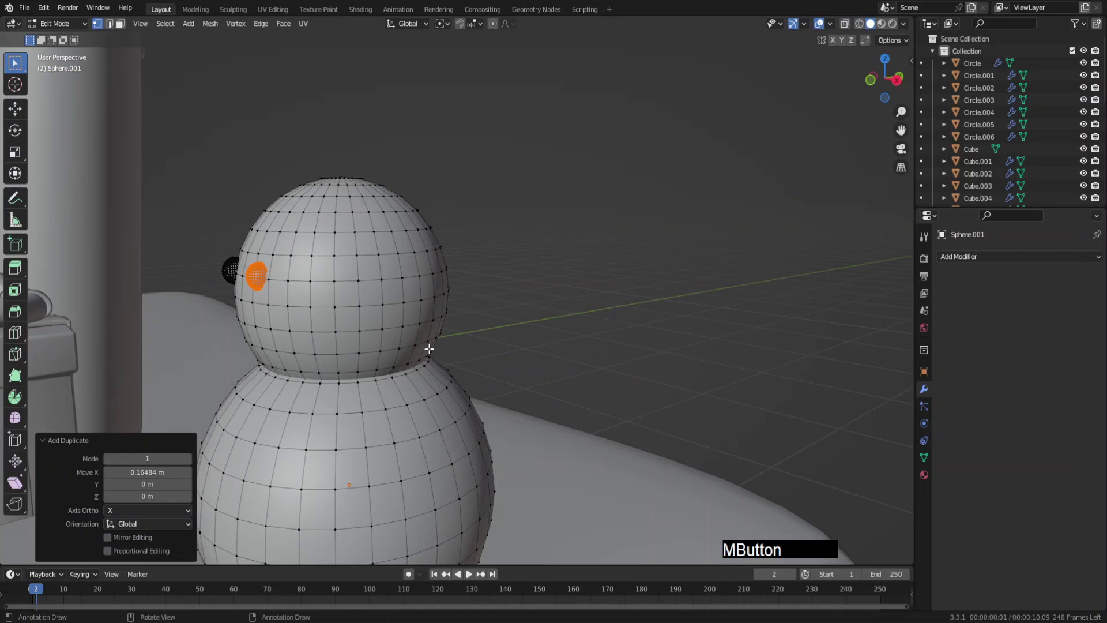
Finish the snowman's head and eyes and return to Object Mode to check it.
key("Tab")
middle_click(480, 338)
middle_click(504, 330)
Add a cone and rotate it a quarter turn (-90°) from side view for the nose.
key("shift+a")
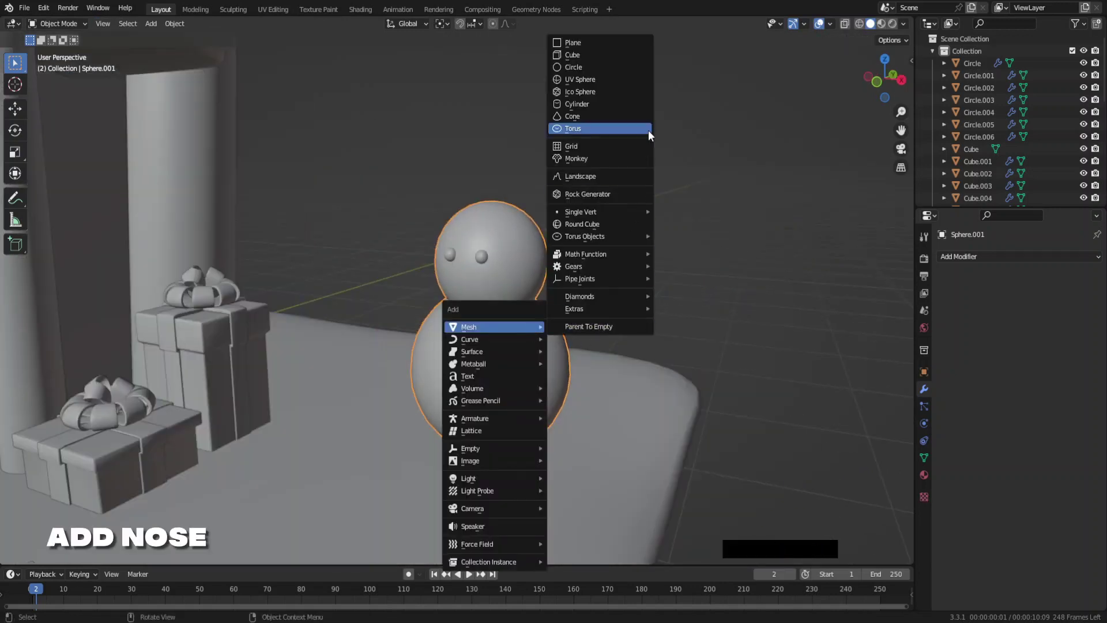
left_click(638, 124)
key("g")
key("z")
left_click(500, 231)
key("KP_3")
key("r")
key("KP_Subtract")
key("KP_9")
key("Return")
key("KP_Enter")
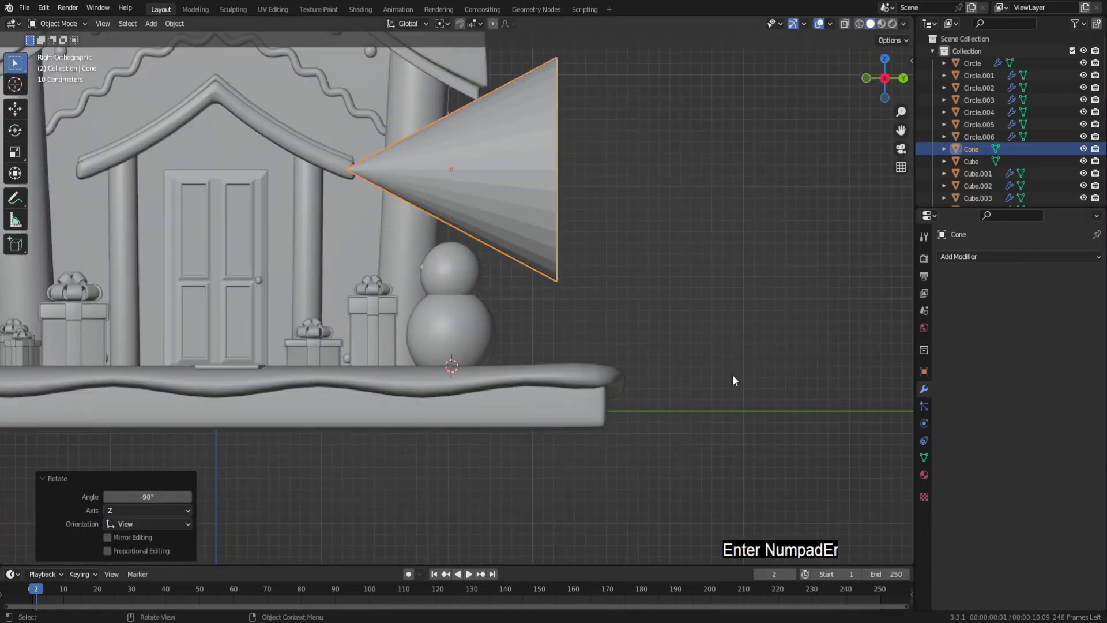
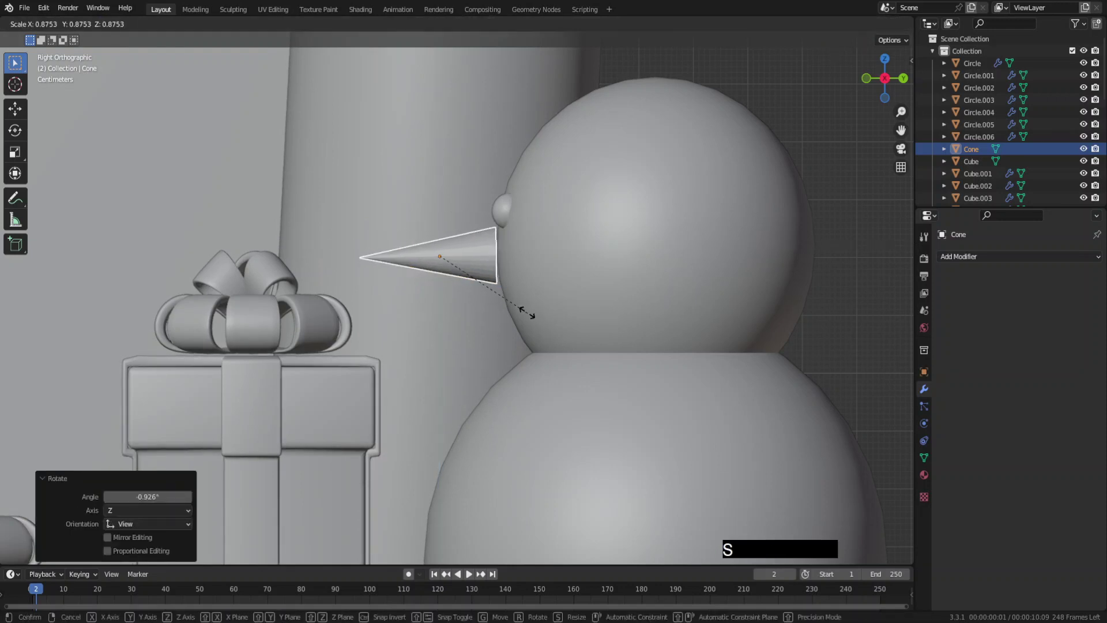
Move the shrunken cone along Y onto the snowman's face, then select the snowman body.
key("g")
key("y")
left_click(531, 314)
right_click(501, 294)
left_click(501, 293)
middle_click(579, 322)
left_click(610, 330)
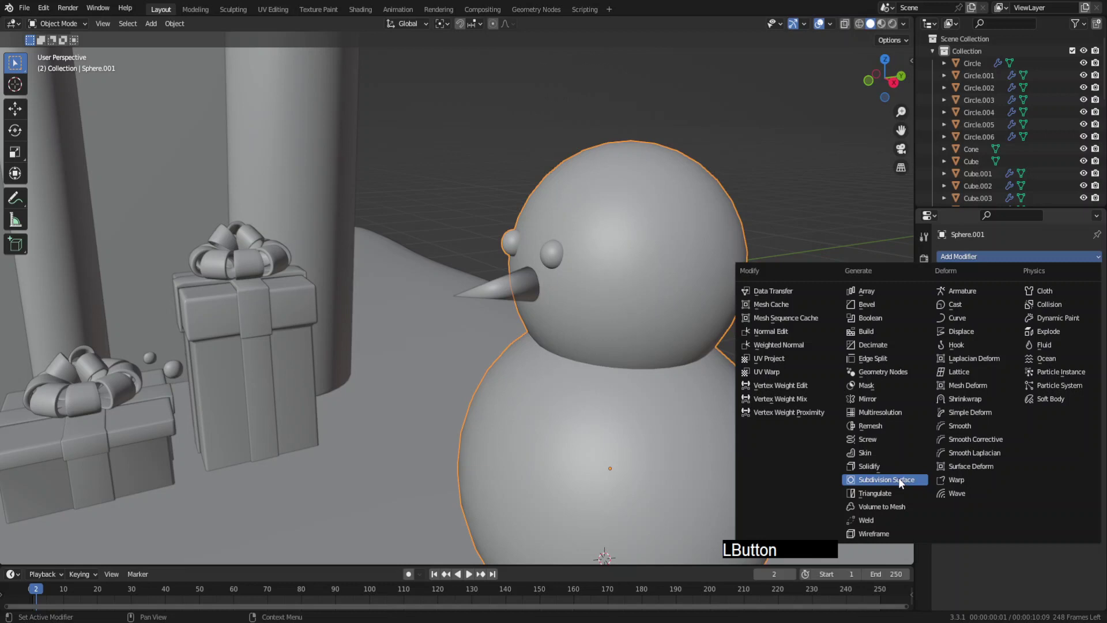
Add a Subdivision Surface to the snowman and extrude a scaled circle into a bevelled top hat.
left_click(637, 324)
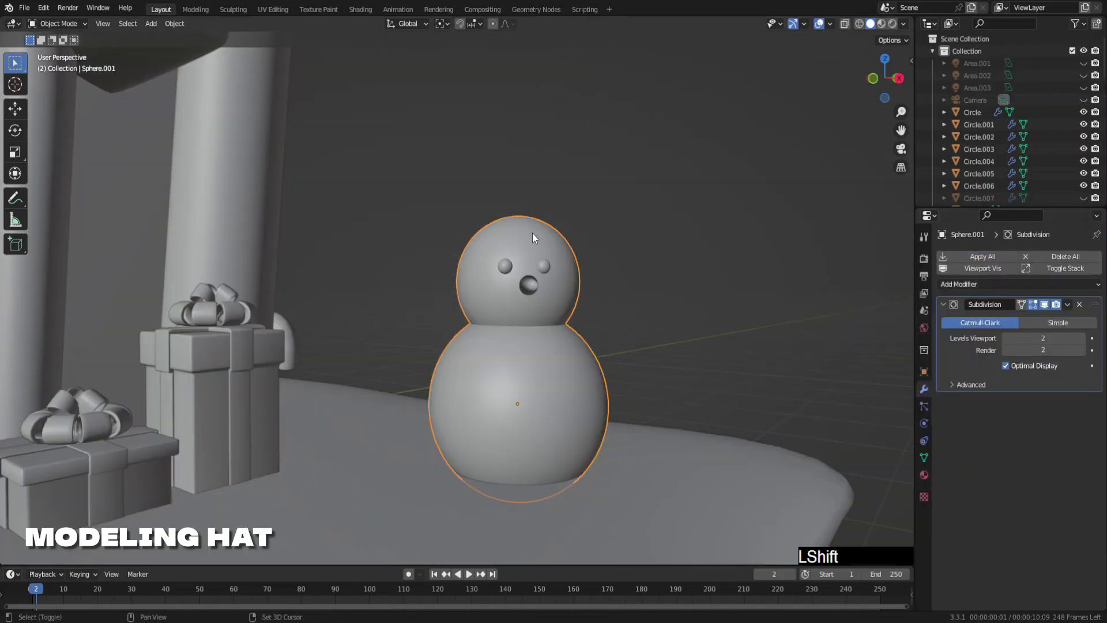
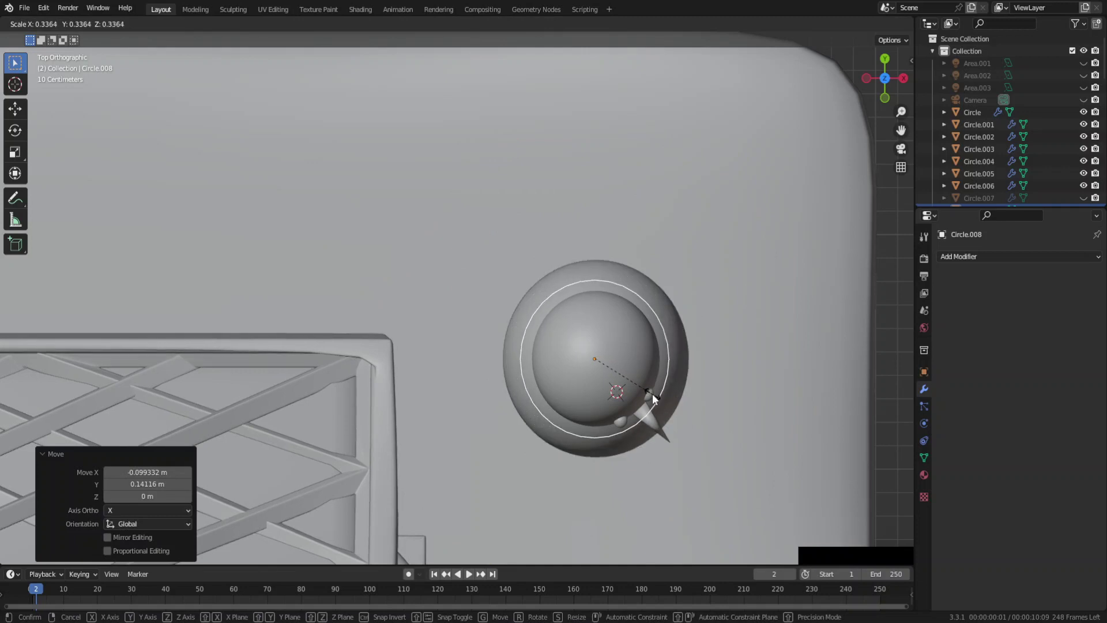
left_click(654, 398)
middle_click(663, 407)
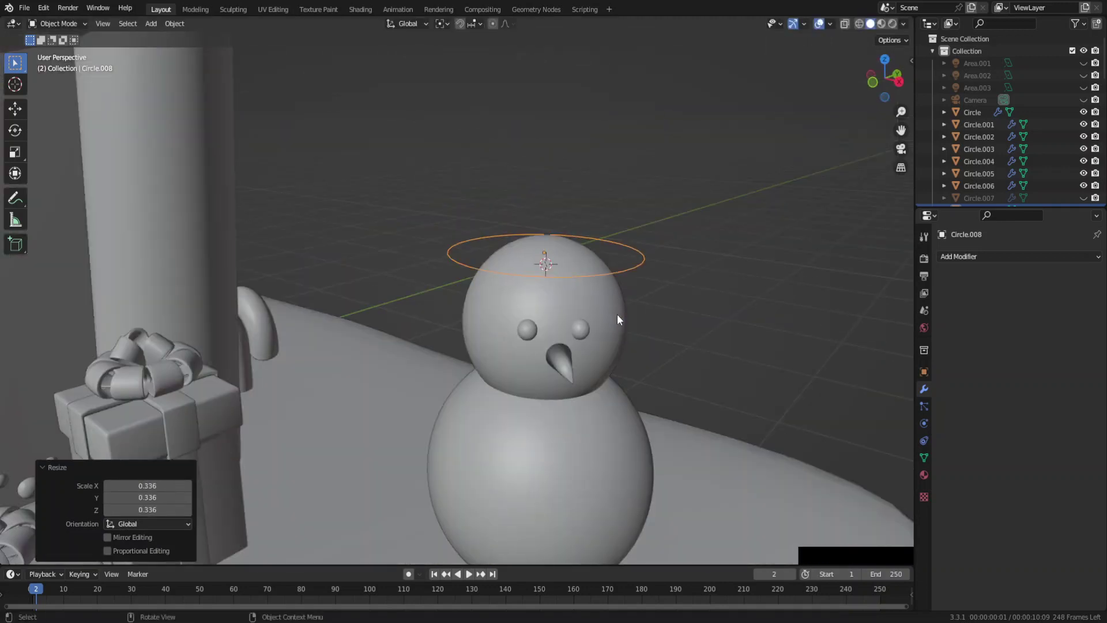
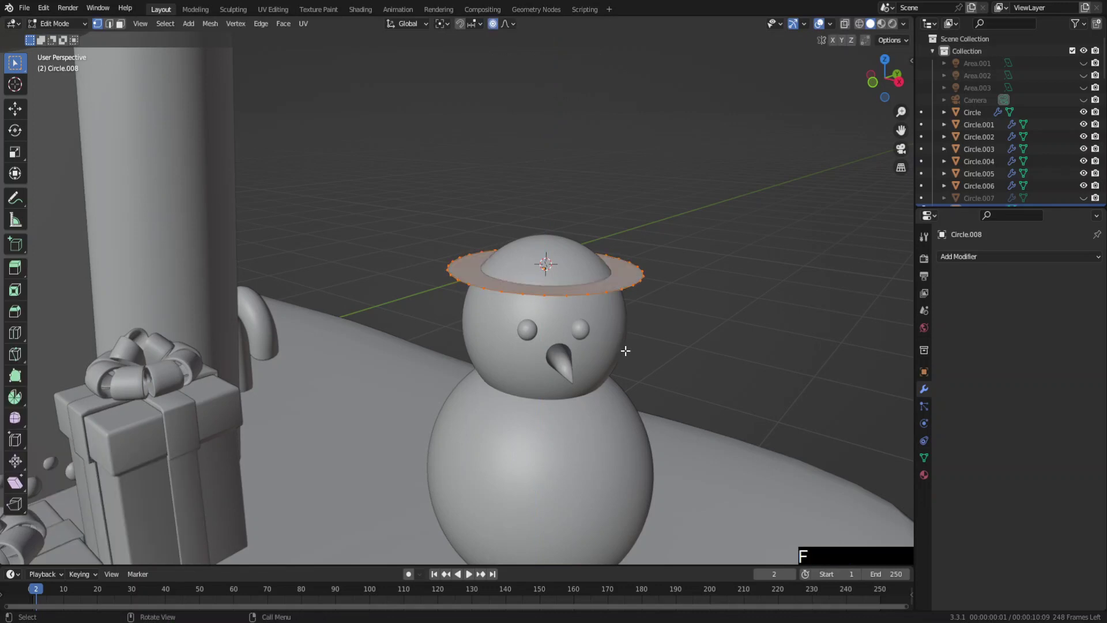
key("e")
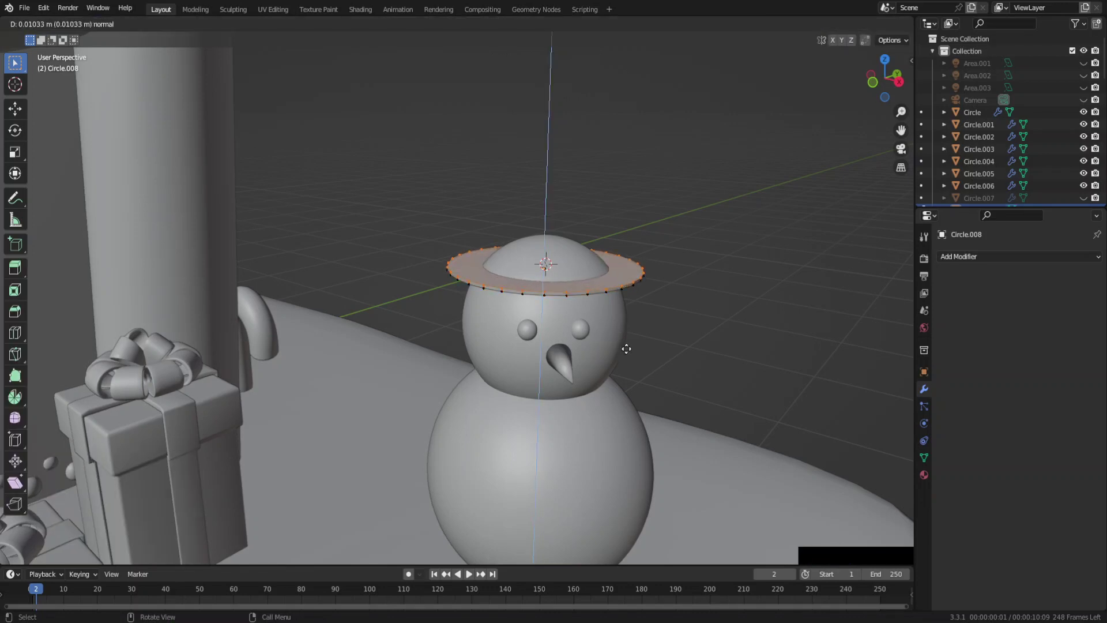
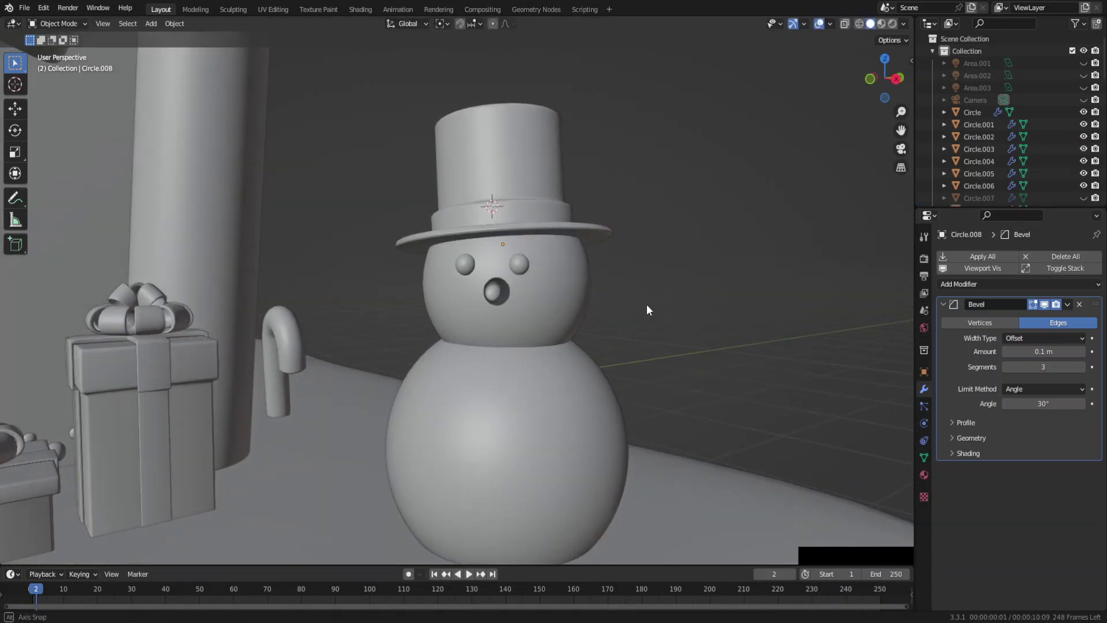
key("F6")
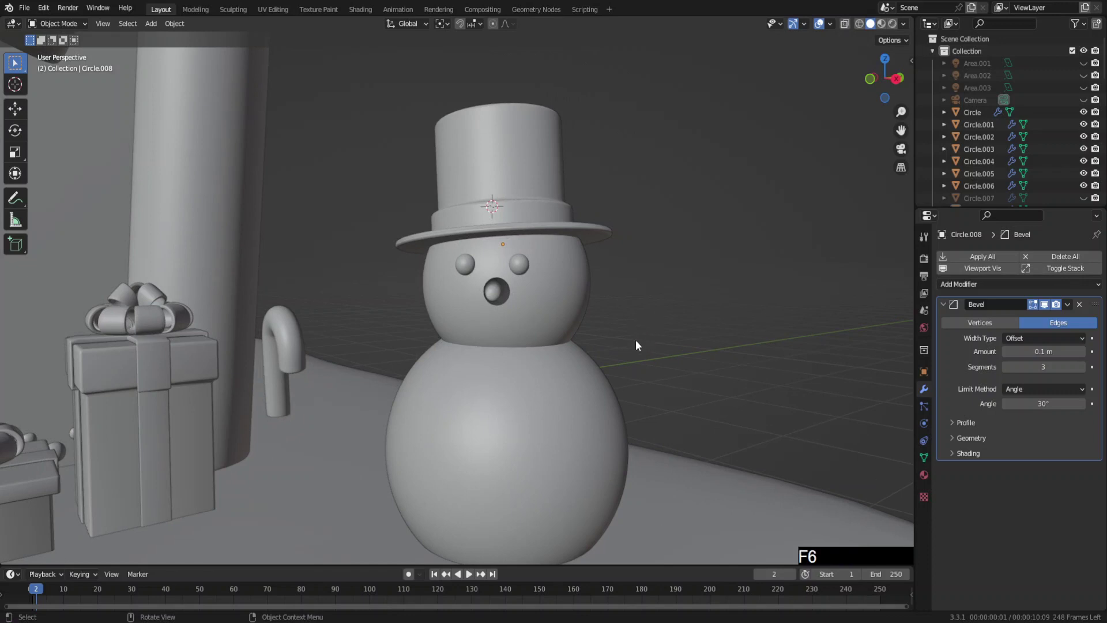
Save, add a single vertex extruded into a curve and give it Subdivision and Skin modifiers.
key("F6")
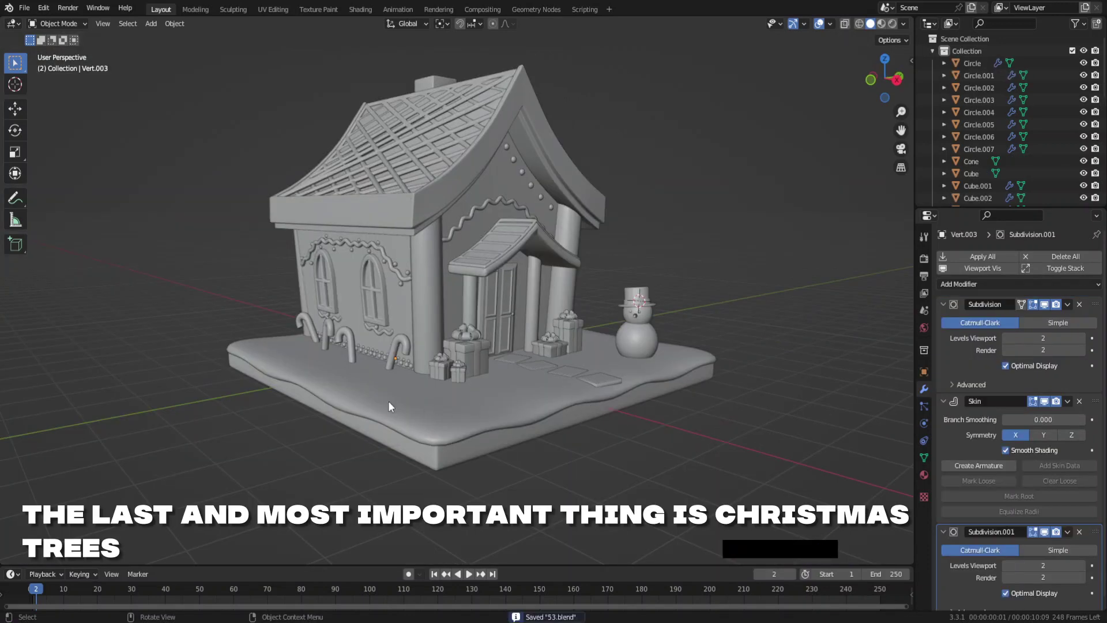
right_click(435, 421)
key("shift+a")
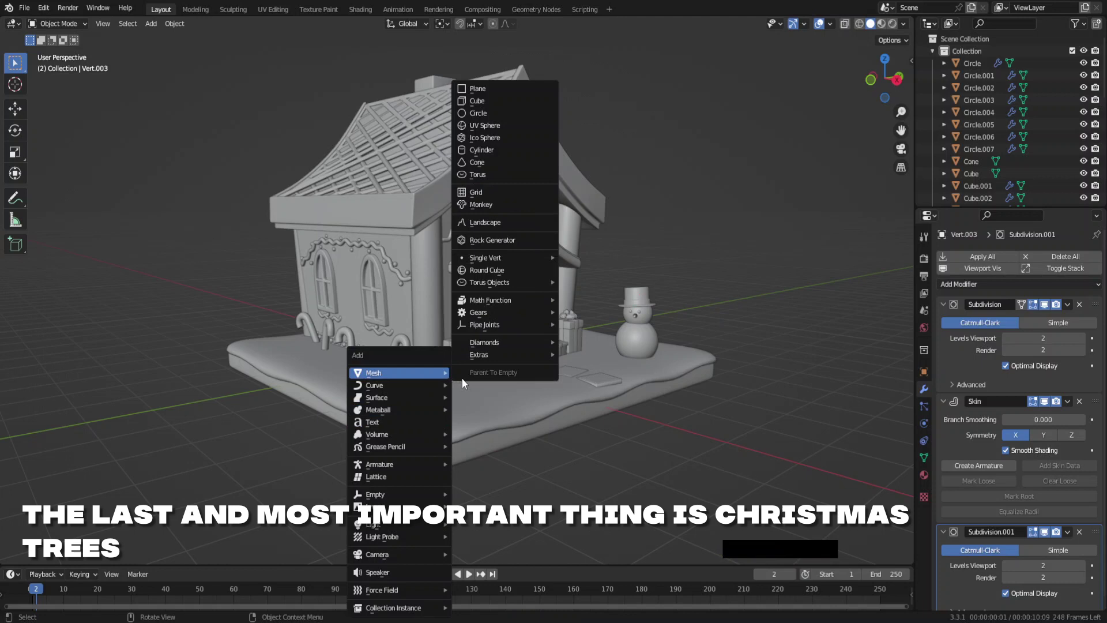
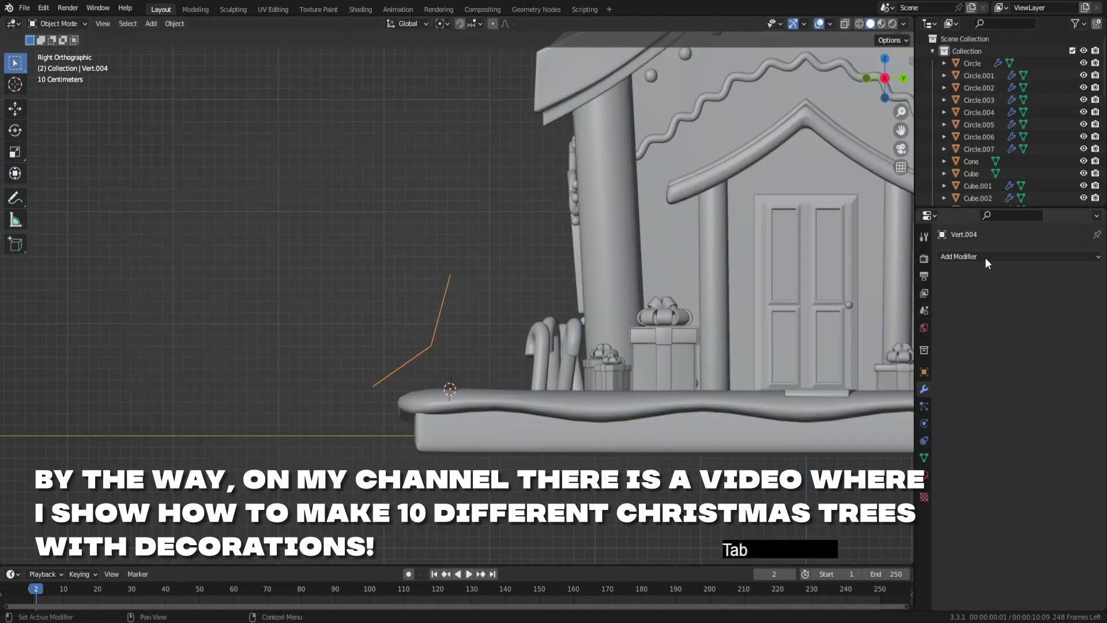
left_click(993, 260)
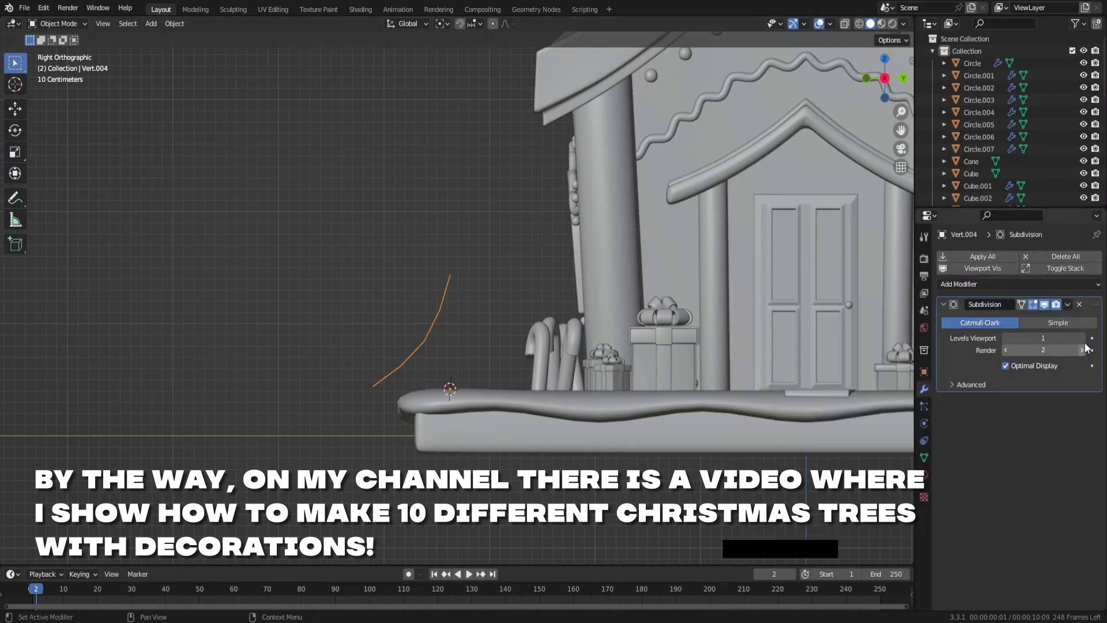
left_click(1087, 344)
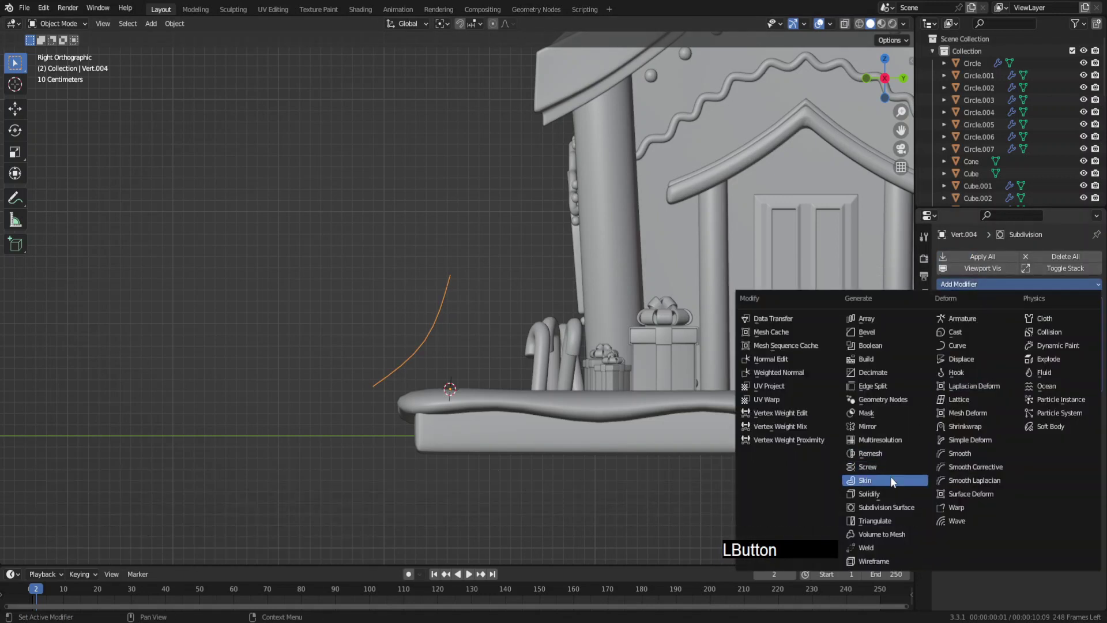
left_click(1030, 461)
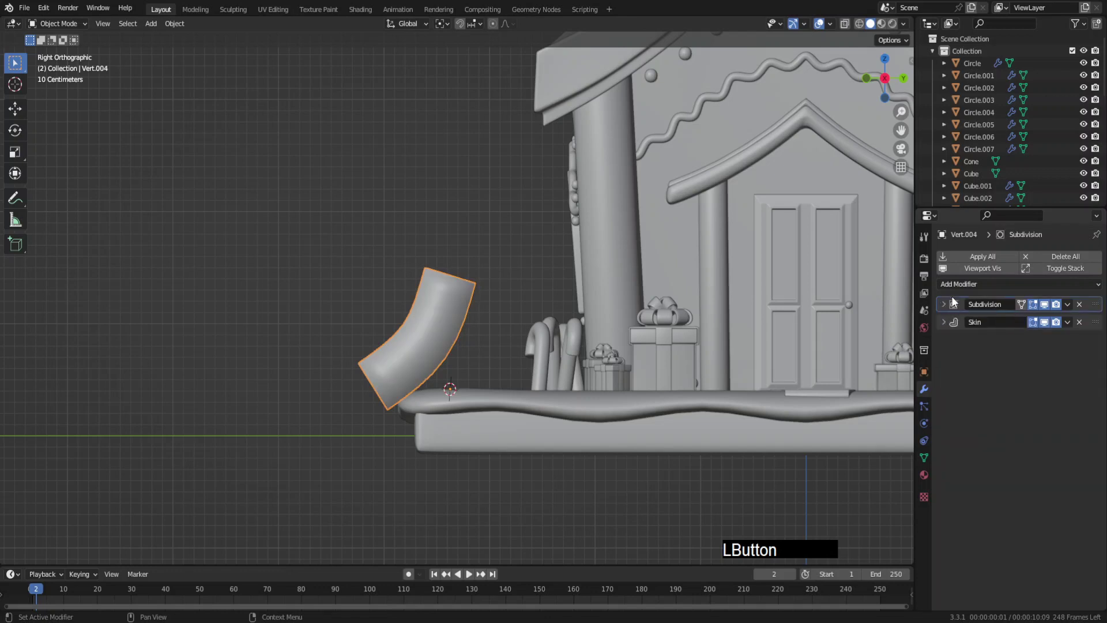
Add a Mirror modifier moved to the top of the stack plus a second Subdivision on the branch.
left_click(884, 434)
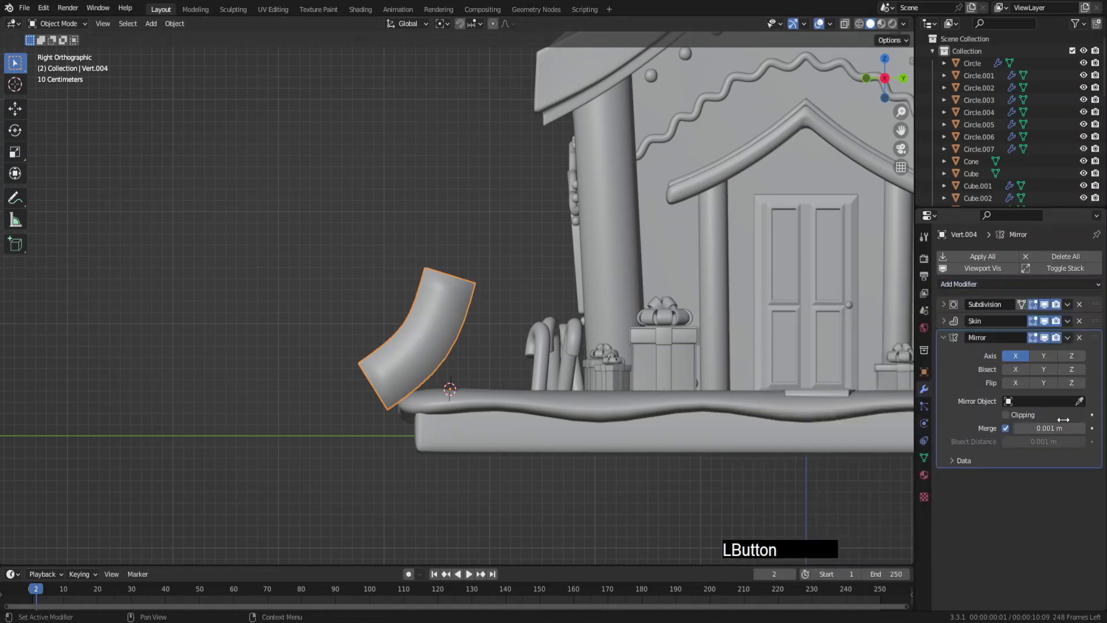
left_click(1098, 336)
left_click(1040, 293)
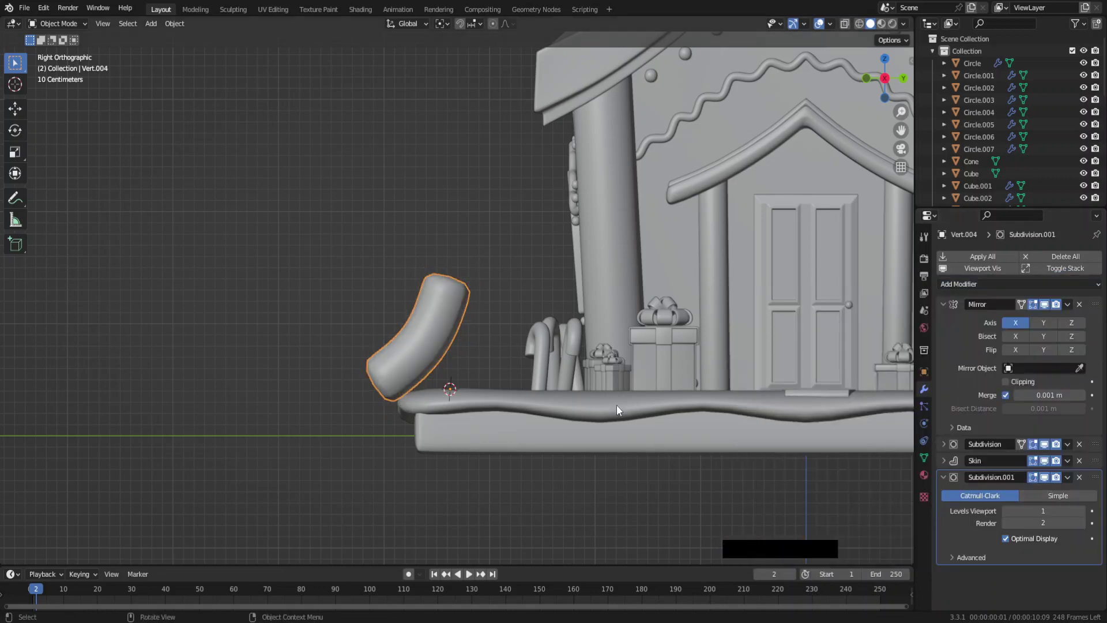
middle_click(588, 384)
key("shift+a")
Add an Empty as the Mirror object on Y and spread the branch vertices apart along Y.
left_click(561, 494)
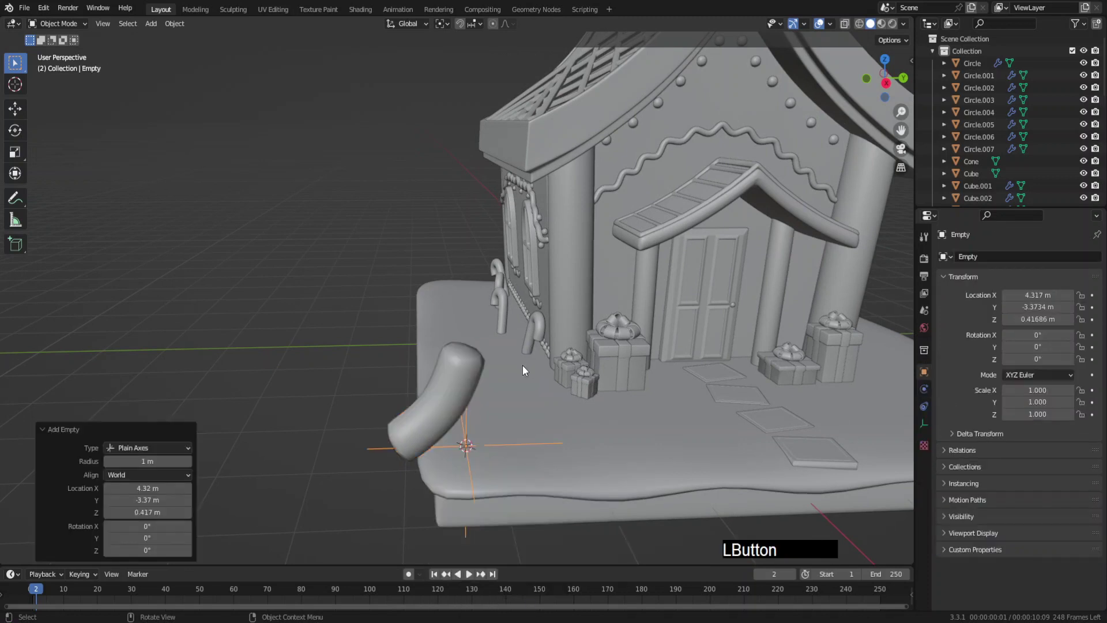
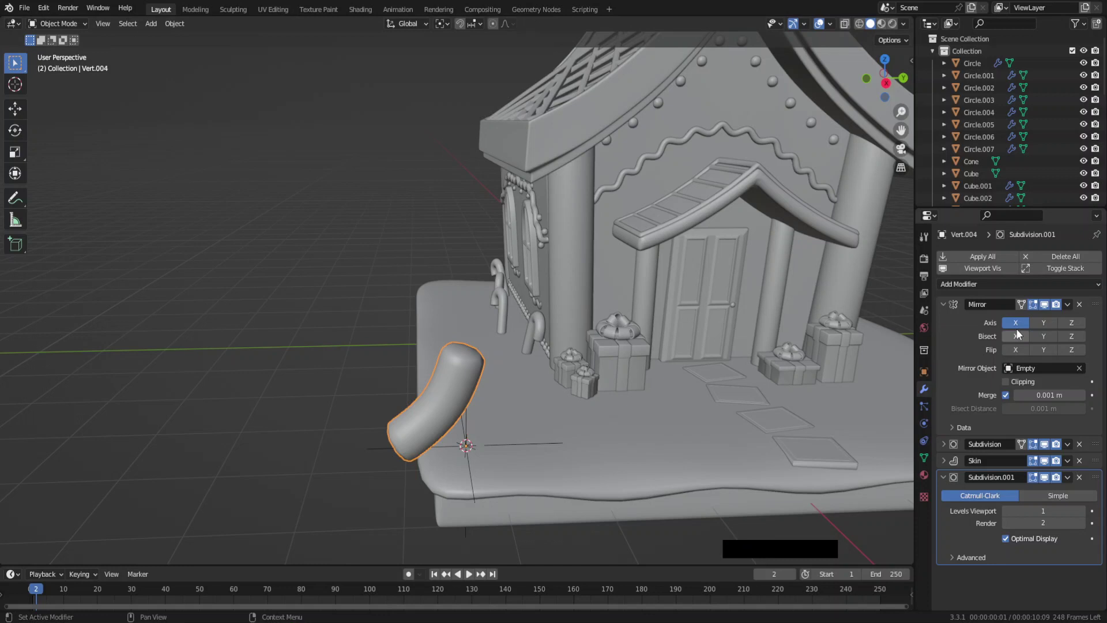
left_click(1046, 327)
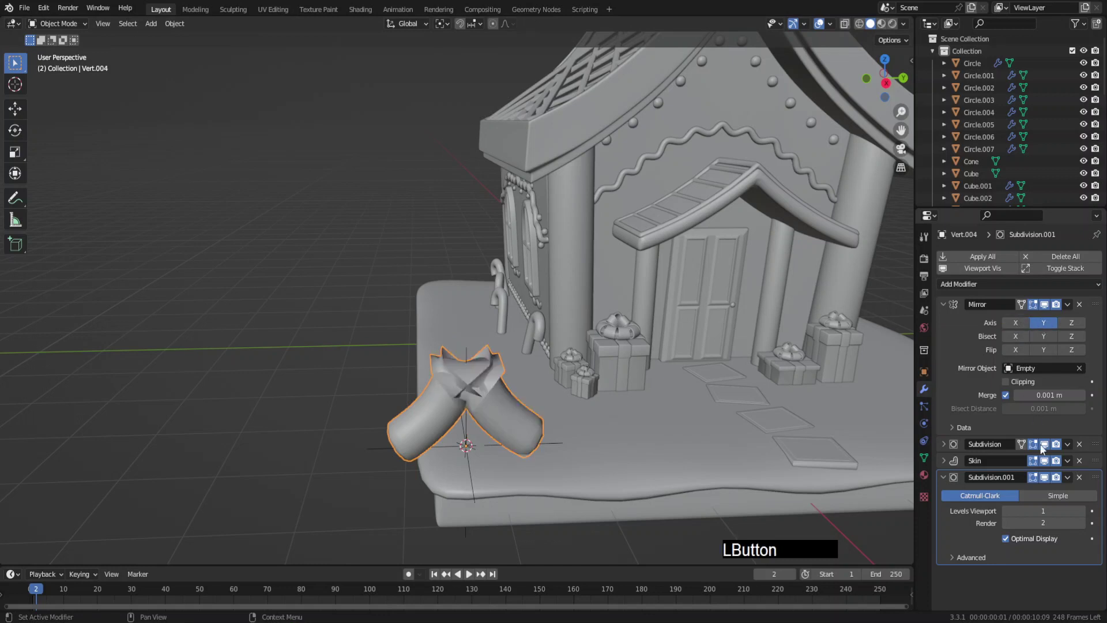
key("Tab")
key("a")
key("g")
key("y")
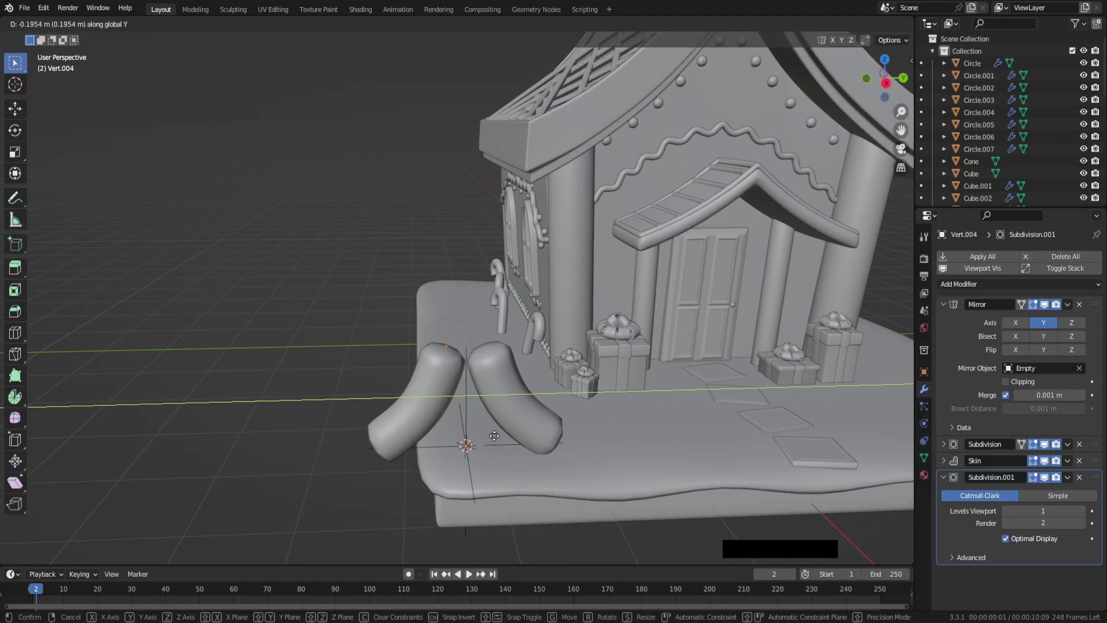
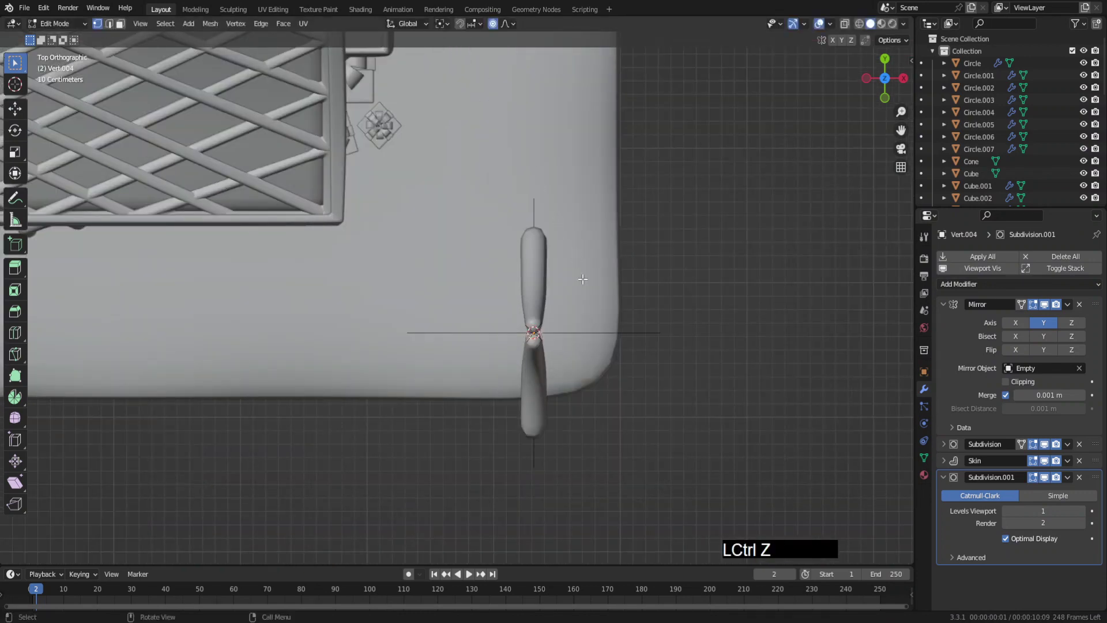
Set the pivot to the centre and duplicate-rotate branches into a full ring around the Empty.
left_click(446, 26)
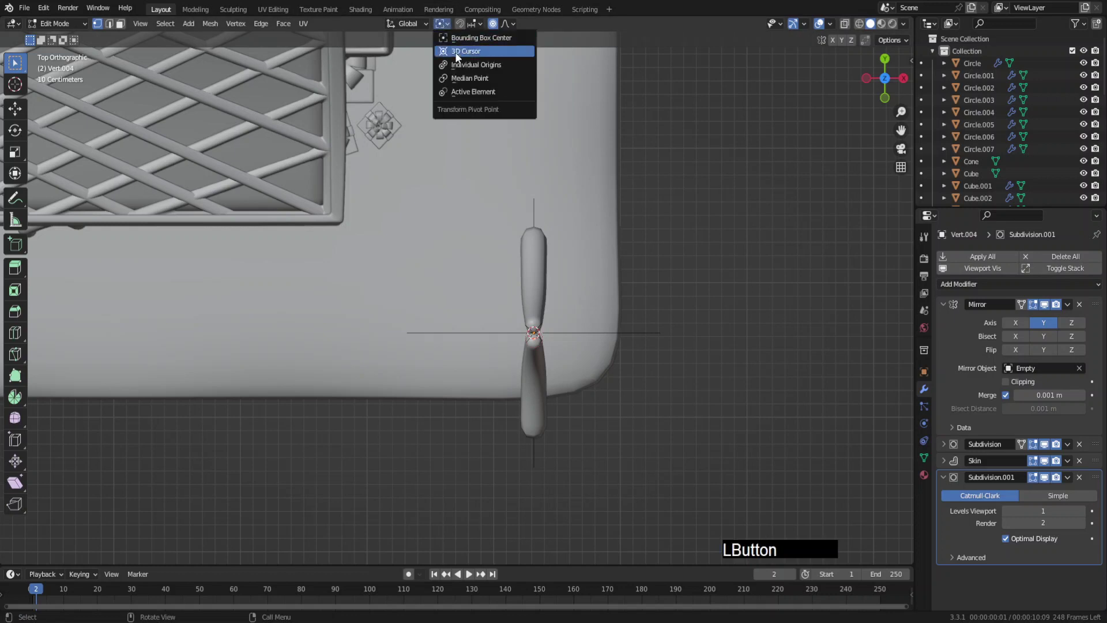
key("o")
key("shift+d")
key("r")
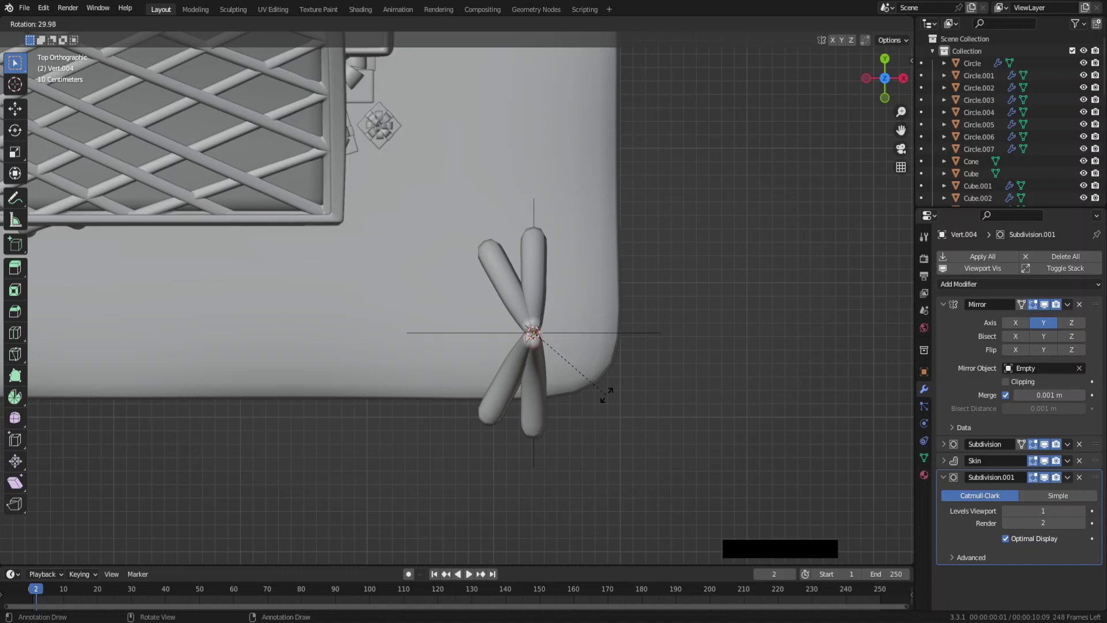
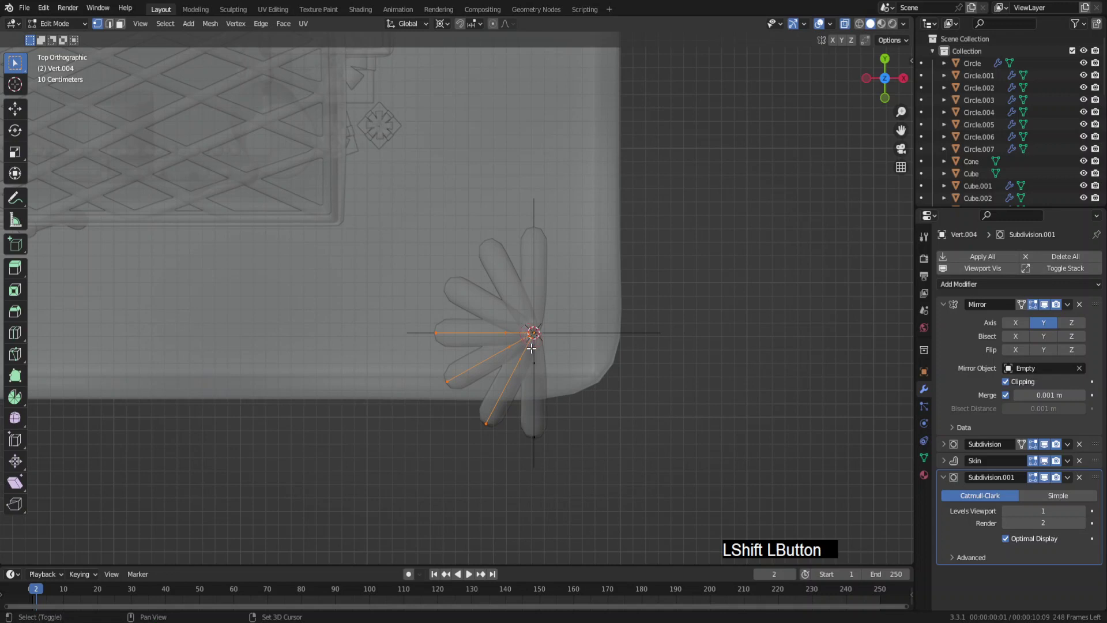
key("alt+z")
key("d")
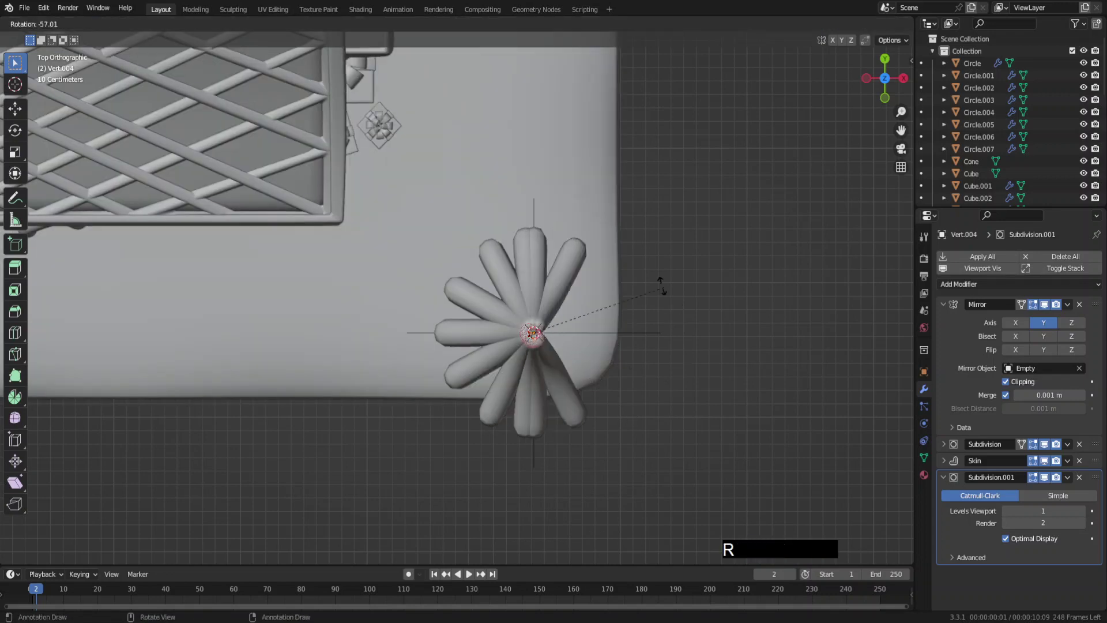
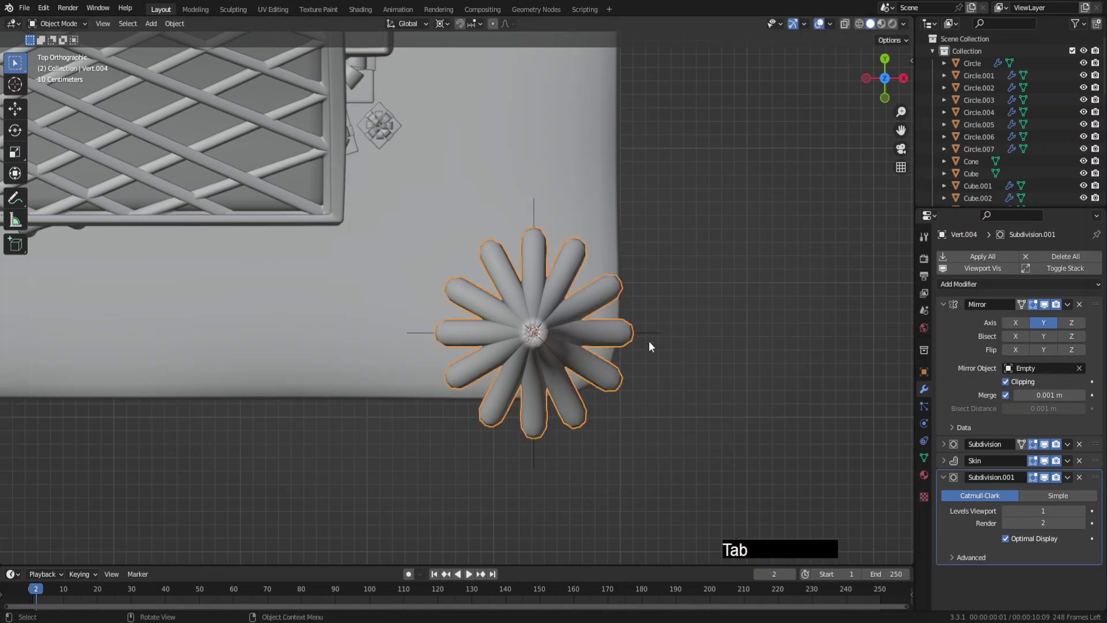
Lower the ring along Z, apply its transforms and duplicate a second tier below from front view.
middle_click(611, 257)
key("g")
key("z")
left_click(523, 177)
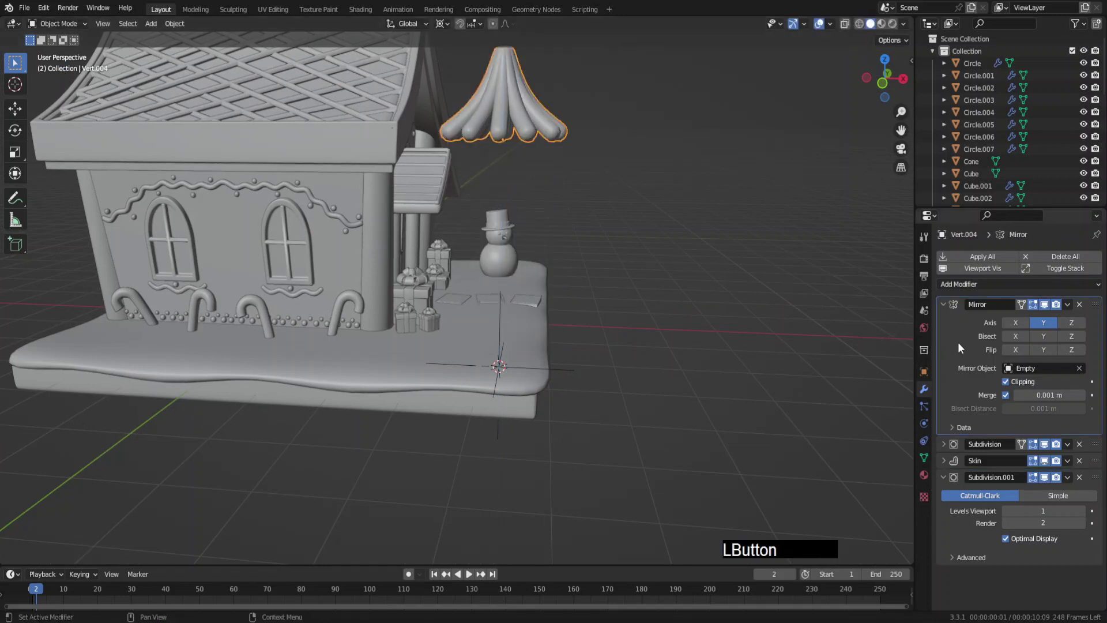
key("ctrl+a")
middle_click(573, 278)
key("KP_1")
key("shift+d")
key("z")
left_click(587, 303)
key("s")
right_click(592, 309)
Set the transform pivot, rotate the new tier from top view and enlarge it.
left_click(448, 25)
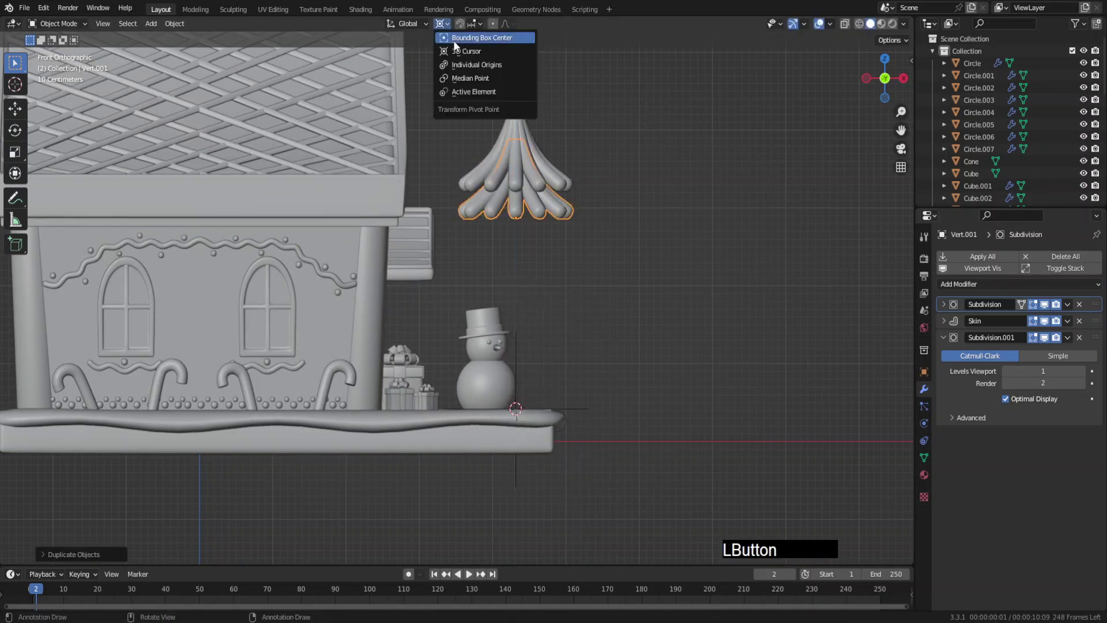
key("s")
left_click(640, 274)
key("KP_7")
key("r")
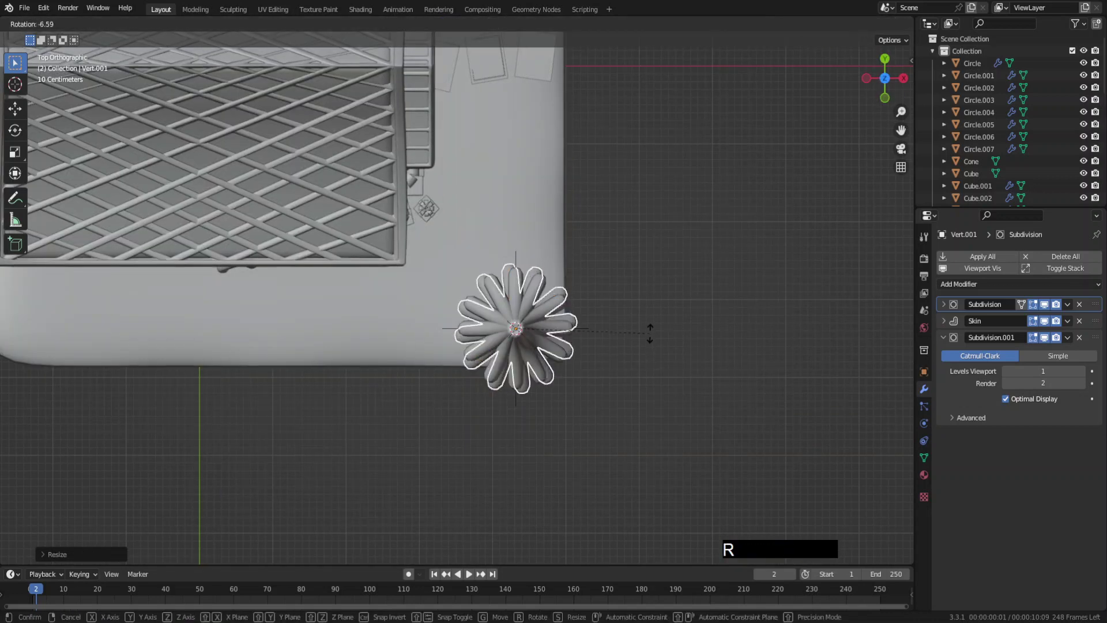
left_click(648, 318)
key("KP_1")
key("g")
left_click(592, 235)
Duplicate a third tier downward, rescale it, lower it and rotate it from above.
key("shift+d")
key("z")
left_click(600, 266)
key("s")
left_click(613, 275)
key("g")
key("z")
left_click(614, 285)
key("KP_7")
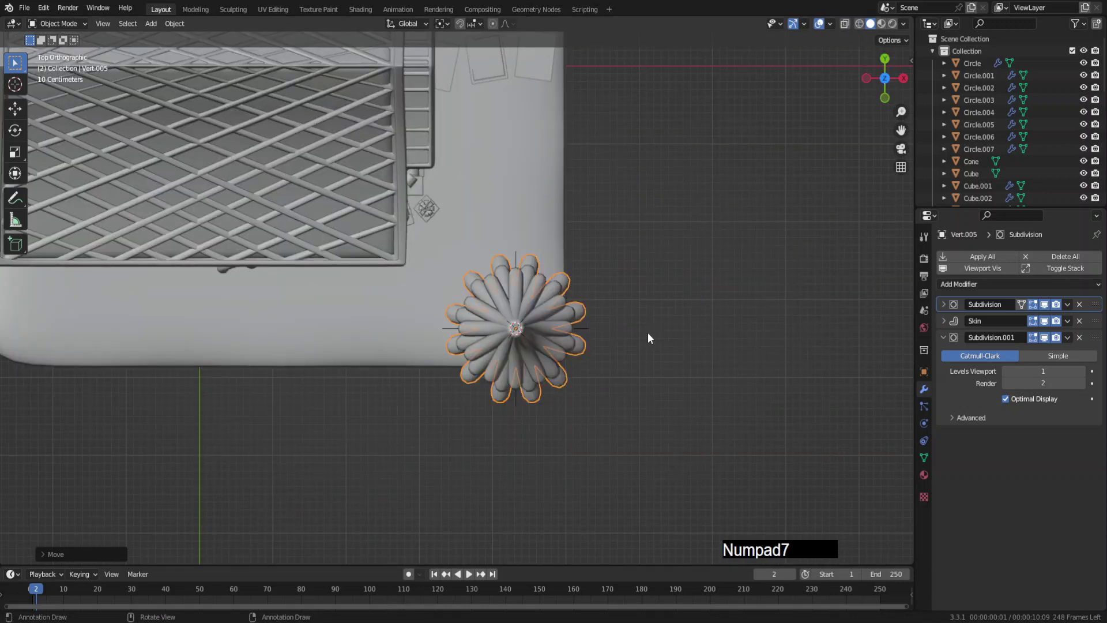
key("r")
left_click(629, 373)
Duplicate a bottom tier below the others, rotate it from top view and deselect everything.
key("KP_1")
key("shift+d")
key("z")
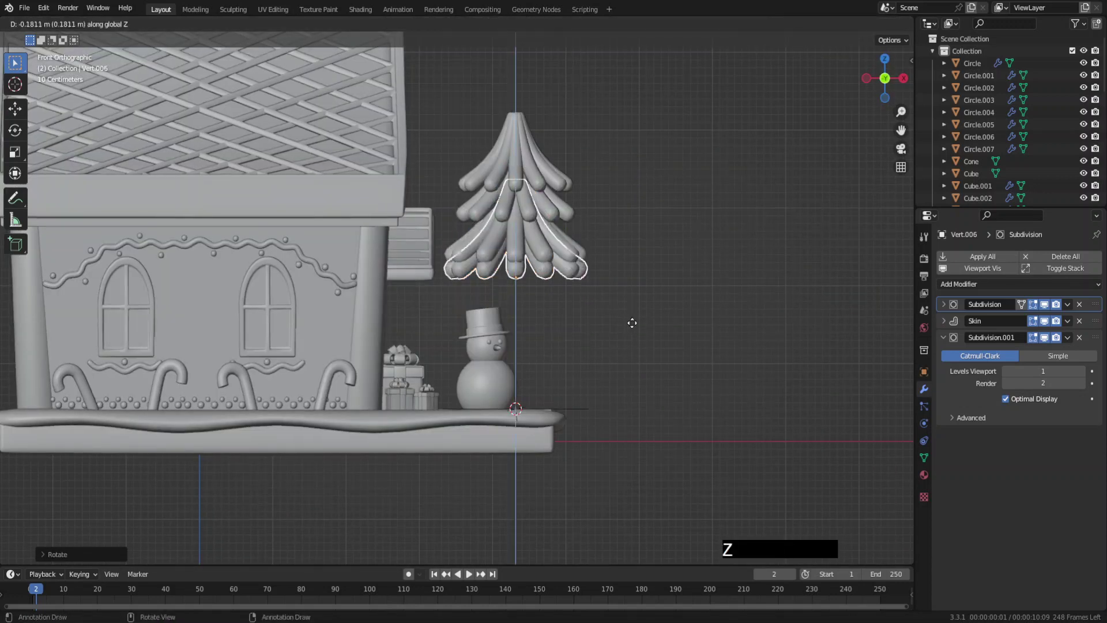
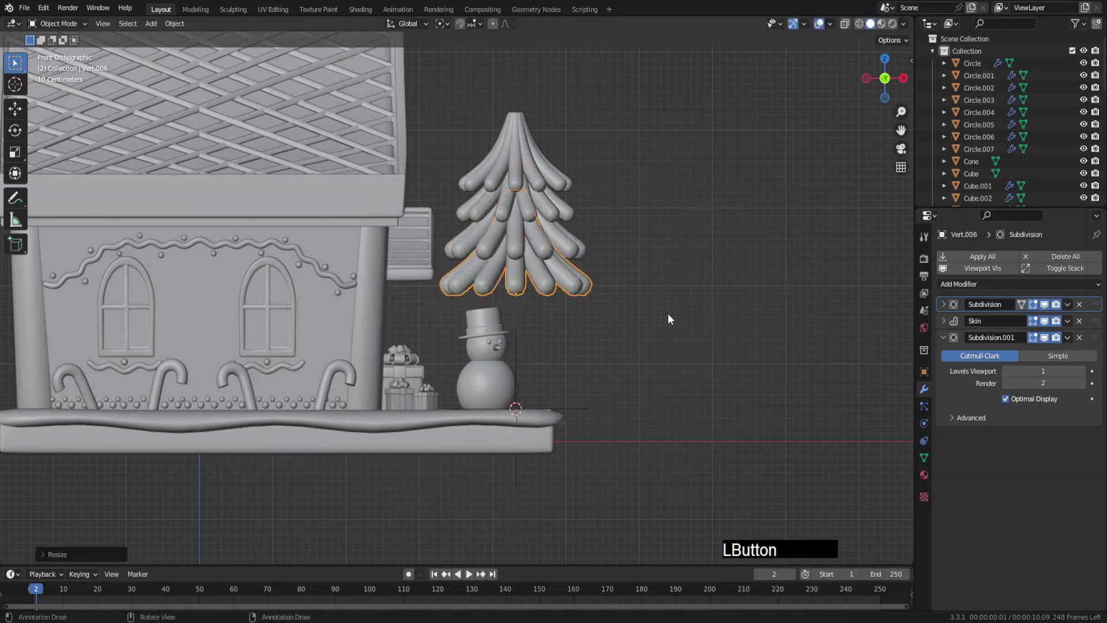
key("KP_7")
key("r")
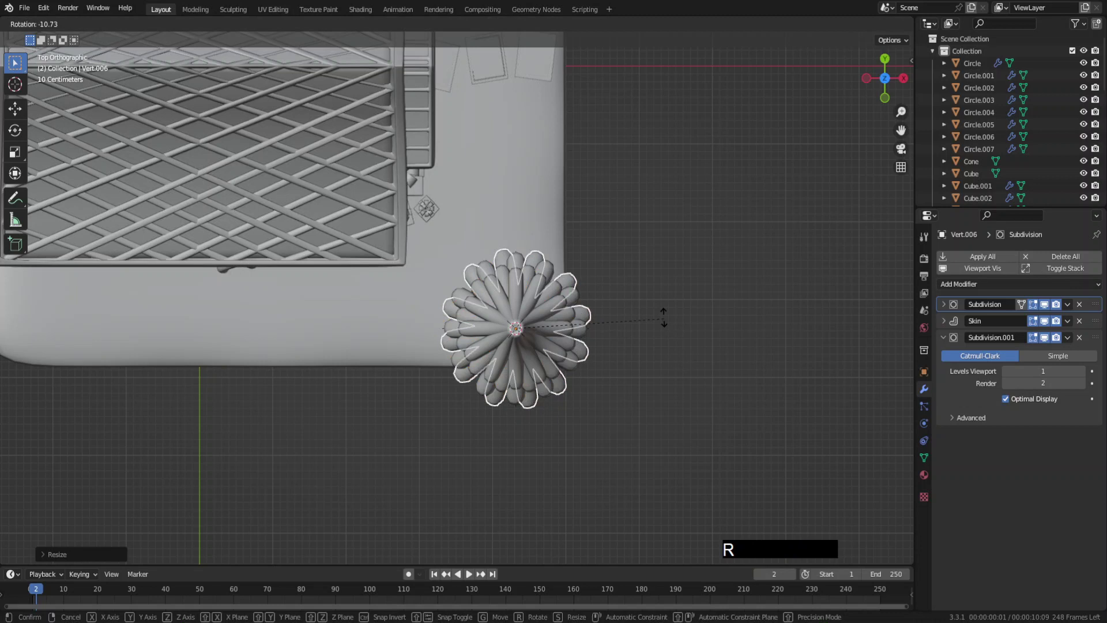
left_click(664, 315)
middle_click(618, 344)
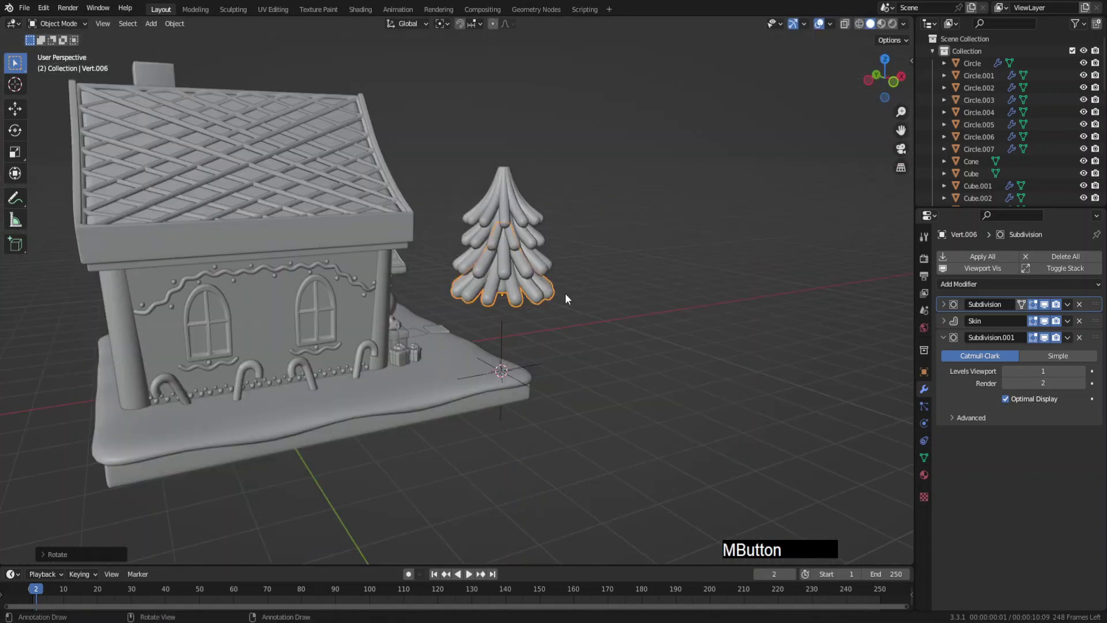
left_click(507, 345)
key("x")
left_click(507, 346)
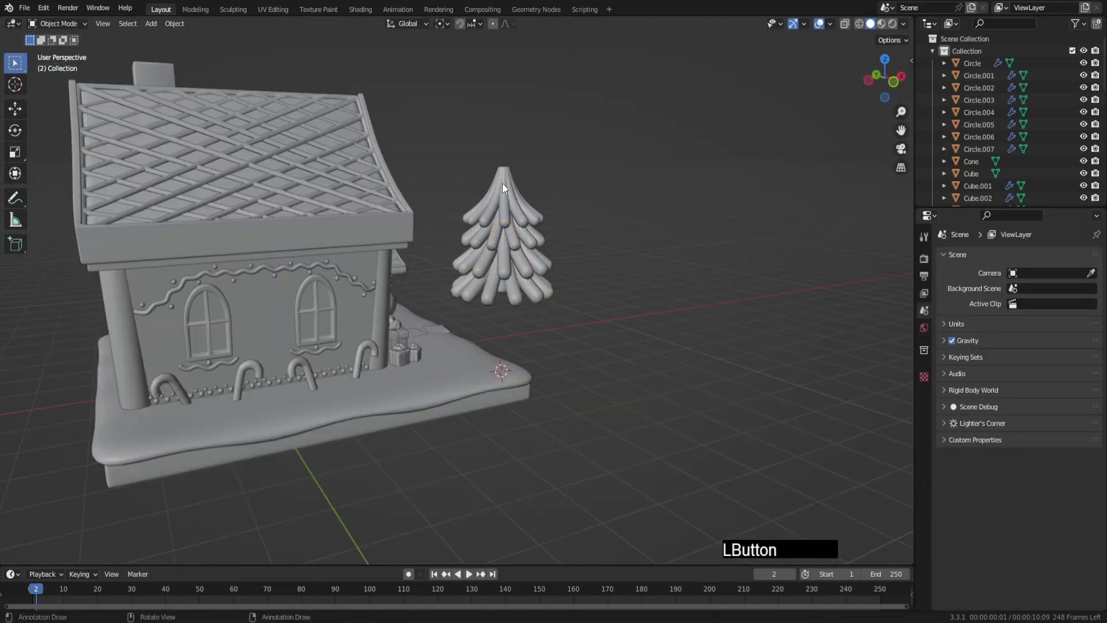
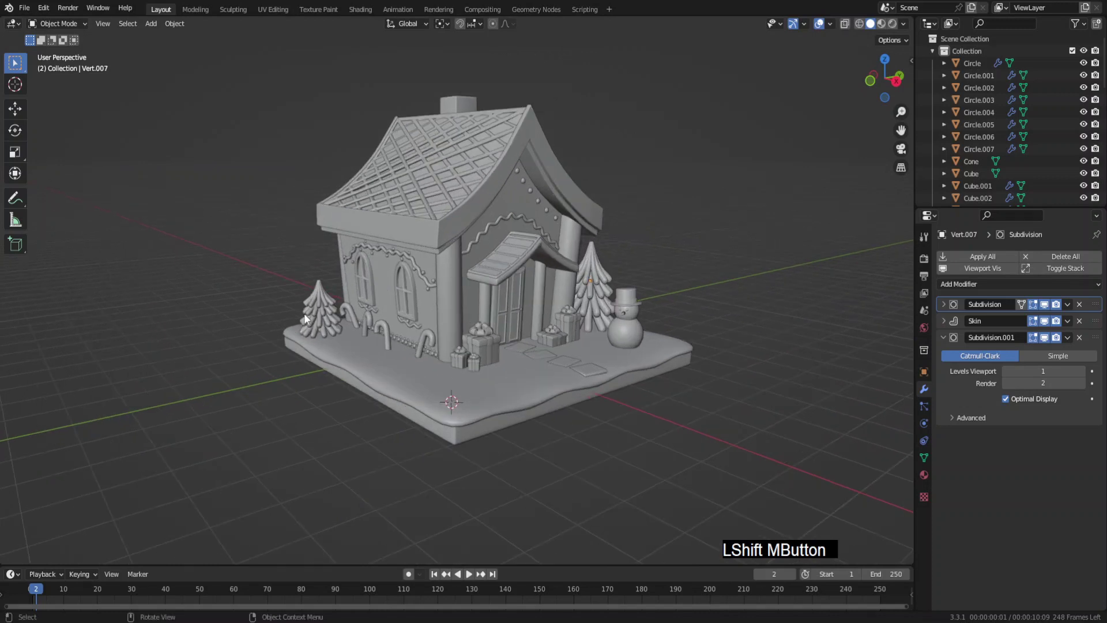
Duplicate the left pine tree and slide the copy along Y toward the base's front corner.
middle_click(290, 302)
left_click(329, 306)
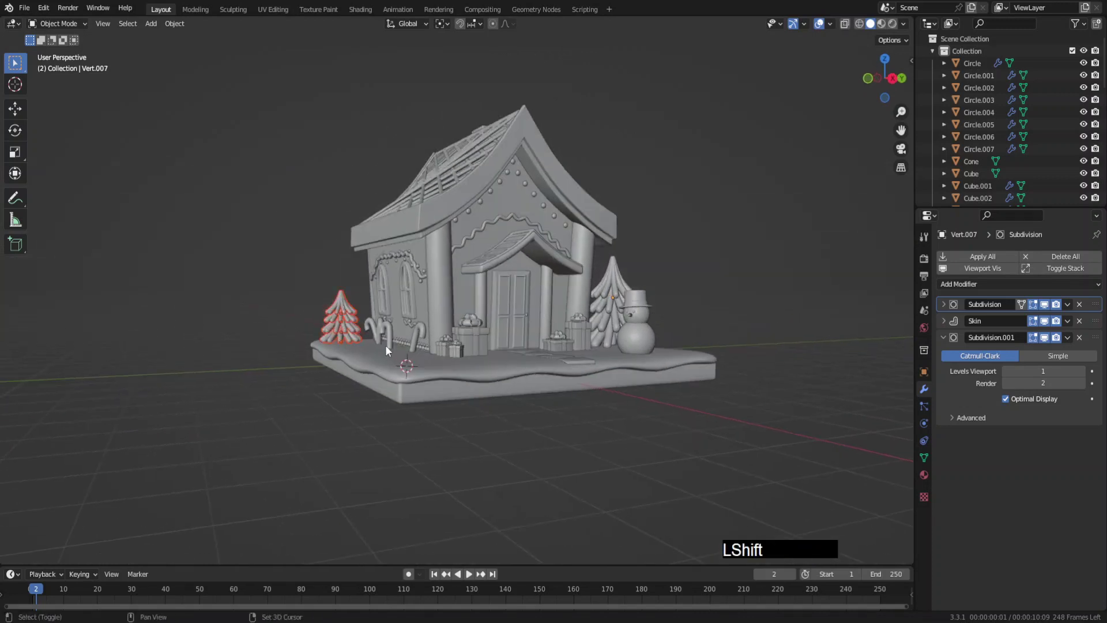
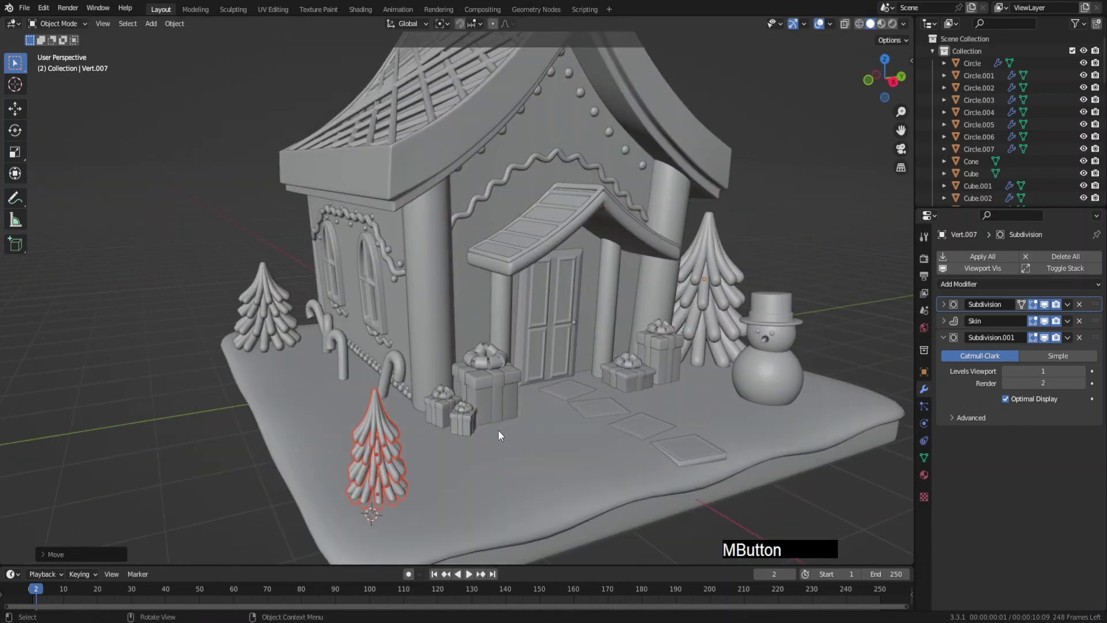
key("g")
key("y")
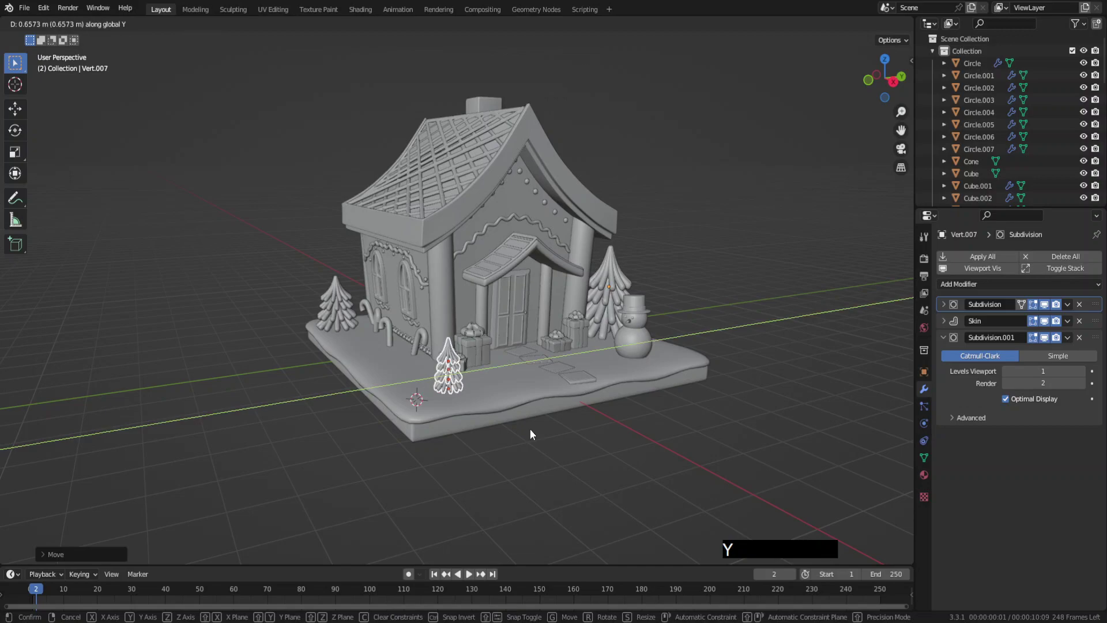
key("g")
key("x")
left_click(510, 419)
middle_click(524, 394)
middle_click(535, 389)
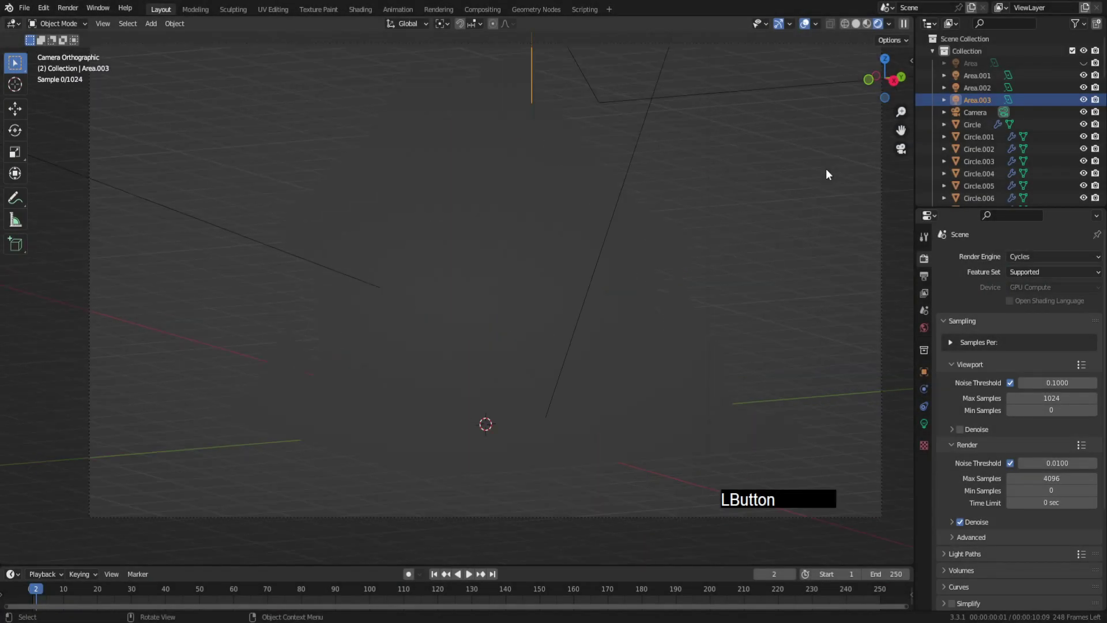
Review the Render colour management settings: Filmic, Medium High Contrast, exposure 0.503, gamma 0.874.
key("F6")
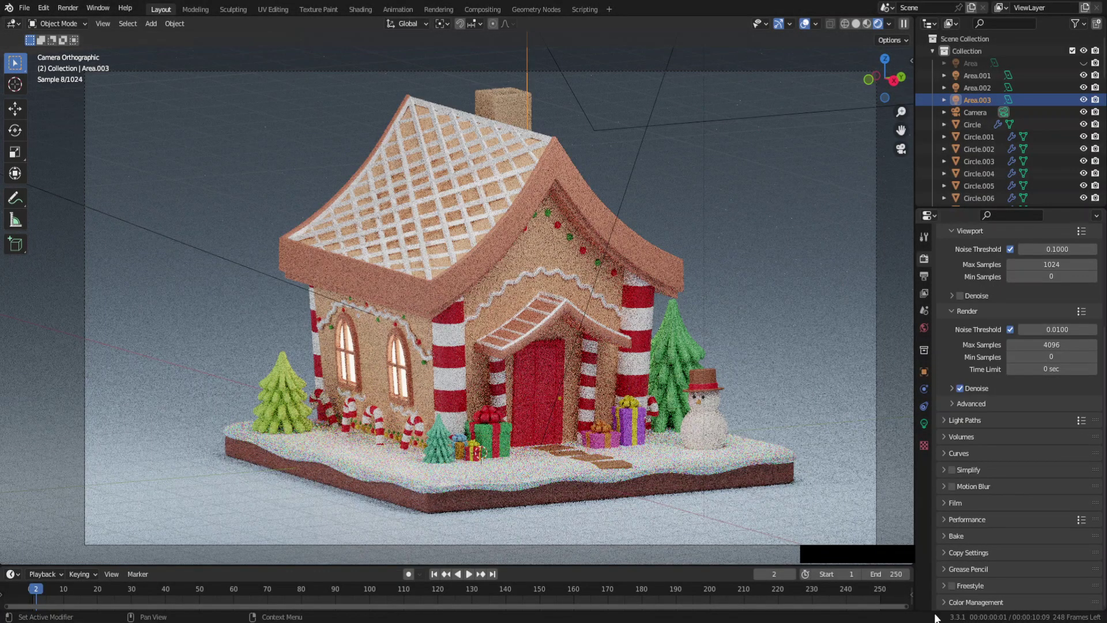
left_click(947, 603)
left_click(1022, 539)
left_click(956, 607)
left_click(1056, 409)
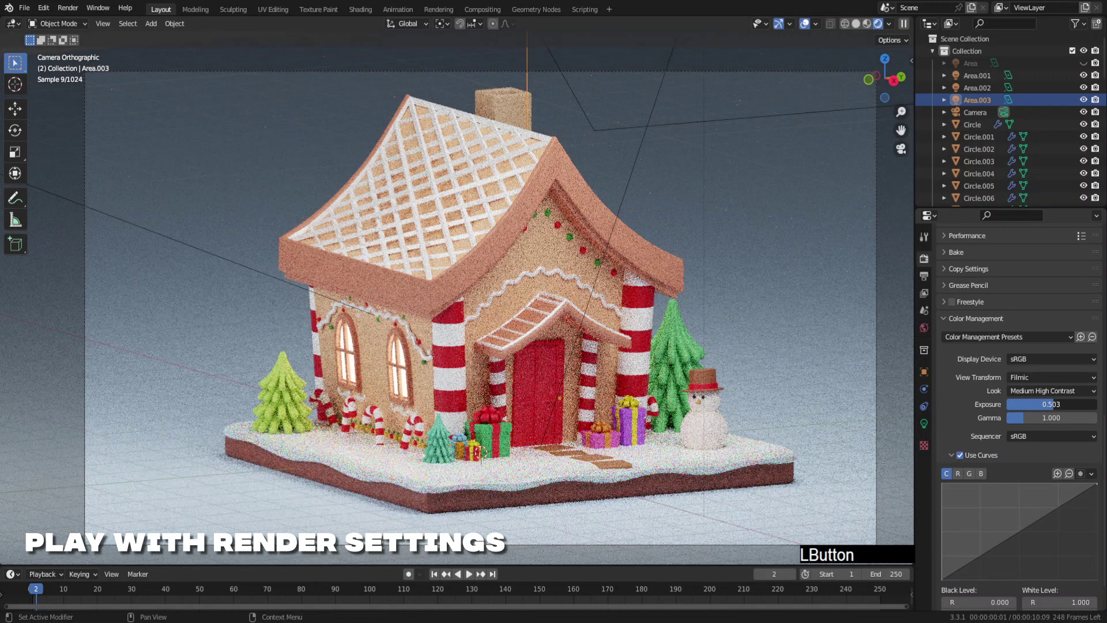
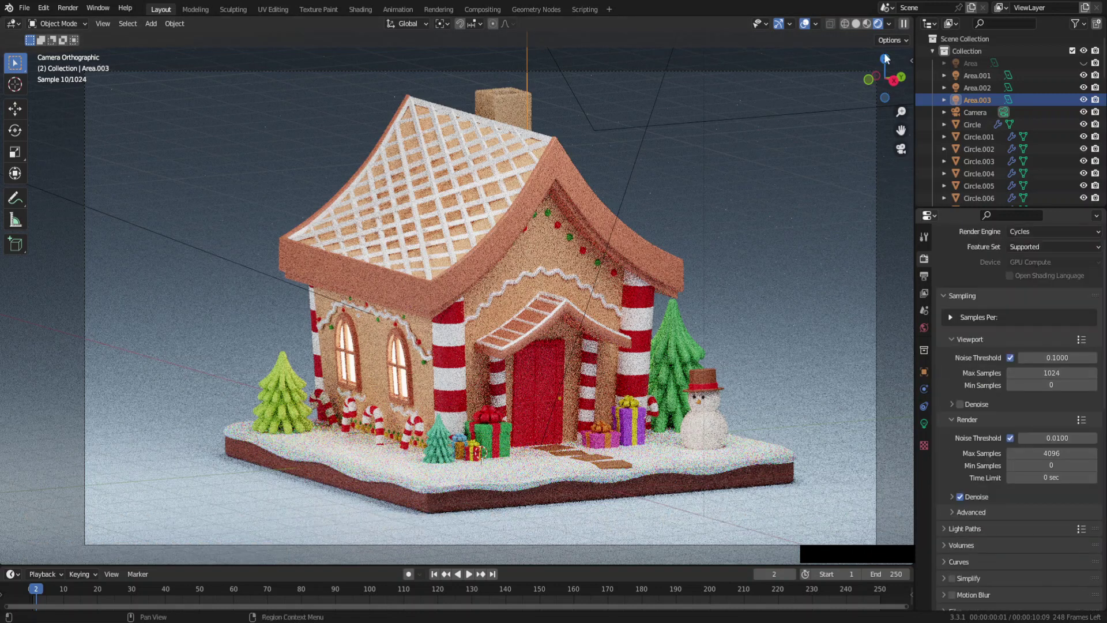
Leave the Rendered viewport preview of the gingerbread scene.
left_click(870, 23)
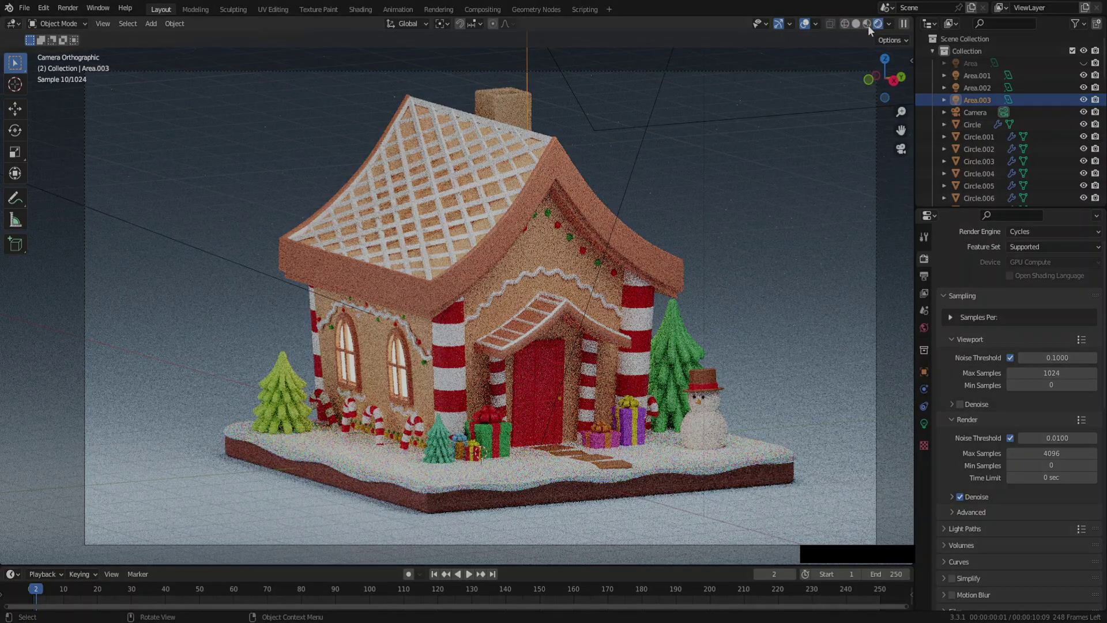
key("F6")
left_click(931, 296)
Enable the Denoising Data pass and lower Max render Samples to 100.
left_click(1026, 407)
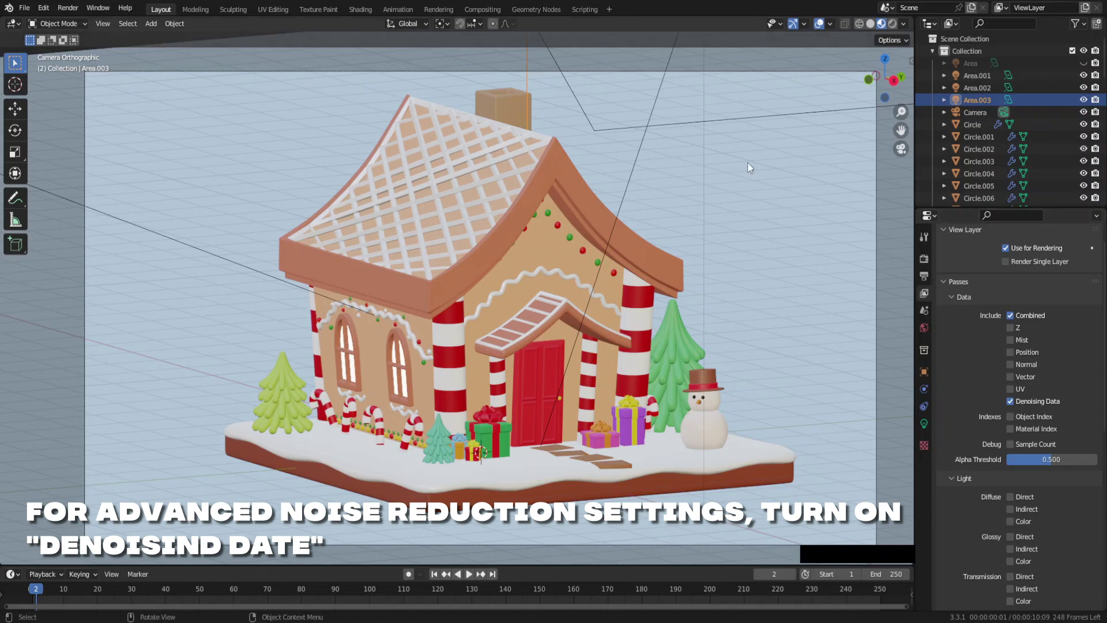
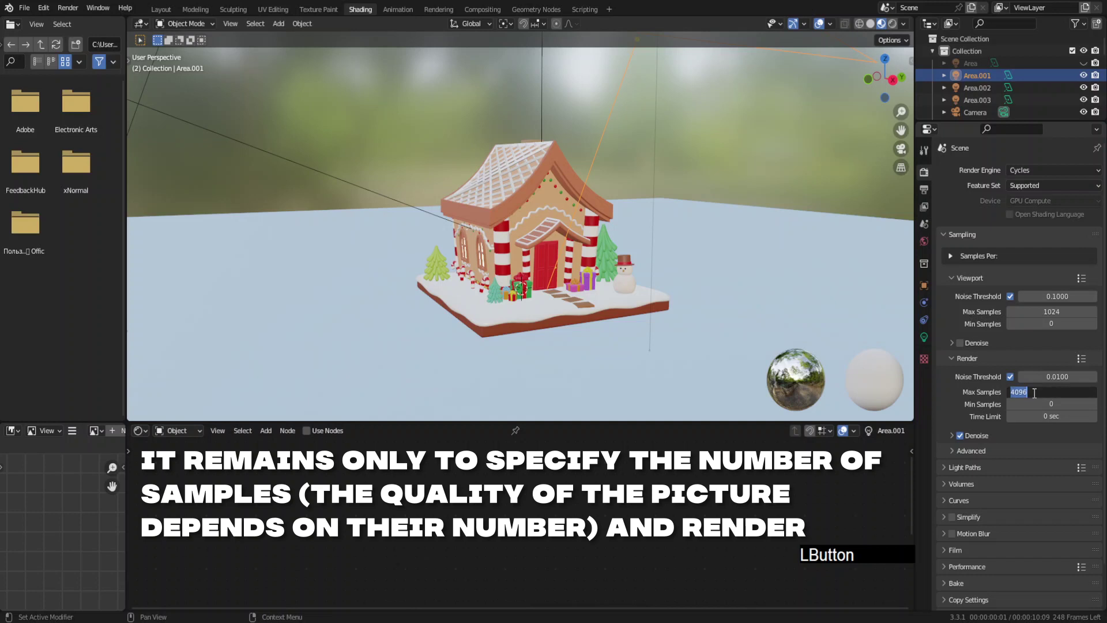
key("KP_1")
key("KP_0")
key("Return")
key("KP_Enter")
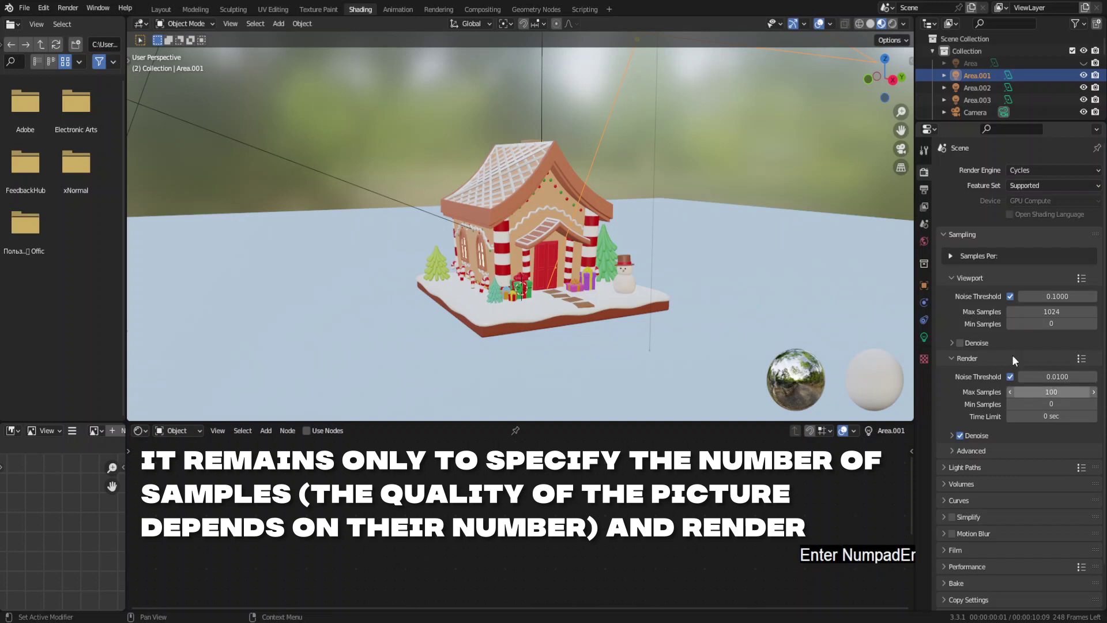
Render the finished gingerbread house image with compositor denoising.
key("F6")
left_click(70, 6)
key("F6")
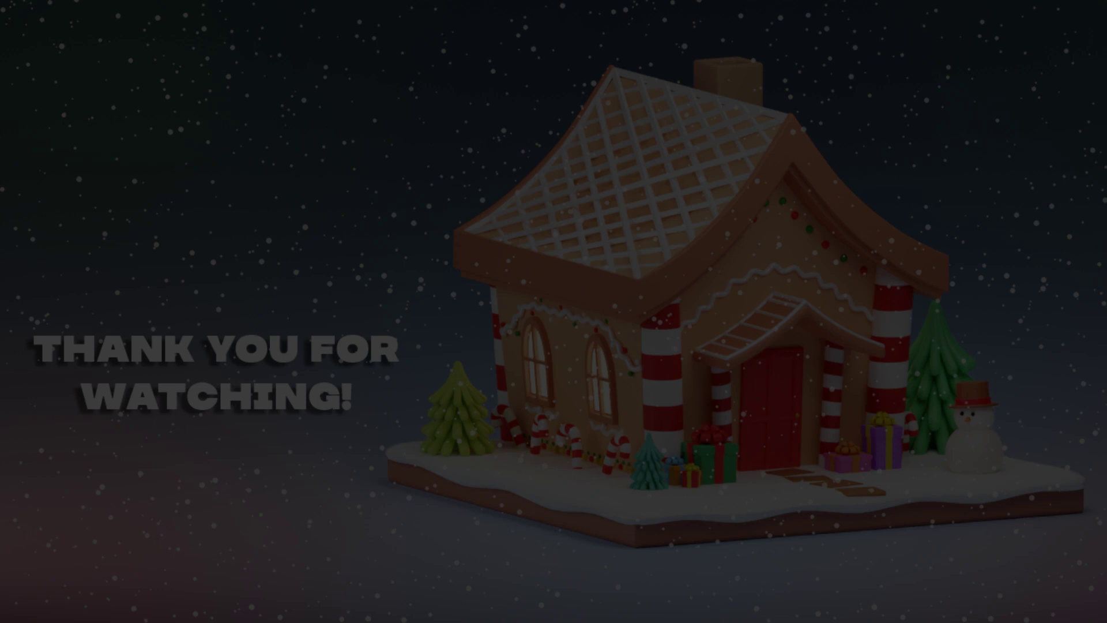